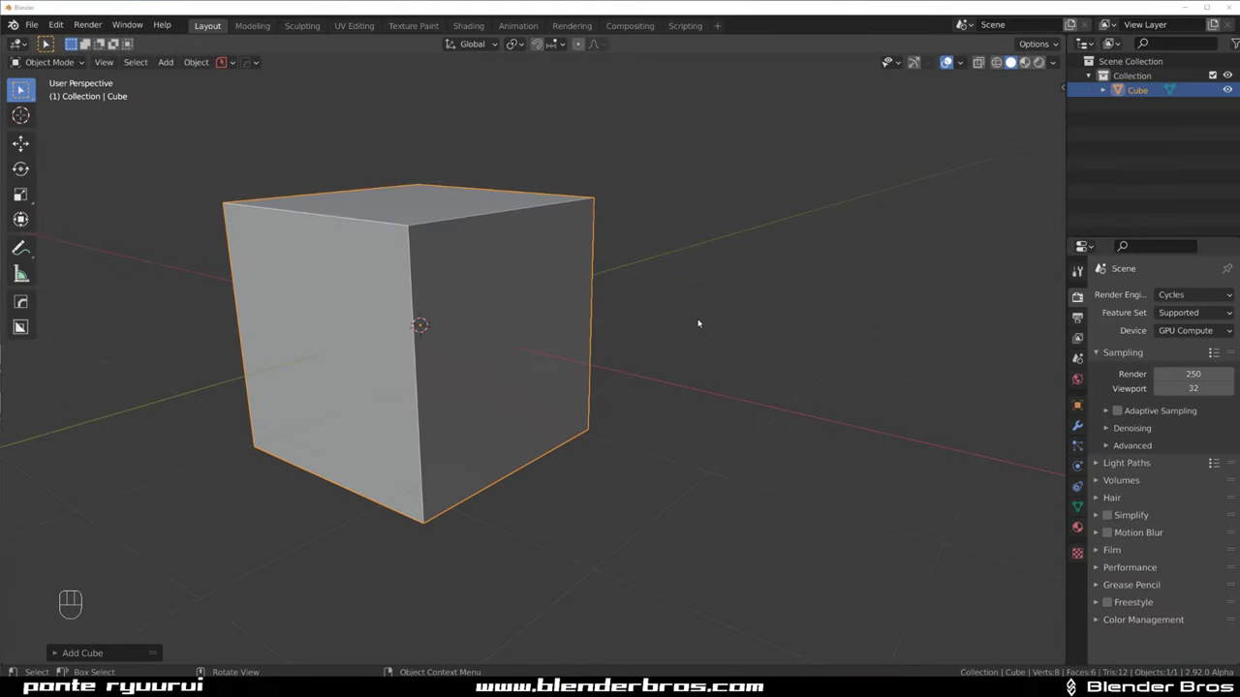
Orbit the view around the default cube before reshaping it into a low, wide box
middle_click(670, 312)
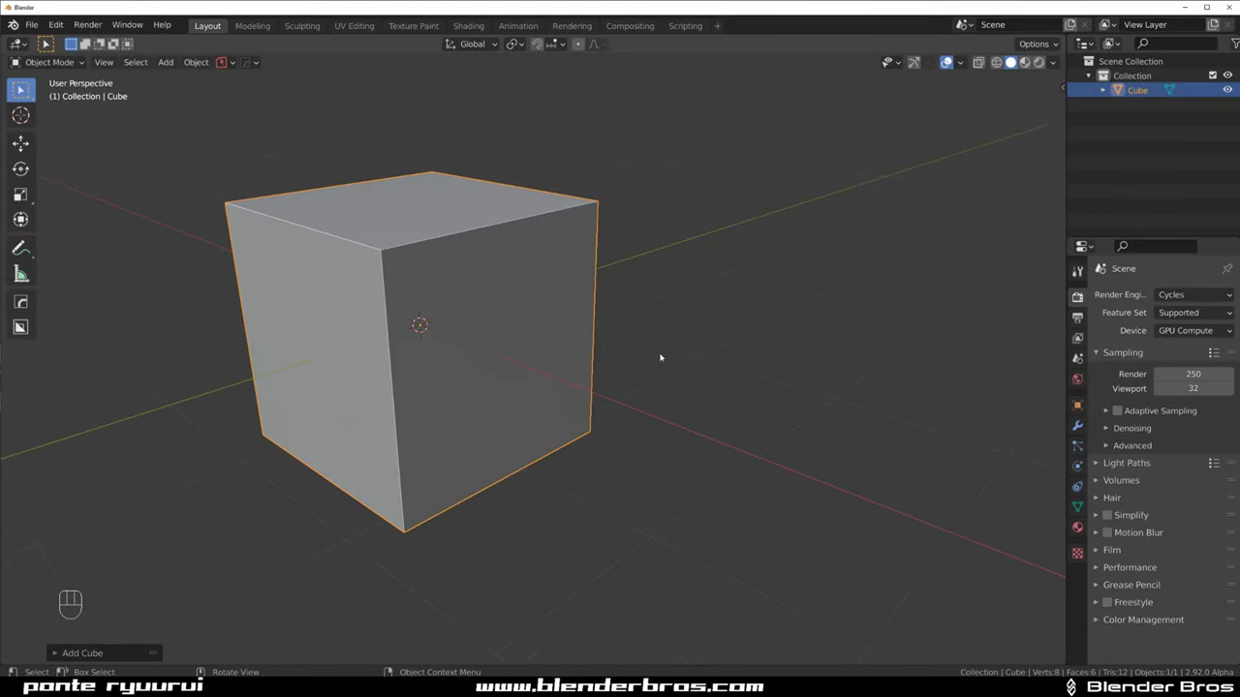
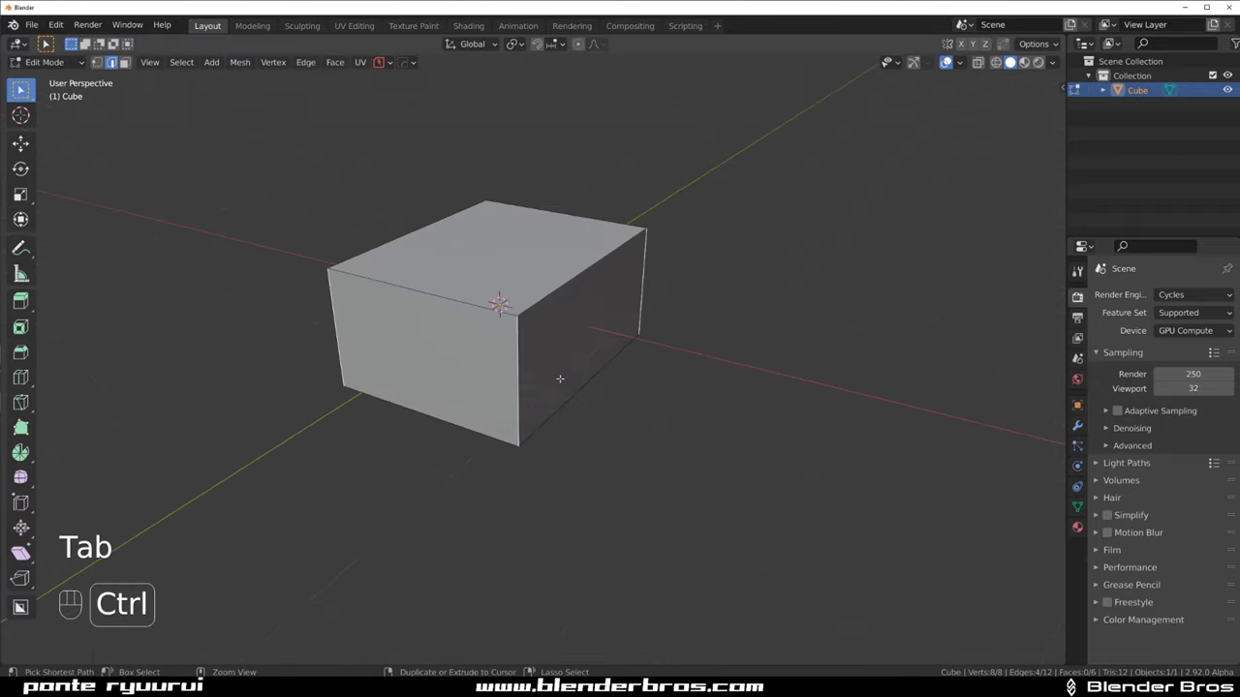
Round the box's vertical corners with a multi-segment Ctrl+B bevel
key(ctrl+b)
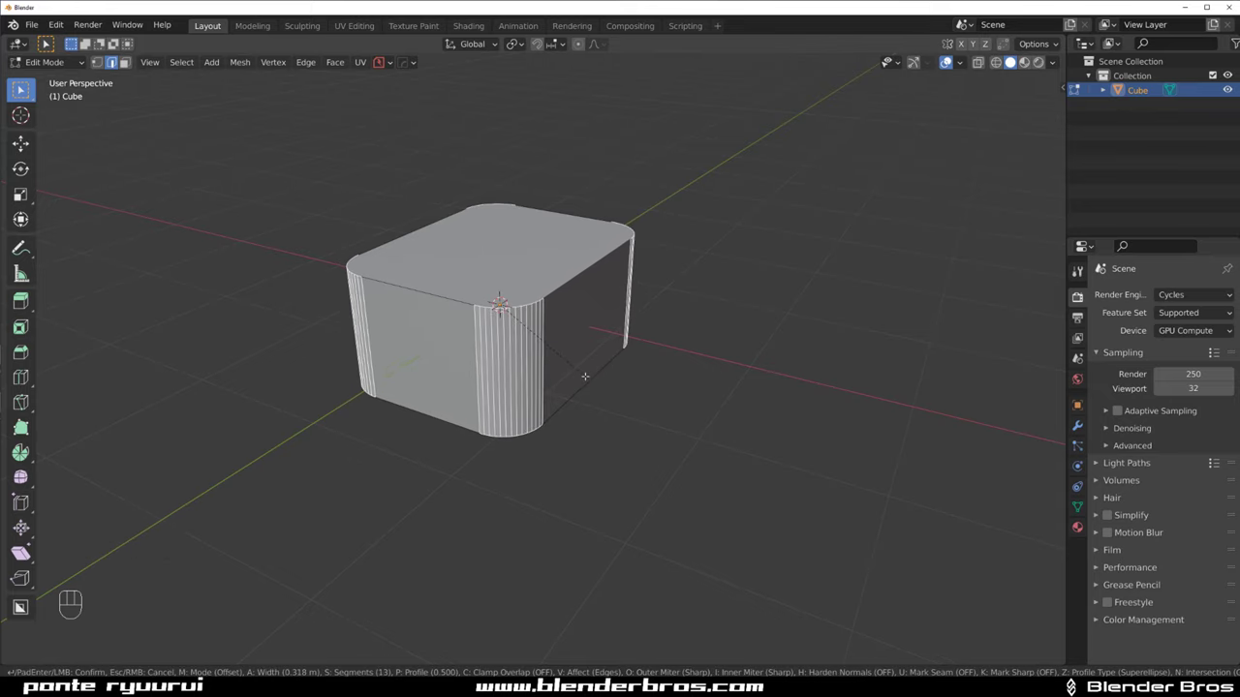
key(Tab)
drag(617, 286, 638, 273)
Add a HardOps angle bevel with adjusted width, then begin insetting the top face into a rim
key(q)
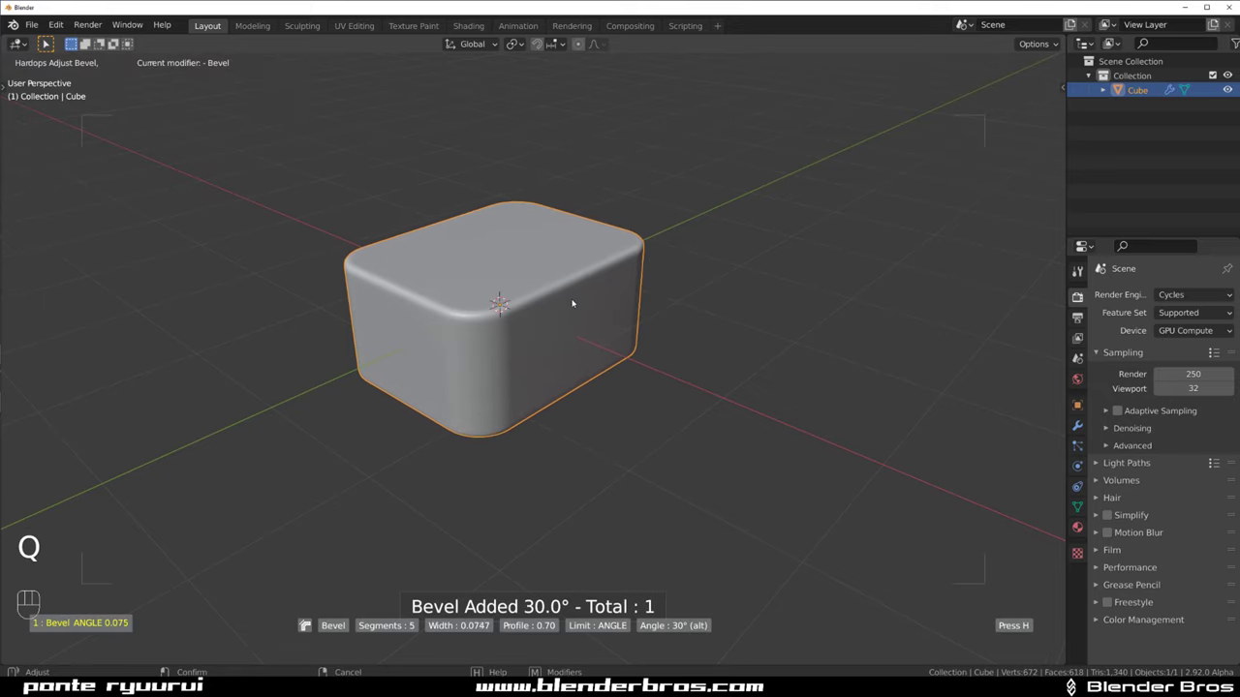
drag(543, 393, 451, 368)
drag(492, 362, 501, 351)
middle_click(528, 340)
key(Tab)
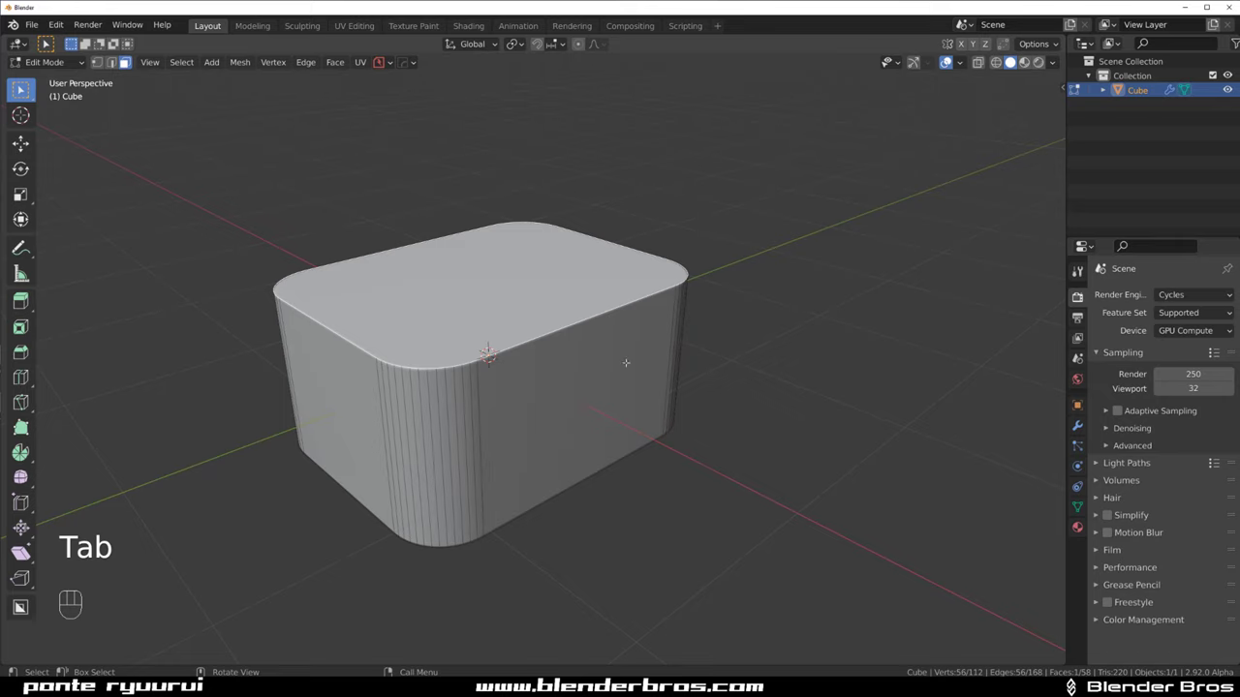
key(ctrl+b)
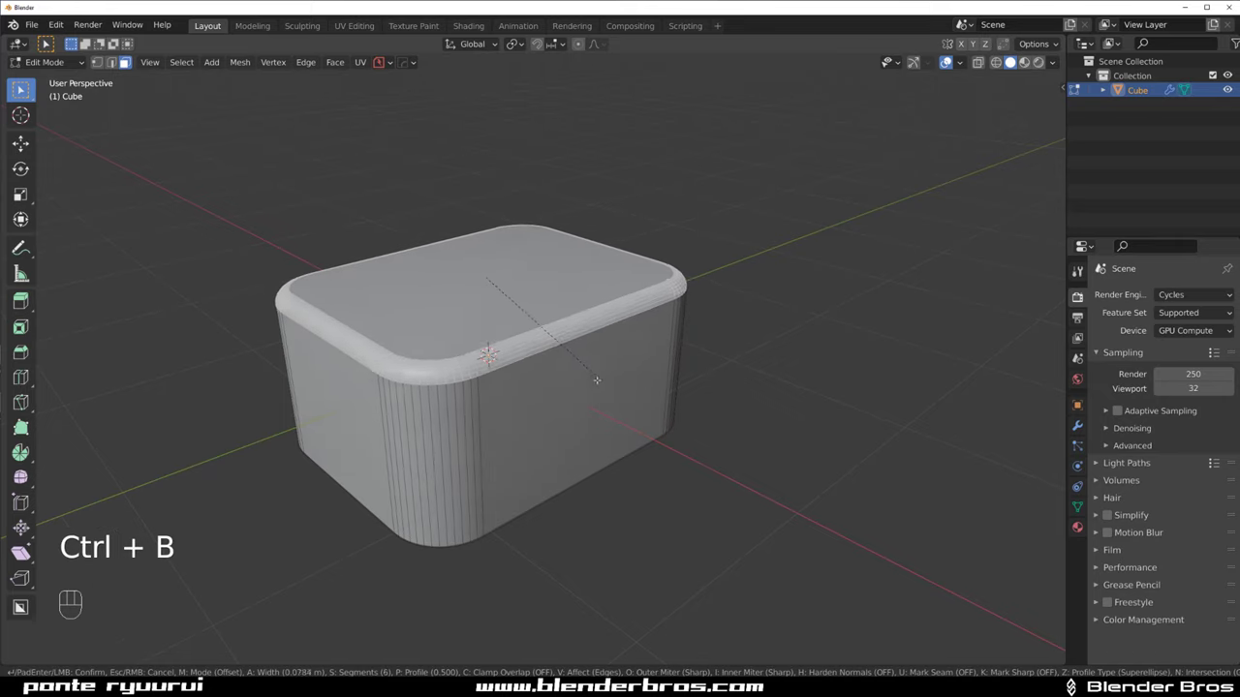
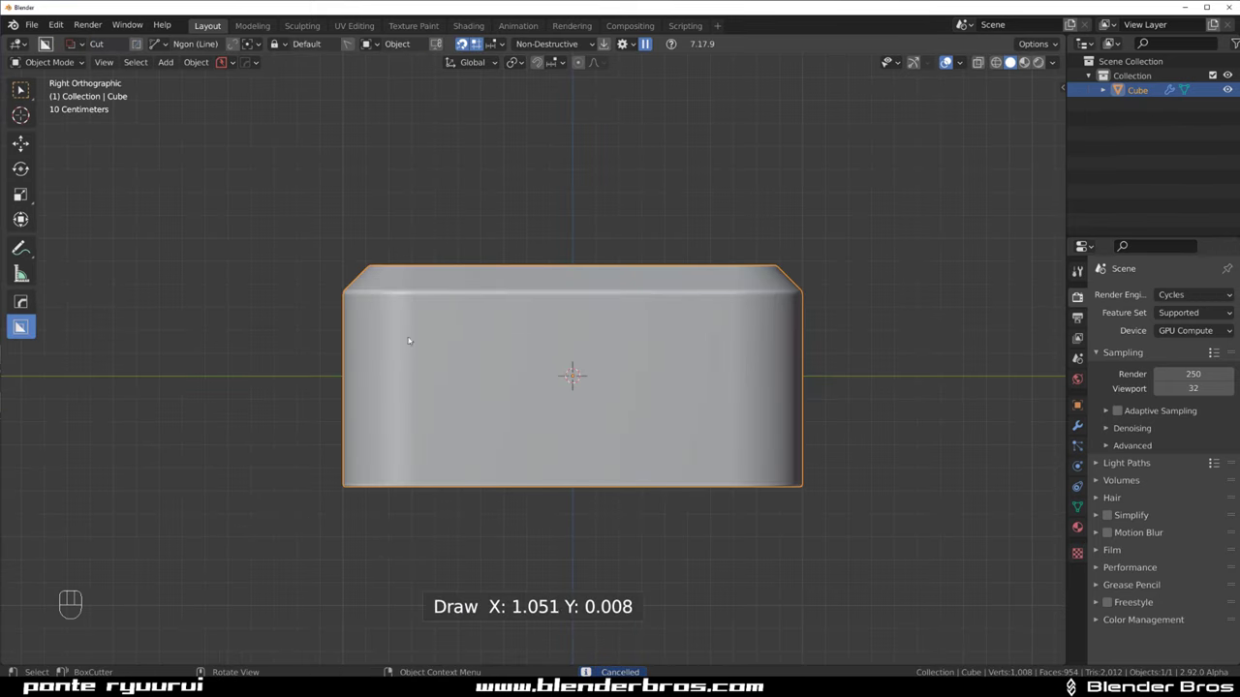
Slice the lid off along a notched Ngon line and mirror the cut across the box
click(238, 42)
drag(293, 342, 455, 342)
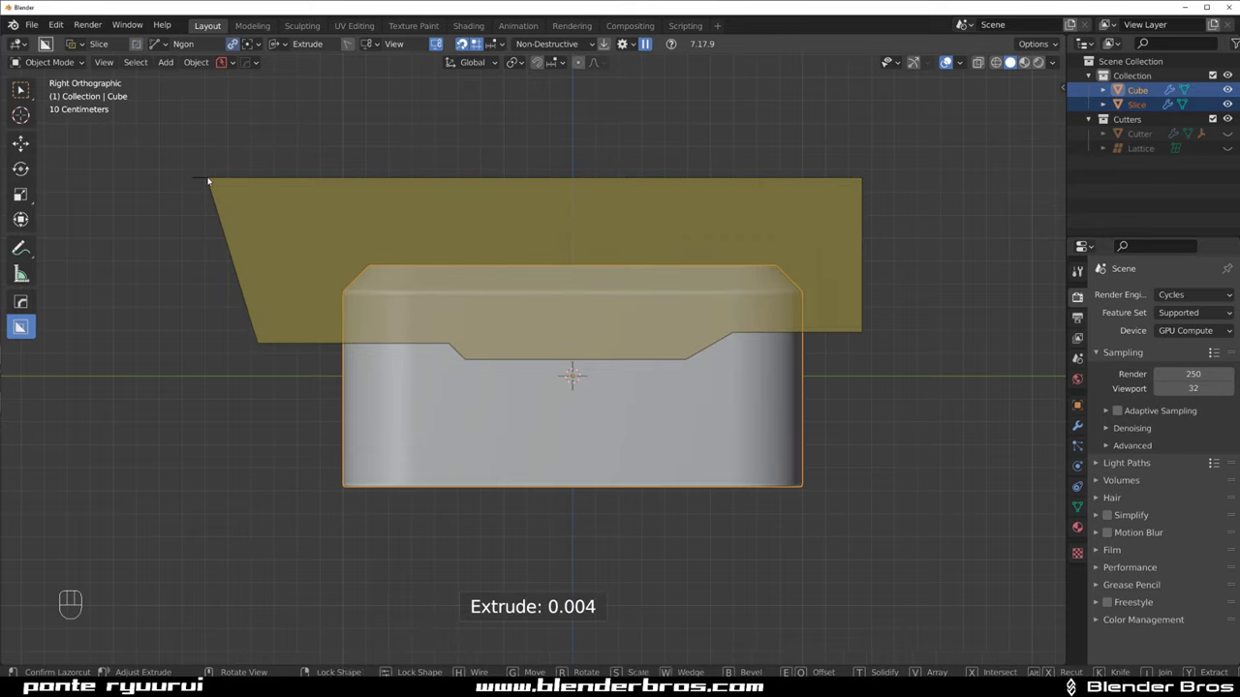
click(591, 388)
key(alt+x)
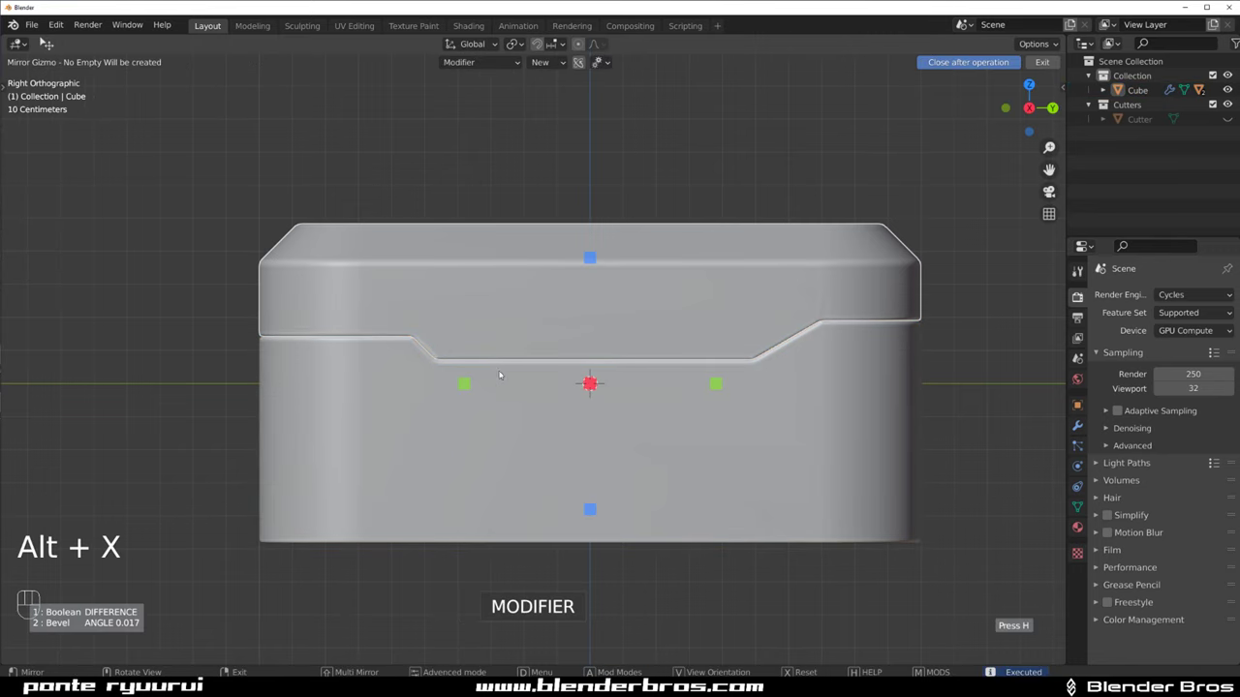
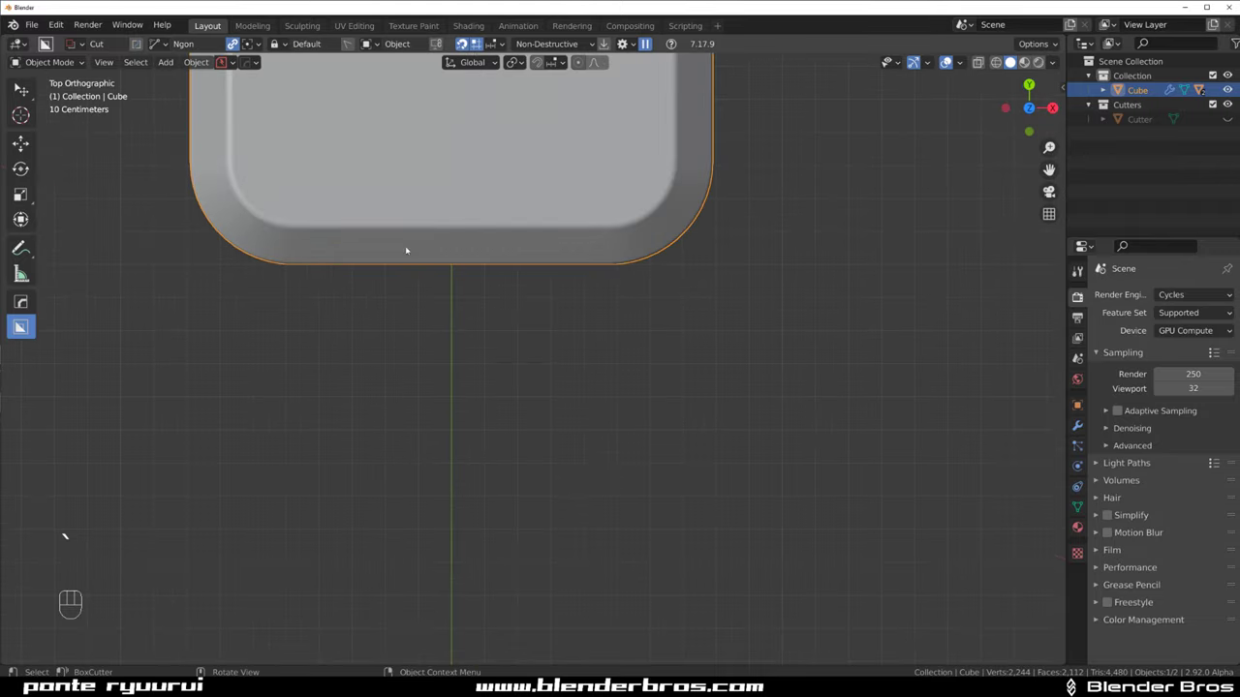
Cut a rectangular Box recess into the body's lower edge and mirror it to the opposite side
middle_click(468, 331)
middle_click(480, 341)
drag(510, 332, 502, 200)
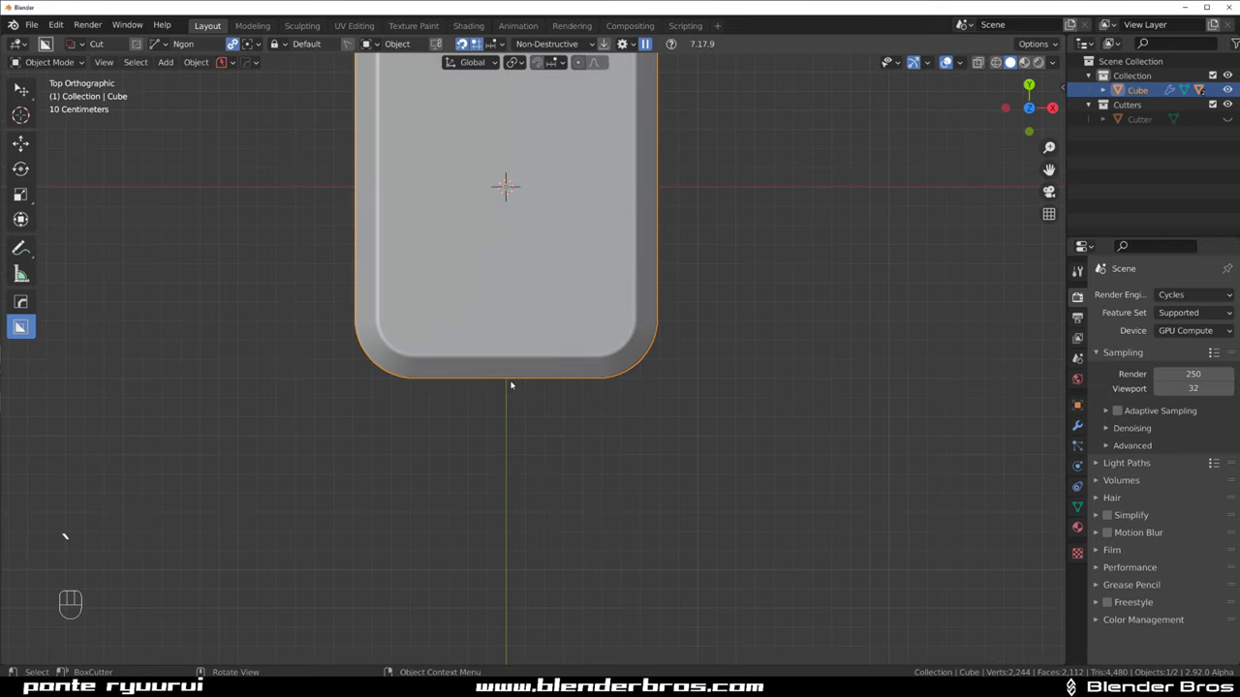
key(d)
key(d)
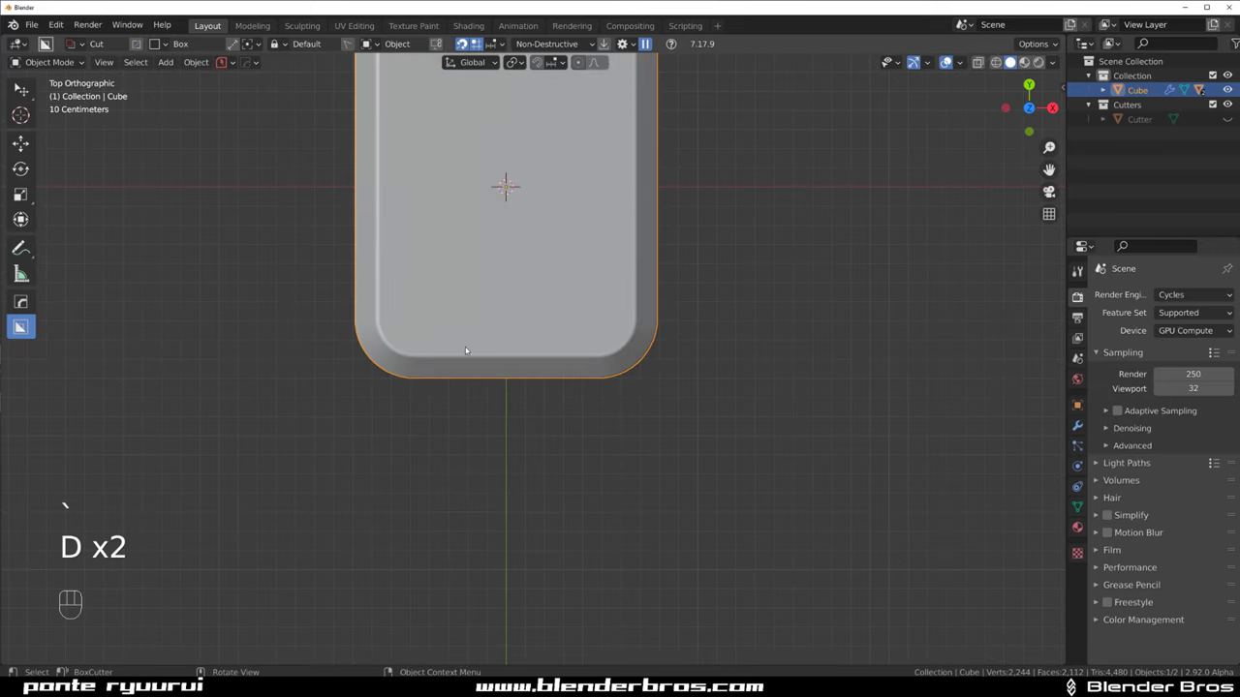
drag(454, 362, 576, 467)
drag(566, 373, 543, 284)
drag(517, 309, 522, 373)
key(alt+x)
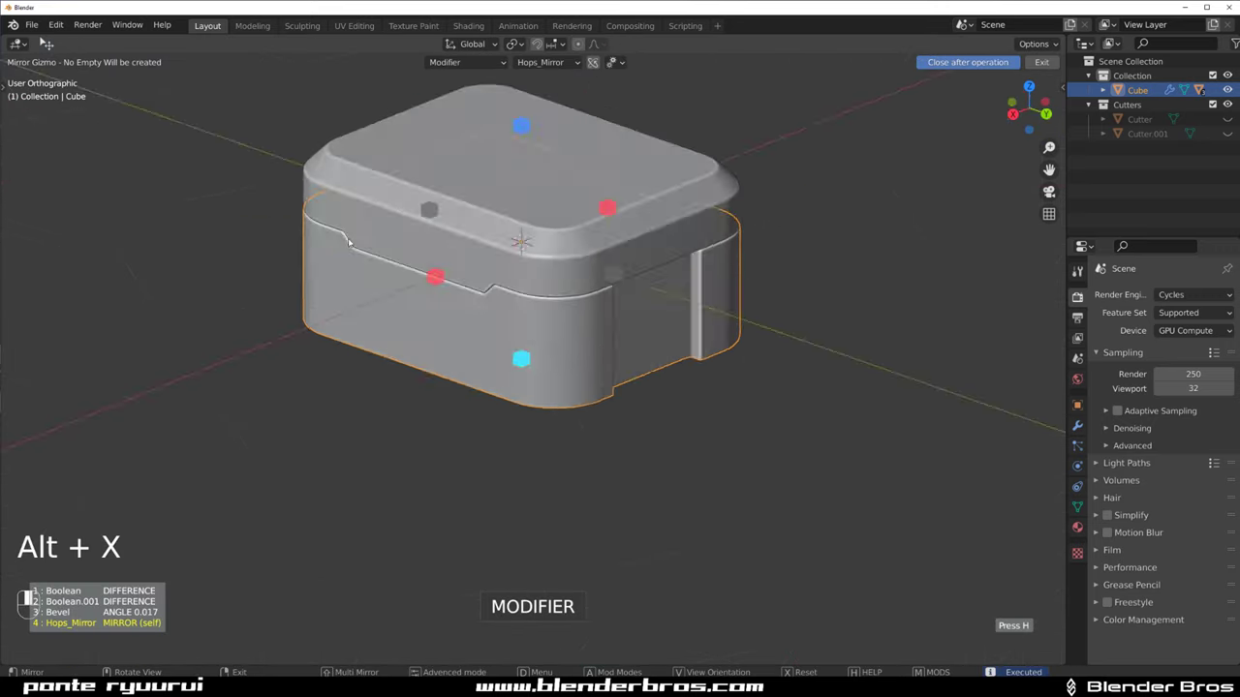
Inspect the mirrored panel cuts, isolate the panel cutter and enter Edit Mode on it
drag(340, 261, 574, 243)
middle_click(517, 285)
key(q)
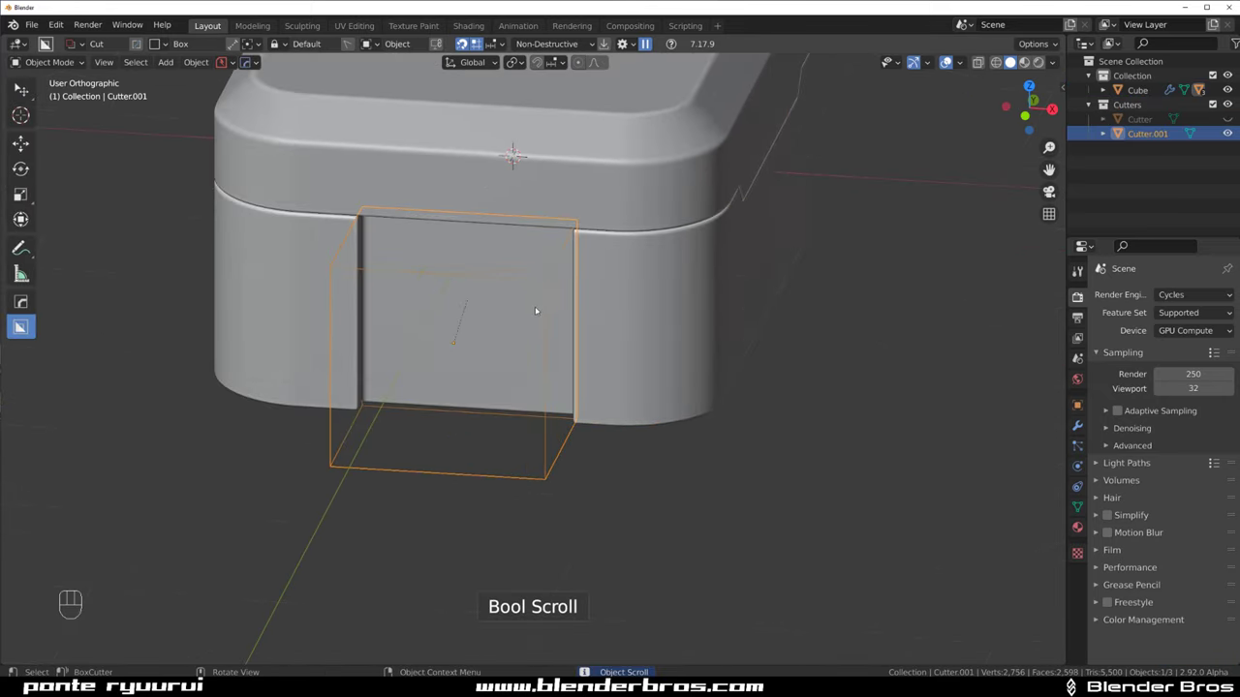
drag(547, 333, 305, 313)
middle_click(511, 349)
key(/)
drag(580, 320, 505, 298)
drag(508, 327, 421, 322)
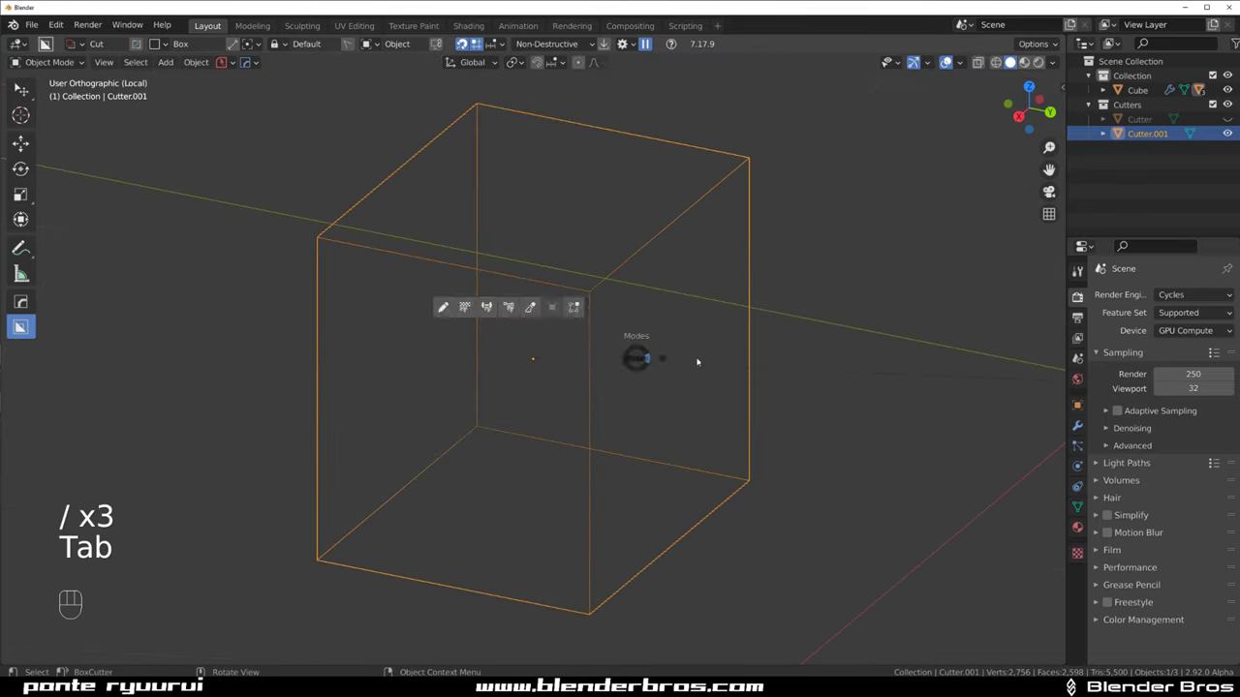
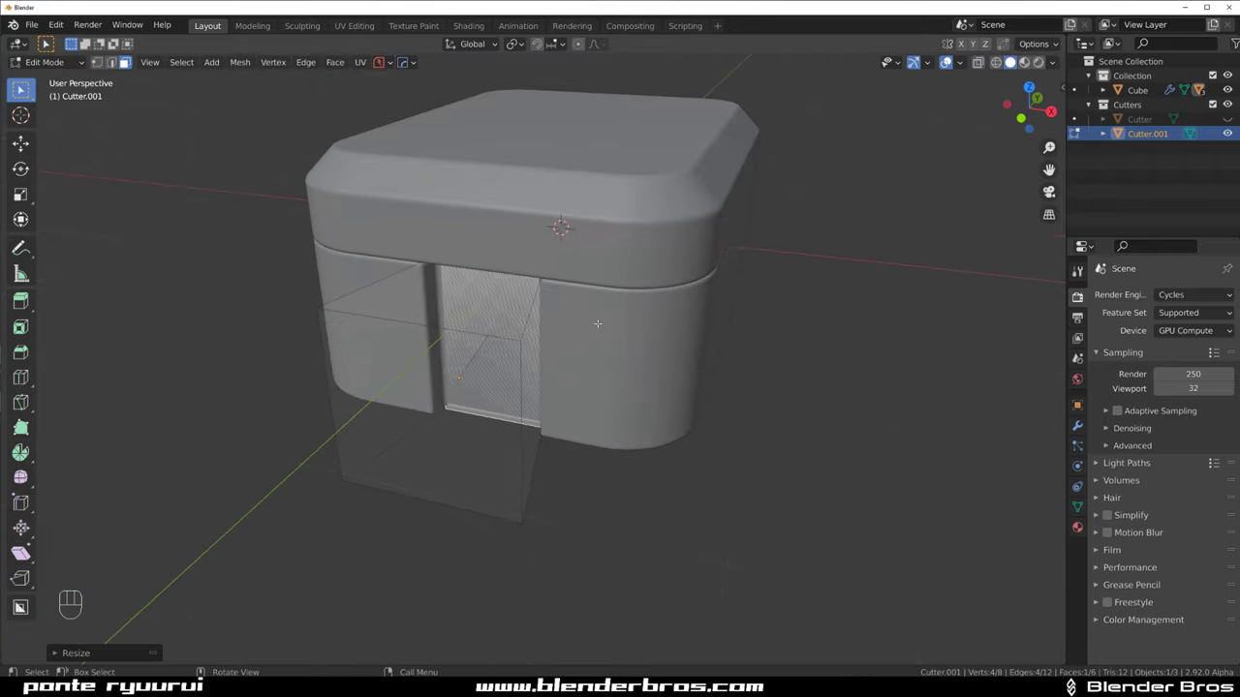
Leave the cutter's Edit Mode and hide its outline so only the recessed panel shows
key(s)
key(Tab)
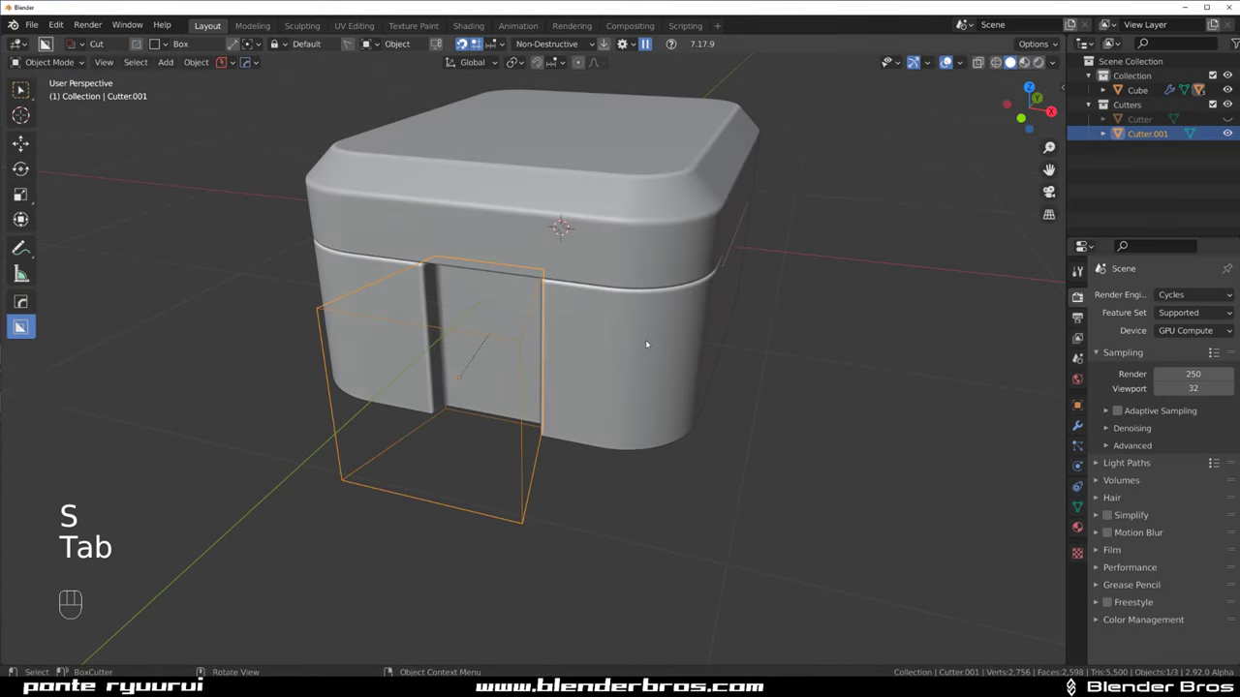
key(s)
drag(709, 303, 650, 314)
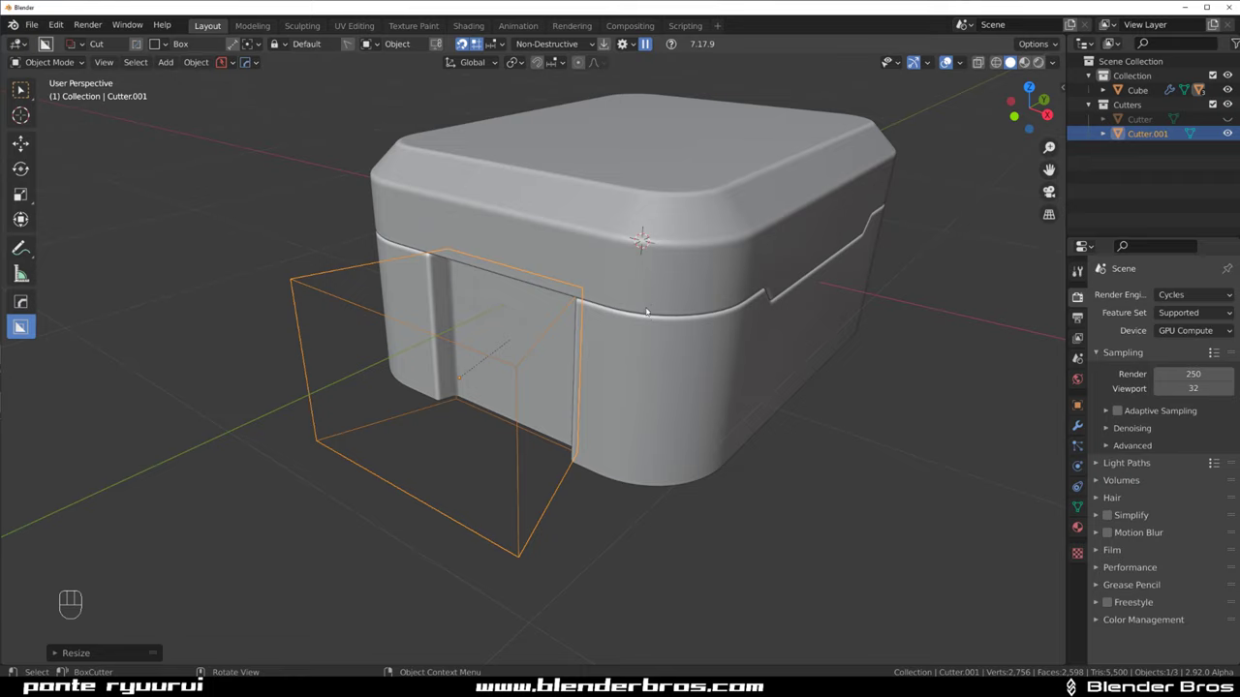
key(shift+2)
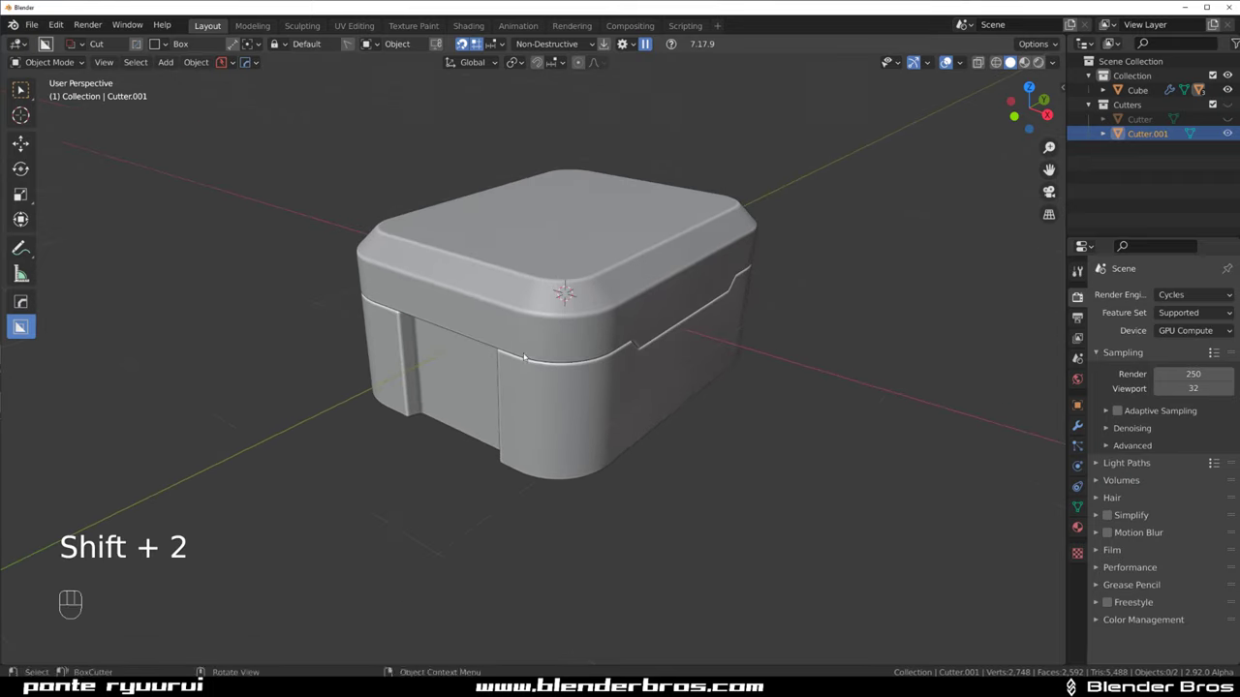
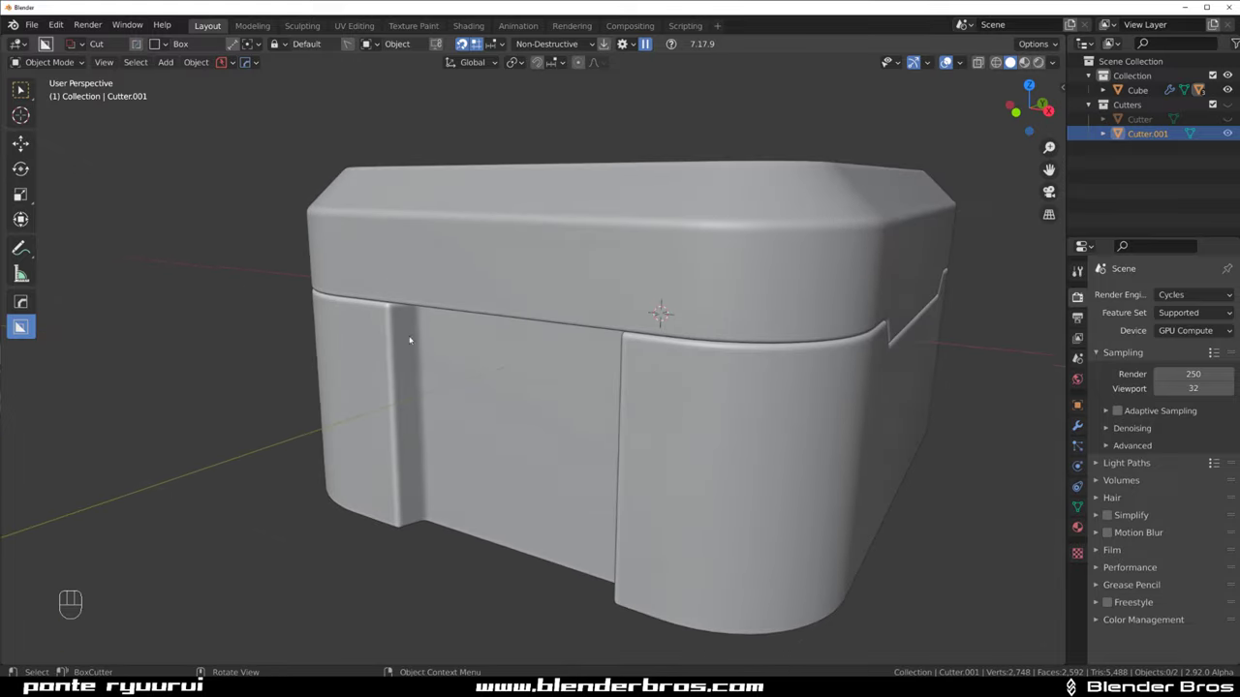
Orbit and zoom in on the lid's side edge
middle_click(526, 331)
middle_click(539, 355)
drag(540, 311, 530, 239)
drag(527, 355, 498, 273)
middle_click(575, 352)
middle_click(540, 372)
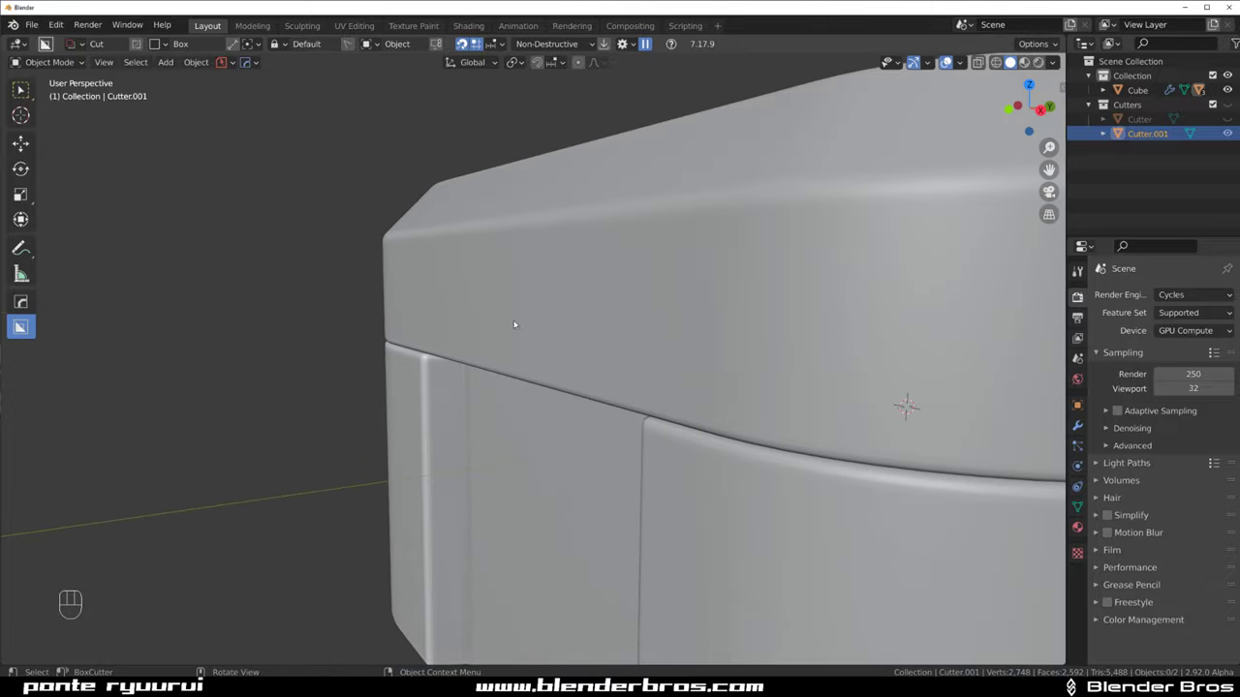
drag(533, 319, 555, 316)
drag(415, 289, 479, 317)
Select the lid and cut a deepened Wedge Box slot into its side
click(482, 308)
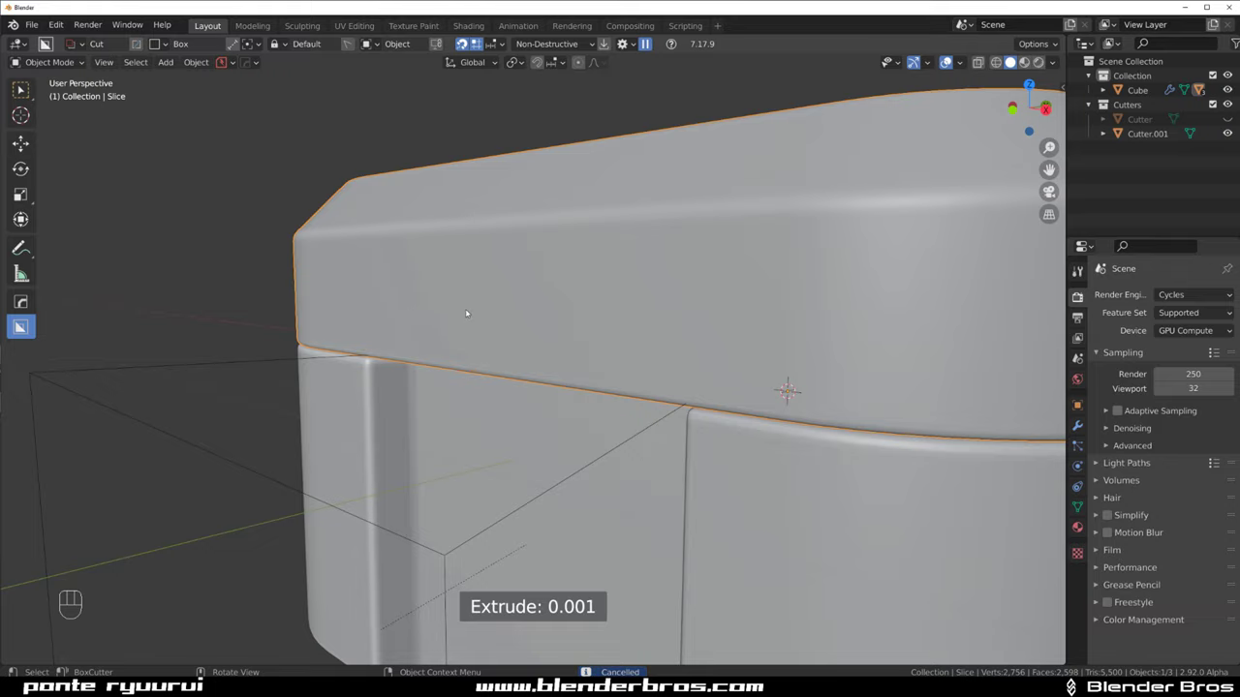
key(shift+v)
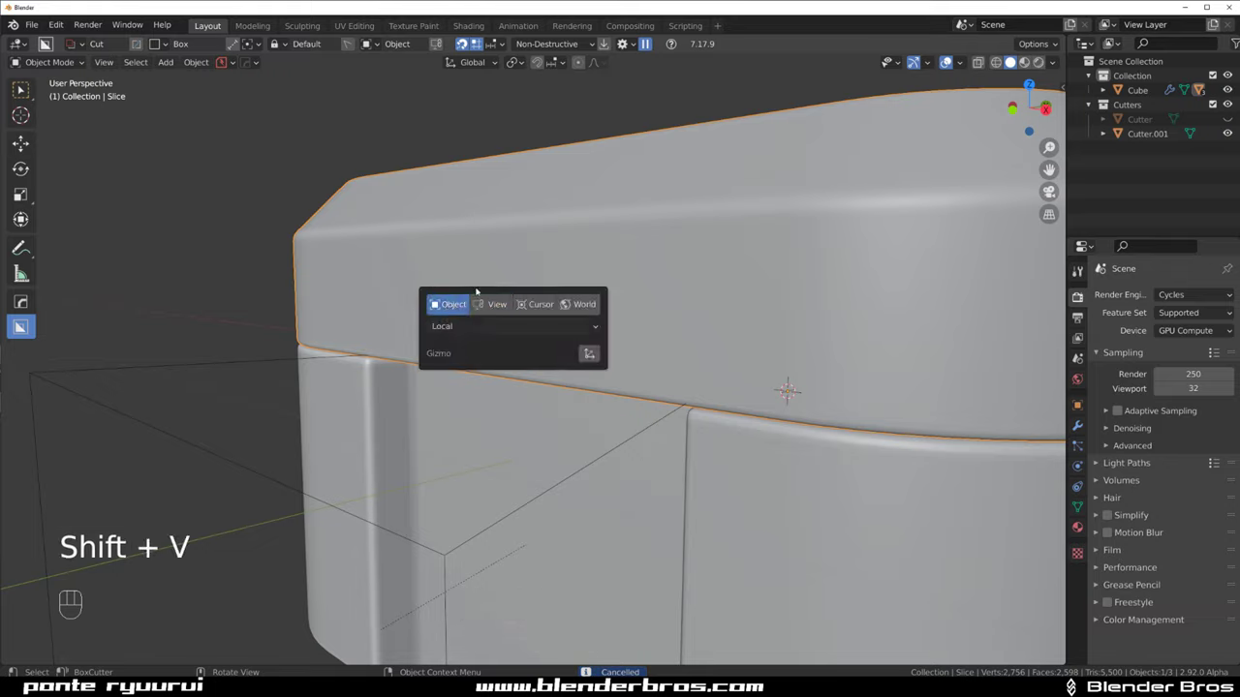
drag(419, 332, 753, 337)
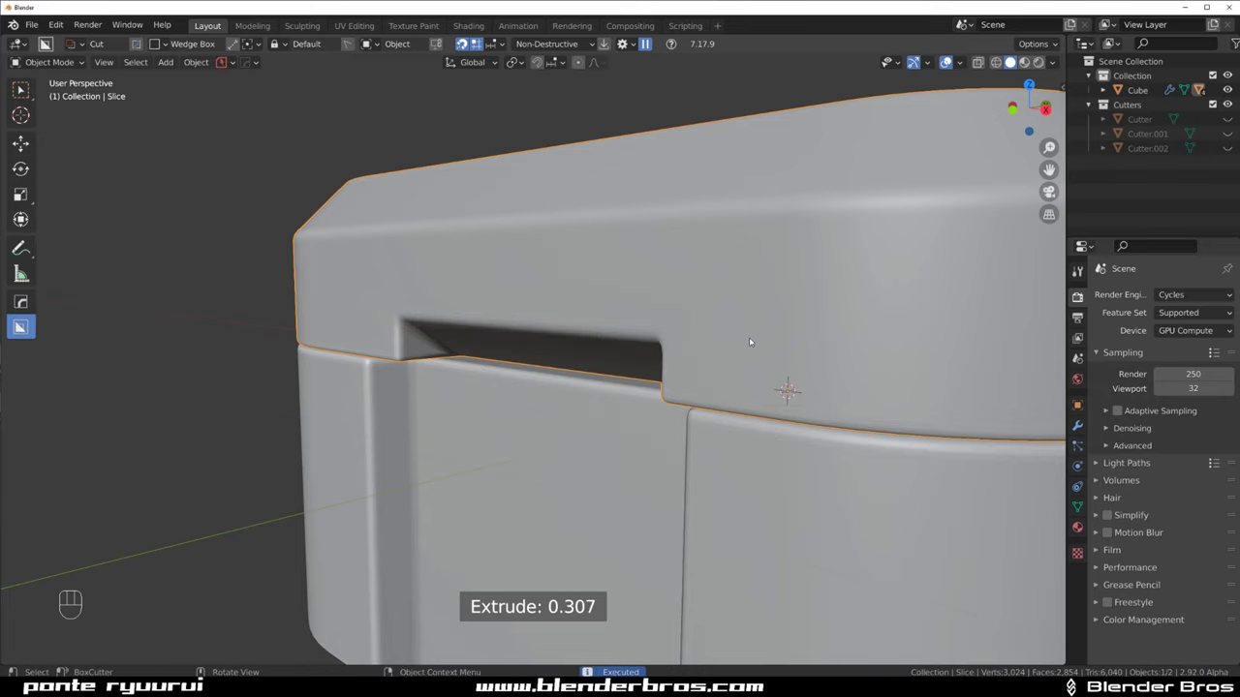
drag(609, 363, 612, 317)
middle_click(598, 335)
drag(461, 295, 630, 282)
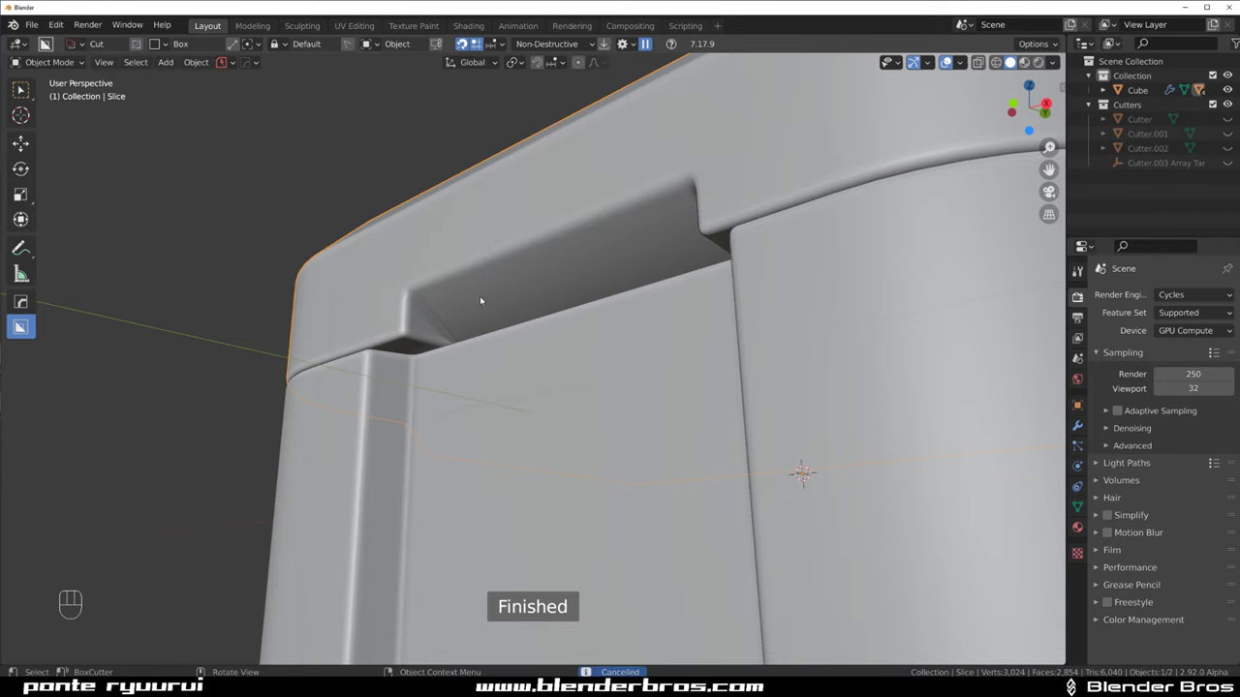
Draw a rounded insert shape inside the slot and adjust its fit
drag(464, 295, 626, 218)
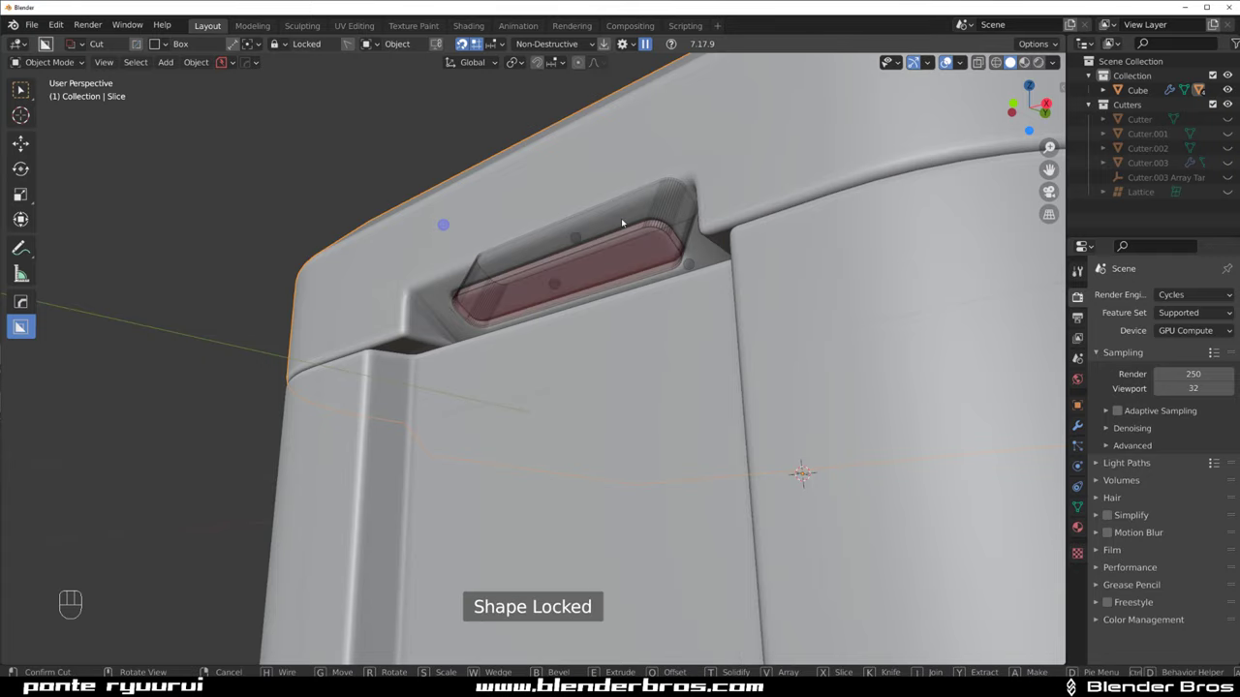
drag(533, 303, 360, 299)
drag(454, 328, 584, 313)
drag(554, 351, 572, 334)
drag(589, 338, 585, 374)
Recess a shallow chamfered-corner Ngon pocket into the lid top
middle_click(549, 356)
click(569, 274)
drag(544, 268, 515, 352)
click(577, 340)
drag(593, 263, 402, 522)
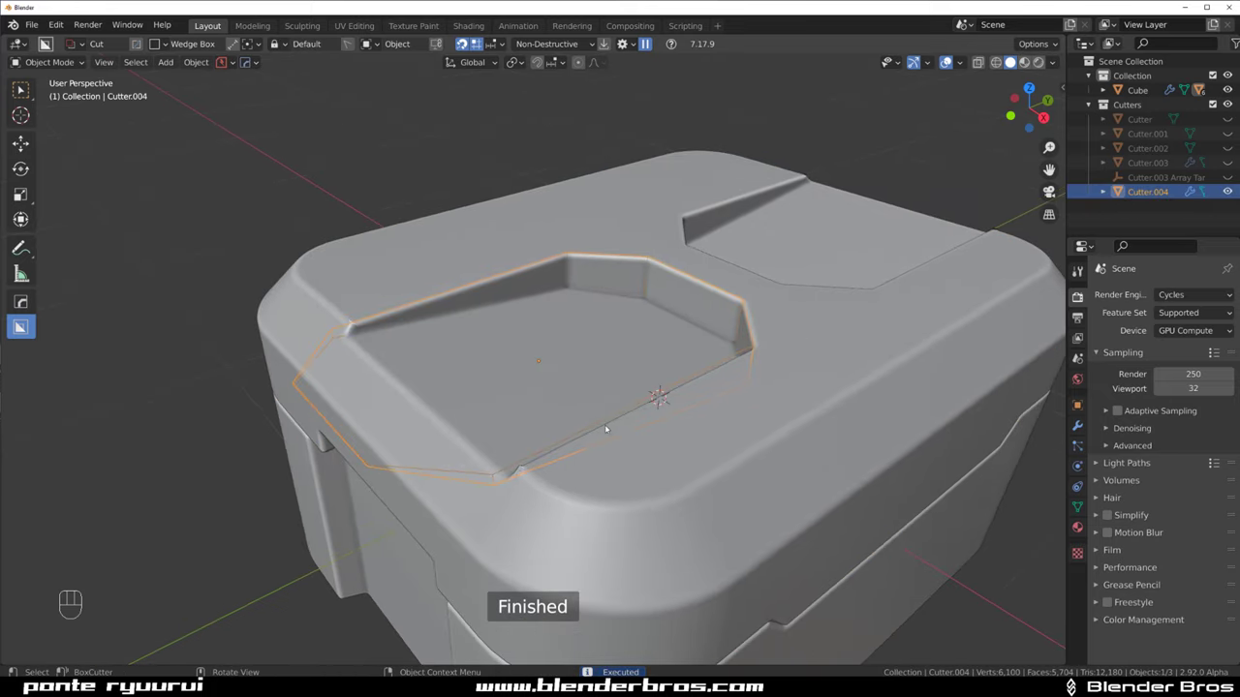
Tilt Cutter.004 around X and move it along Z and Y toward the lid front
middle_click(618, 363)
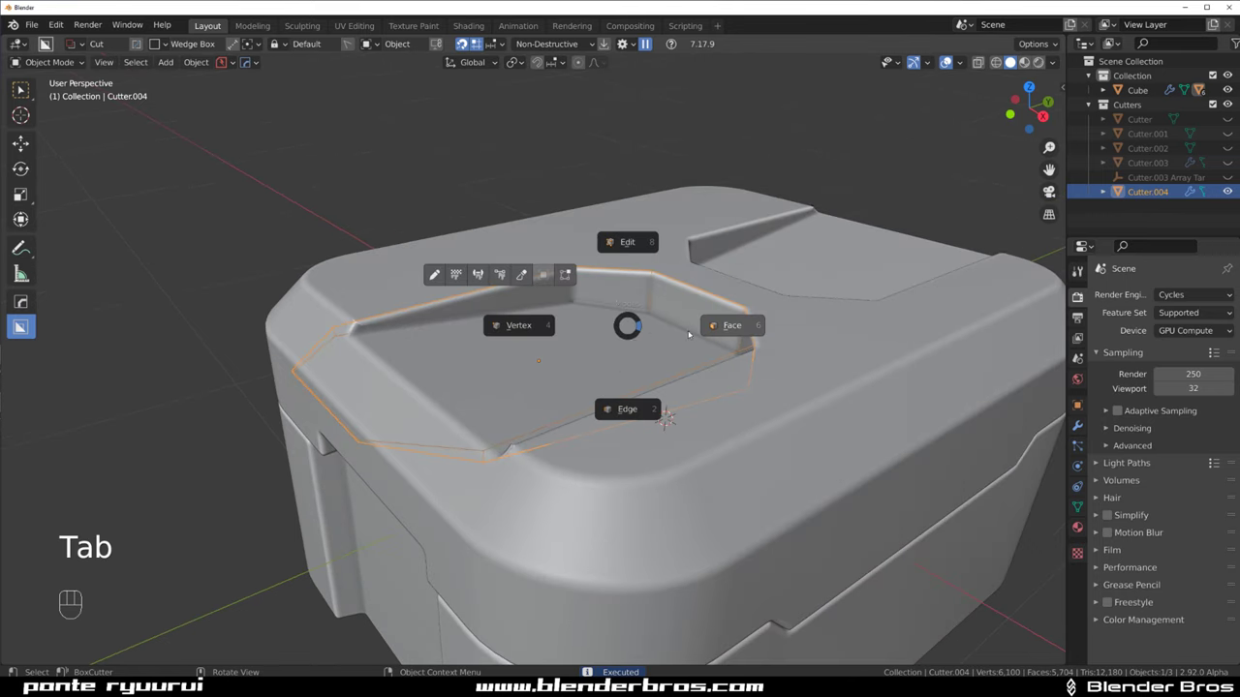
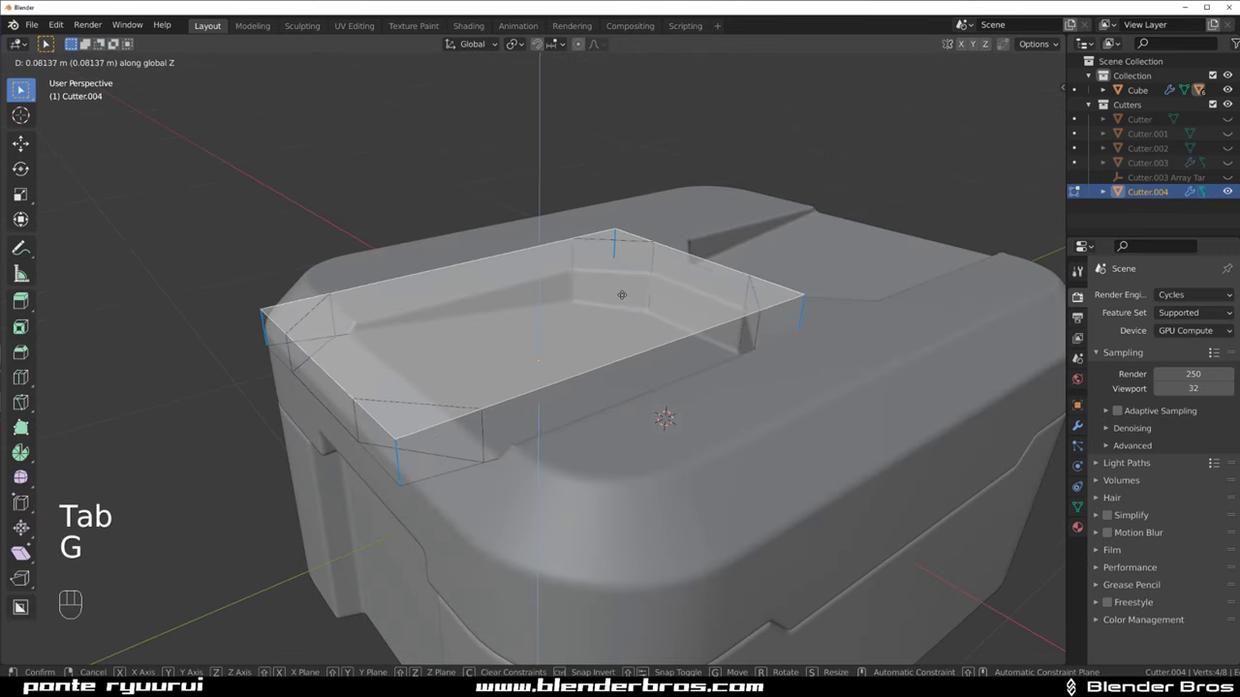
key(Tab)
key(r)
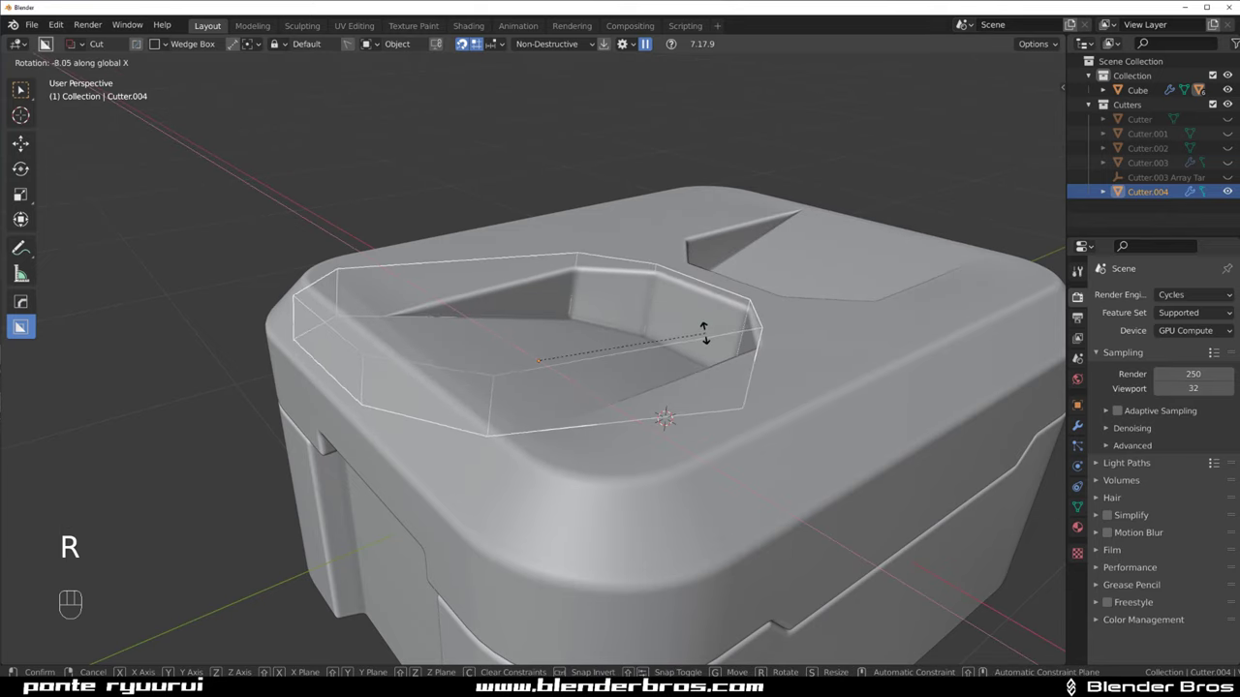
key(g)
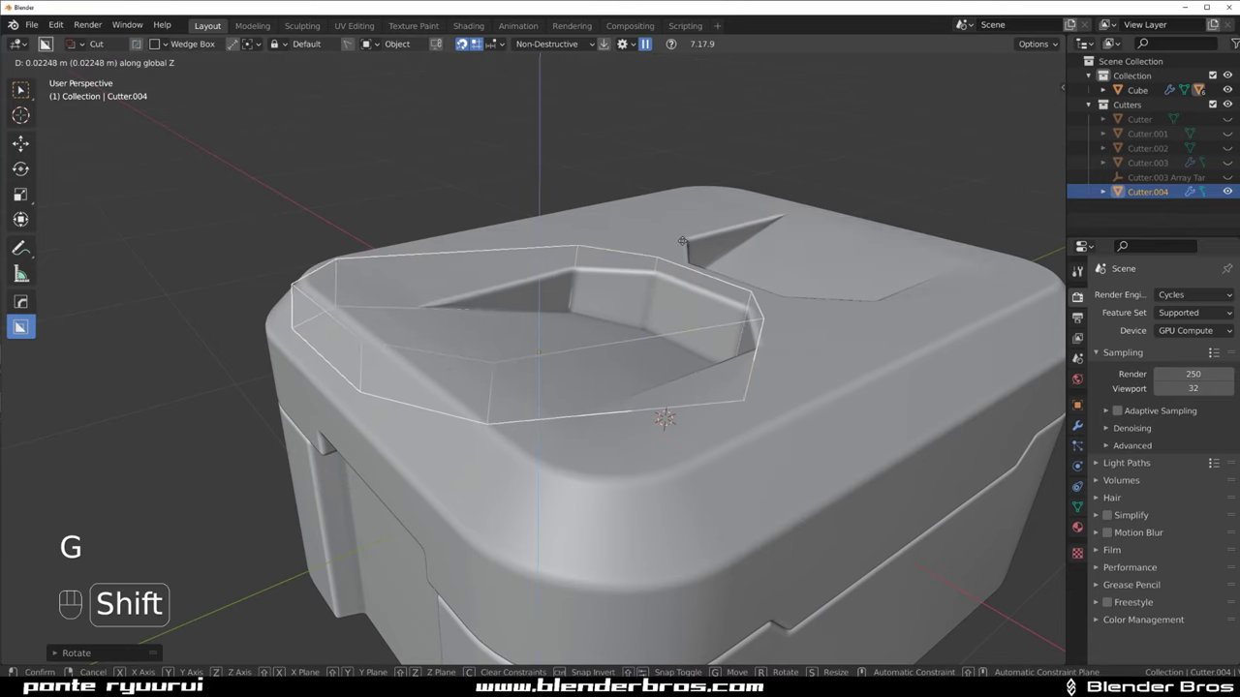
key(g)
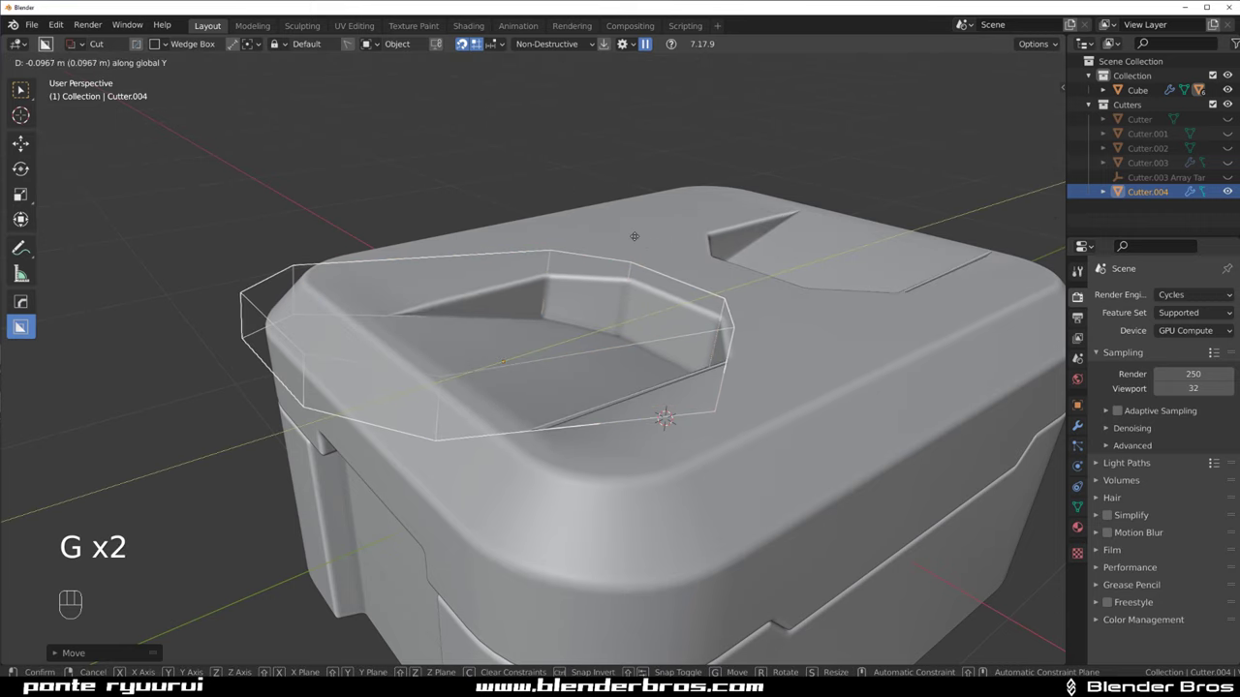
key(g)
key(r)
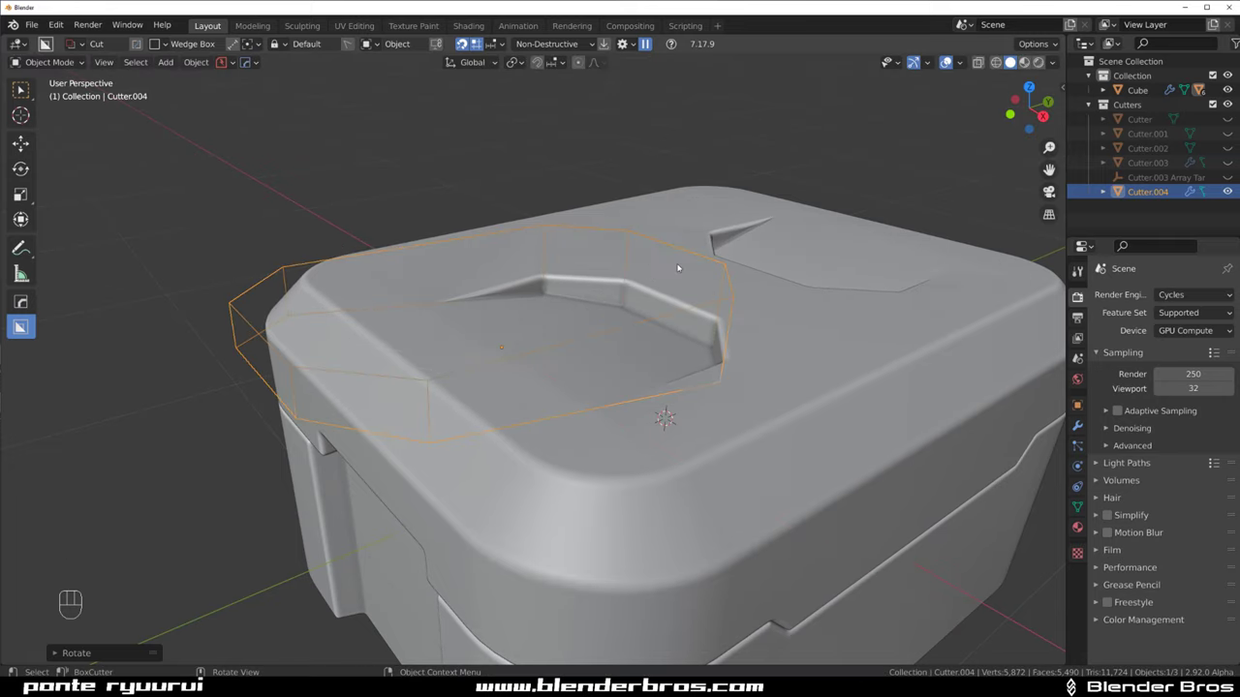
Refine the cutter's X/Y position and X tilt so the second recess slopes in depth
key(g)
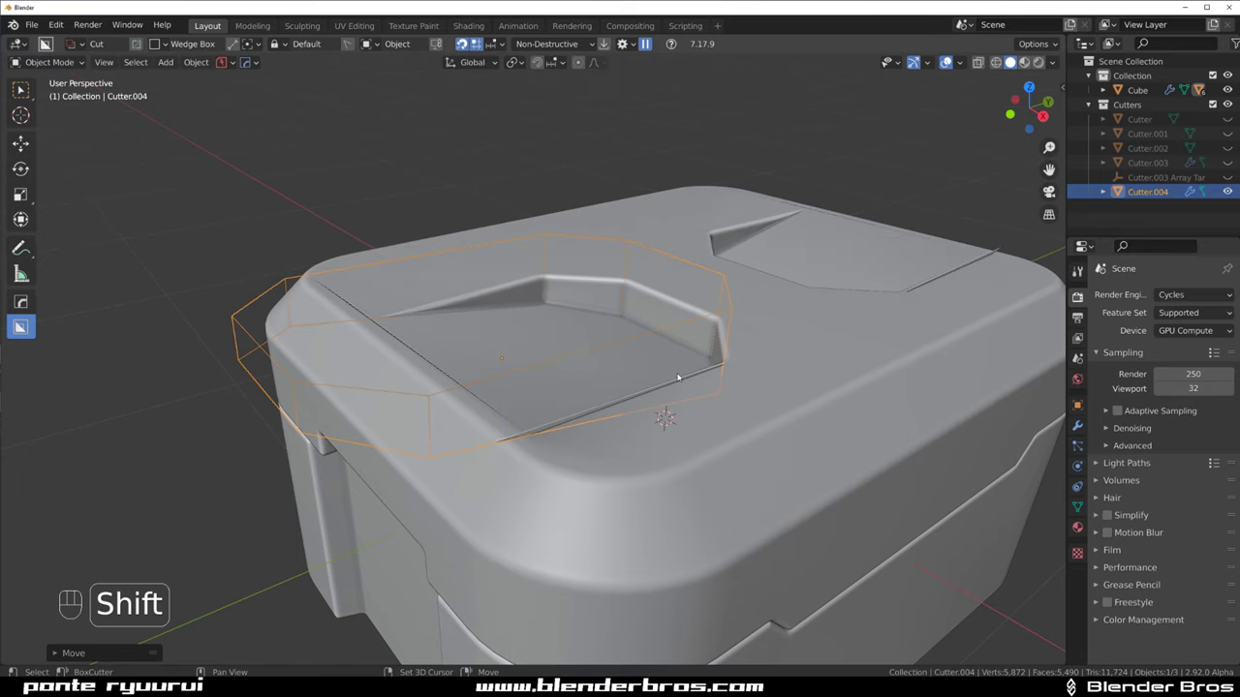
key(g)
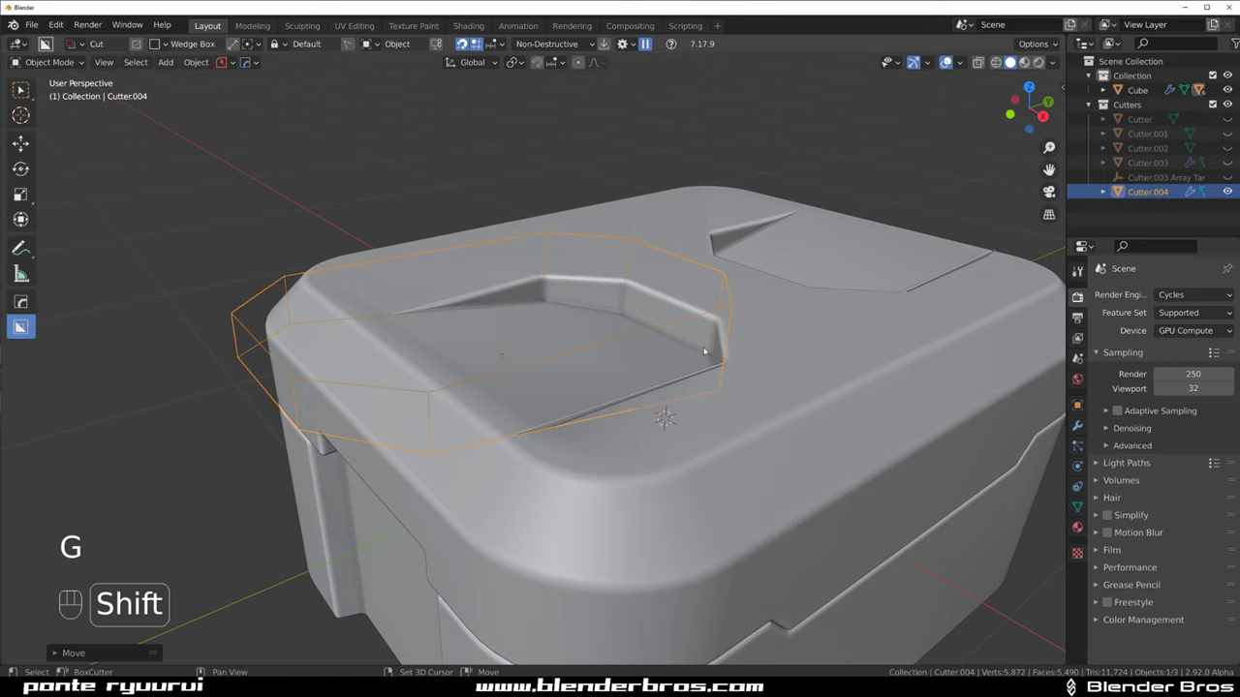
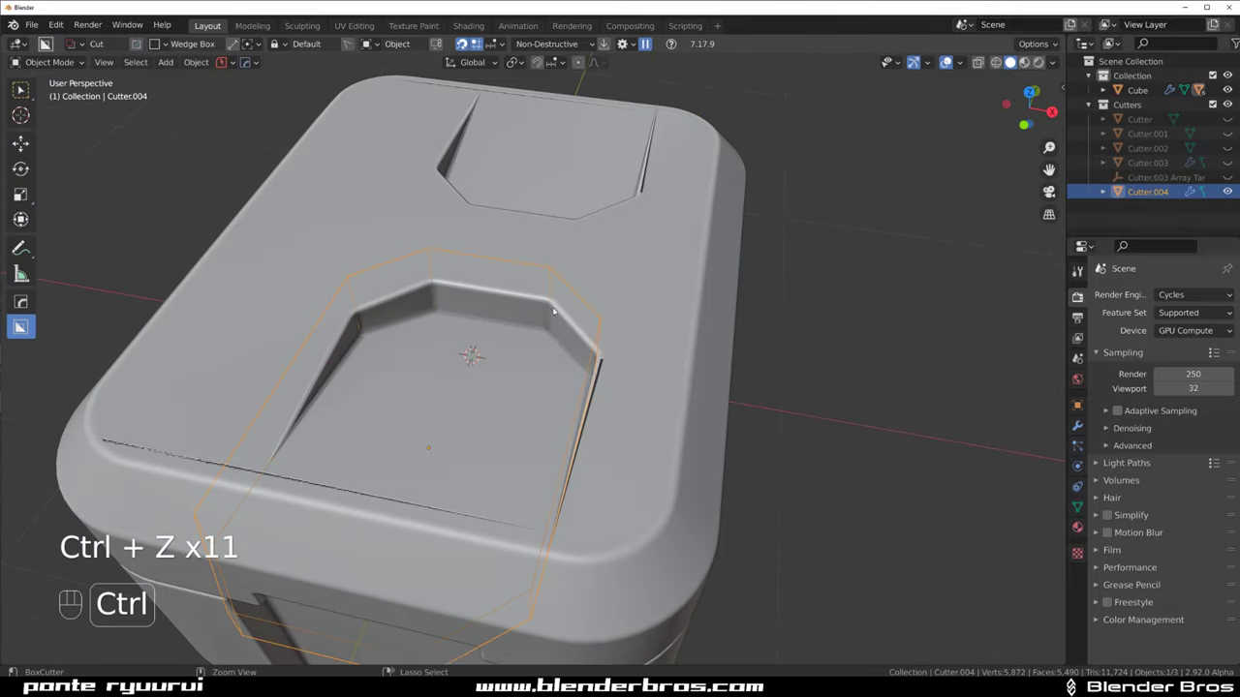
key(g)
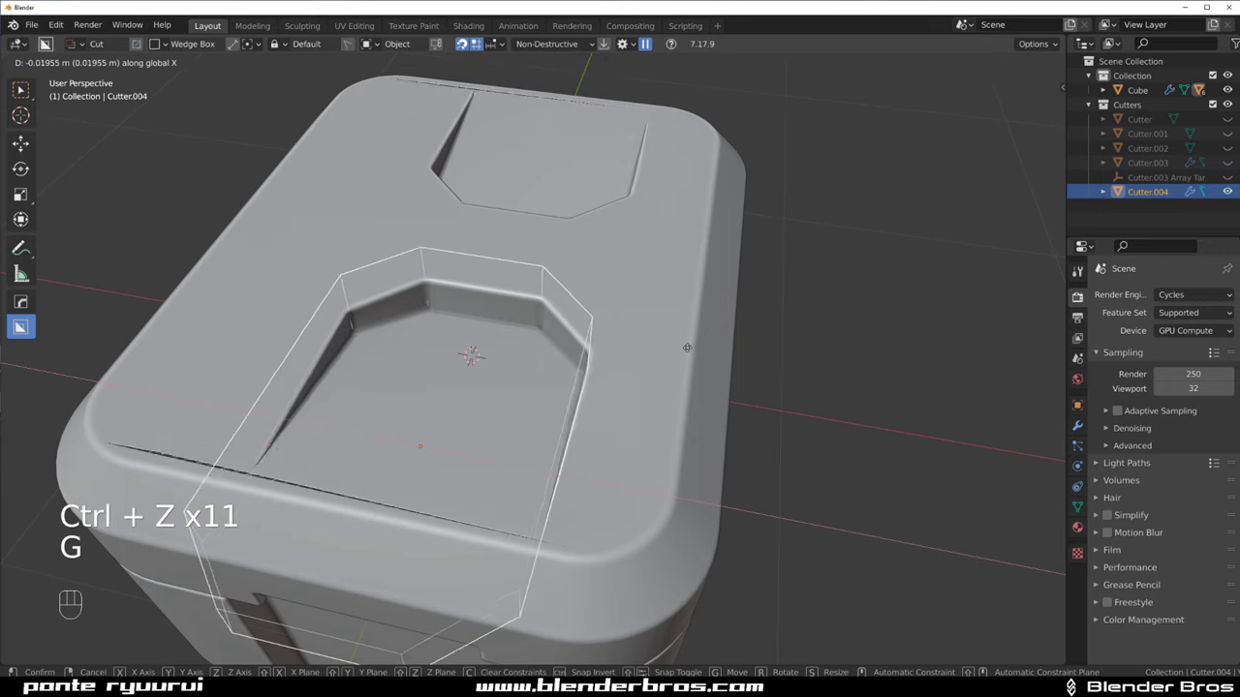
key(g)
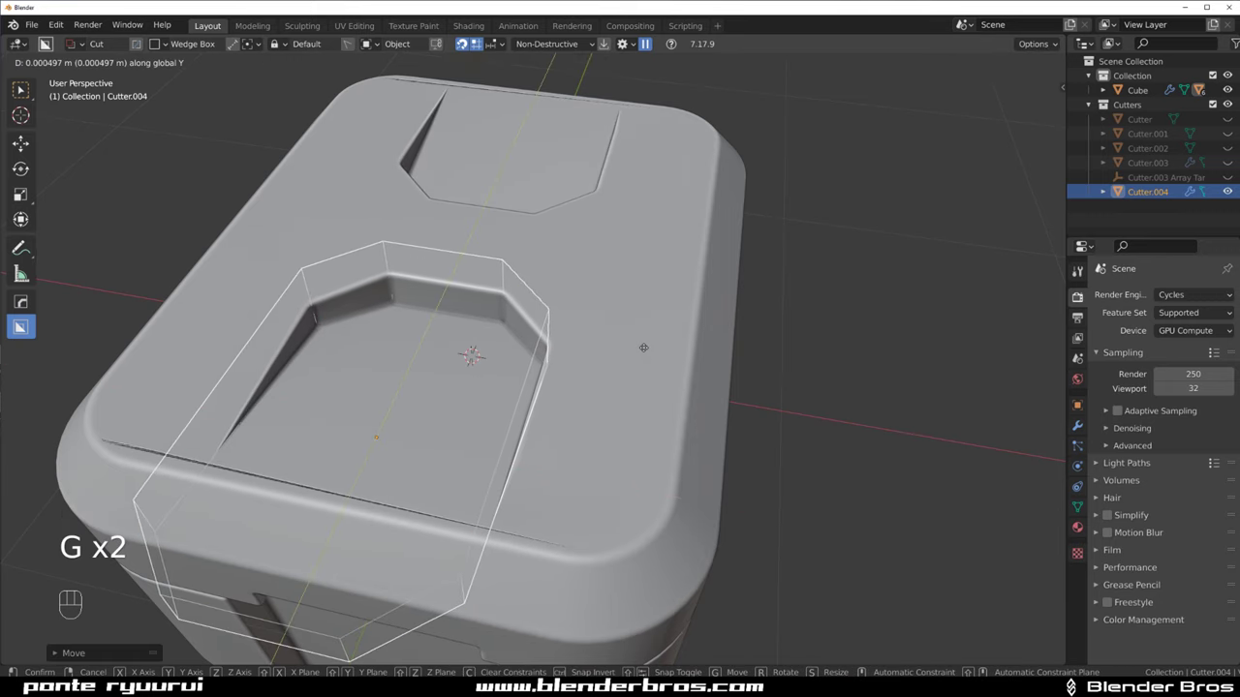
key(r)
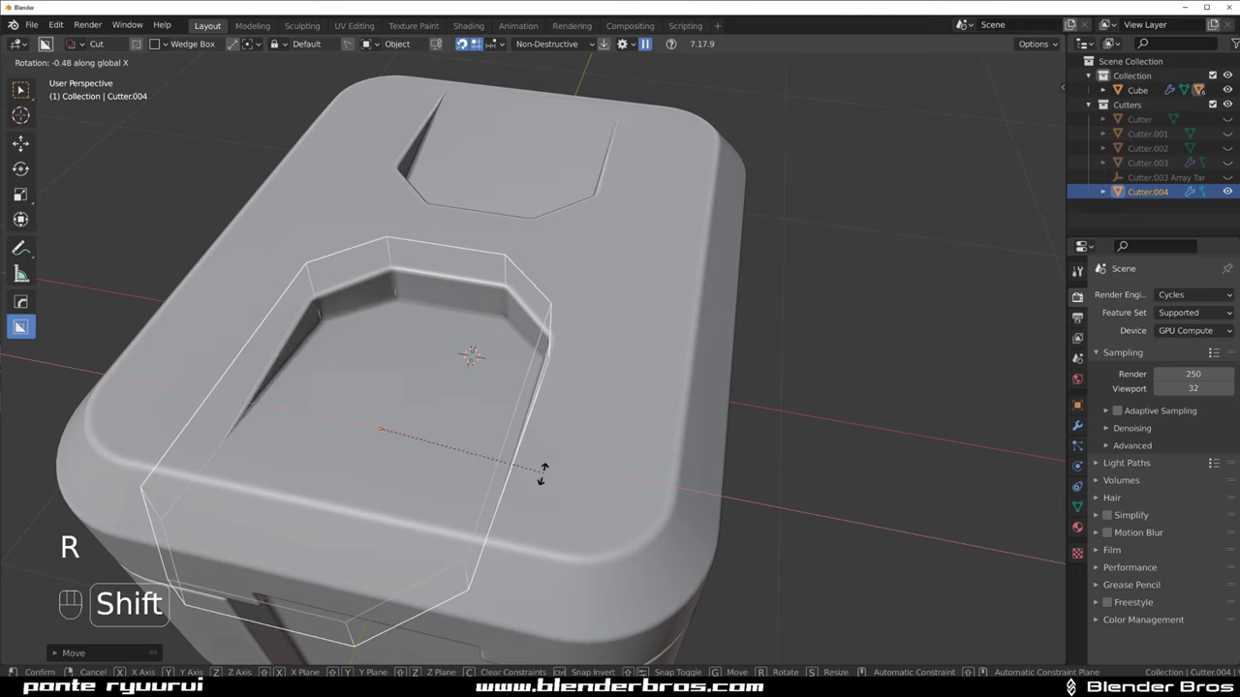
drag(523, 346, 526, 313)
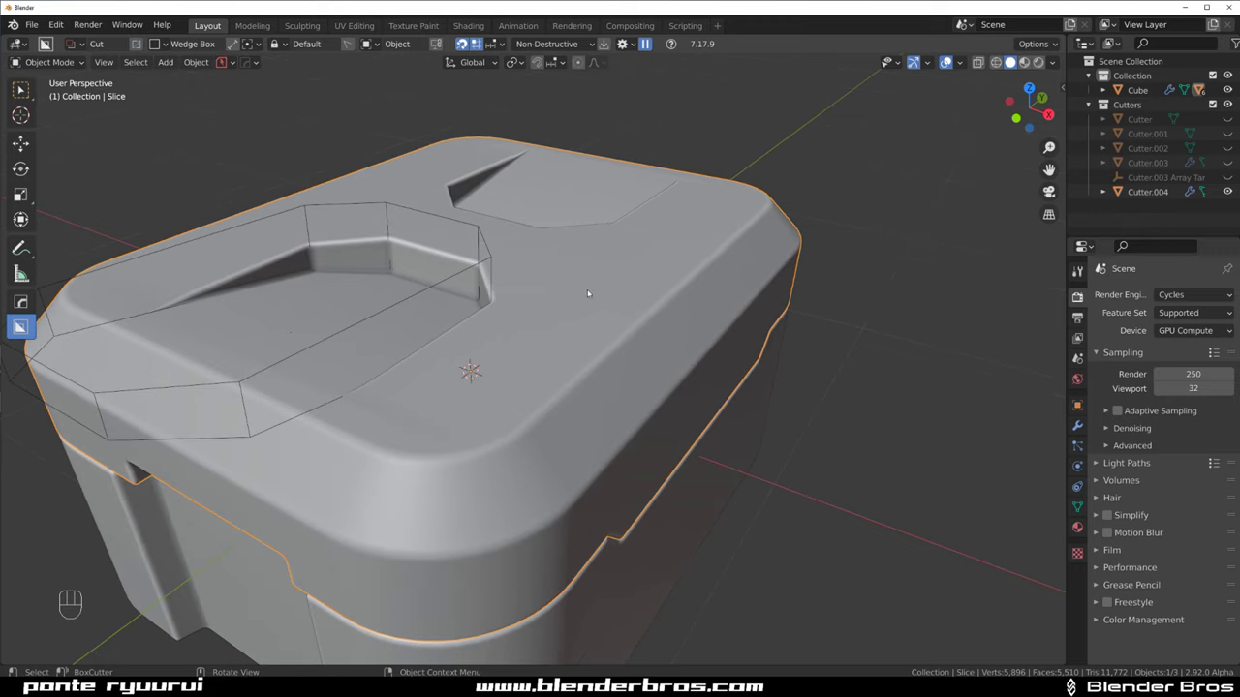
Unhide the cutters, select the Slice lid piece and toggle its mirror settings
key(shift+2)
middle_click(594, 316)
key(alt+x)
click(390, 326)
drag(589, 296, 609, 229)
key(alt+x)
click(361, 352)
click(368, 353)
middle_click(631, 248)
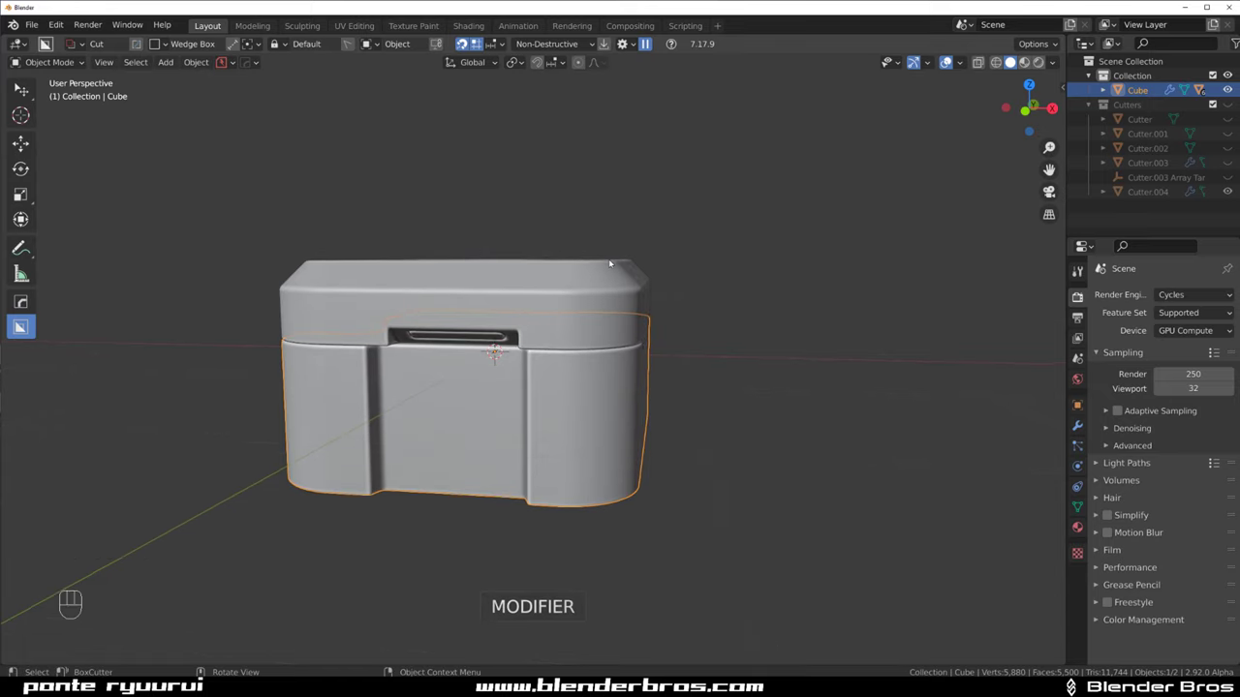
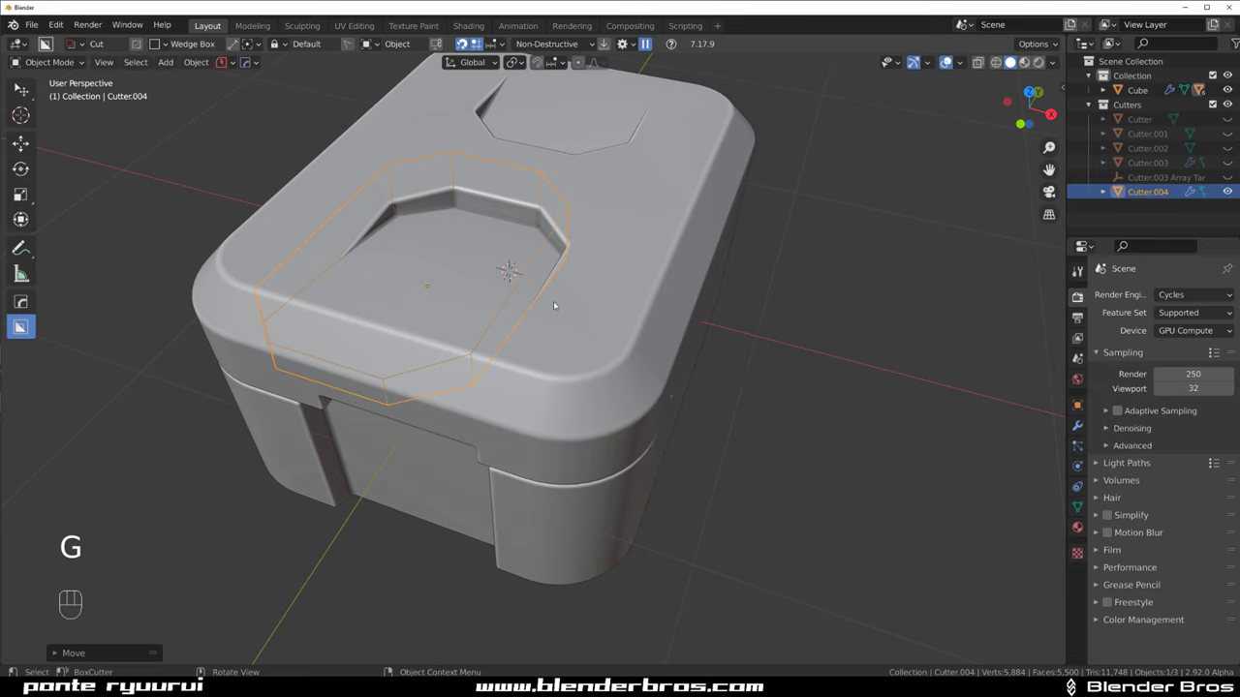
Run HardOps Sharpen on the lid piece and recheck its mirrored slot from several angles
key(g)
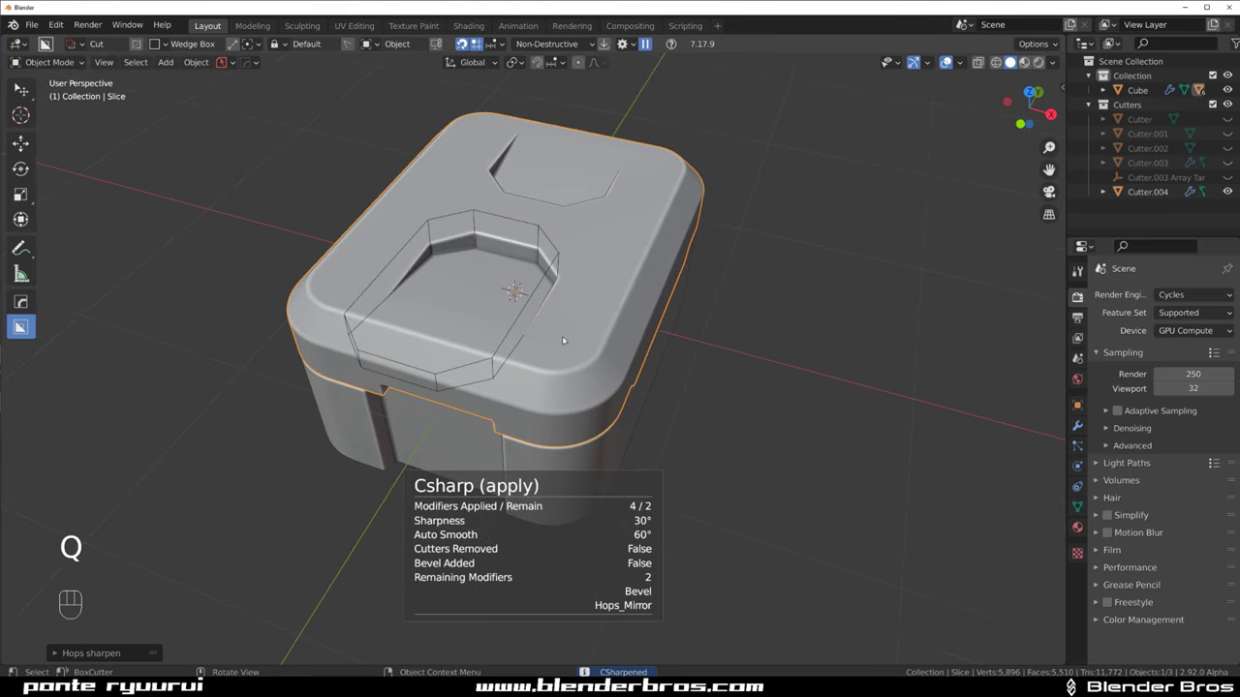
right_click(643, 286)
key(alt+x)
drag(411, 262, 536, 321)
key(alt+x)
click(407, 266)
drag(570, 332, 503, 303)
middle_click(518, 334)
drag(503, 328, 637, 251)
drag(632, 350, 574, 372)
middle_click(542, 334)
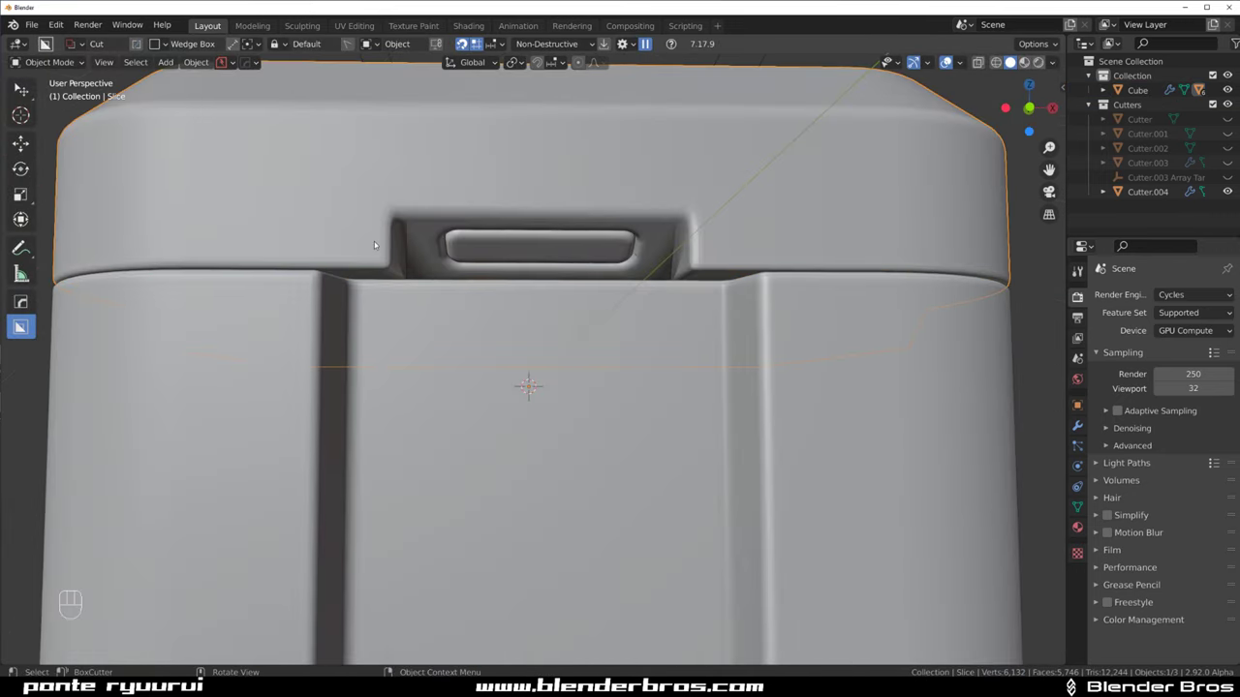
Bevel the edges around the lid's handle recess in Edit Mode and view it from Right Orthographic
key(Tab)
key(ctrl+b)
key(ctrl+b)
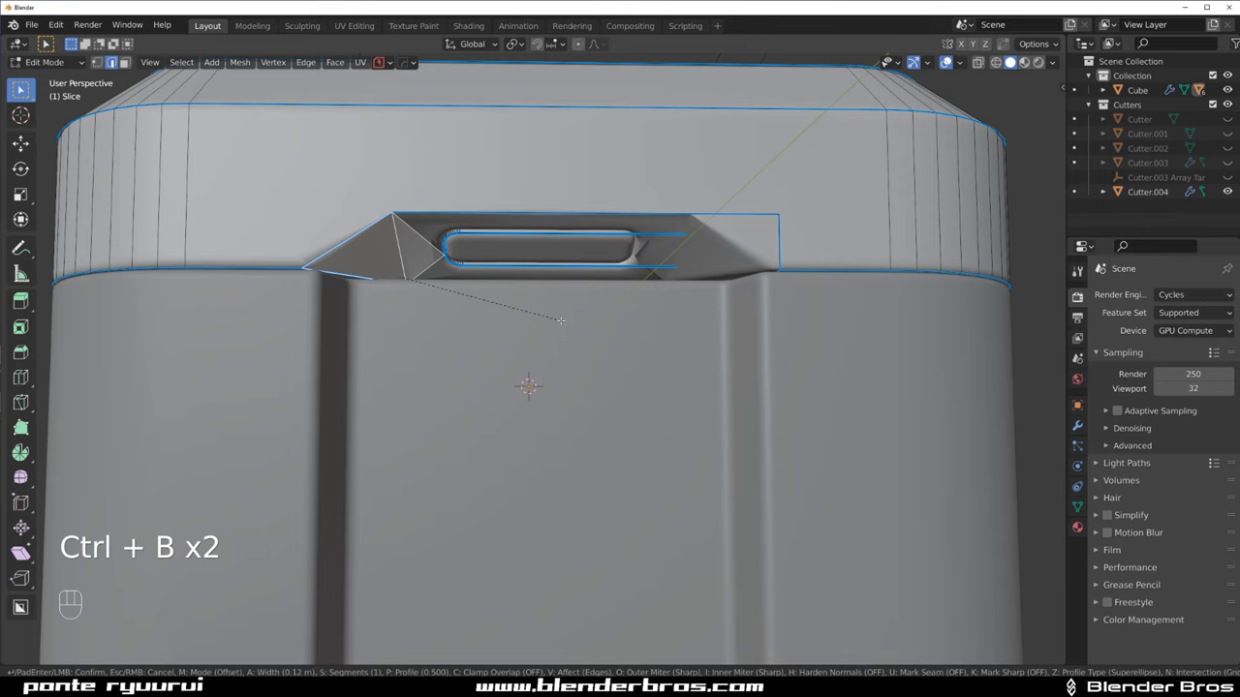
key(Tab)
drag(589, 203, 520, 215)
middle_click(525, 336)
drag(525, 299, 525, 343)
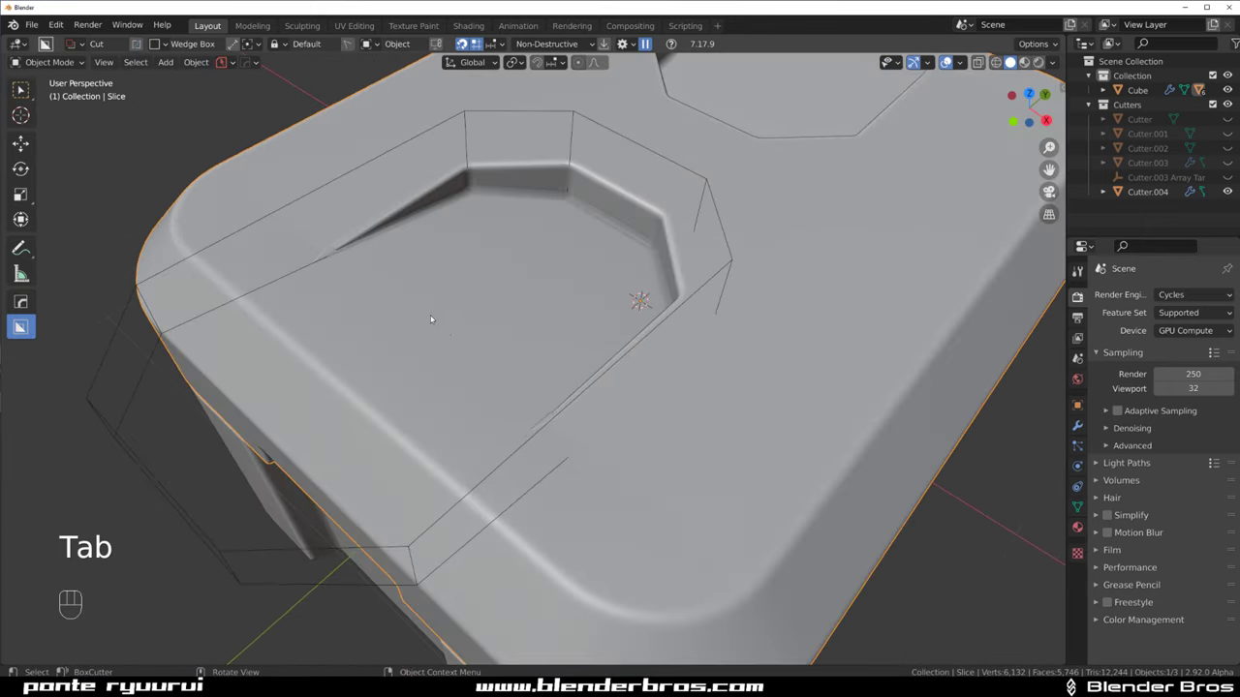
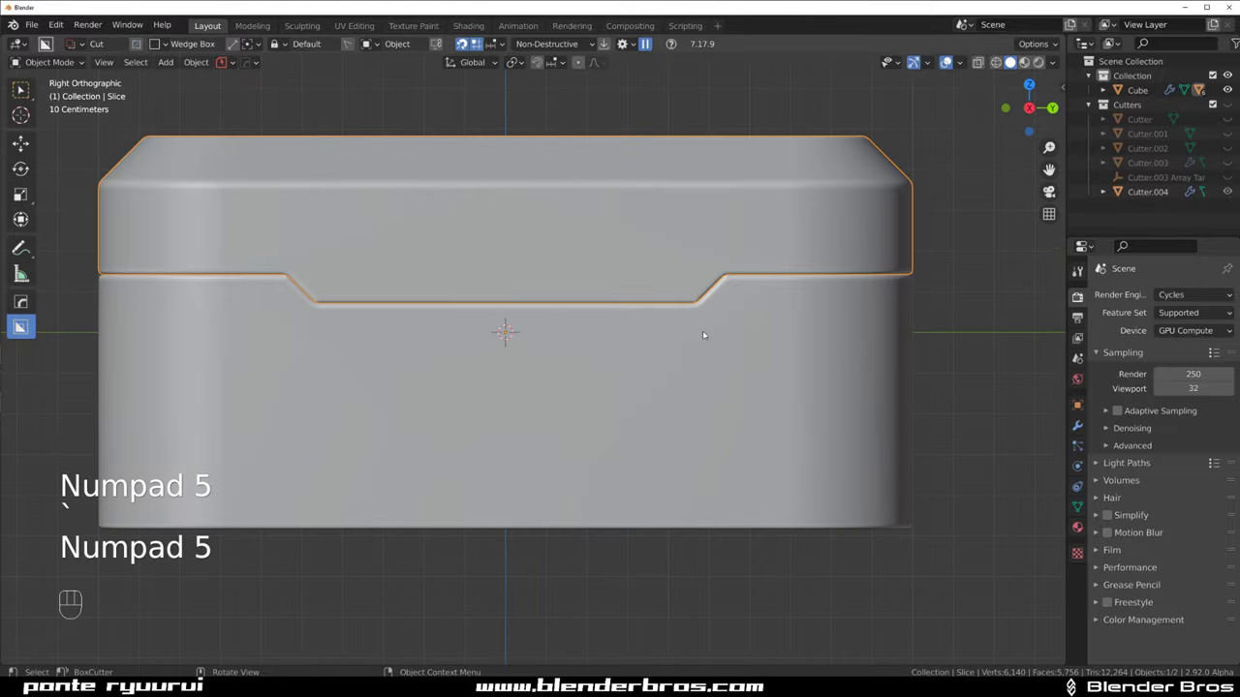
Draw an Ngon trapezoid on the lid's side wall, round its corners and extrude it into a cutter
drag(516, 358, 541, 376)
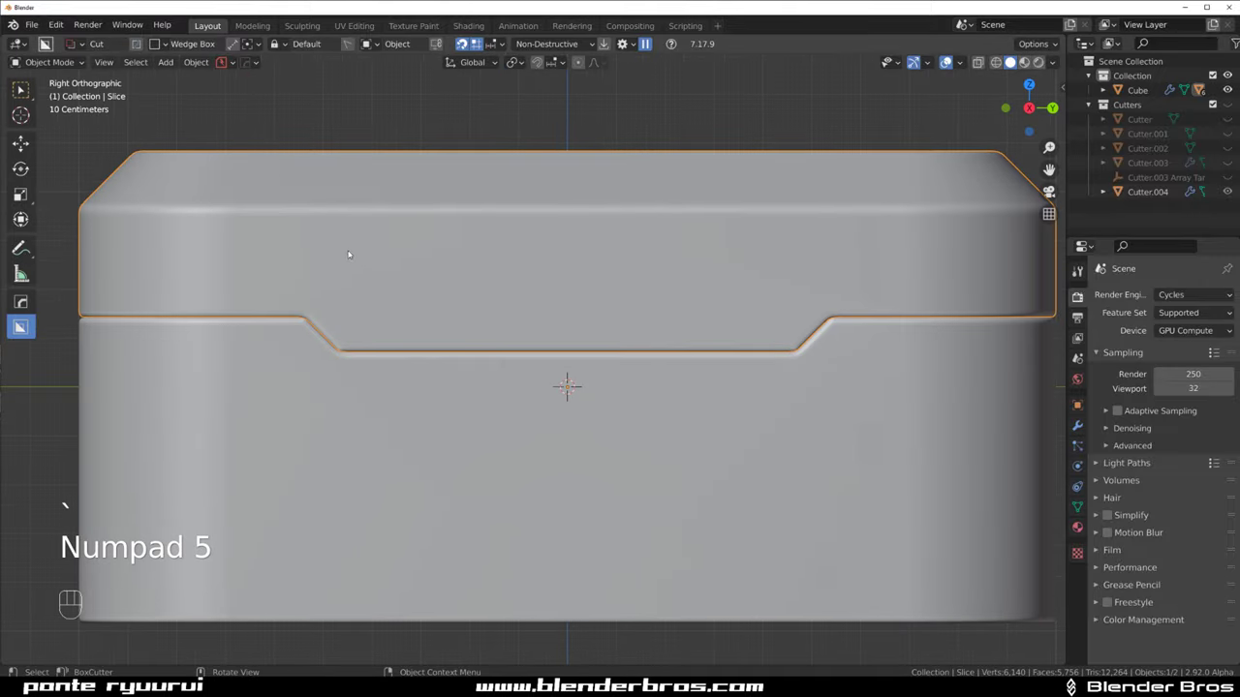
click(321, 257)
drag(298, 239, 357, 305)
key(d)
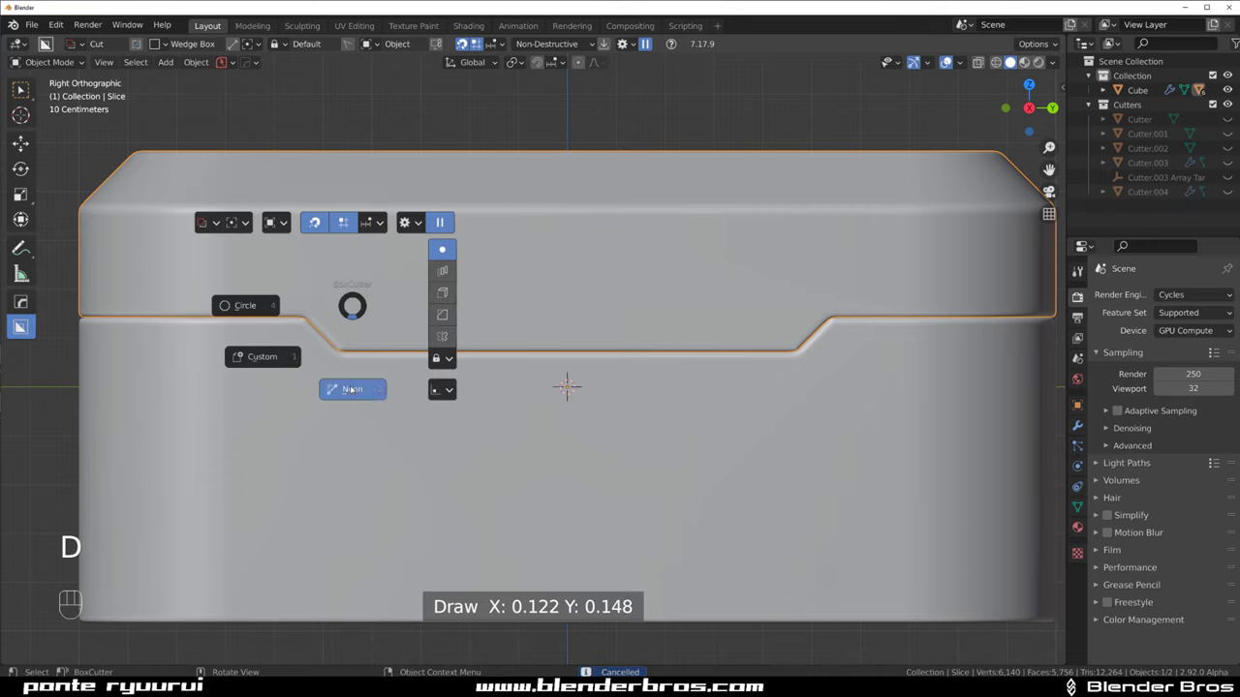
drag(326, 273, 380, 321)
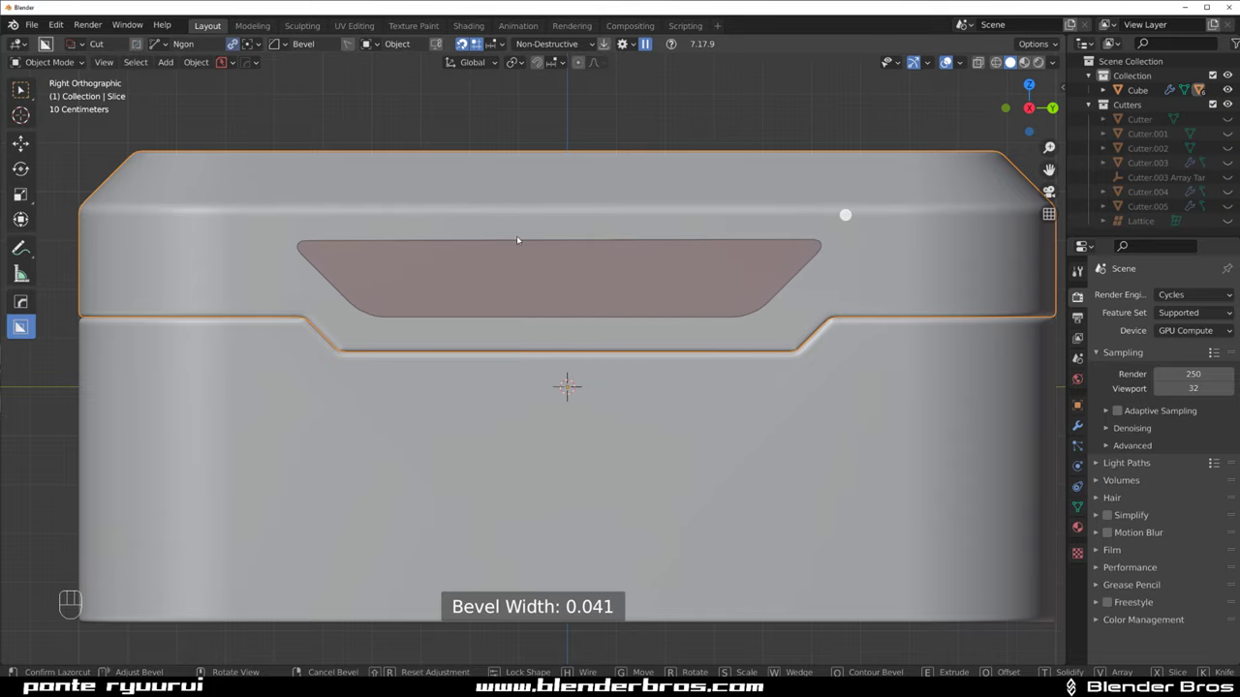
middle_click(608, 294)
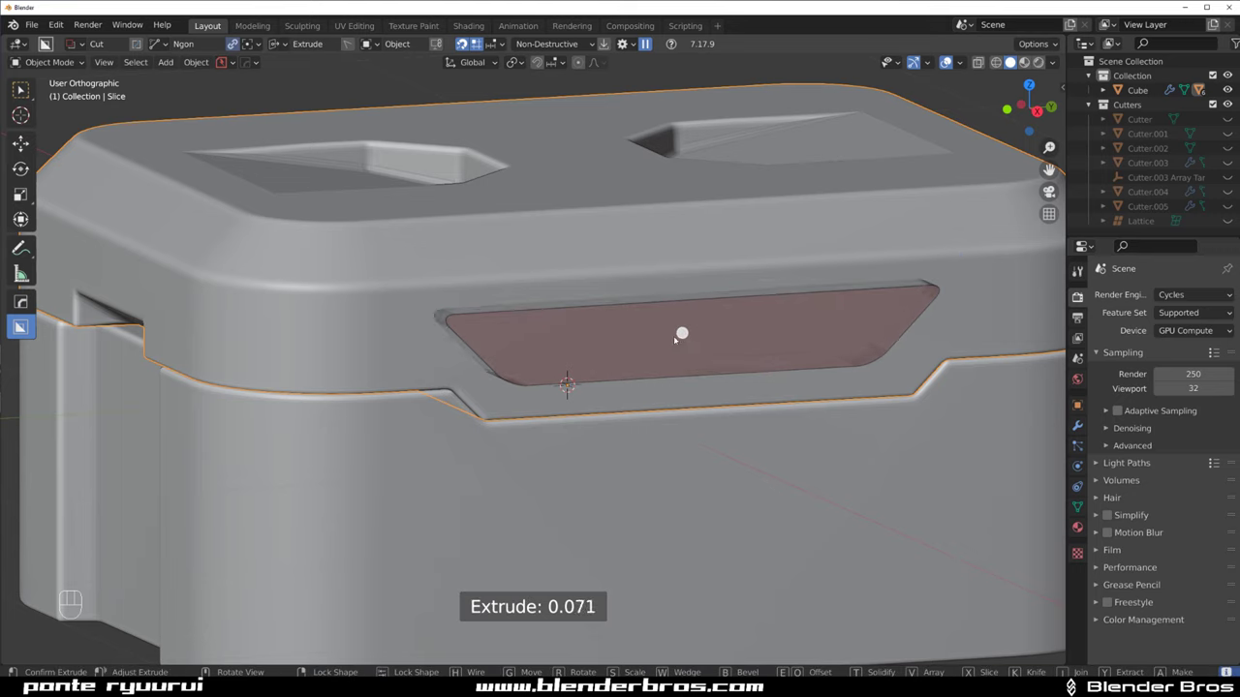
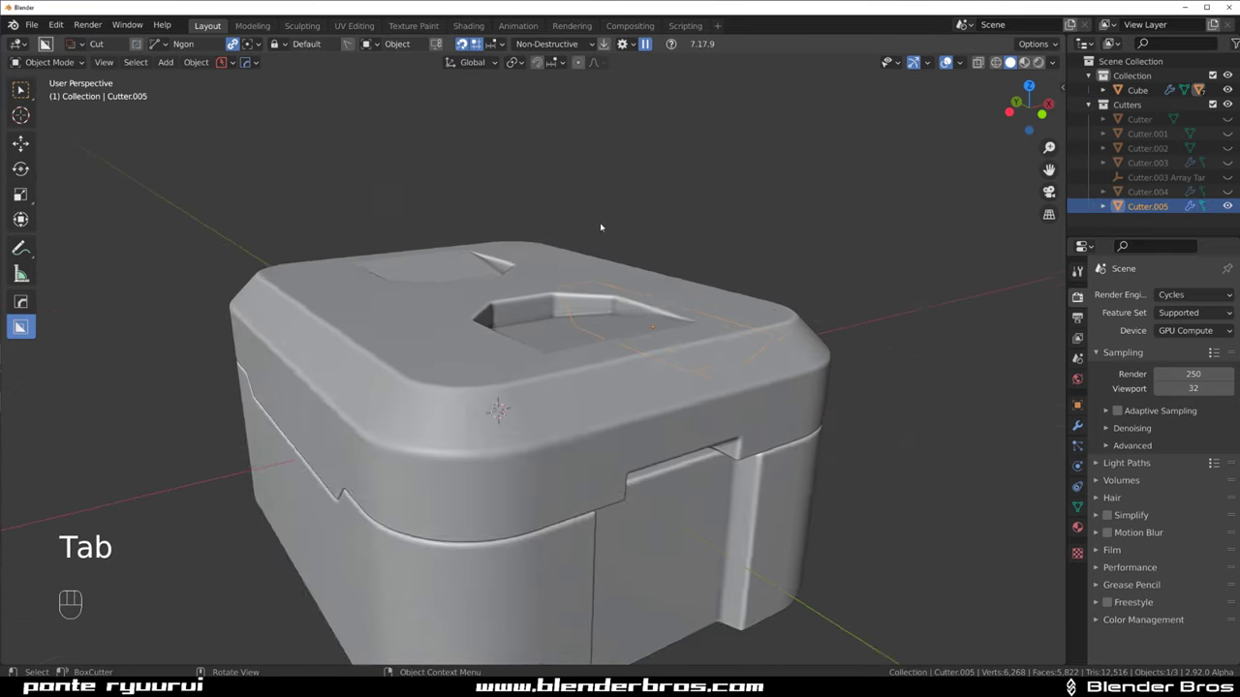
Move Cutter.005 along X into place and tune the lid's bevel with HardOps Adjust Bevel
key(g)
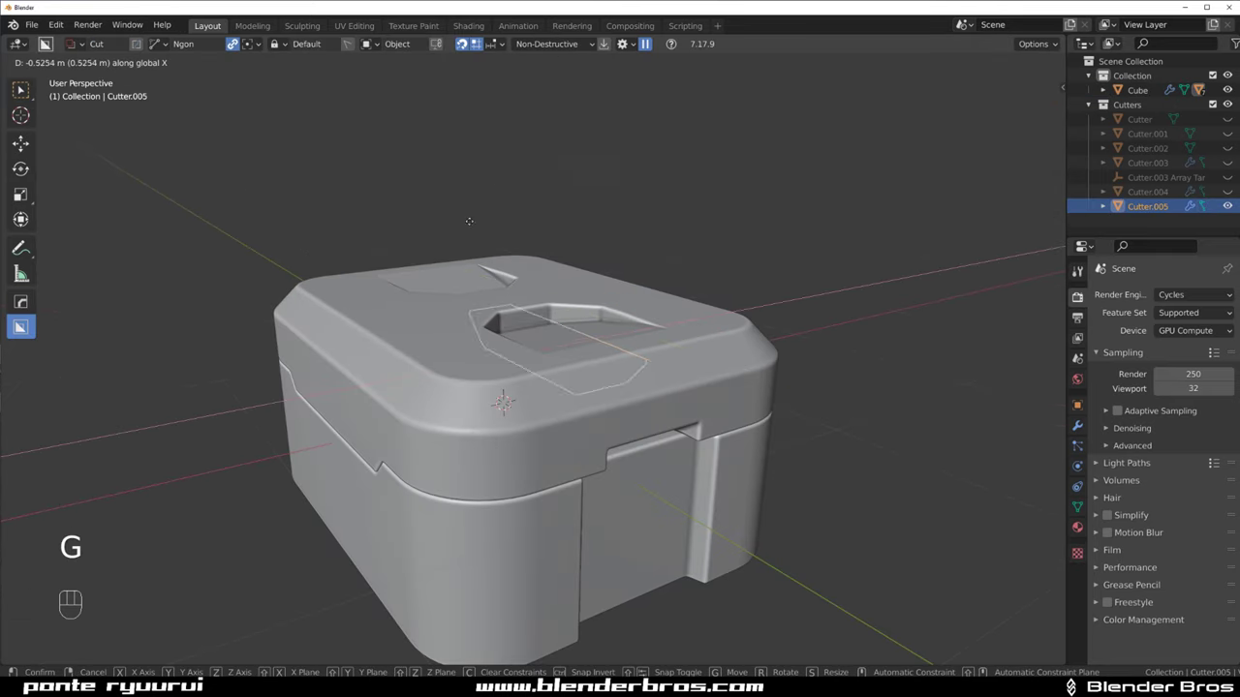
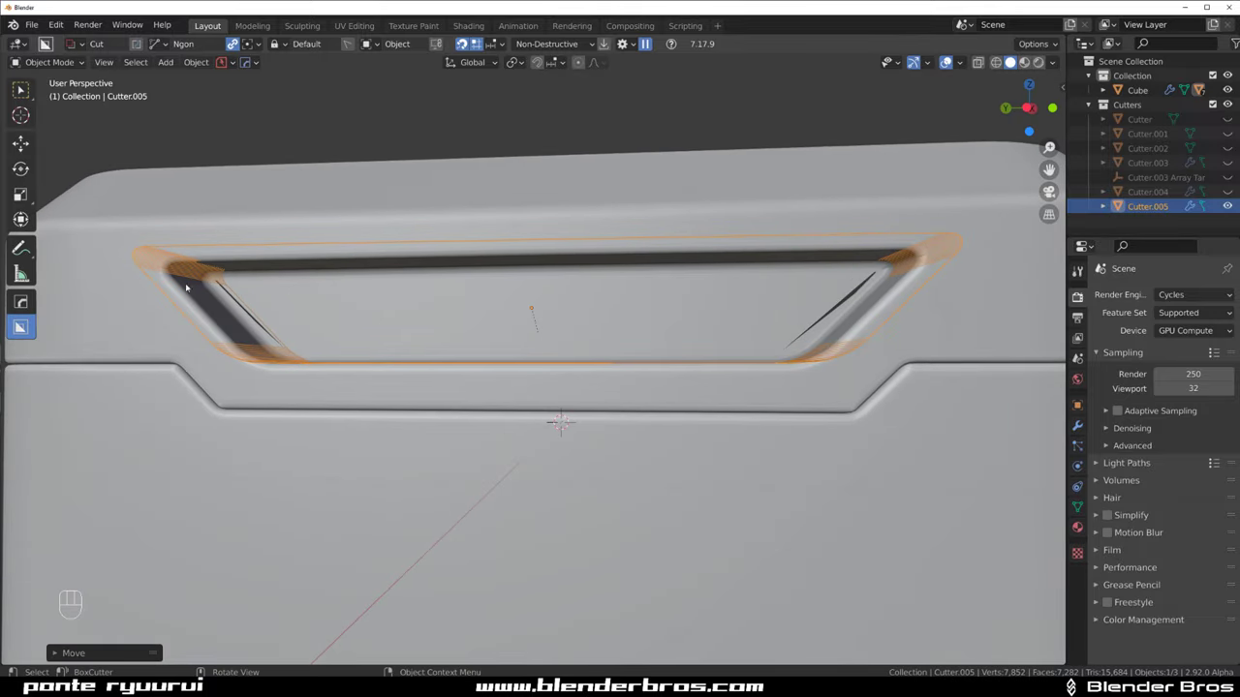
key(q)
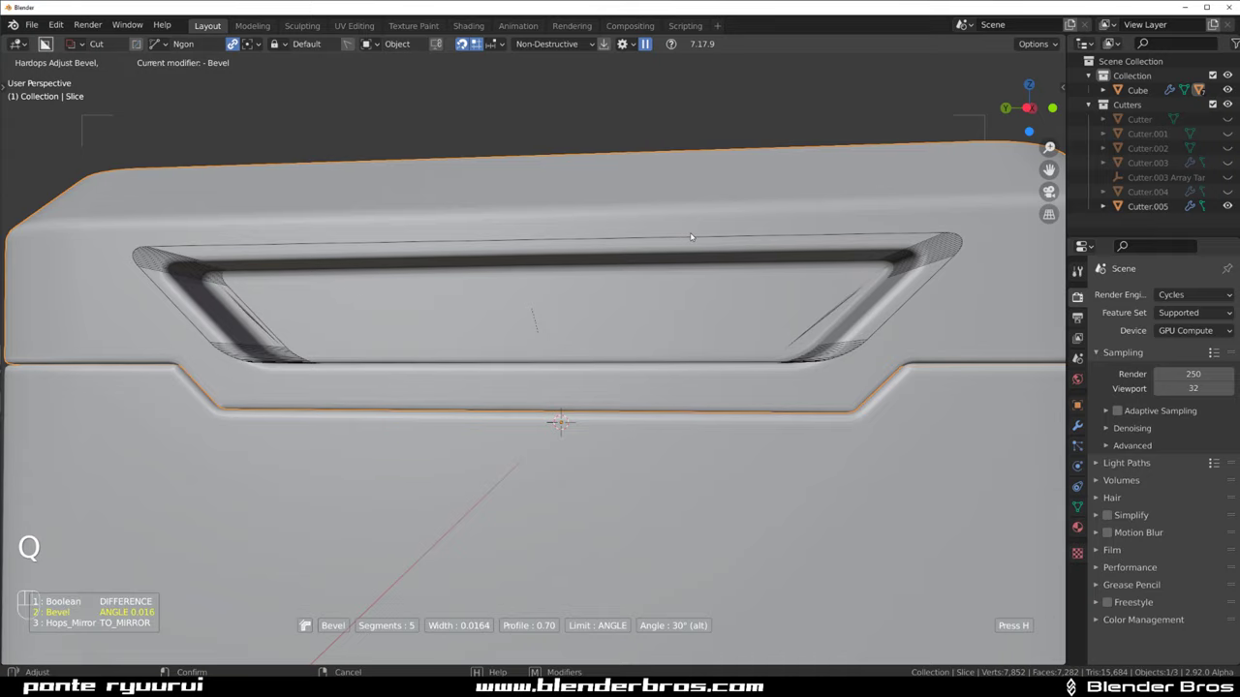
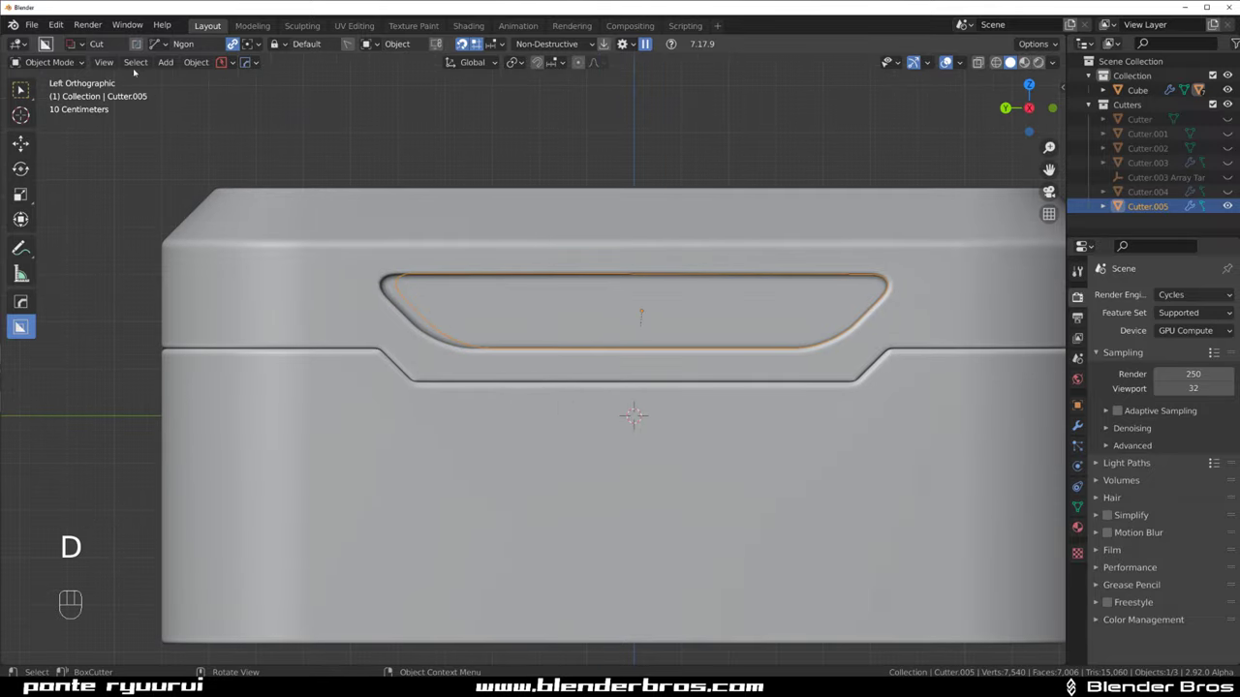
Slice the lid's trapezoid recess into three angled sections with a new cutter
click(233, 45)
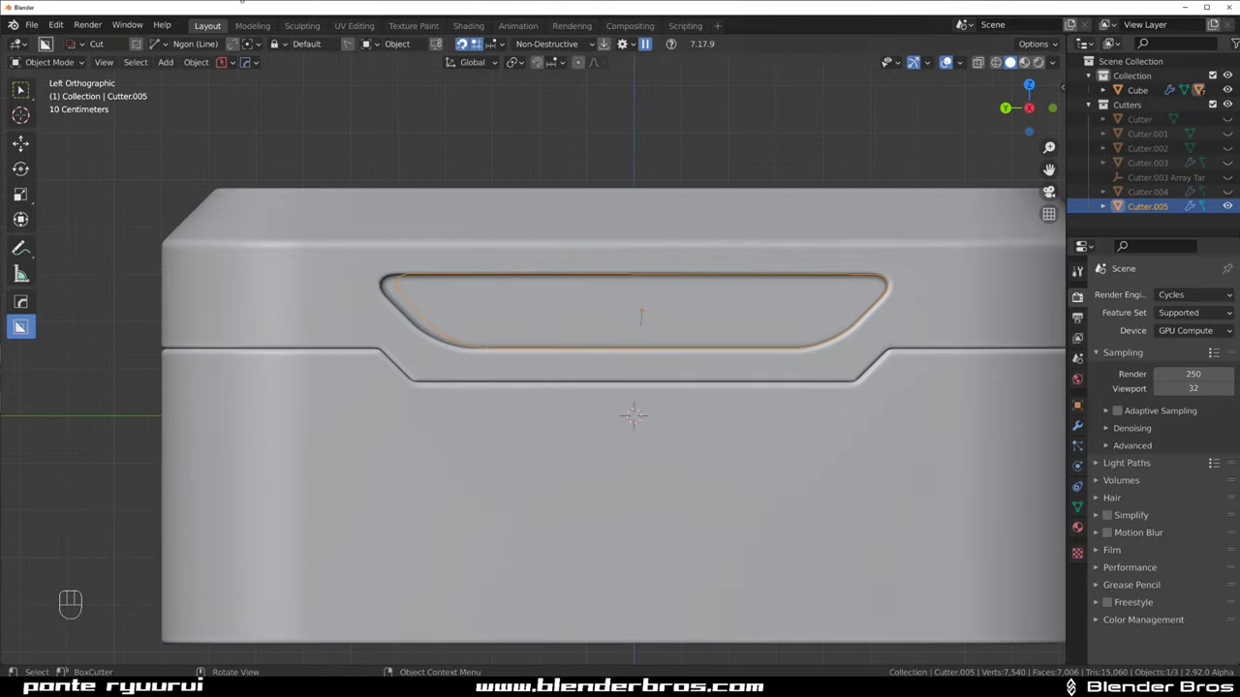
drag(714, 324, 658, 474)
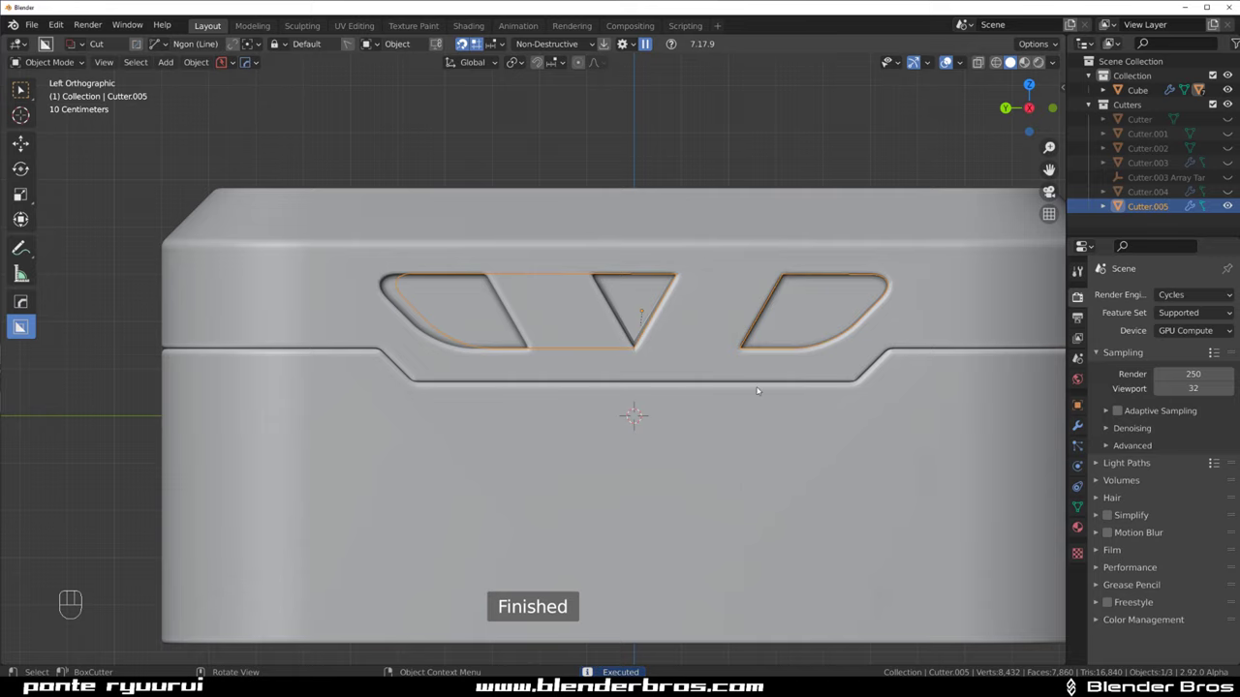
key(q)
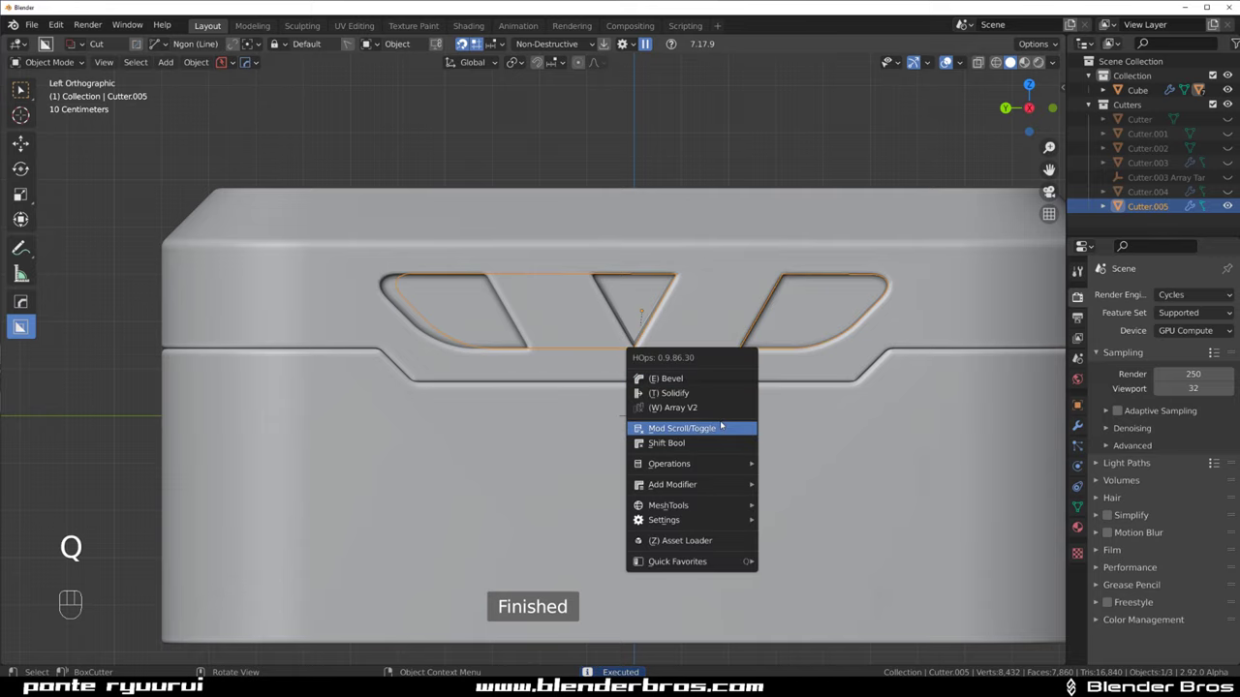
Rotate the cutter across the slots so the slot ends come out slanted
key(g)
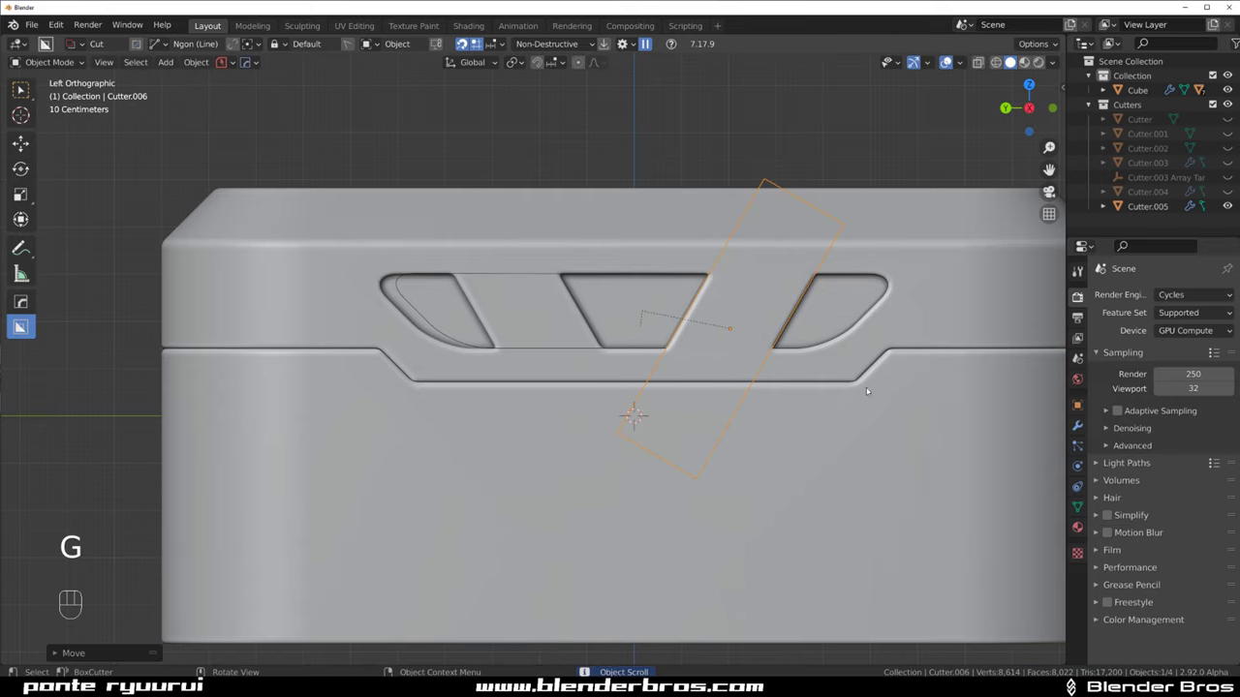
key(r)
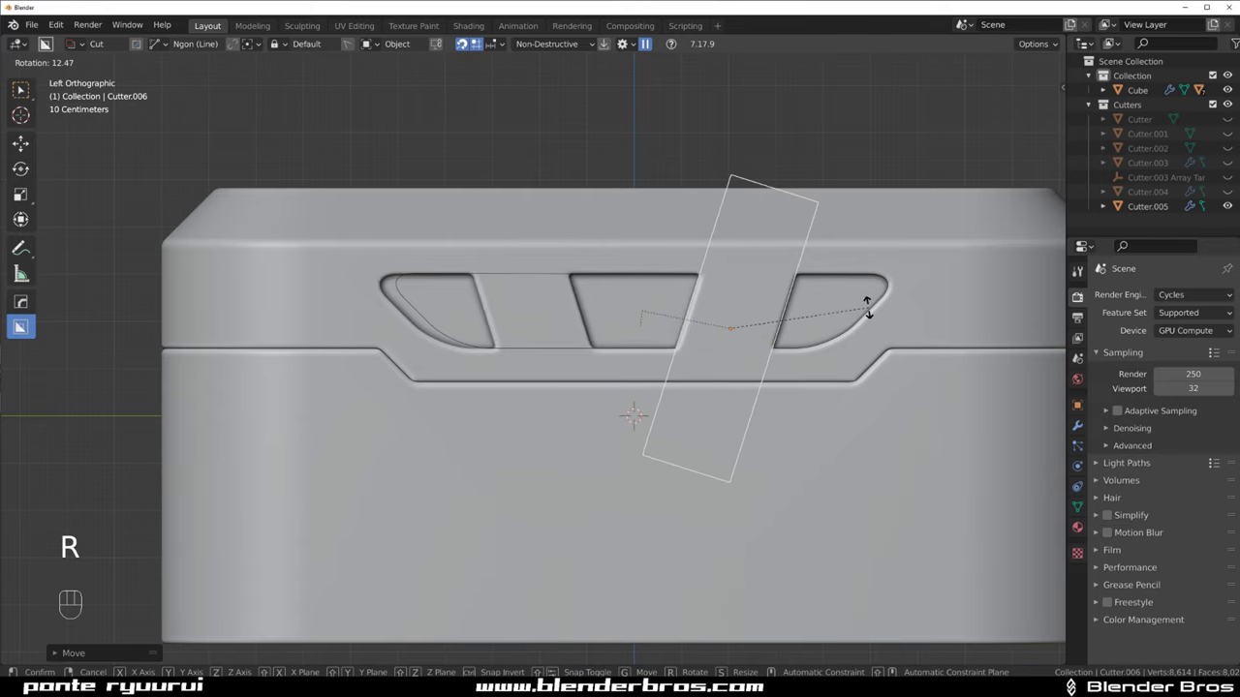
key(shift+2)
drag(714, 377, 722, 377)
middle_click(687, 385)
middle_click(661, 378)
key(q)
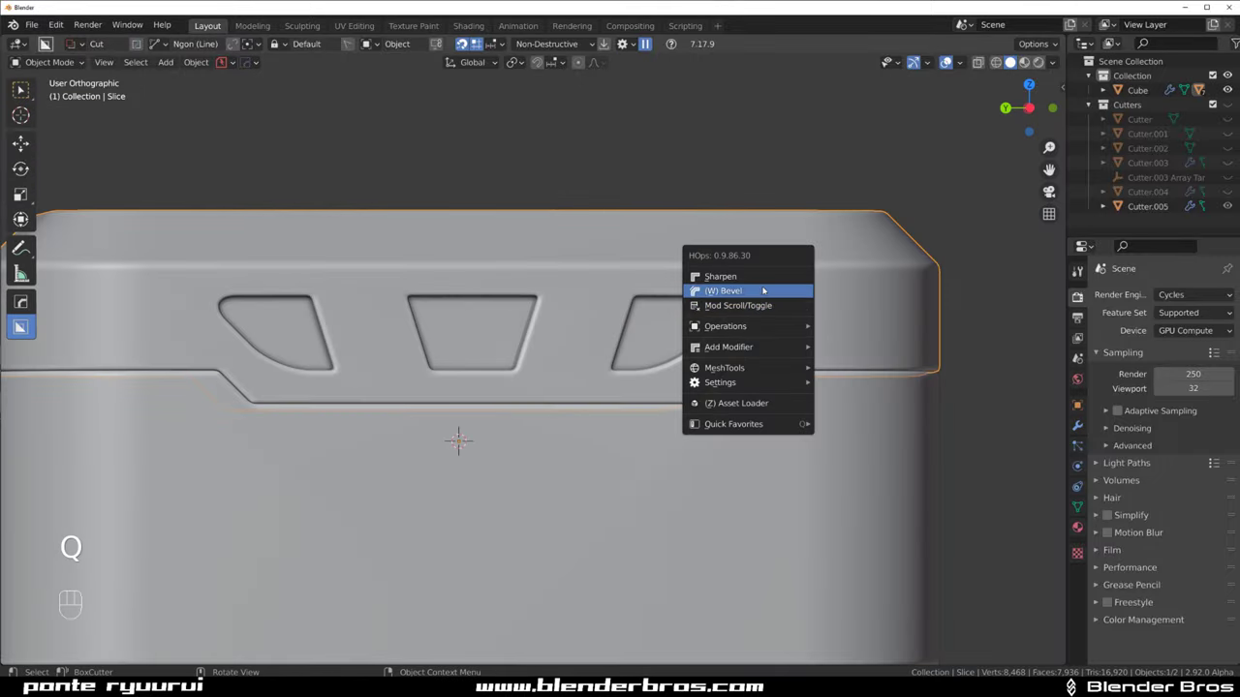
Add a HardOps bevel to the lid and narrow its width to about 0.005
key(q)
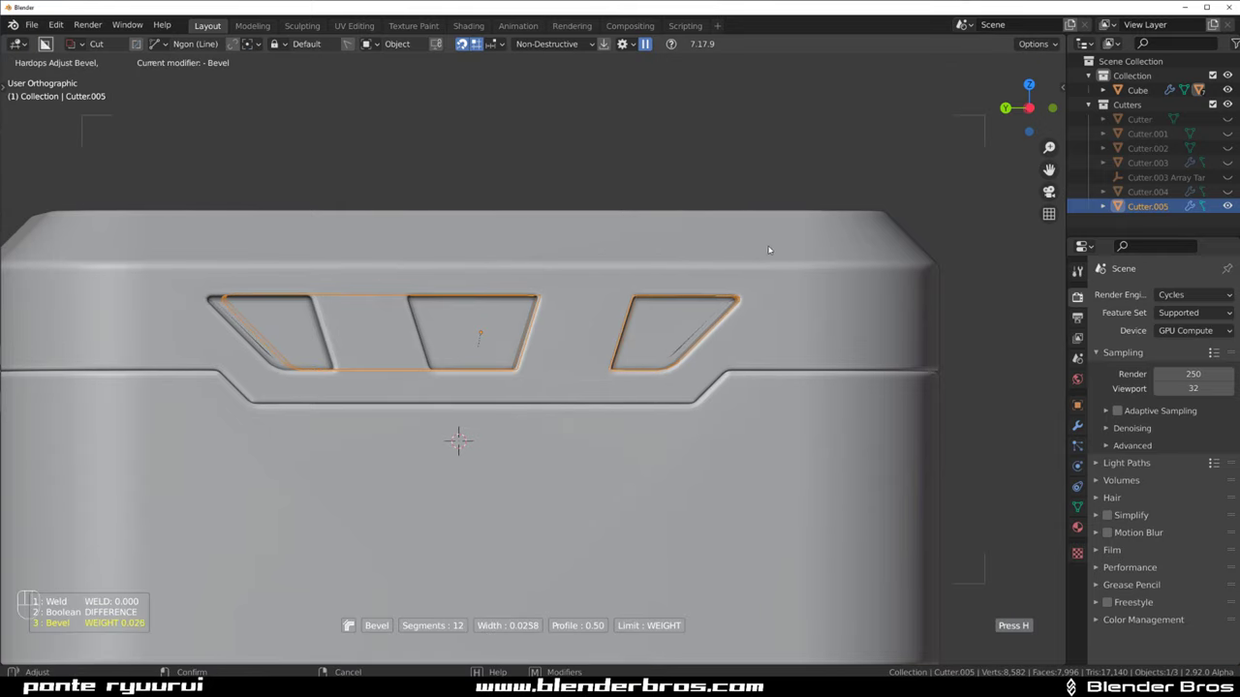
drag(642, 377, 497, 391)
drag(573, 340, 639, 336)
middle_click(614, 343)
click(754, 258)
key(q)
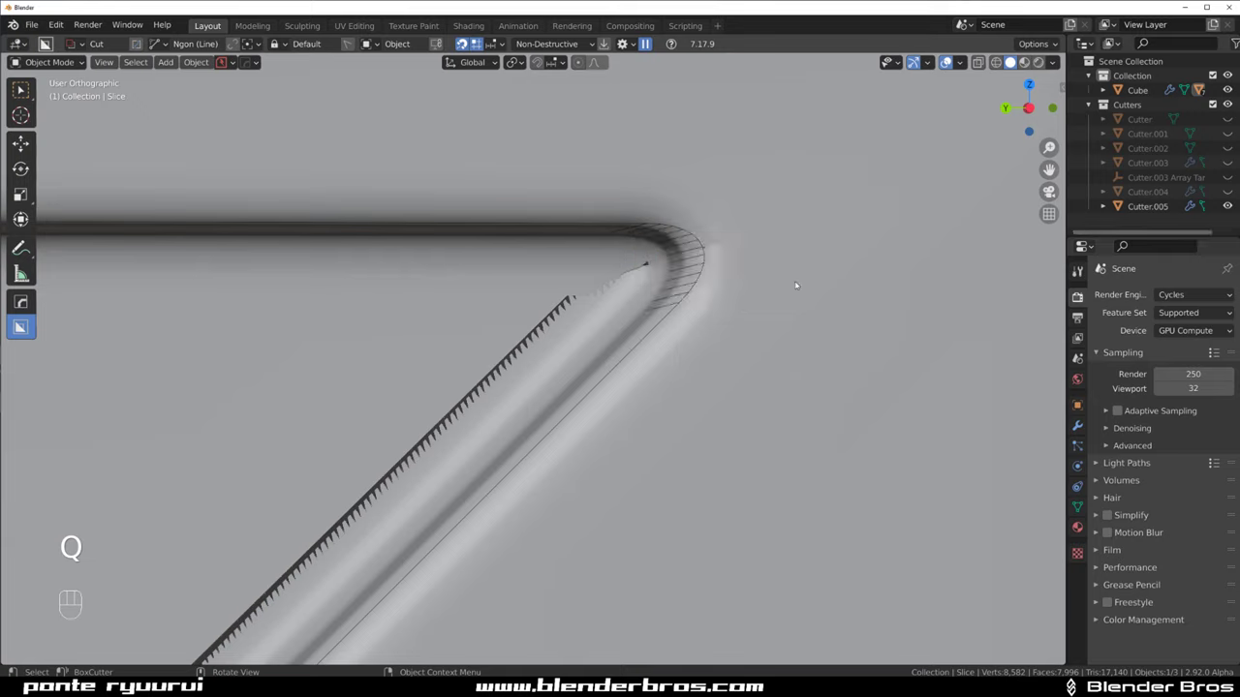
click(788, 297)
Fine-tune the bevel width and limit it to 30° angles around the slot edges
key(q)
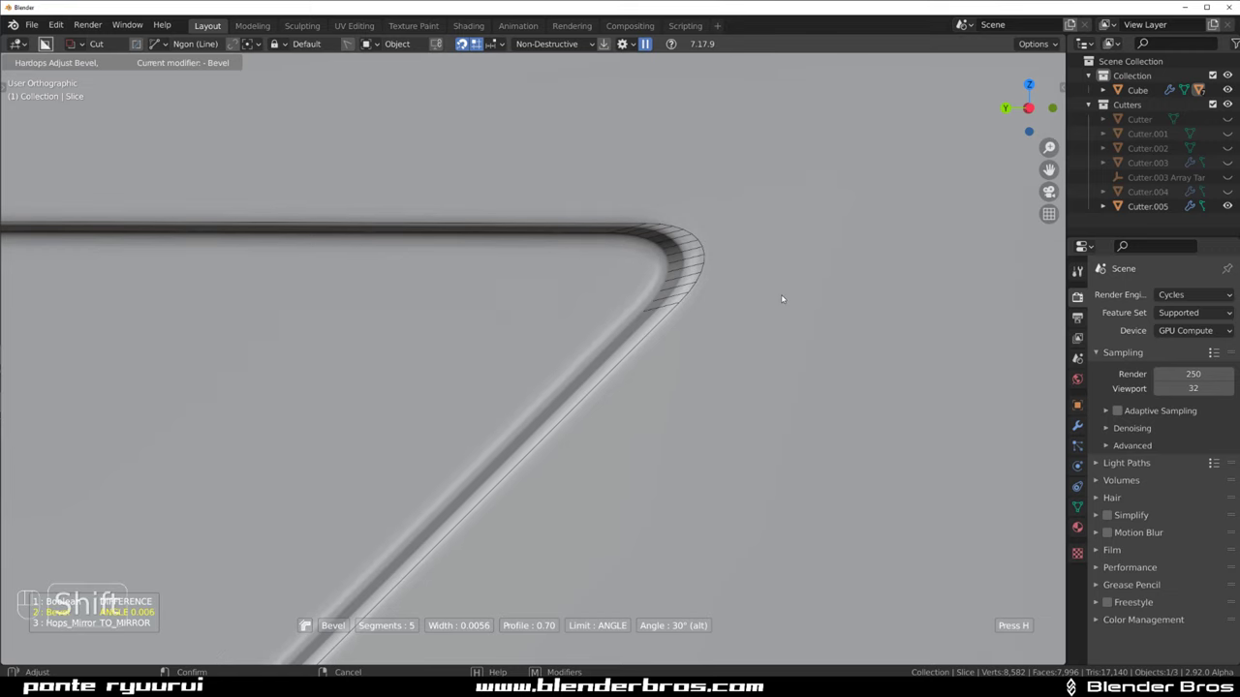
drag(573, 380, 672, 330)
drag(579, 306, 534, 306)
key(KP_5)
click(480, 457)
key(q)
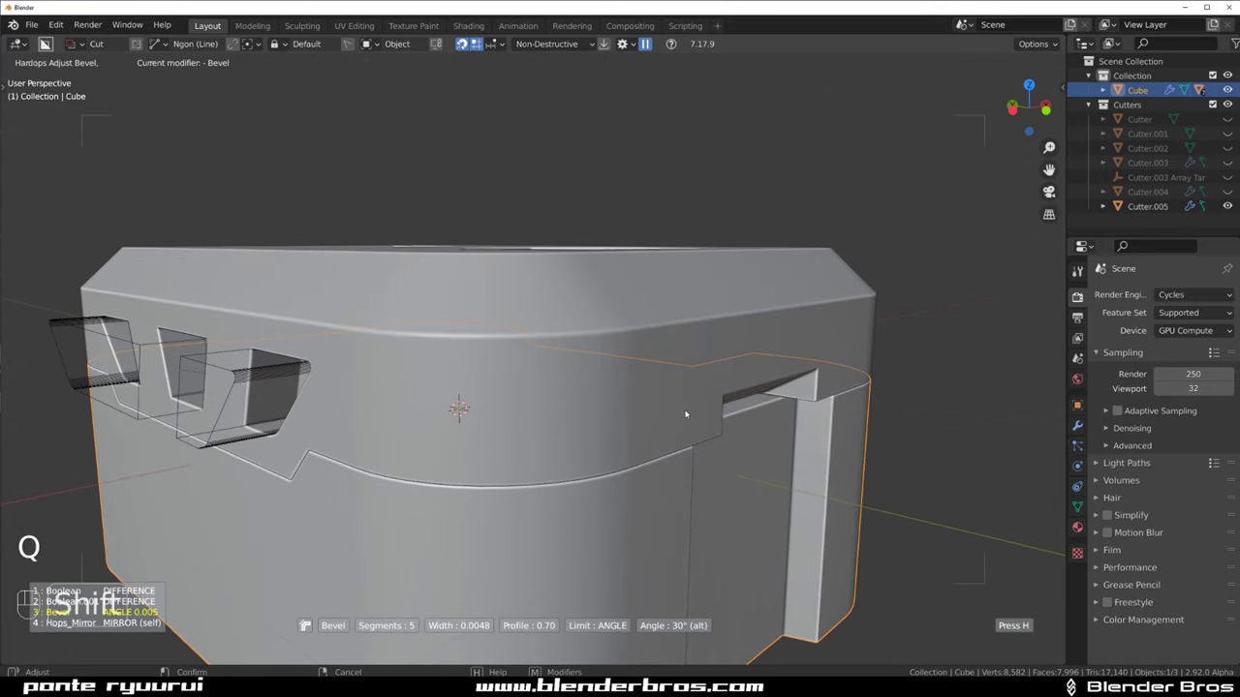
drag(499, 431, 548, 401)
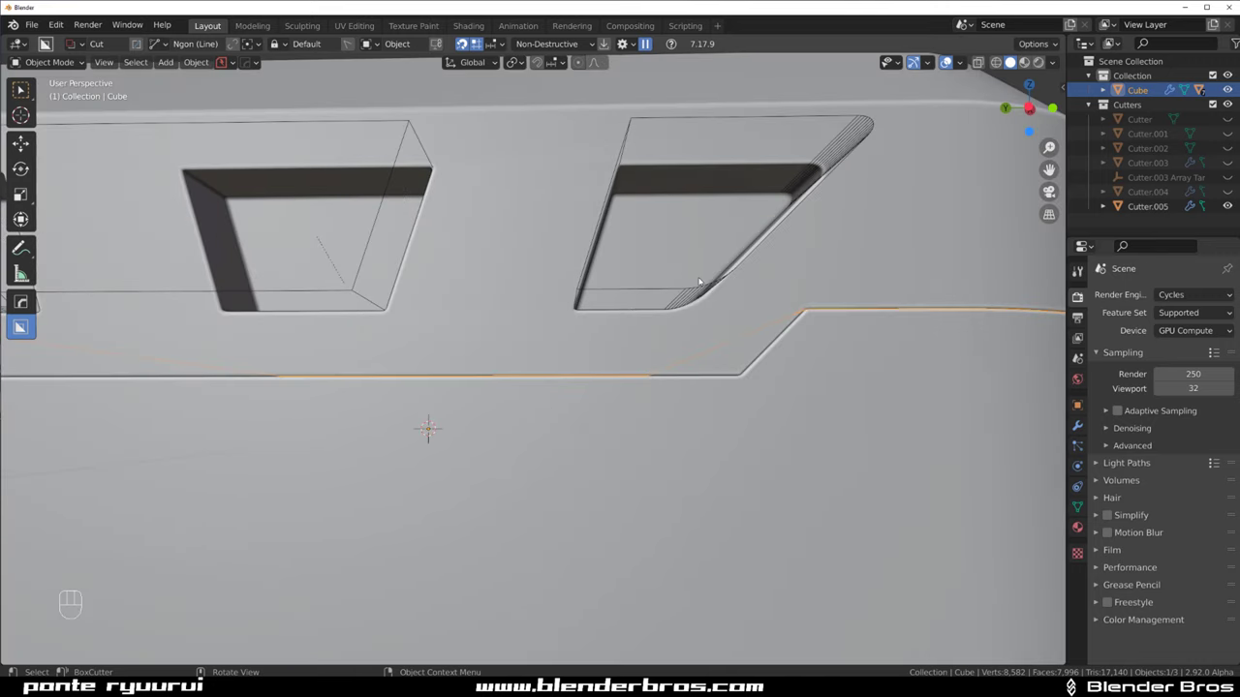
key(shift+2)
middle_click(559, 314)
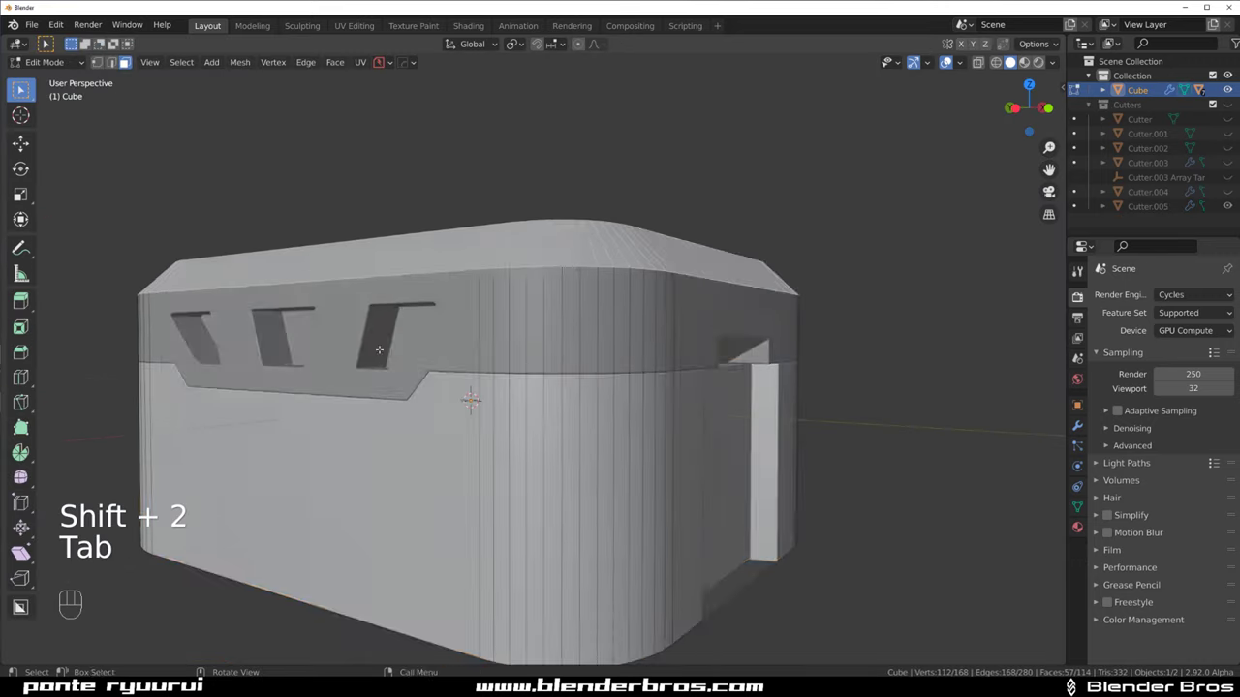
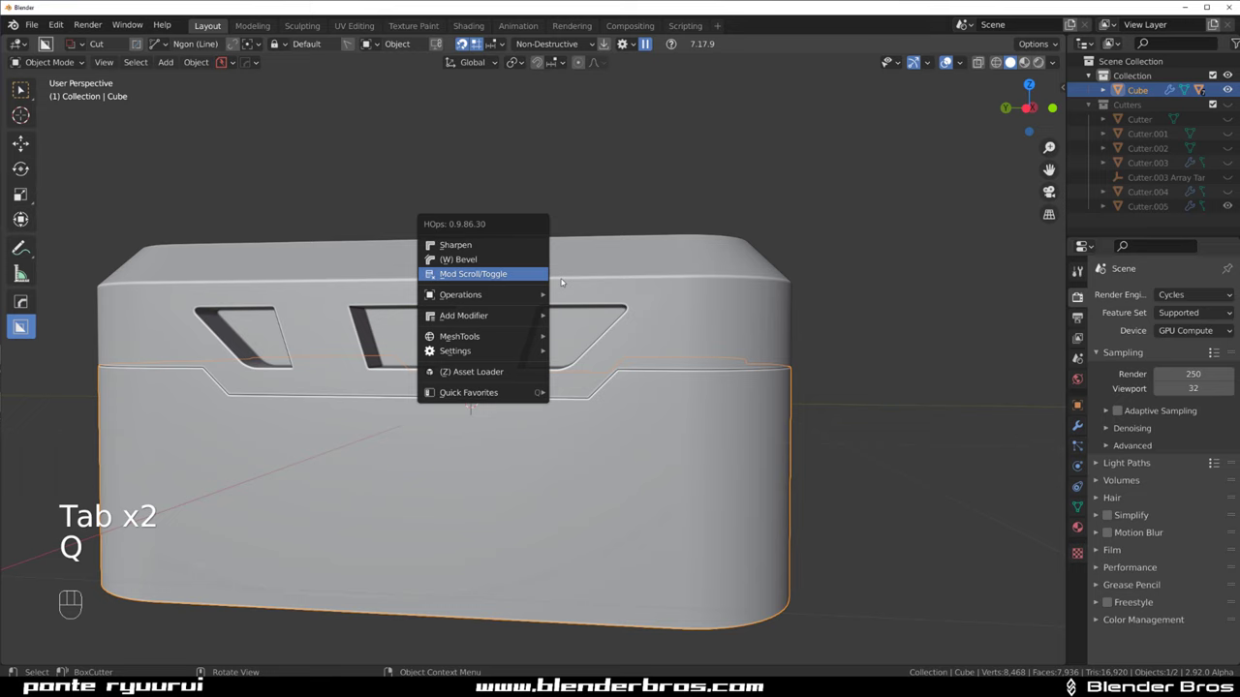
Cycle through the lid's boolean cutters to reach the vent-slot slice
click(636, 286)
key(q)
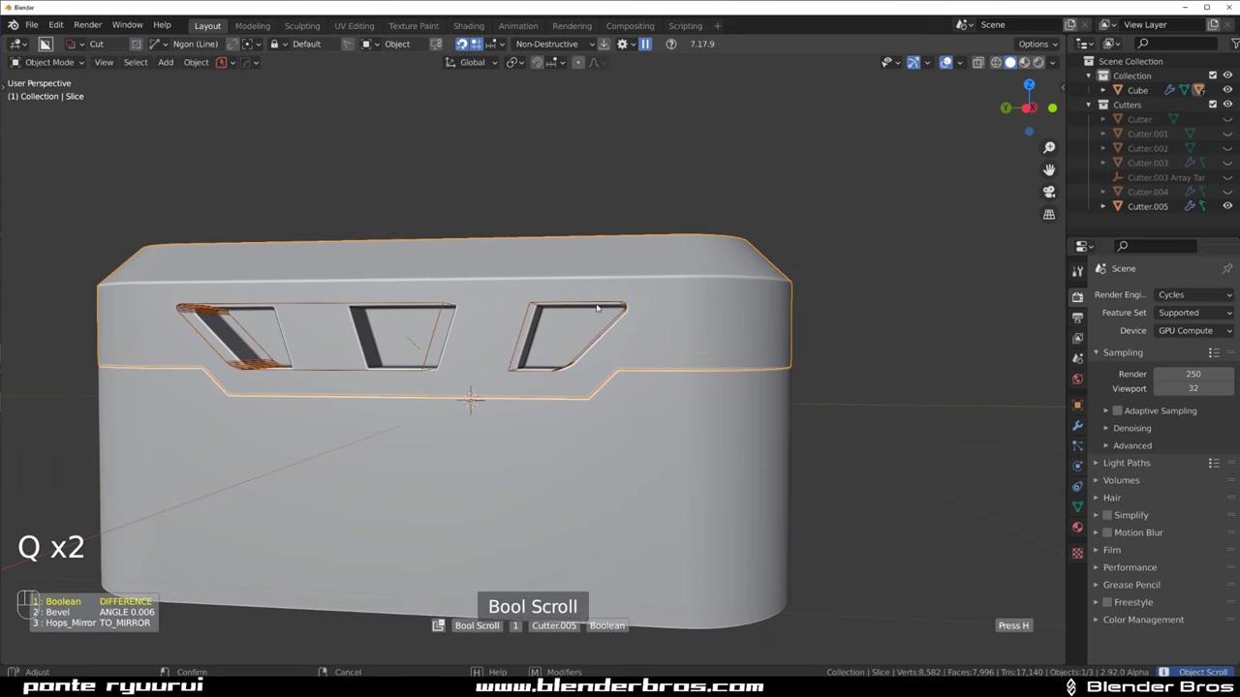
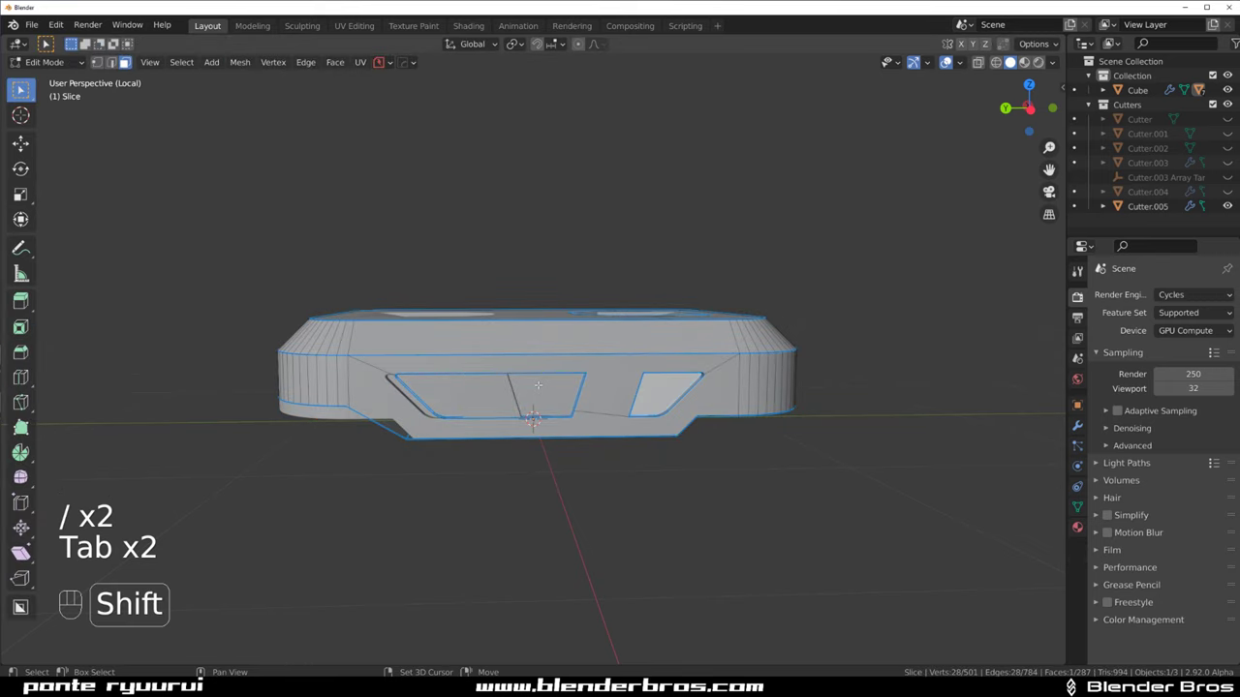
Scale the slot faces down slightly and round their corner edges with a 0.008 bevel
key(s)
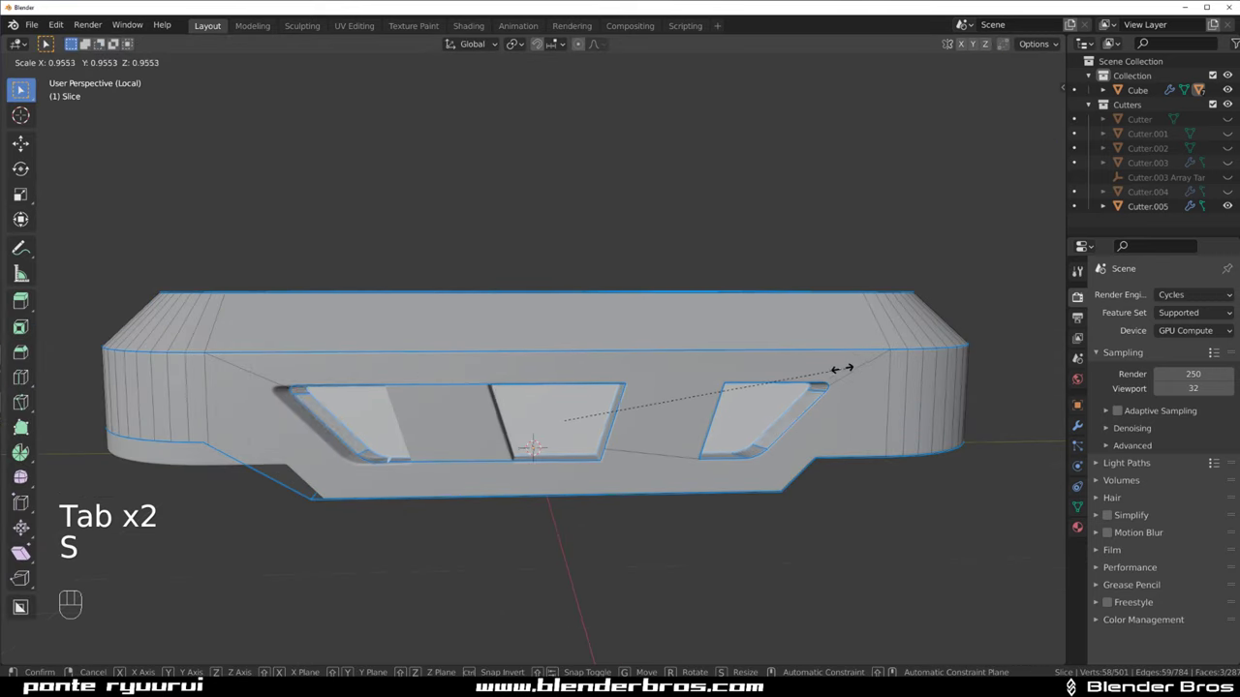
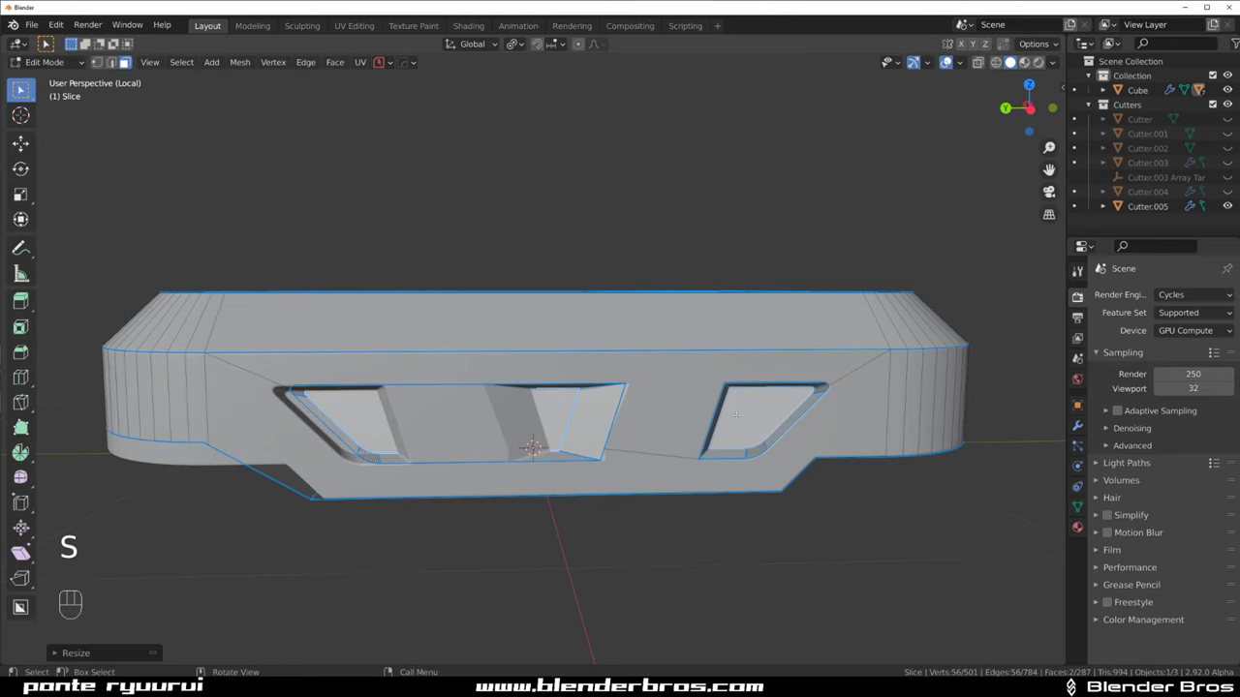
key(ctrl+z)
key(s)
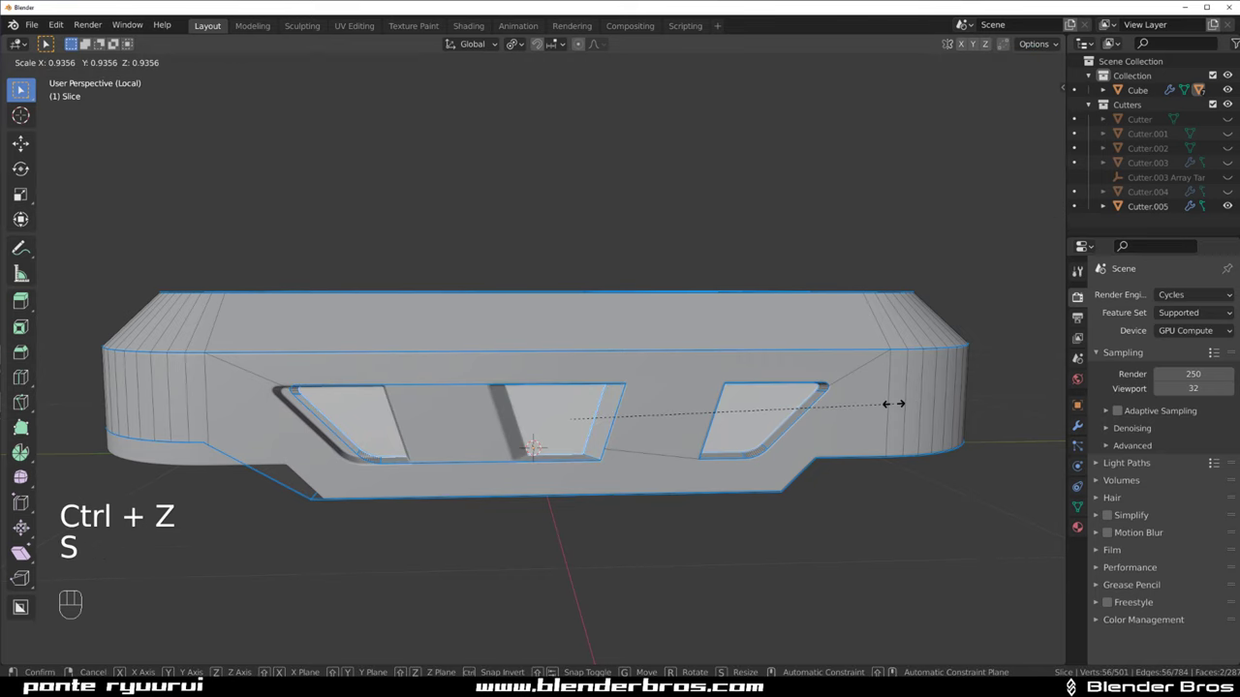
key(Tab)
drag(659, 328, 593, 291)
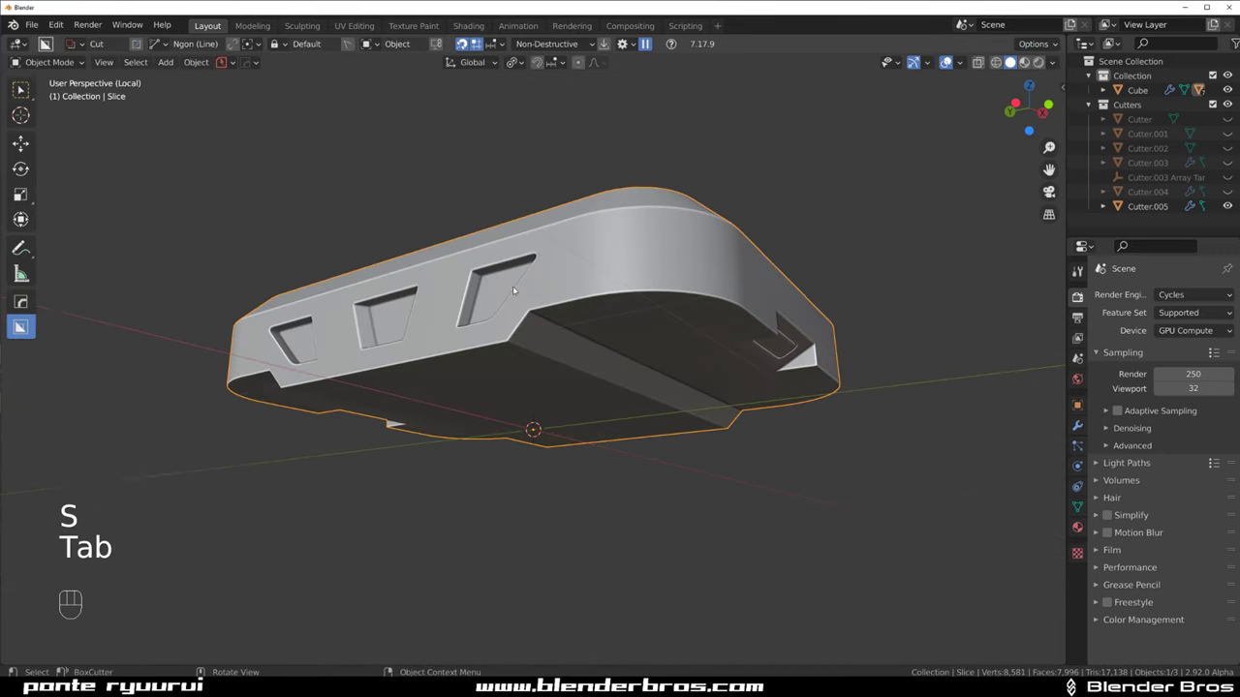
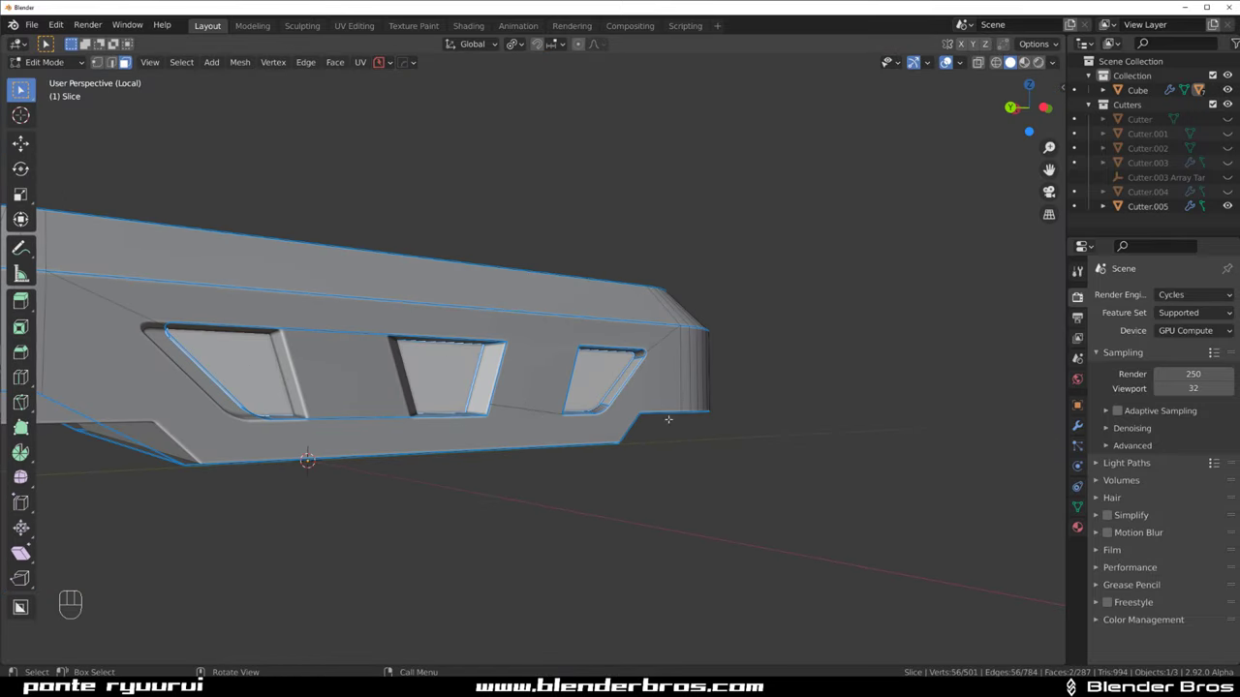
key(s)
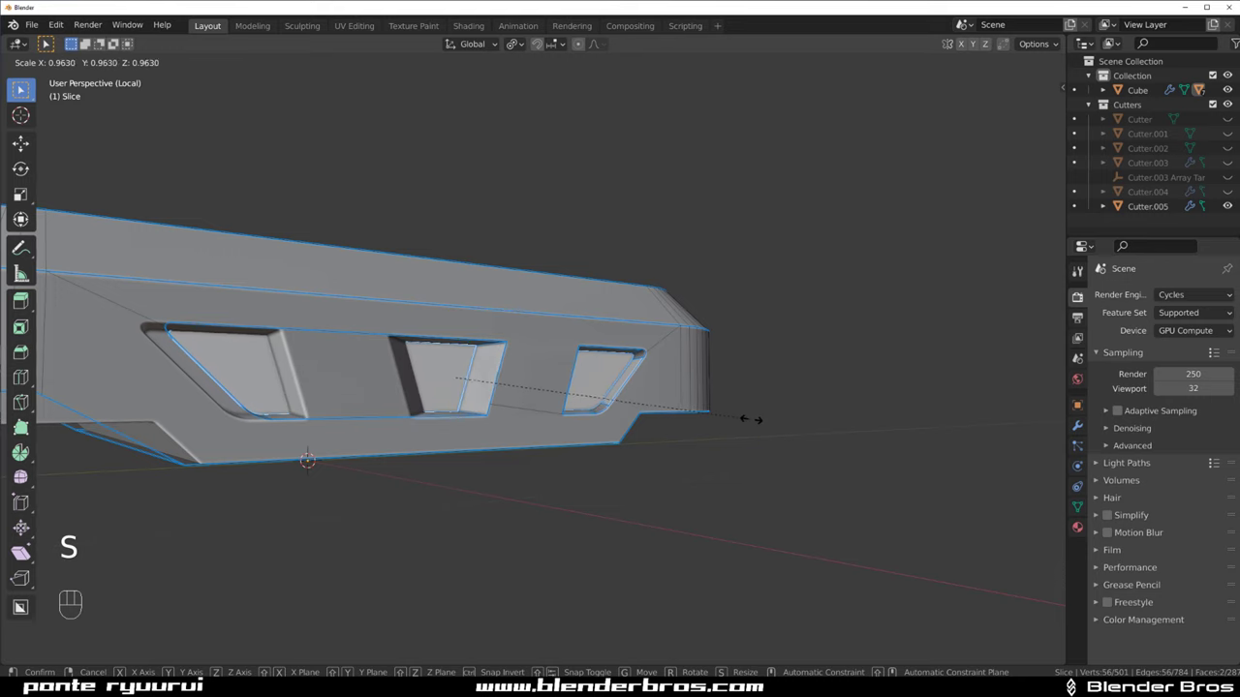
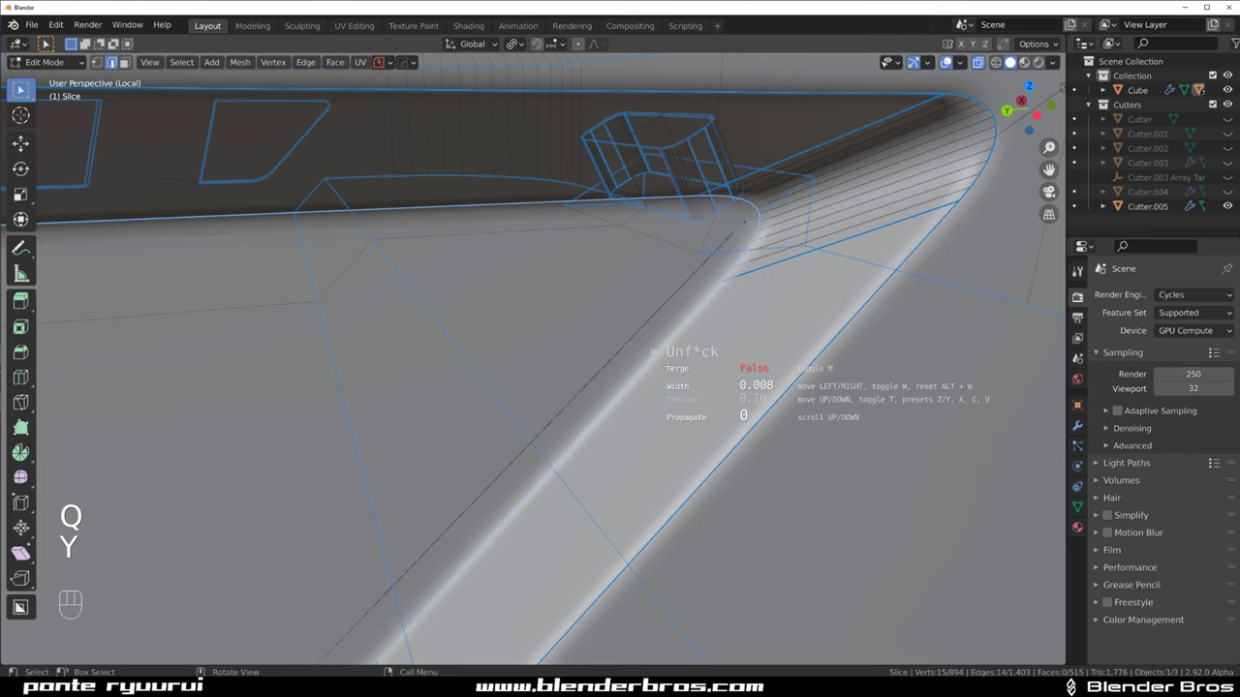
key(Tab)
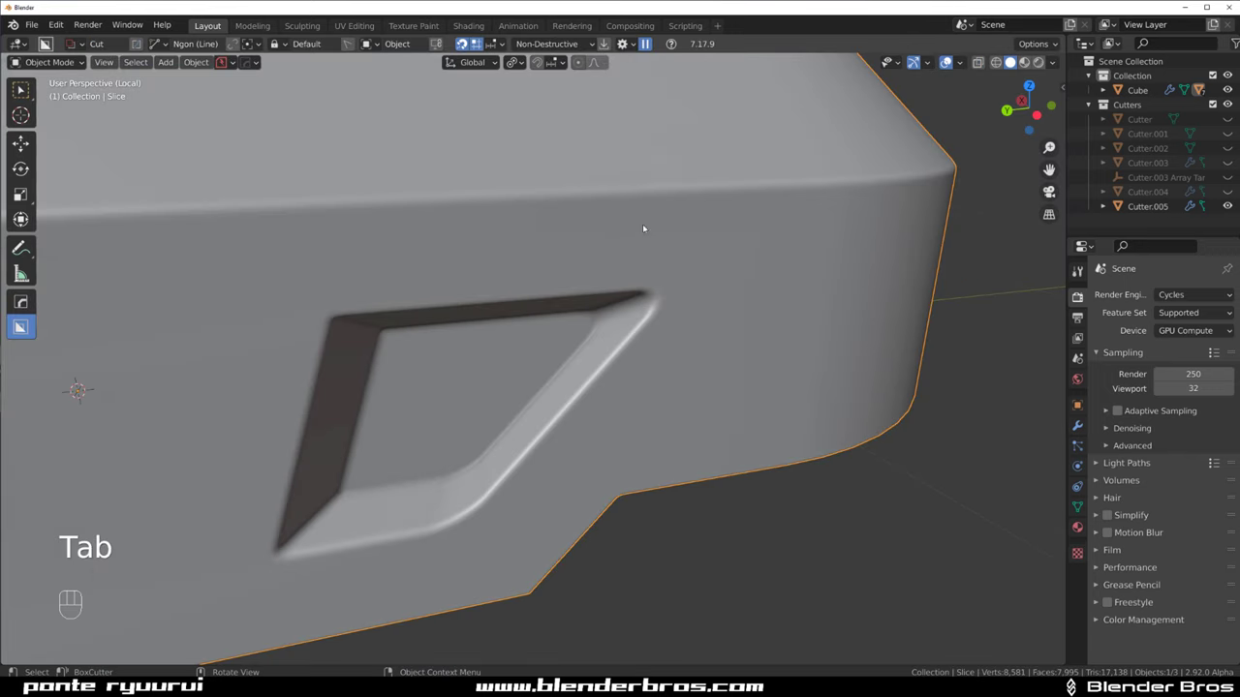
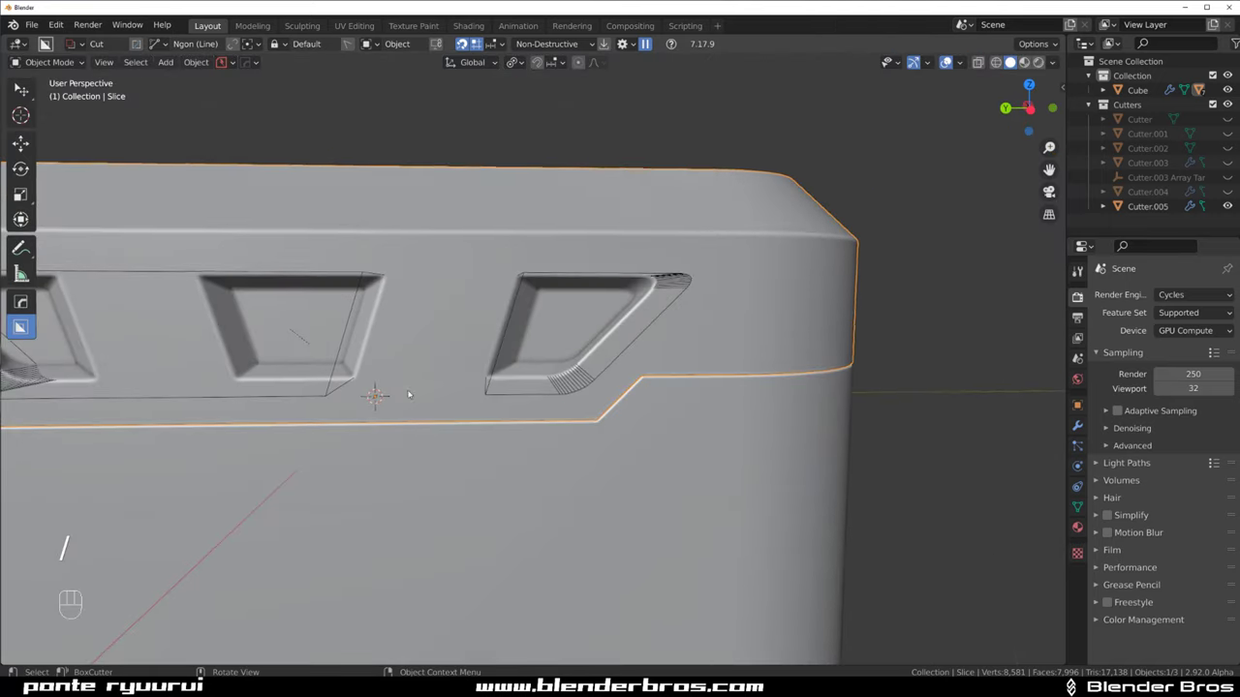
drag(594, 391, 539, 376)
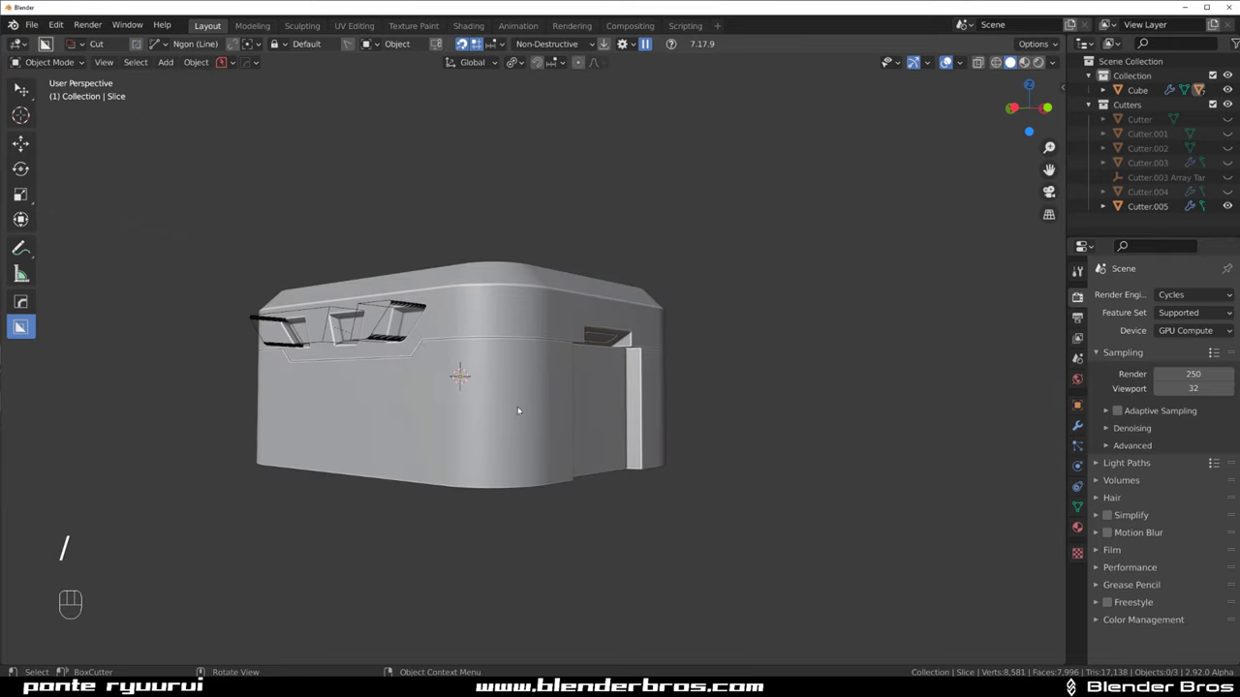
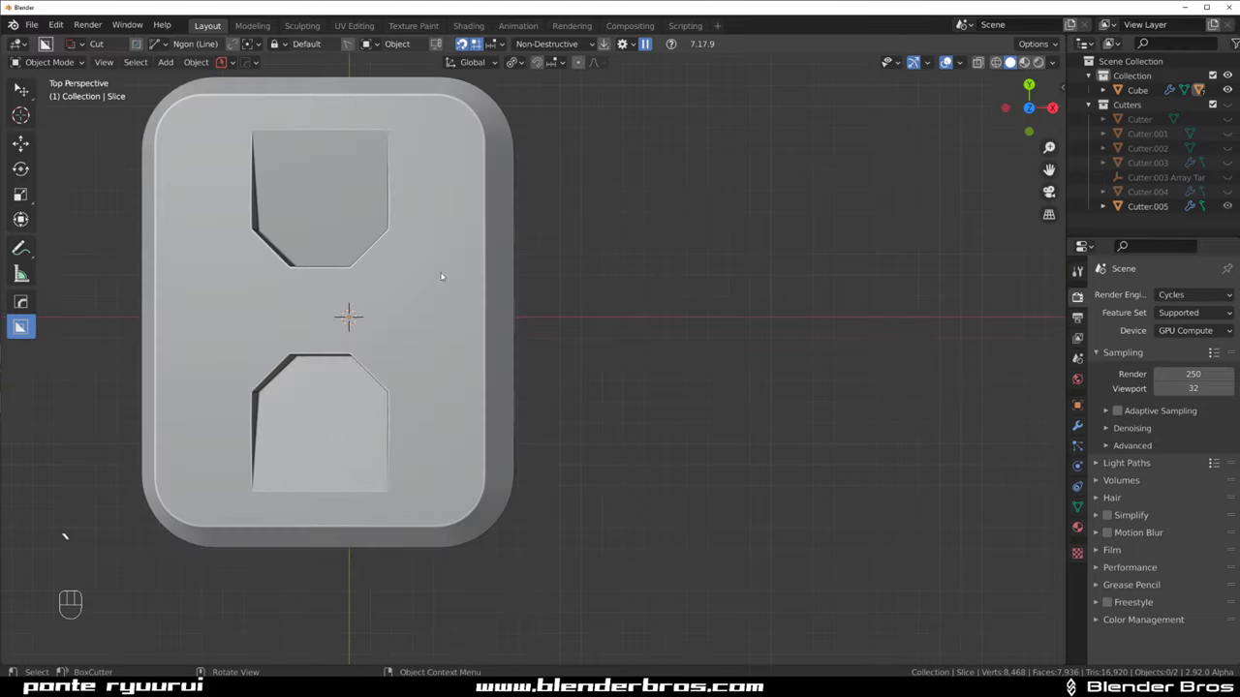
Draw a long rounded slot cutter on the lid beside the recesses and check its depth
middle_click(494, 291)
drag(487, 341, 557, 378)
key(KP_5)
middle_click(589, 320)
middle_click(542, 315)
key(d)
drag(577, 310, 558, 284)
drag(571, 263, 618, 517)
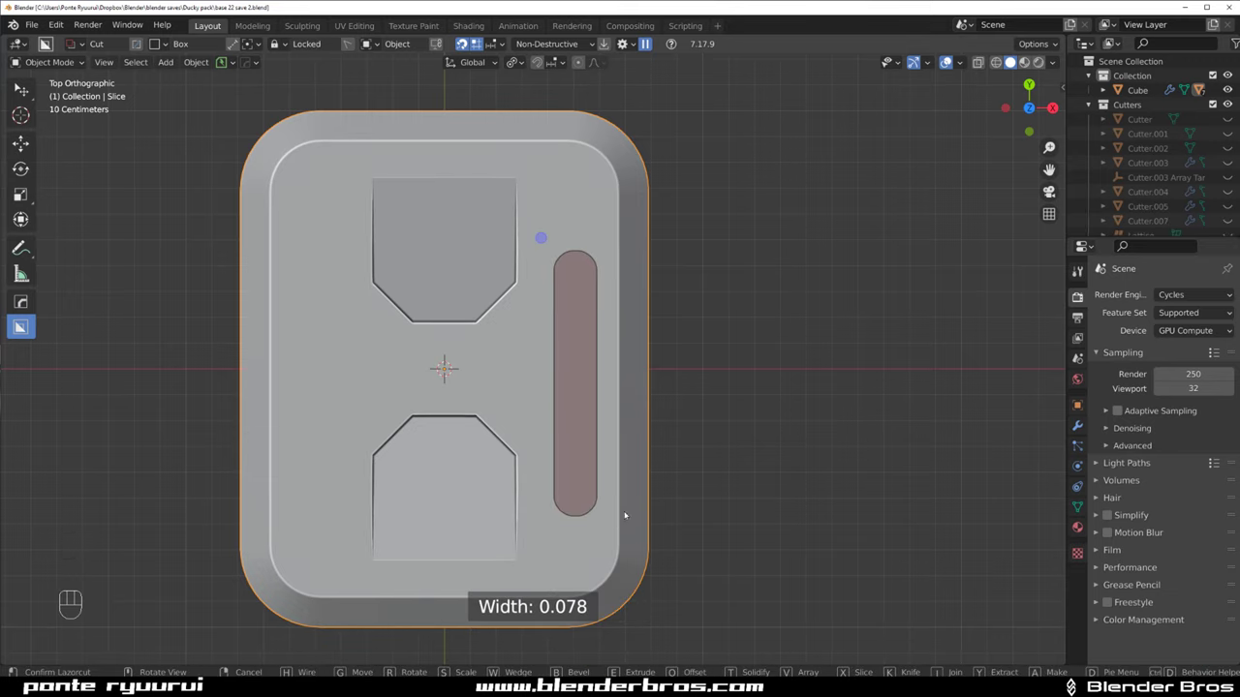
drag(605, 413, 553, 302)
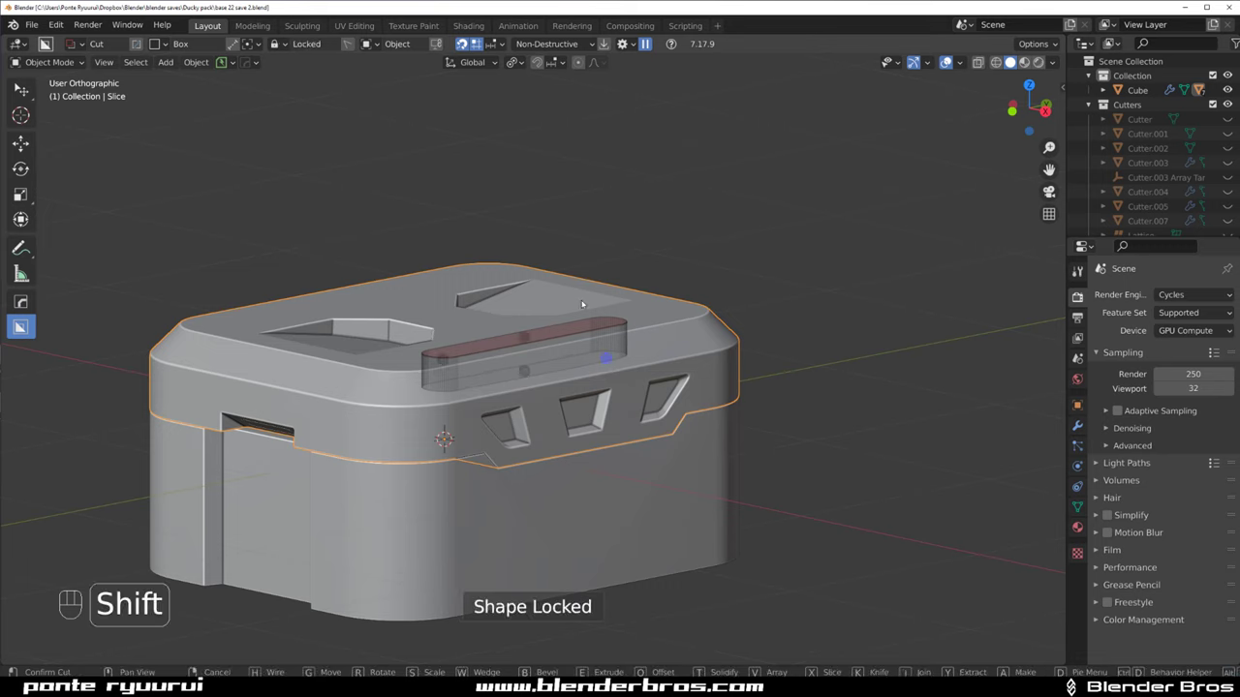
middle_click(669, 324)
Copy the slot to the lid's other side, hide the cutter and bevel the lid edges
key(g)
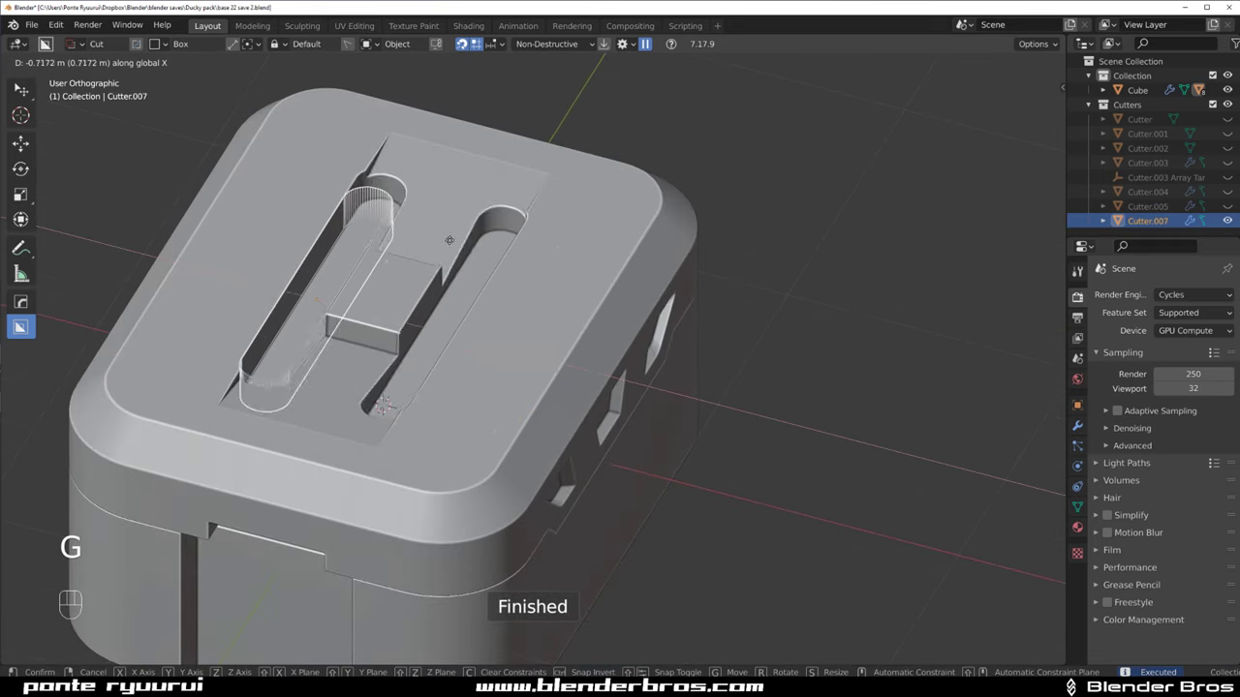
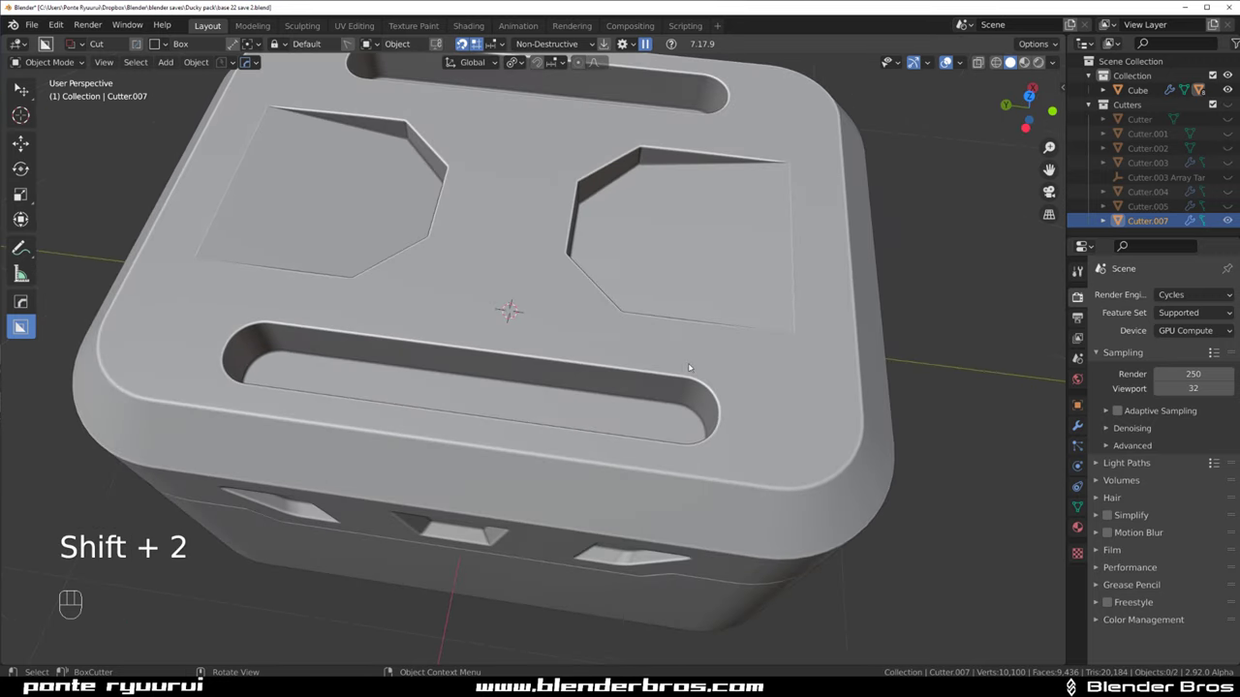
key(Tab)
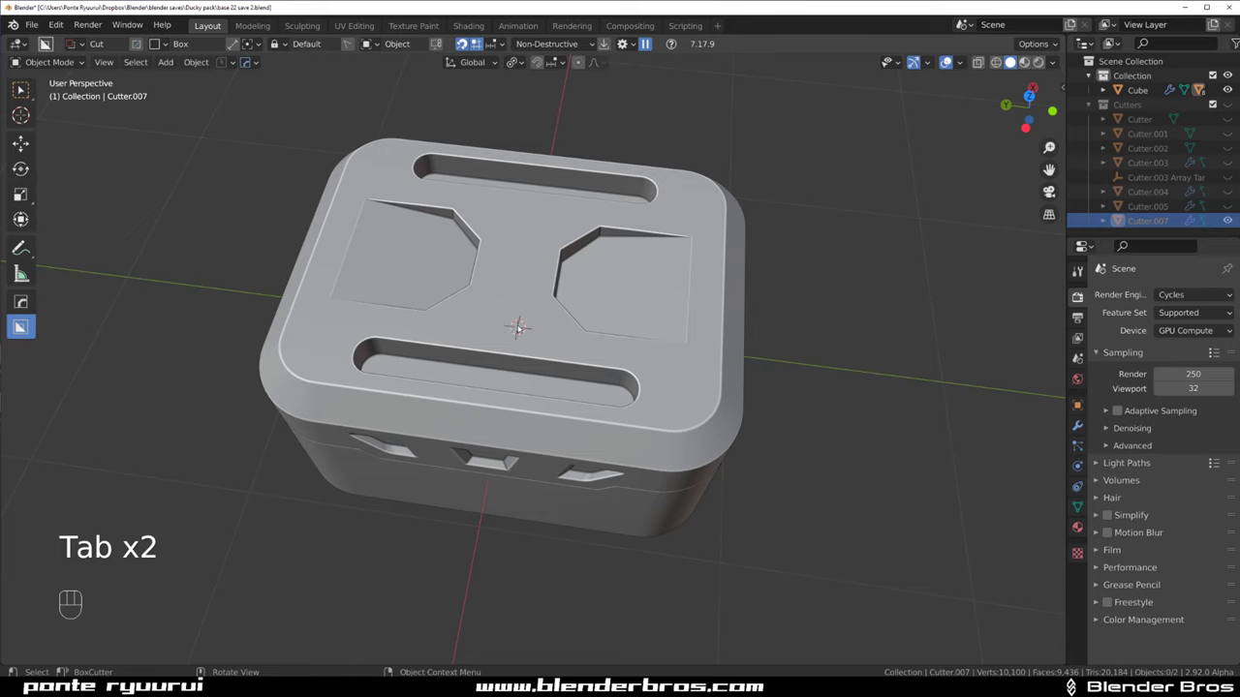
drag(524, 332, 525, 292)
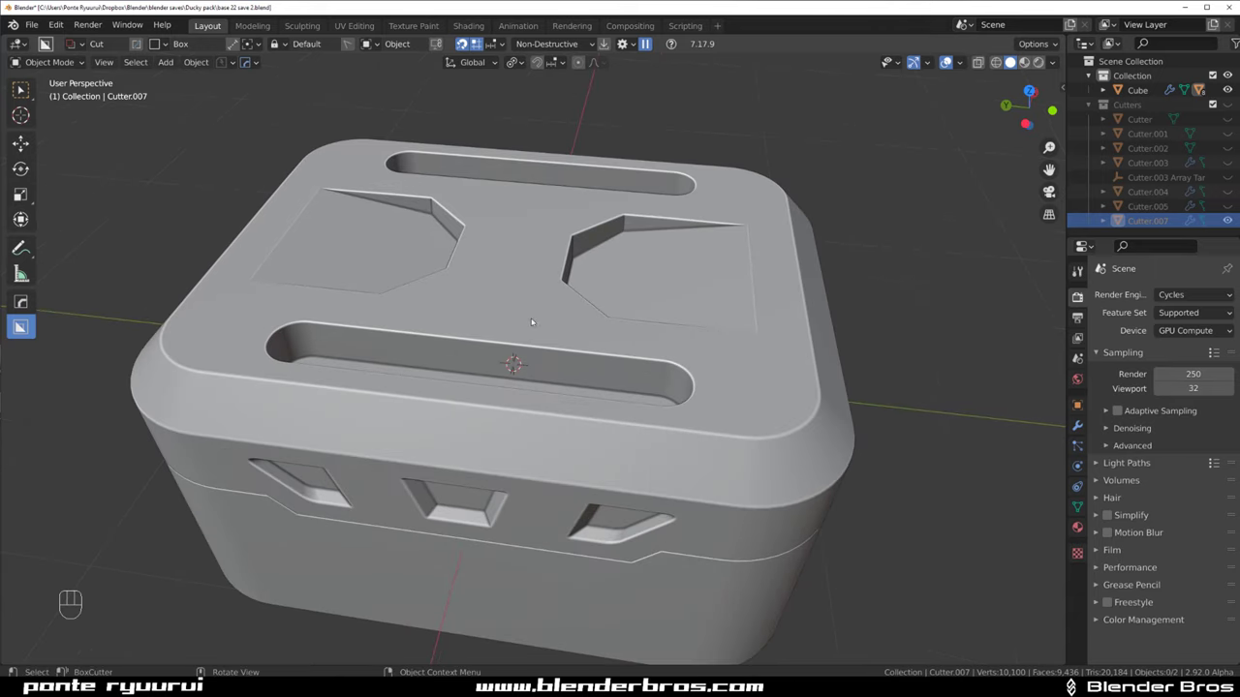
key(q)
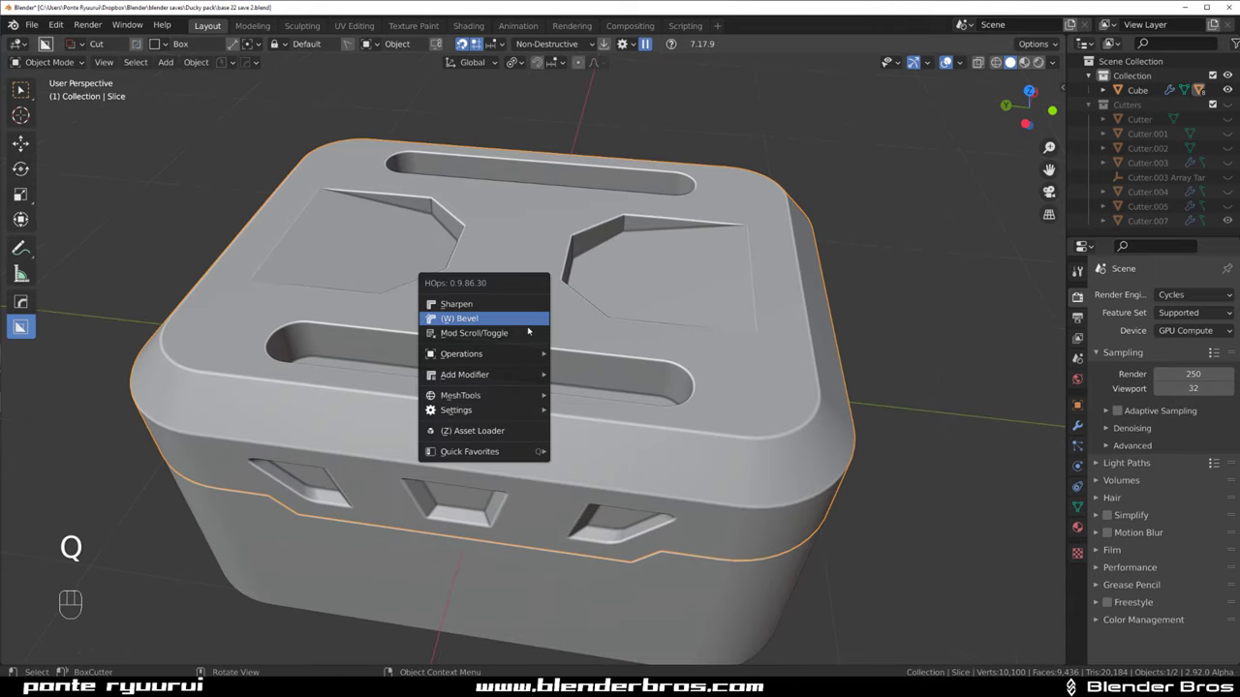
key(q)
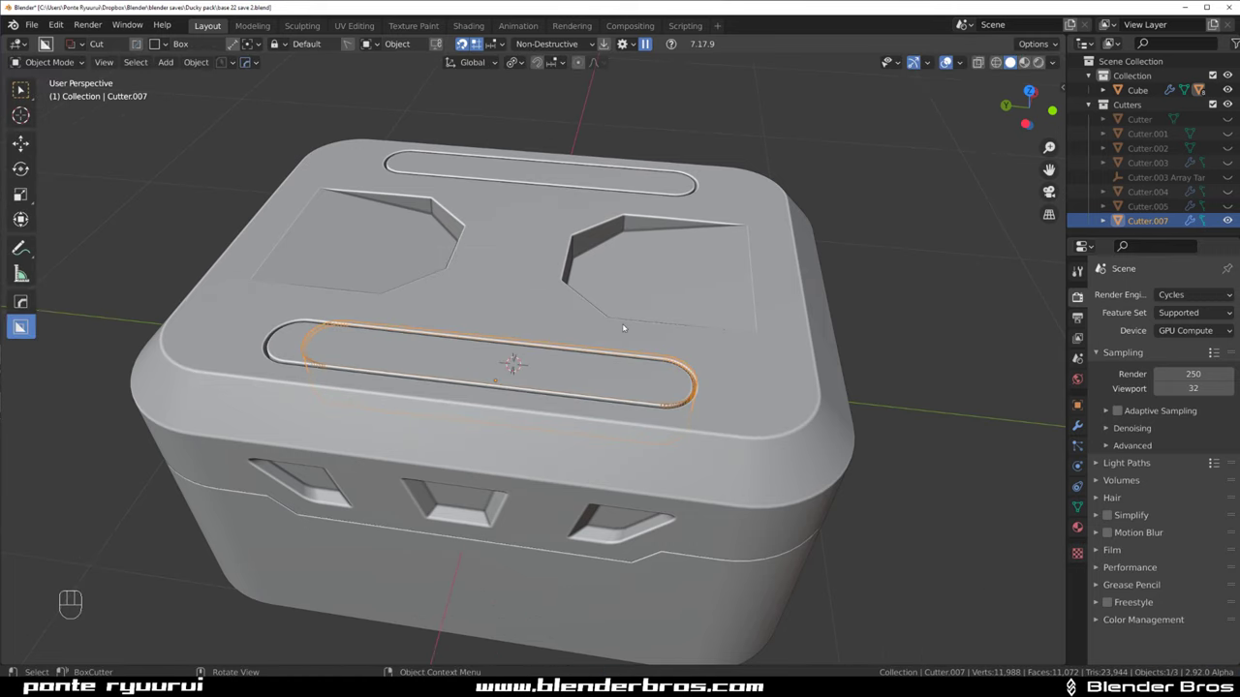
Apply the lid's cut modifiers with Sharpen and start a circular cut at the slot end
key(shift+2)
click(587, 327)
key(q)
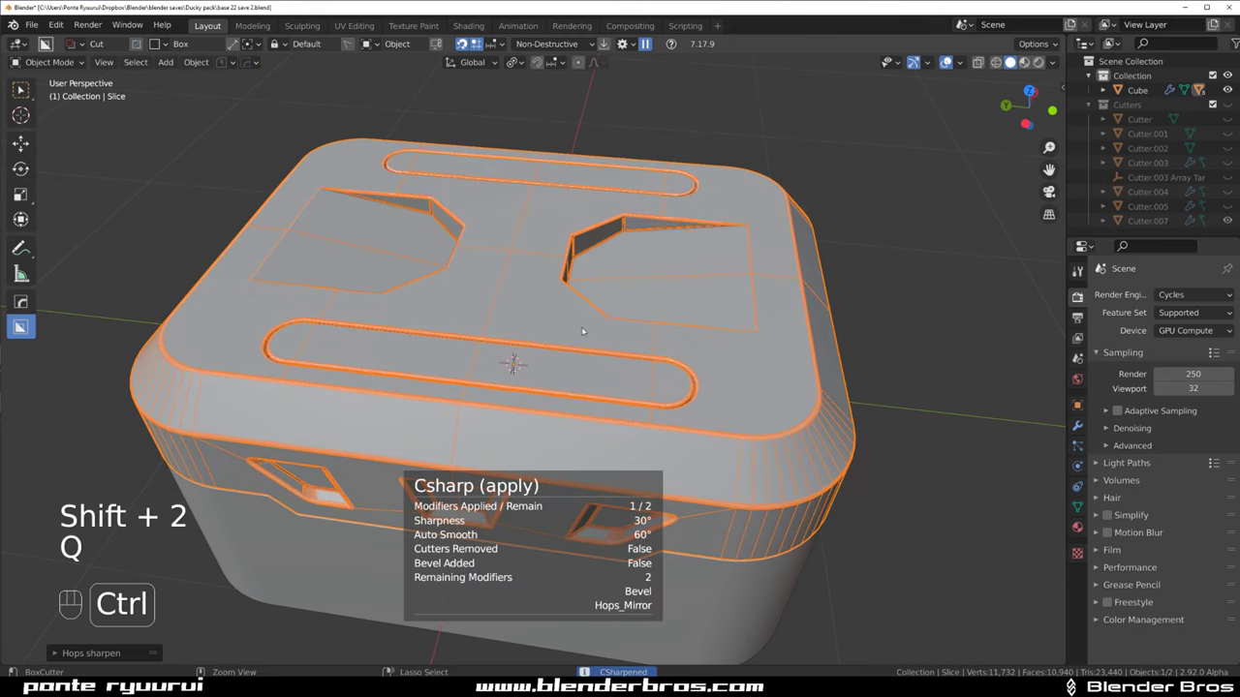
key(d)
Sink a round cutter into the slot end, bevel its rim and scale it down slightly
drag(590, 315, 482, 267)
drag(564, 302, 750, 330)
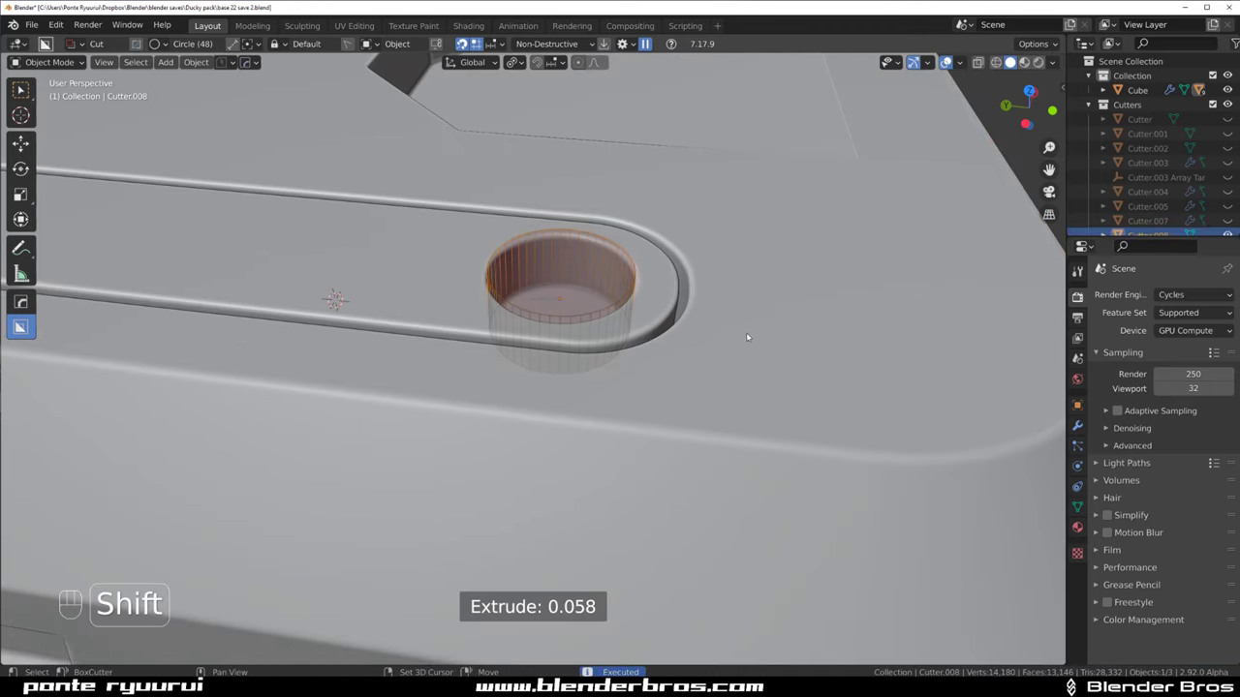
middle_click(635, 356)
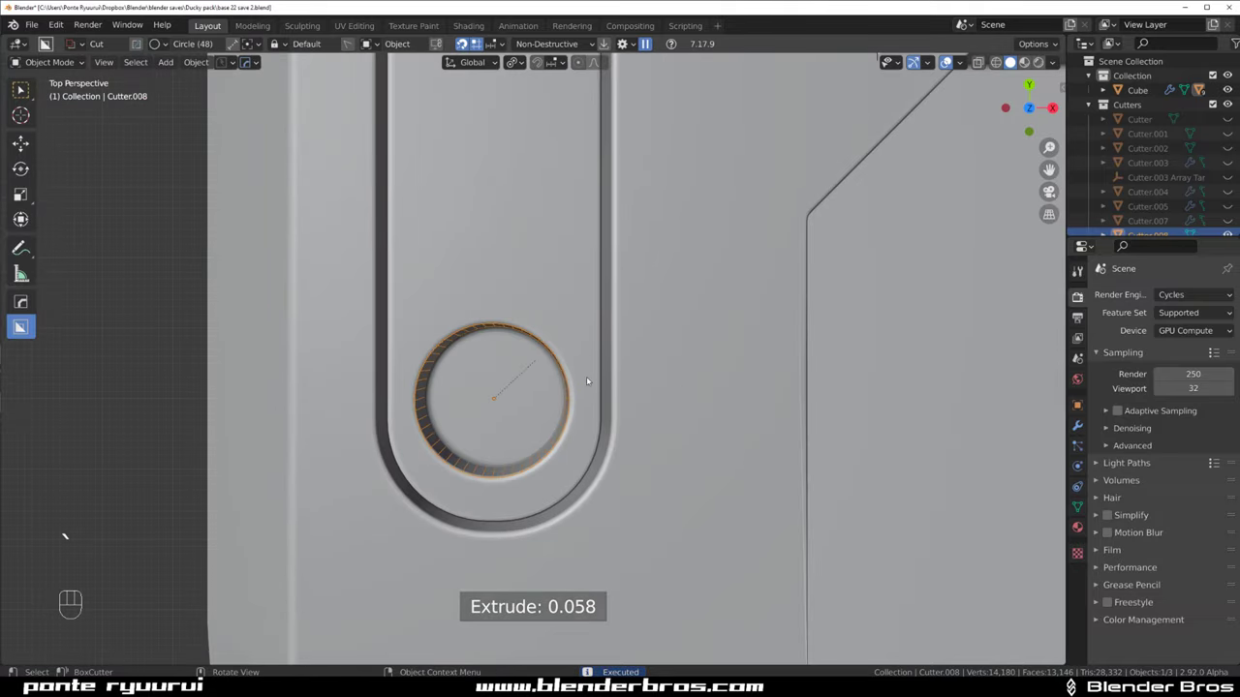
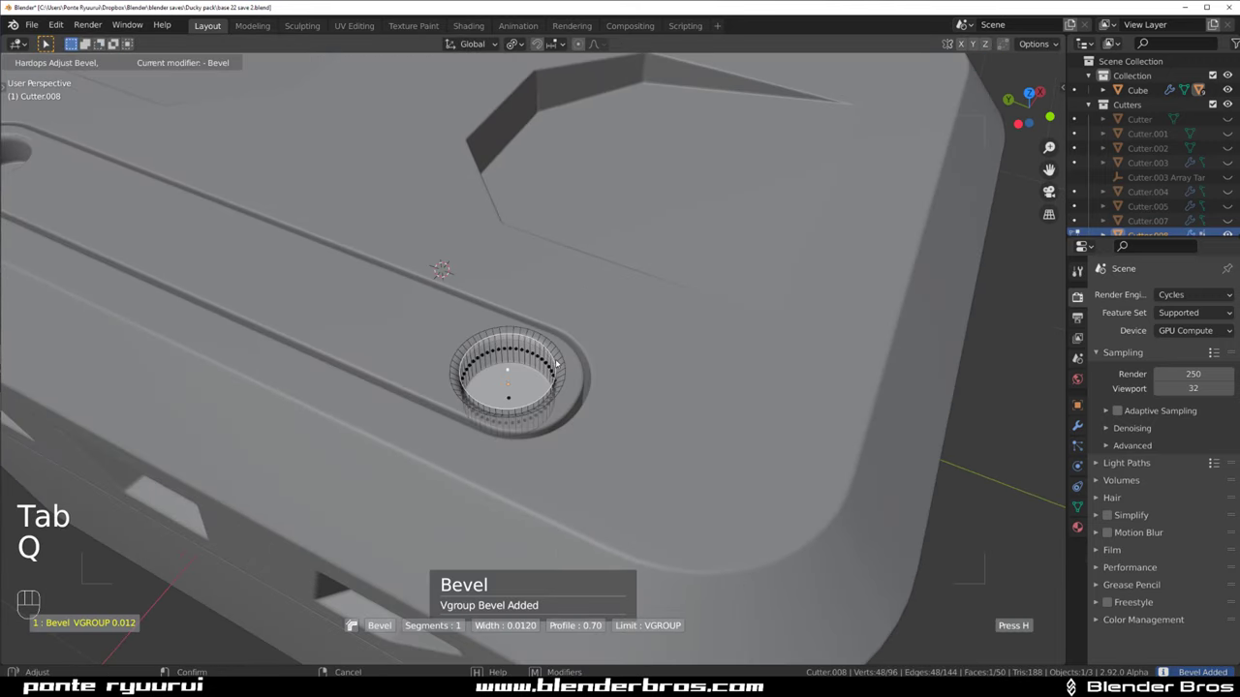
key(Tab)
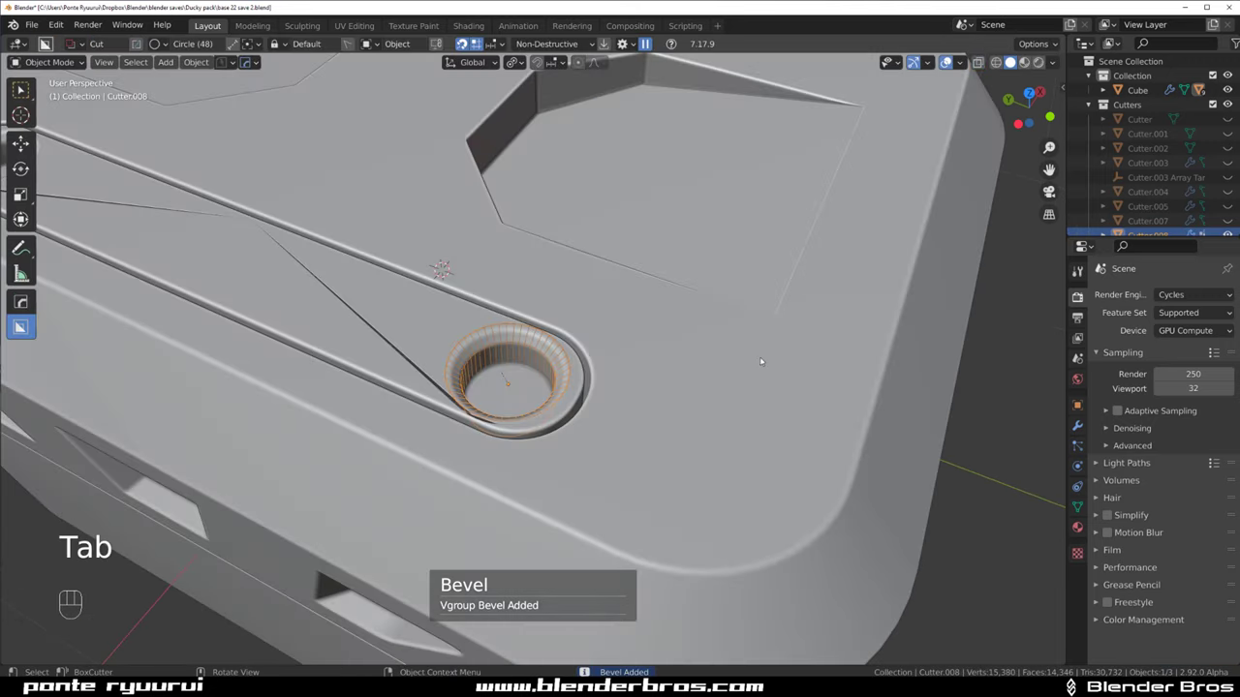
key(s)
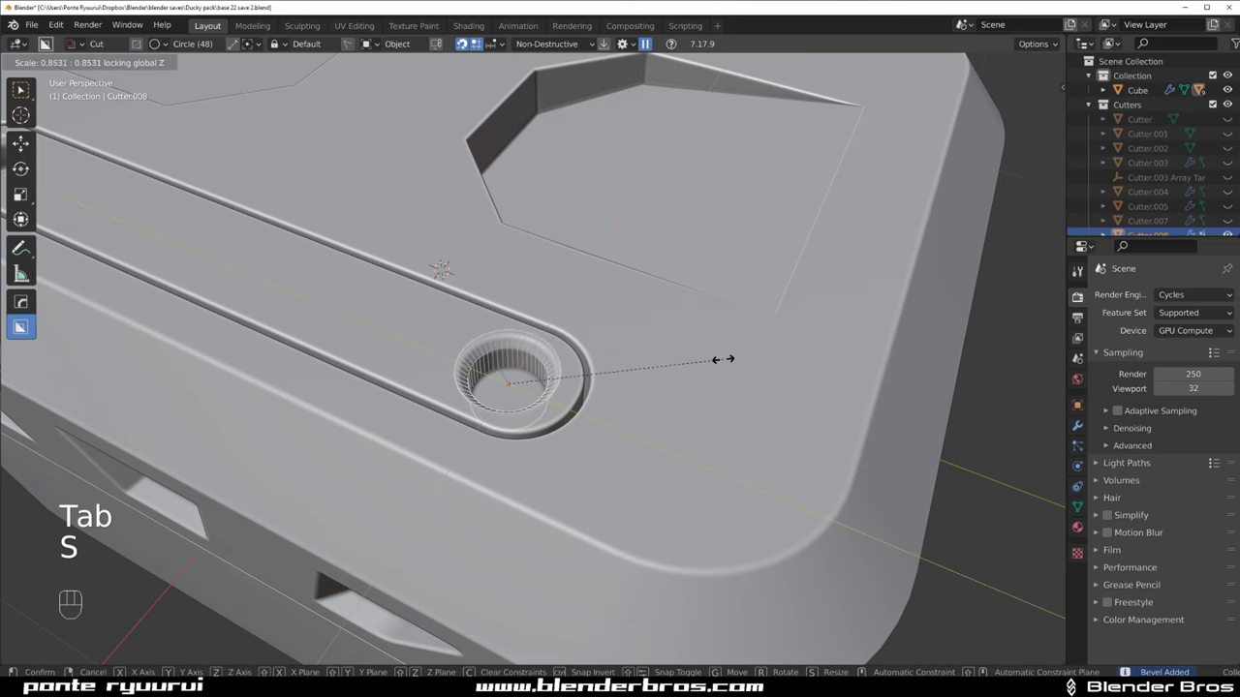
key(Tab)
Mirror the countersunk hole to all four slot ends
key(shift+2)
key(shift+2)
key(Tab)
key(shift+2)
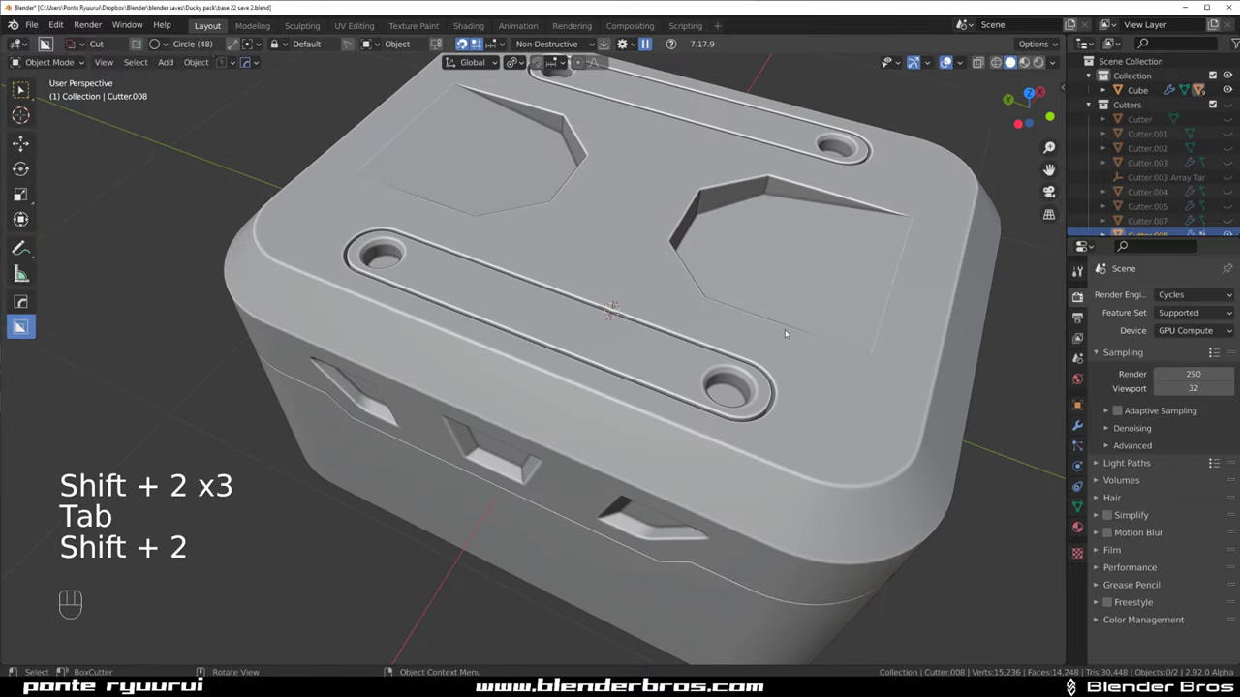
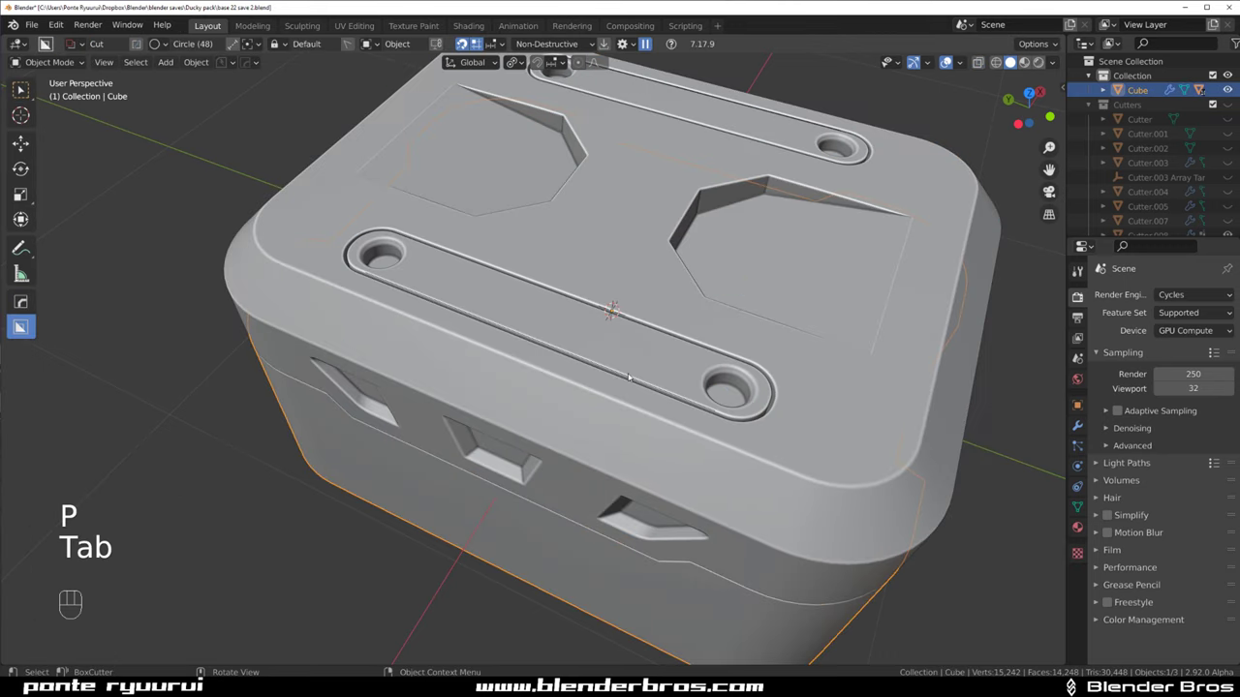
Add a thin slice plane on the slot centreline and raise it above the lid
drag(668, 384, 578, 376)
key(g)
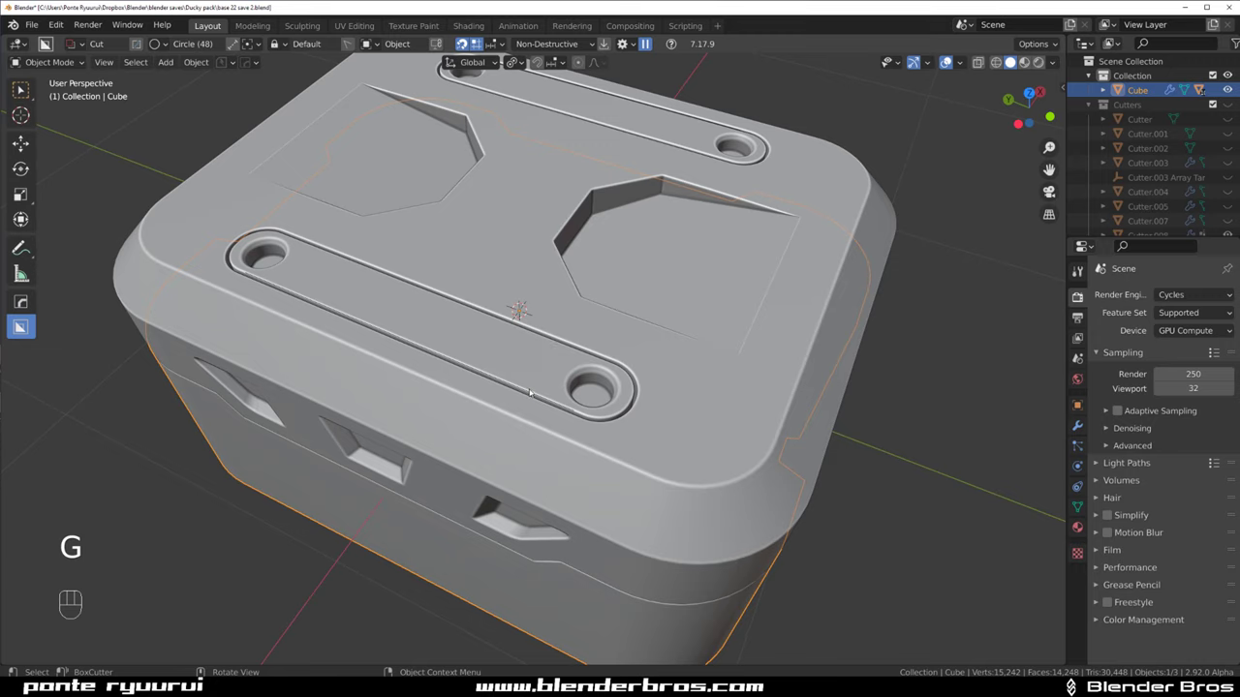
key(g)
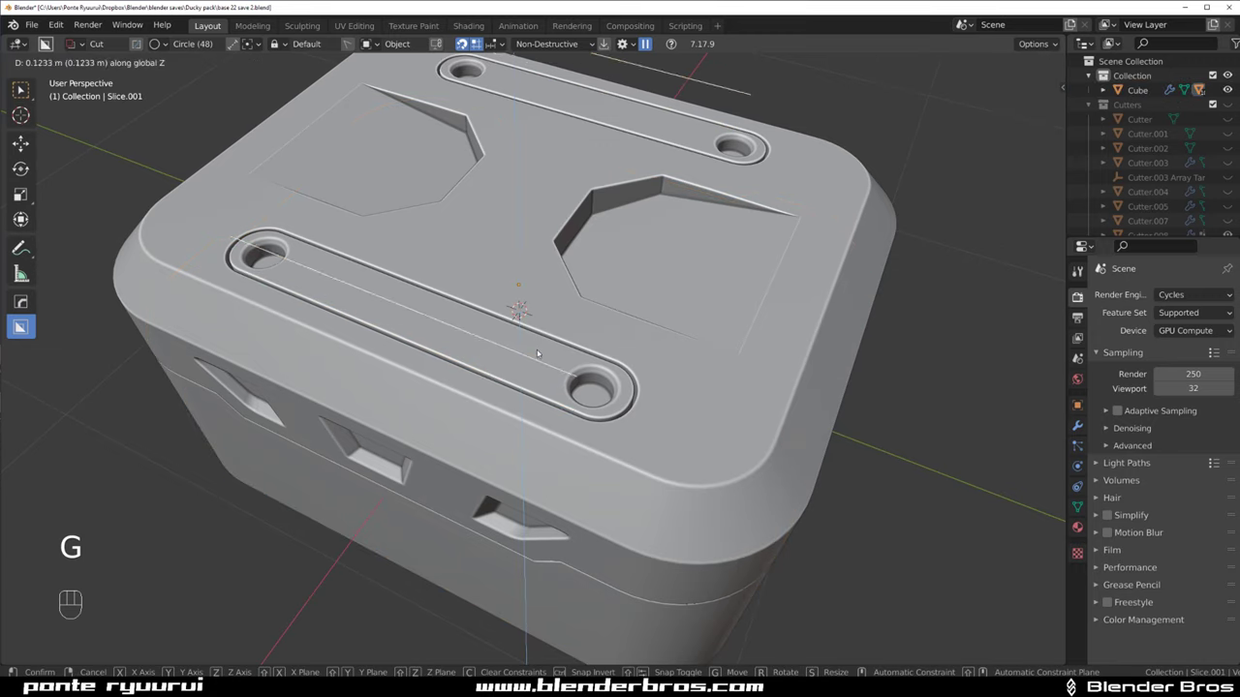
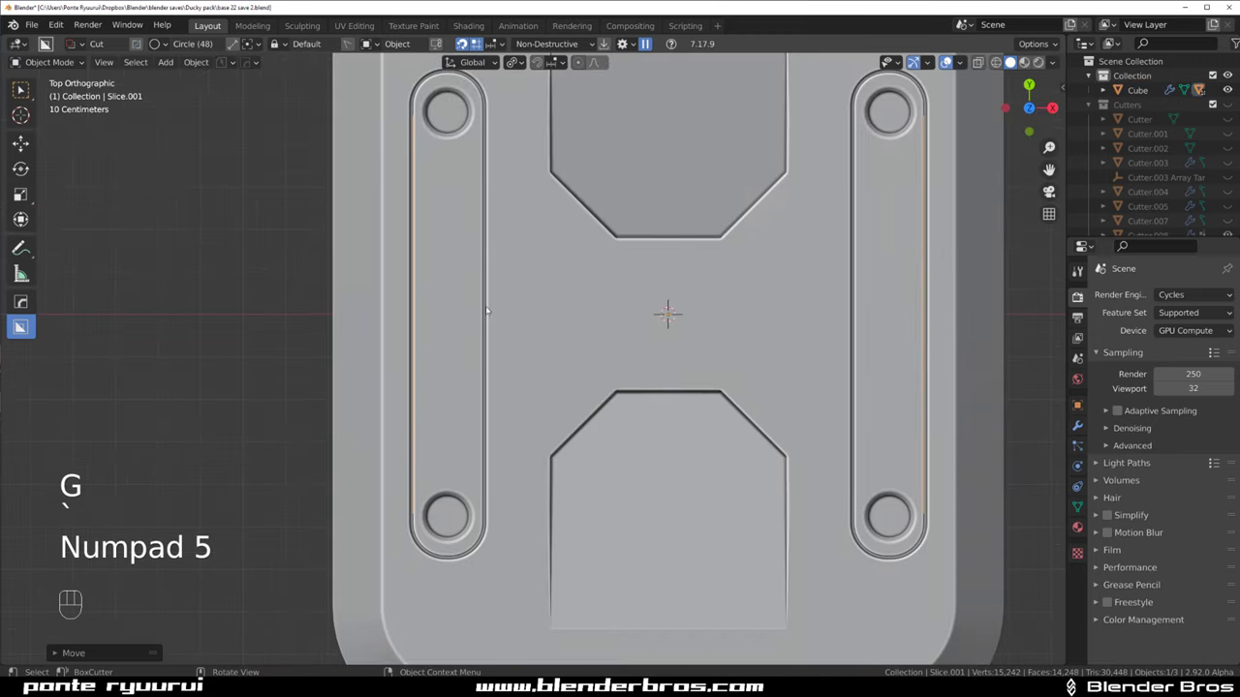
key(g)
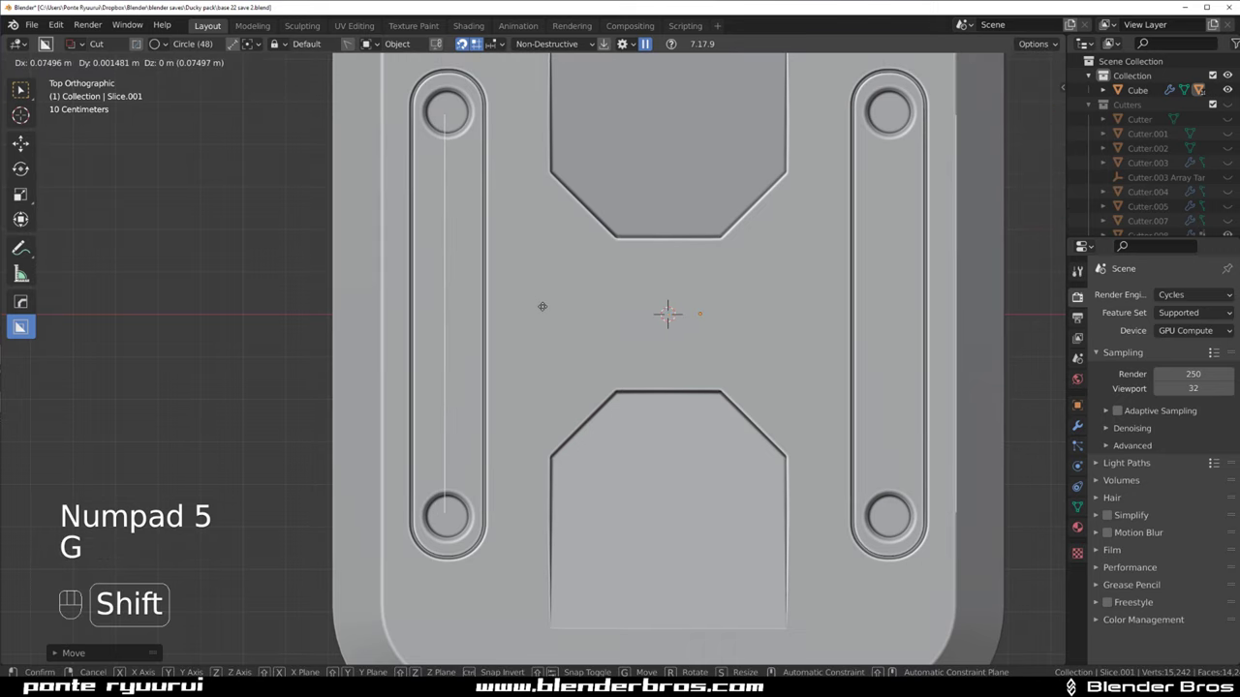
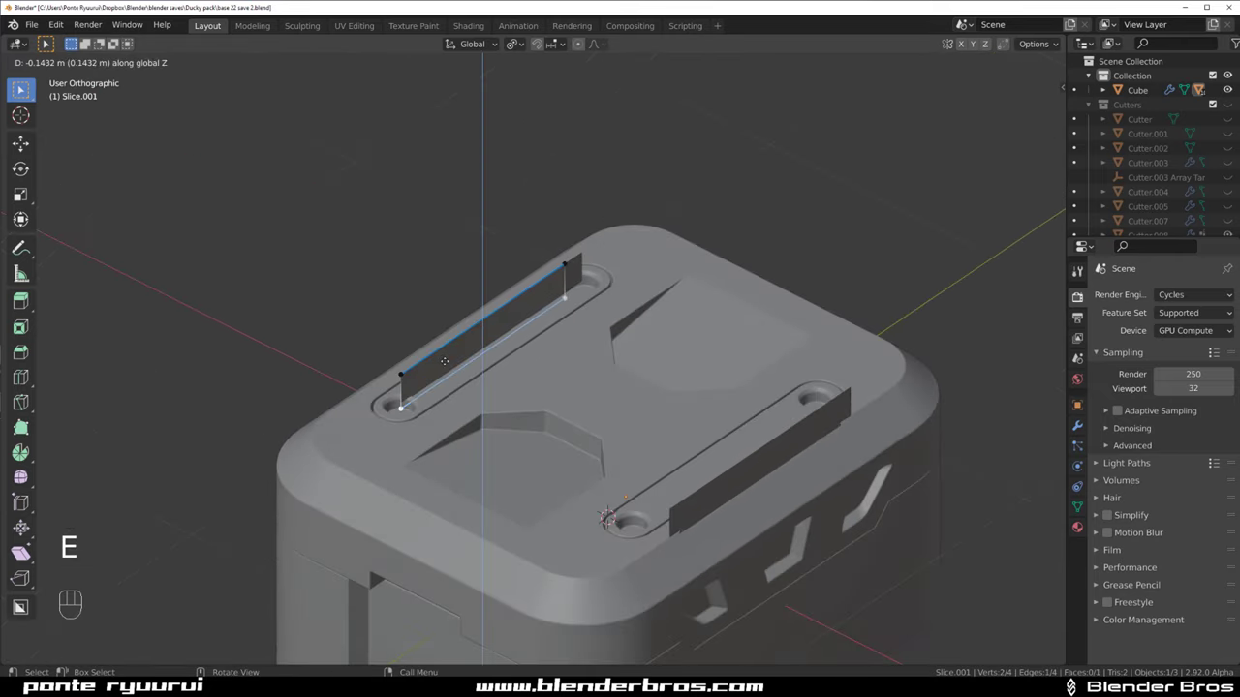
key(/)
key(Tab)
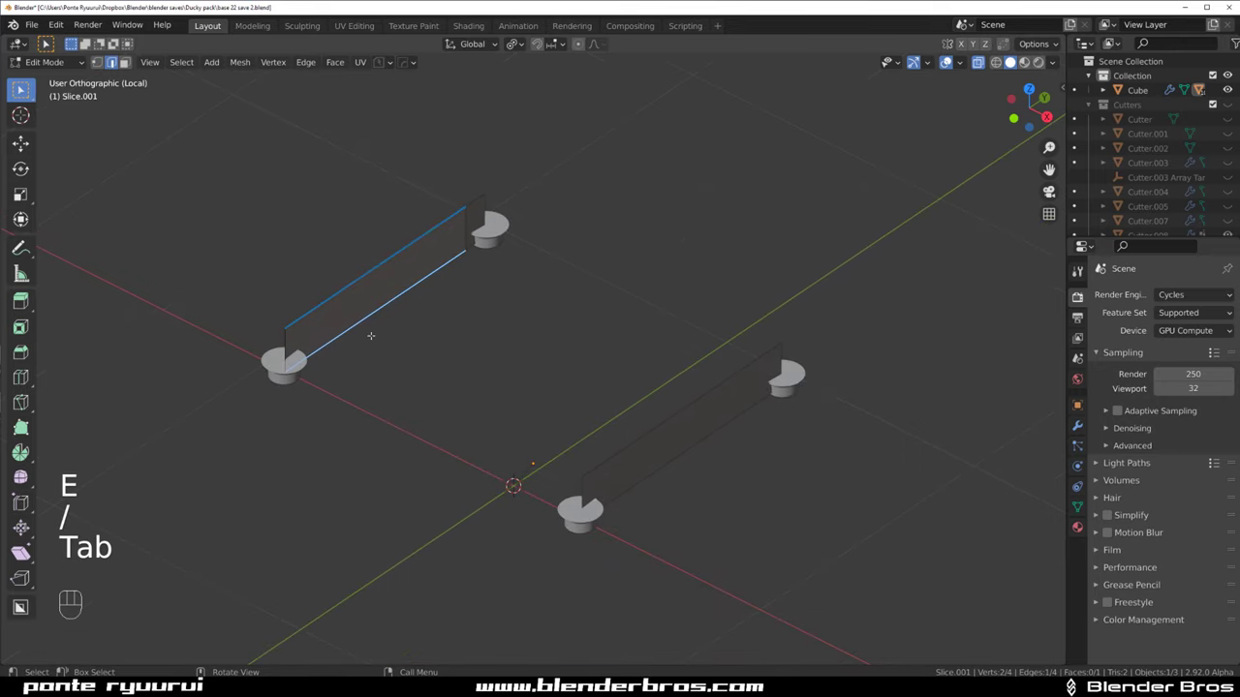
key(/)
key(Tab)
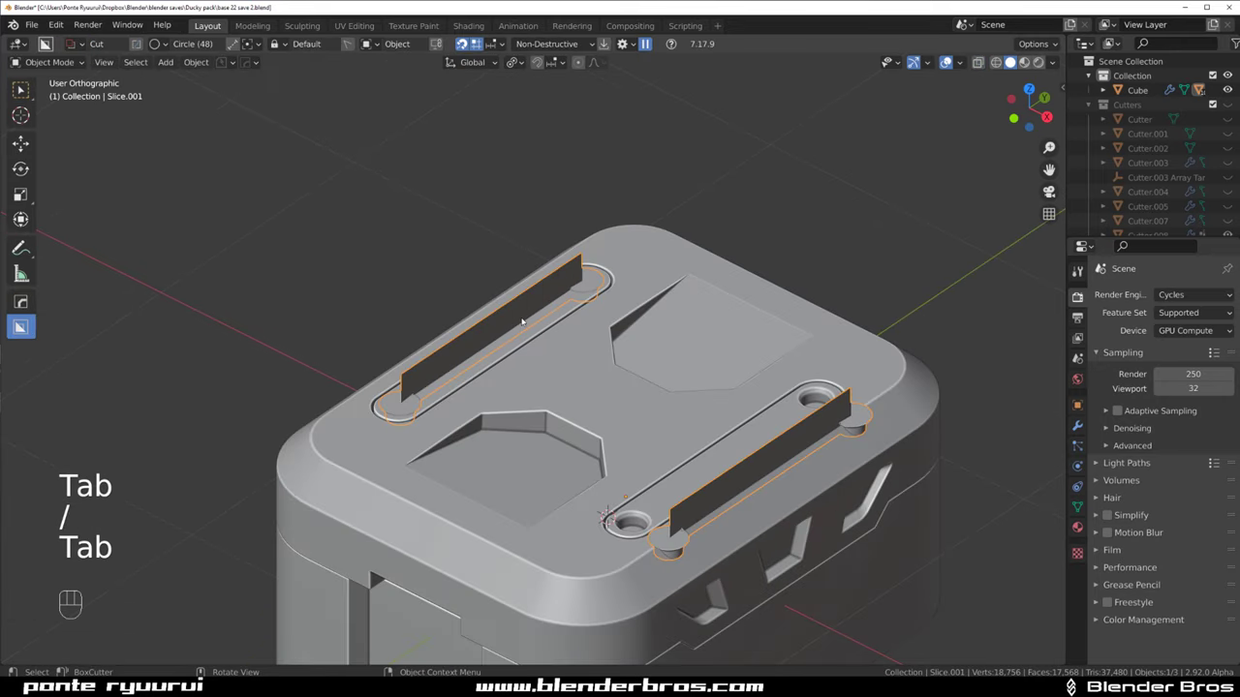
Isolate the slice, strip it to outline edges and bevel the corners into a handle profile
drag(345, 435, 428, 435)
drag(612, 414, 706, 281)
middle_click(692, 361)
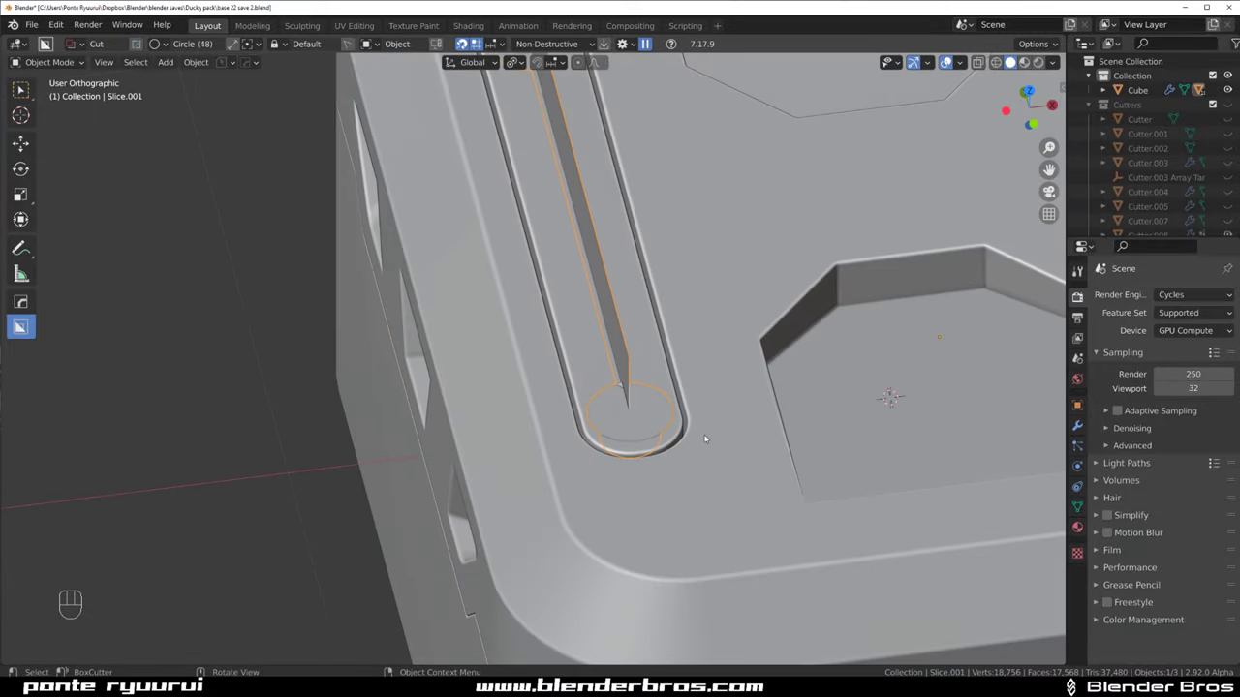
key(x)
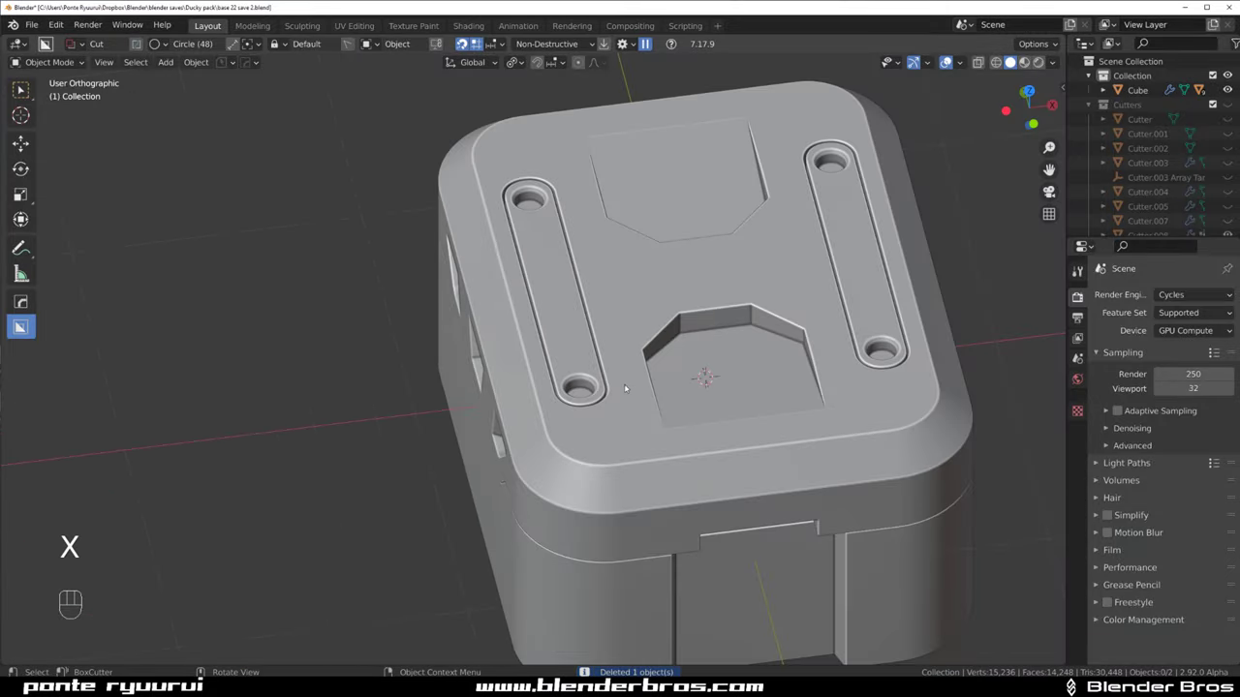
key(ctrl+z)
drag(670, 381, 758, 364)
key(/)
drag(588, 428, 610, 368)
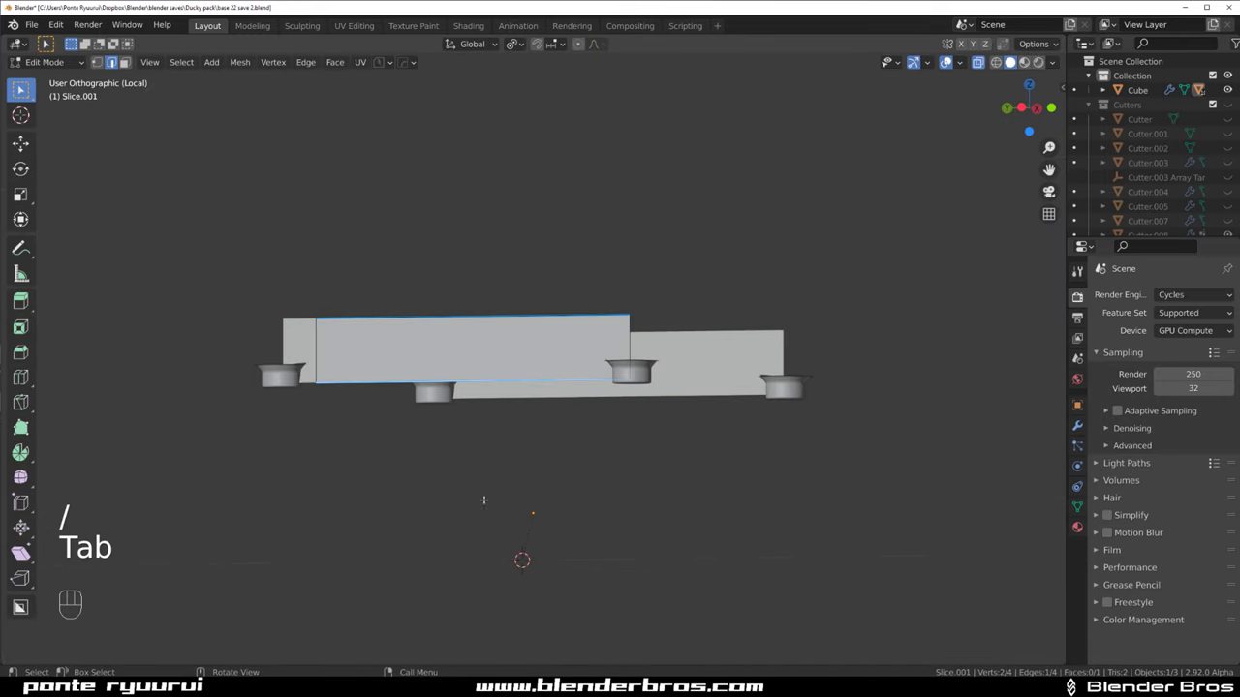
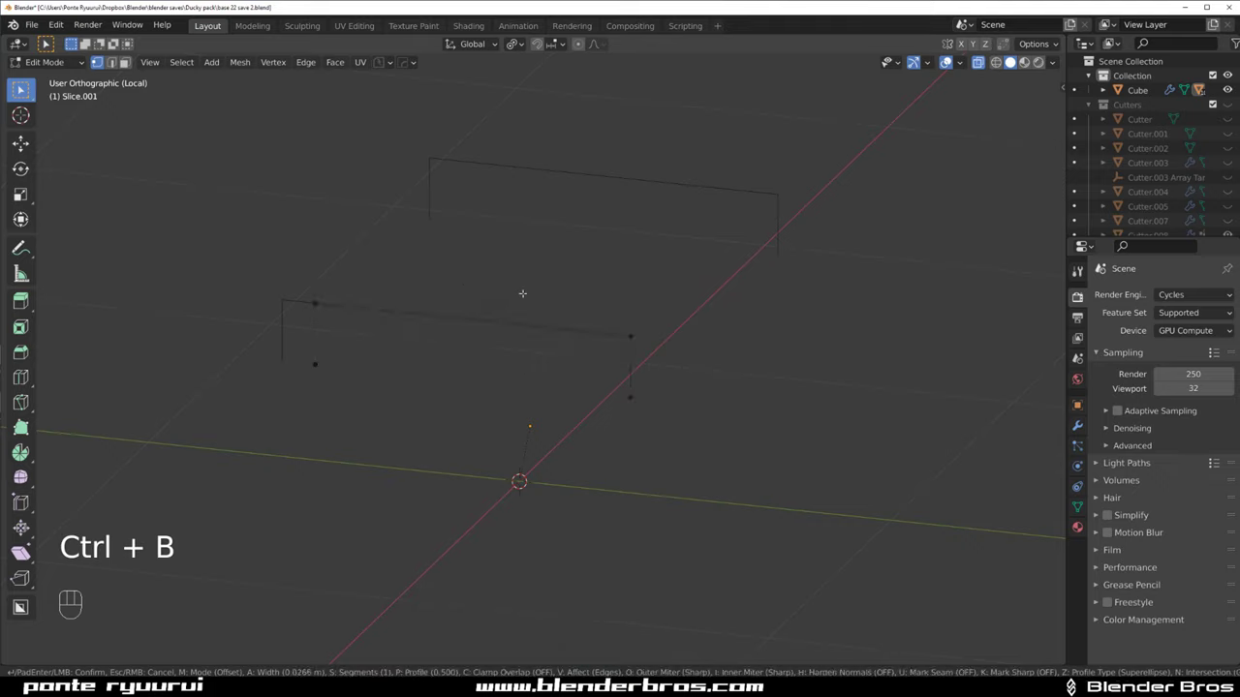
key(ctrl+shift+b)
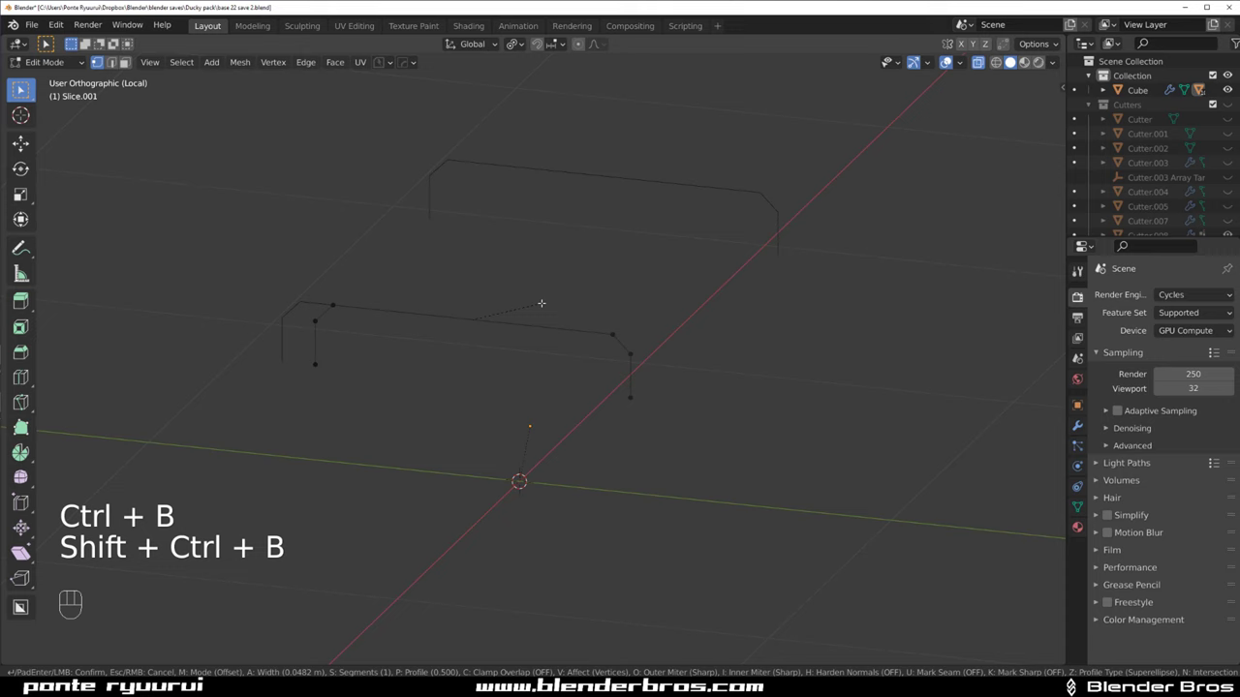
key(Tab)
key(/)
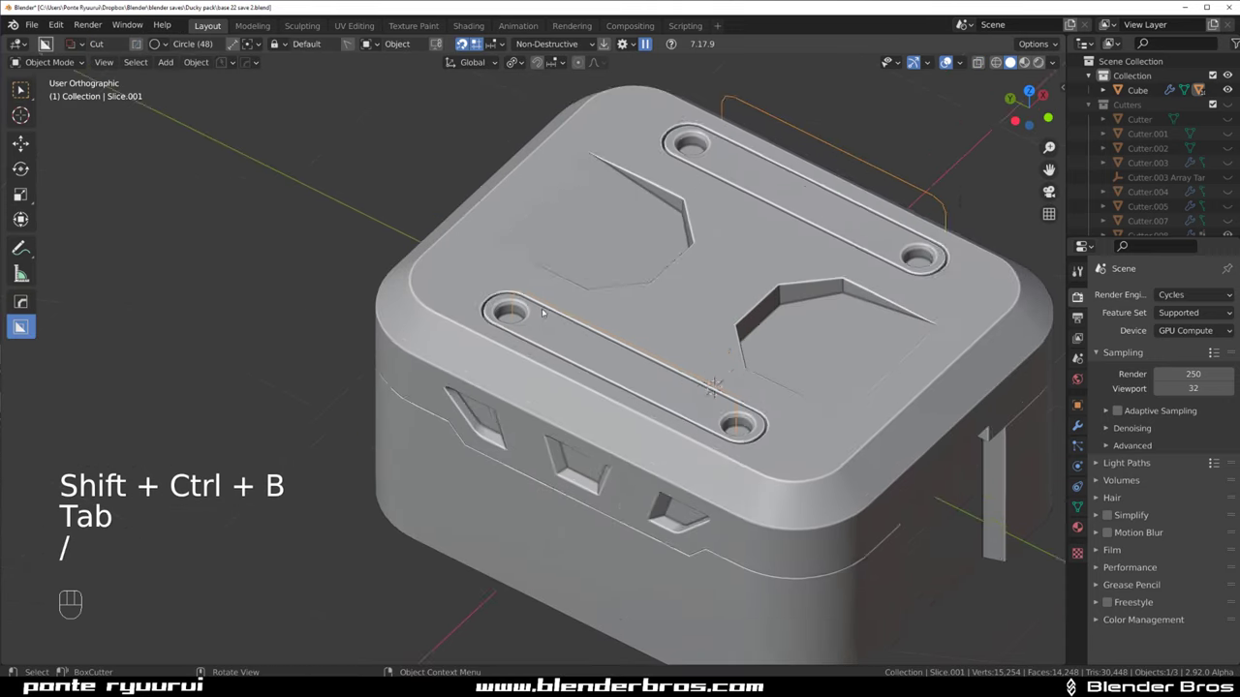
Convert the profile edges into a thick, smooth-shaded curve tube for the handles
key(q)
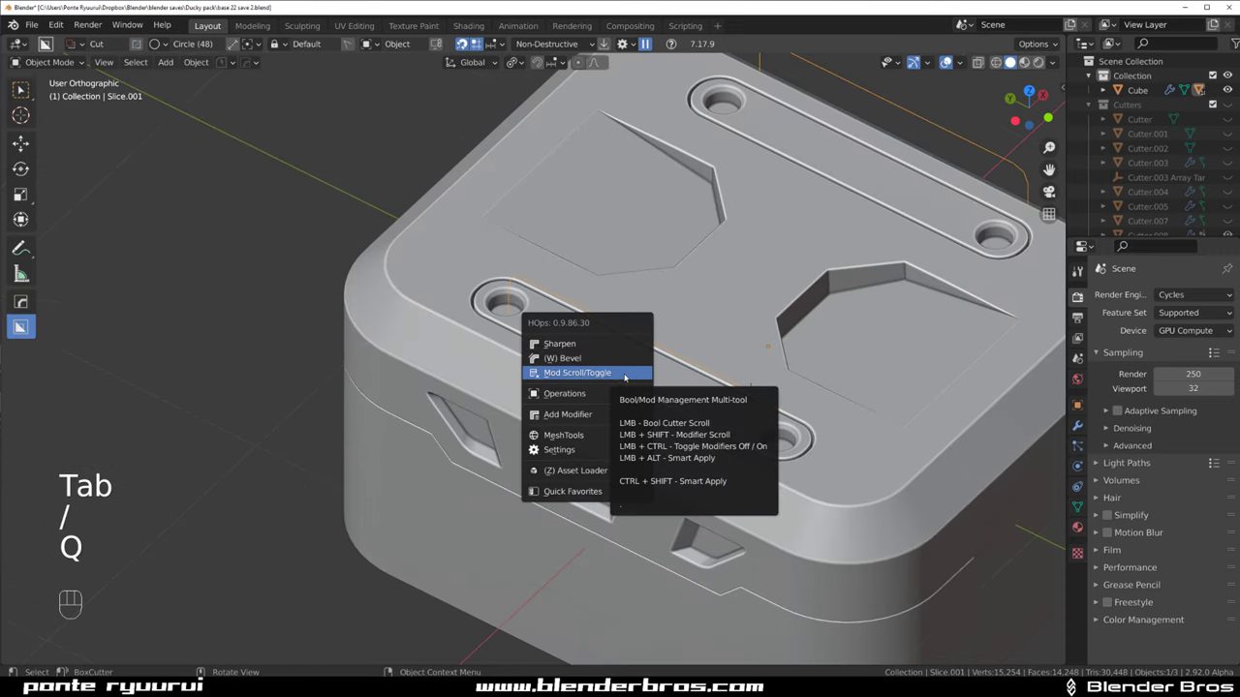
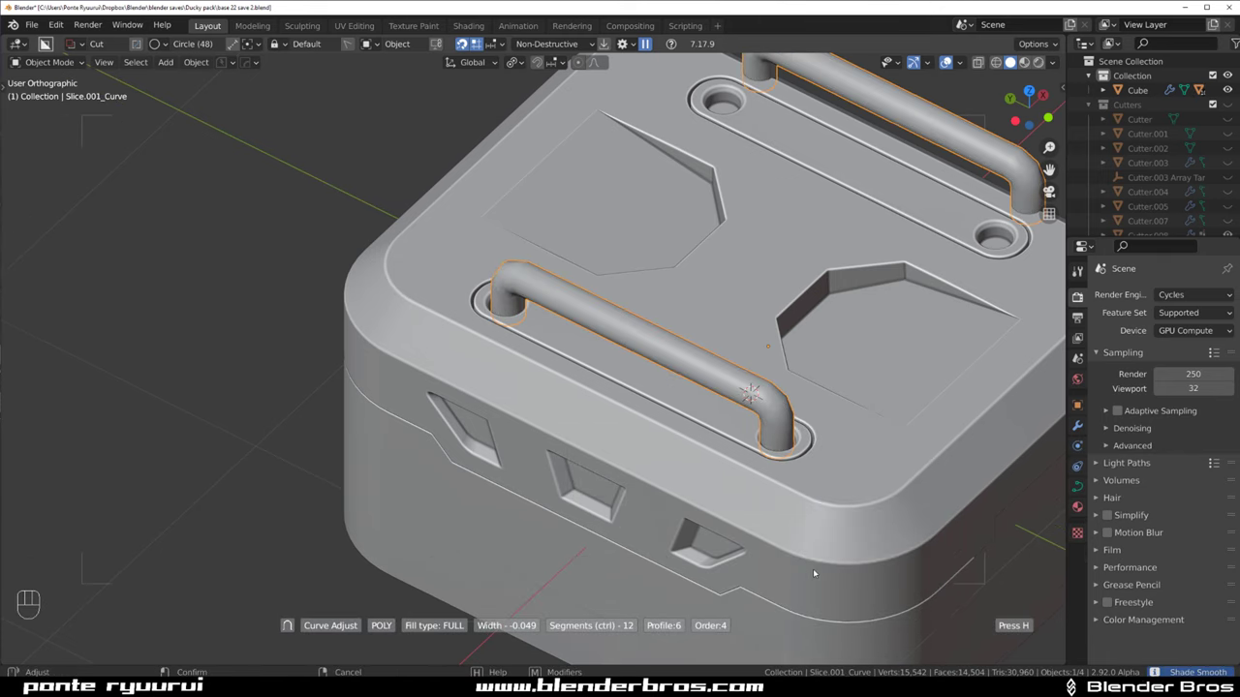
key(ctrl+2)
drag(746, 395, 802, 345)
drag(849, 301, 710, 356)
drag(676, 362, 617, 373)
middle_click(655, 360)
Adjust the handle curve's points from front and side views
key(Tab)
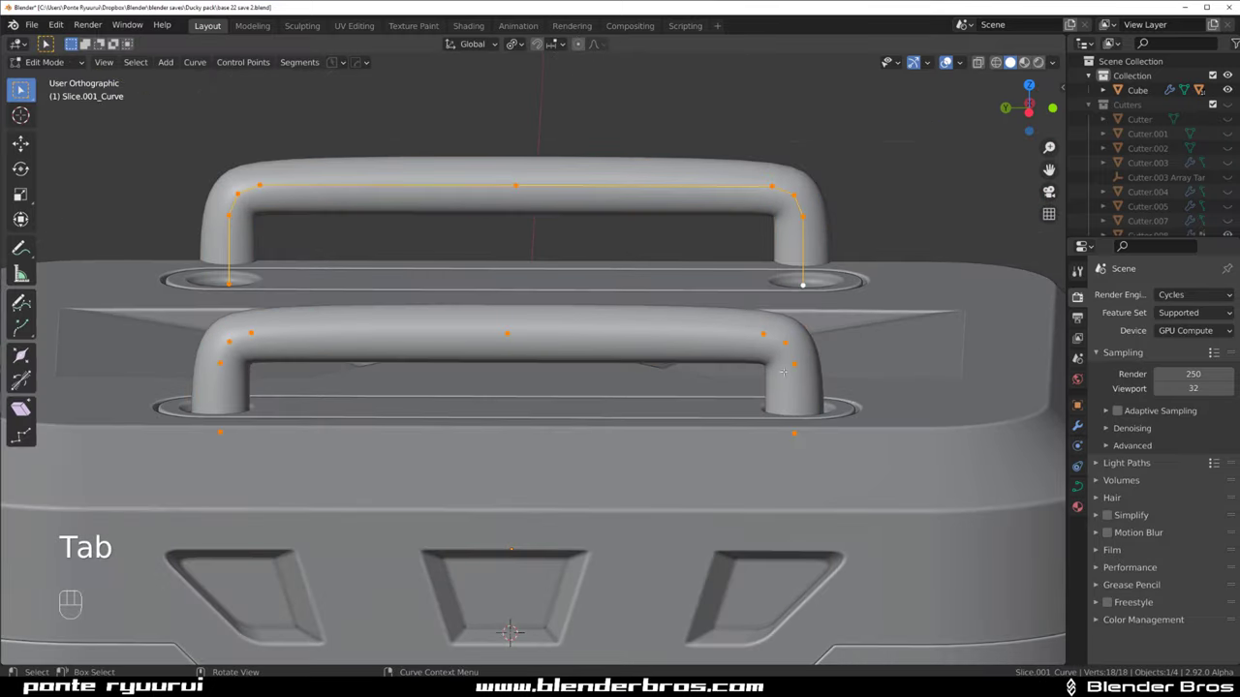
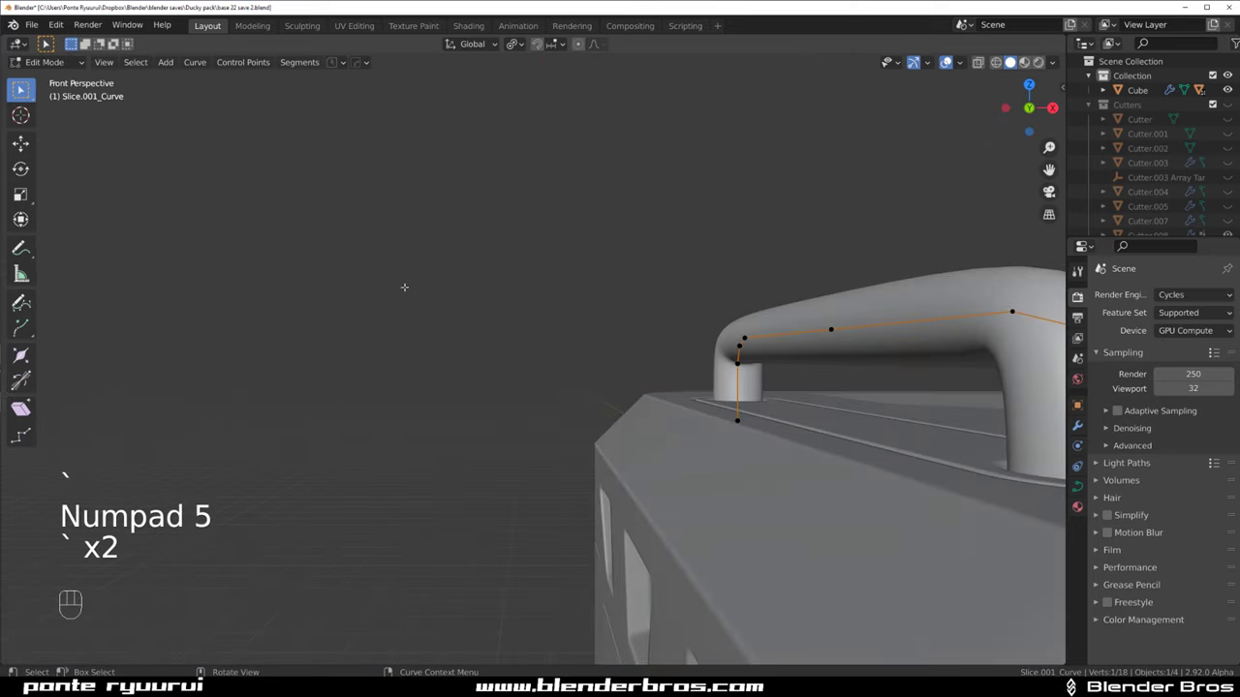
key(`)
key(KP_5)
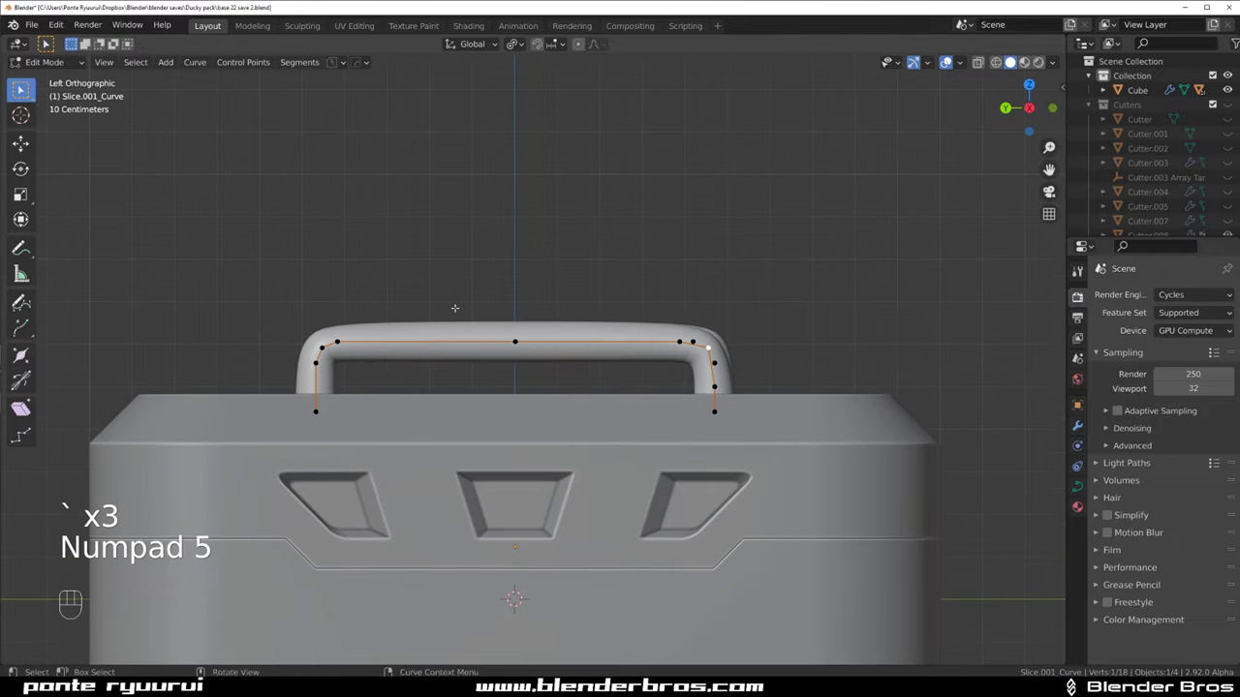
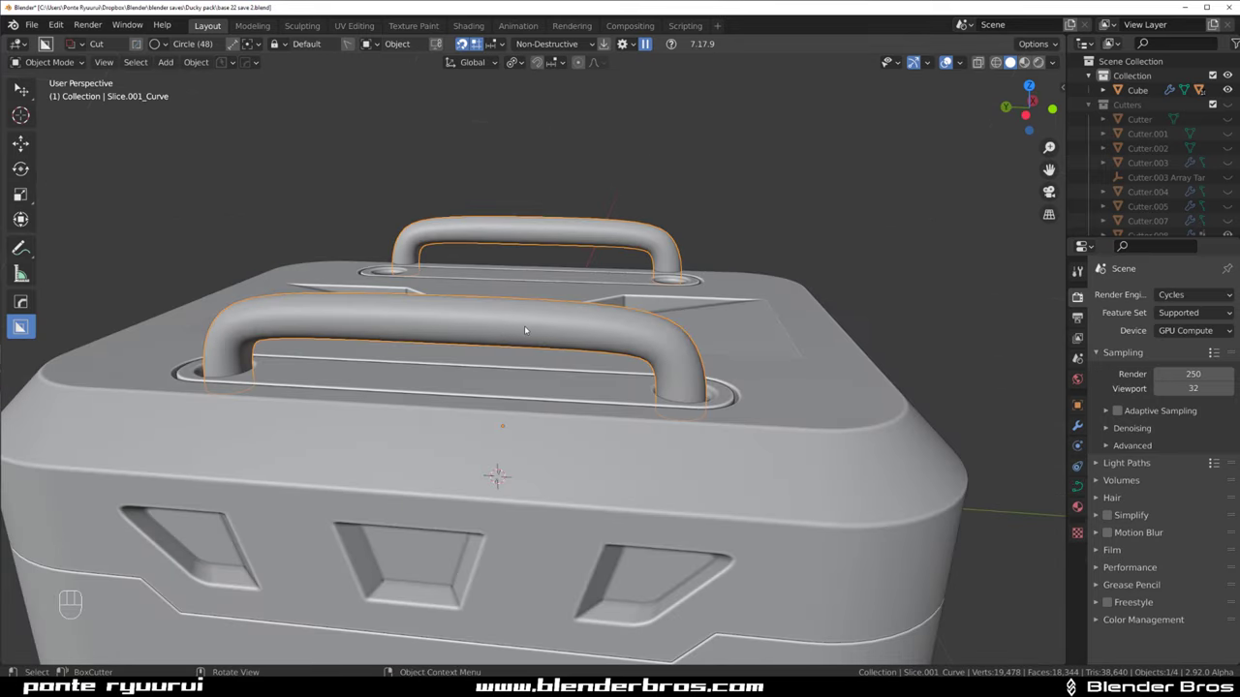
Lower the handles into the slot-end holes, tweak the curve points and apply scale
key(g)
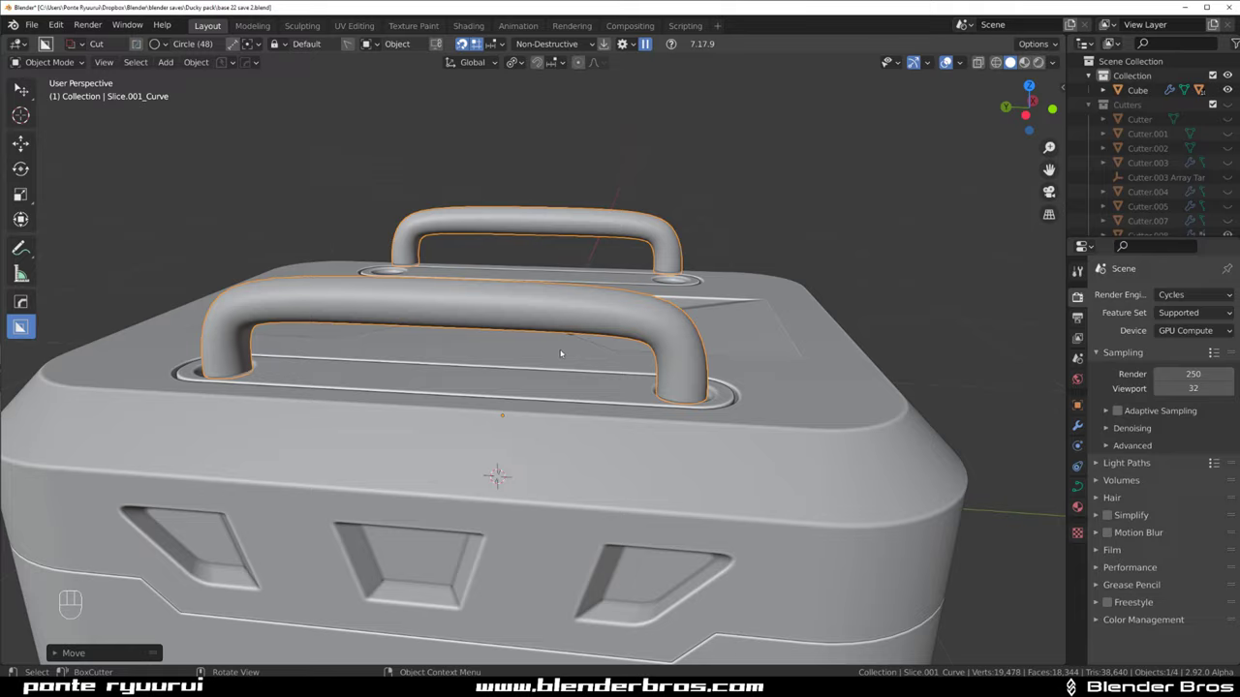
drag(627, 371, 666, 338)
key(Tab)
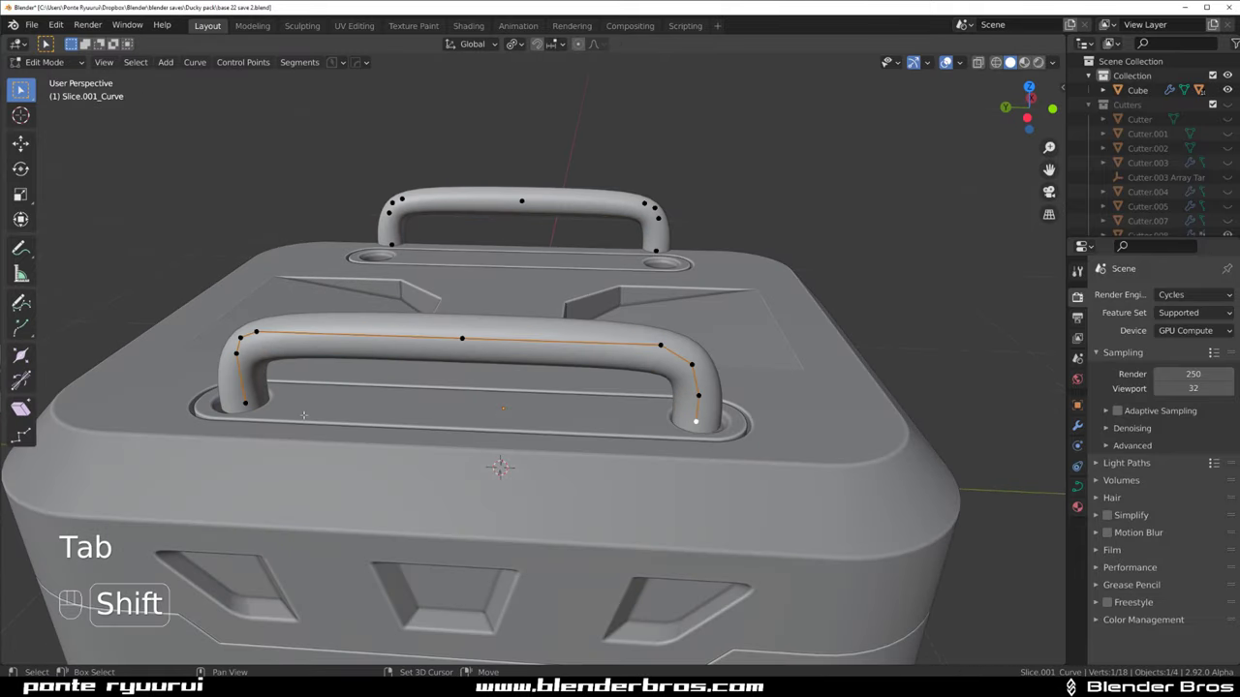
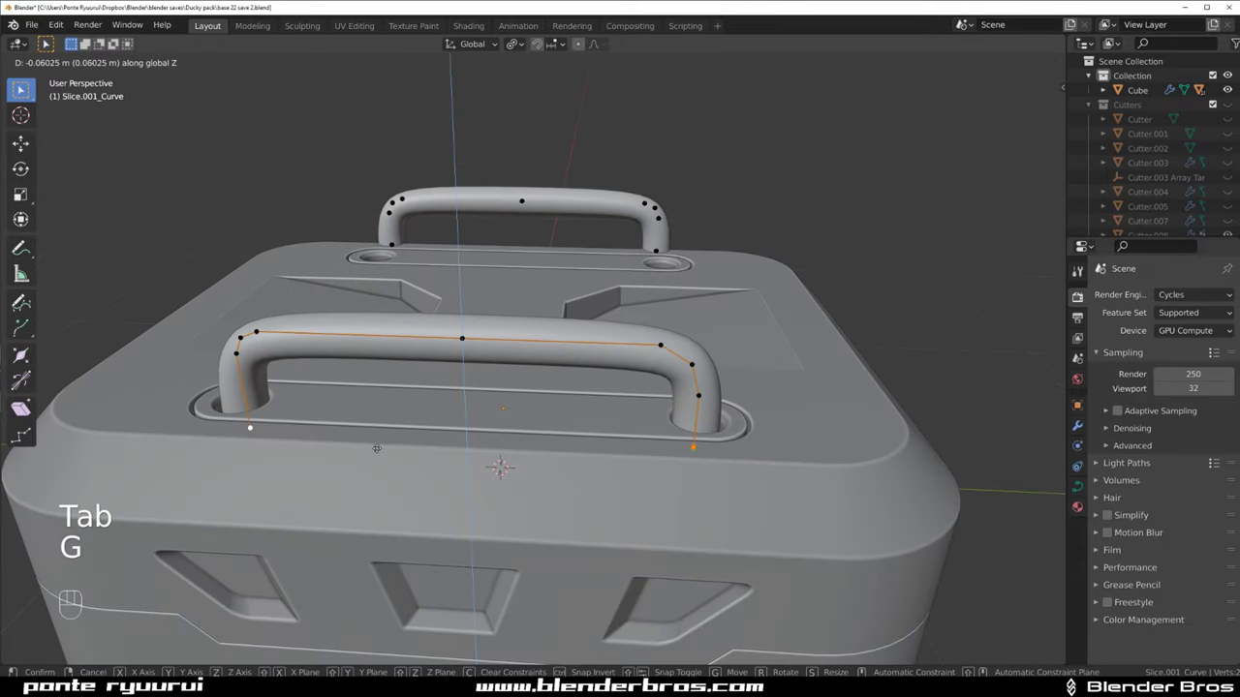
key(Tab)
drag(502, 348, 492, 315)
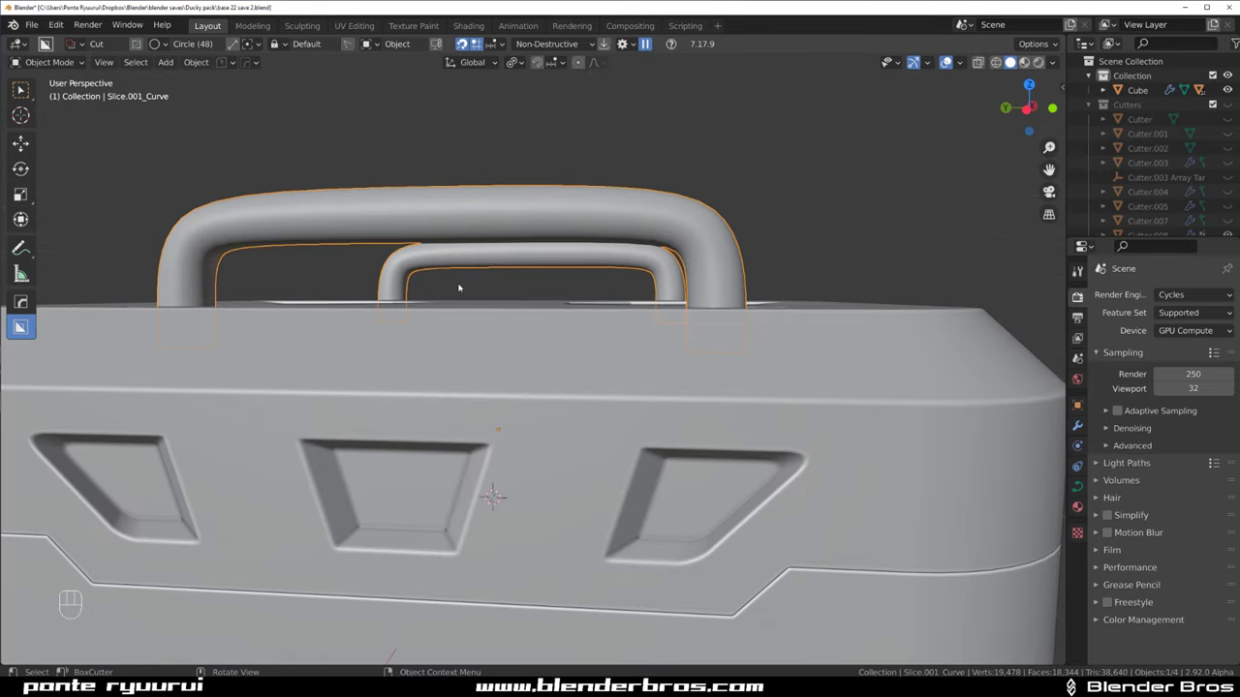
key(ctrl+a)
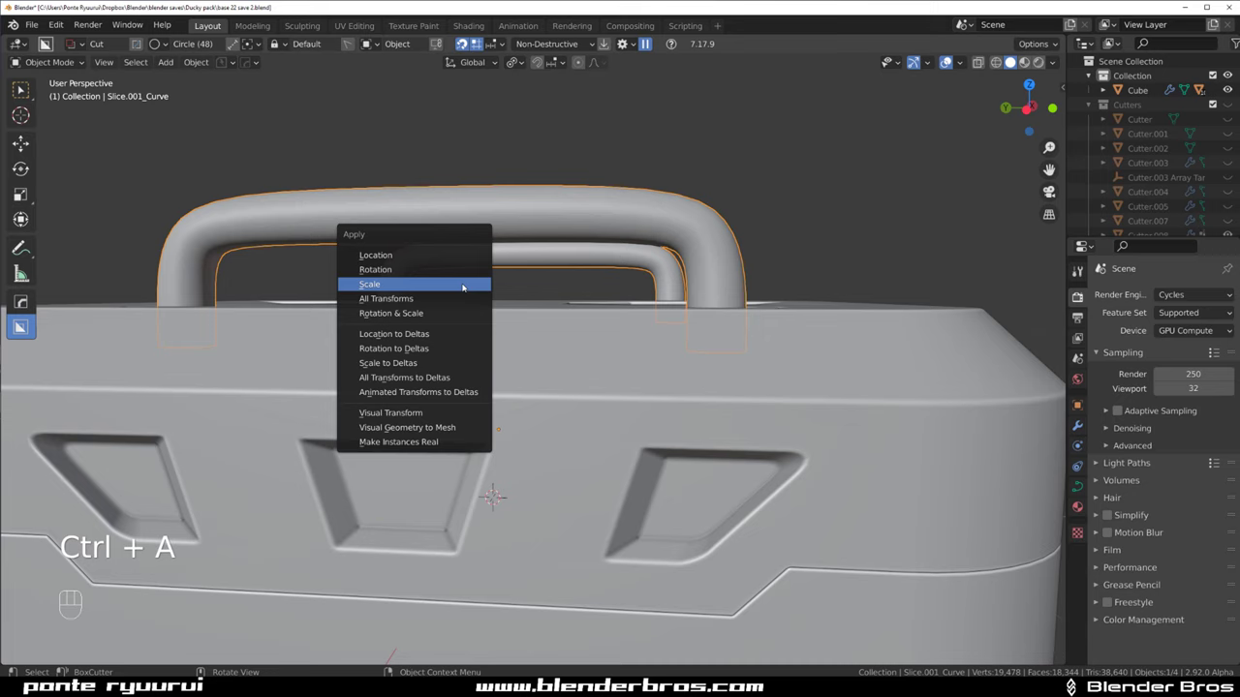
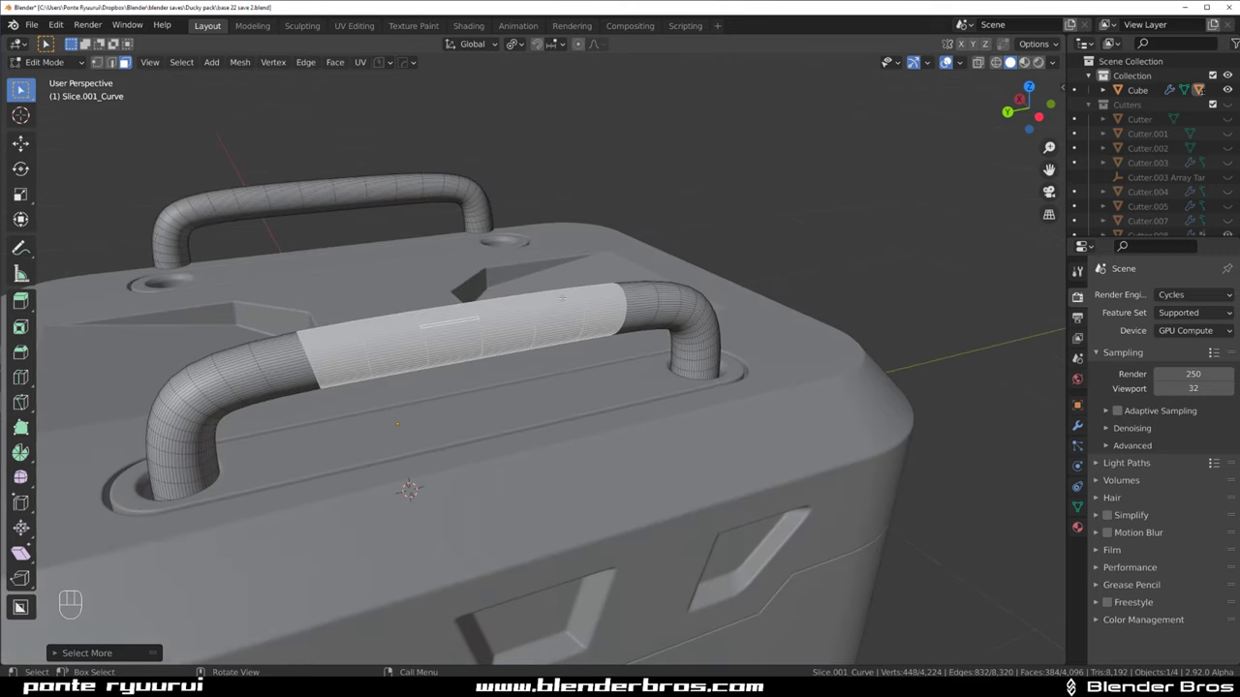
Set the grip sleeve's thickness, go to a side view and sharpen its edges
key(q)
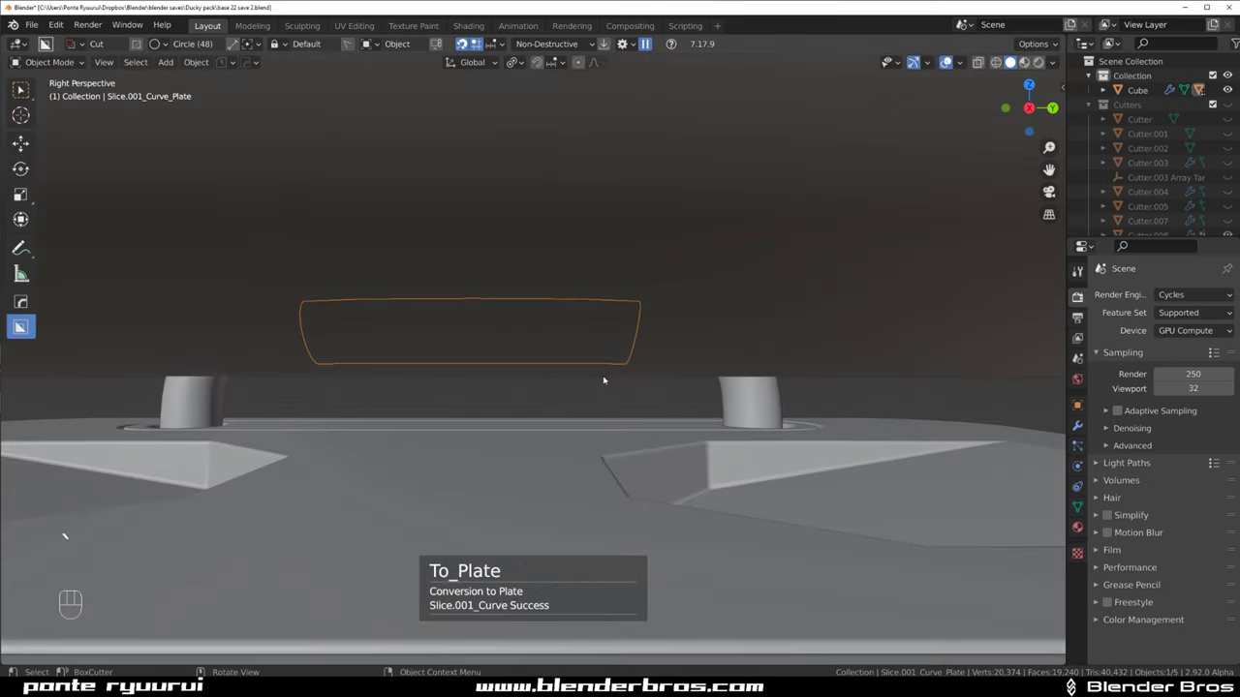
key(KP_5)
key(Tab)
key(q)
Cut the sleeve's end with a rounded-corner BoxCutter shape to give it angled ends
key(d)
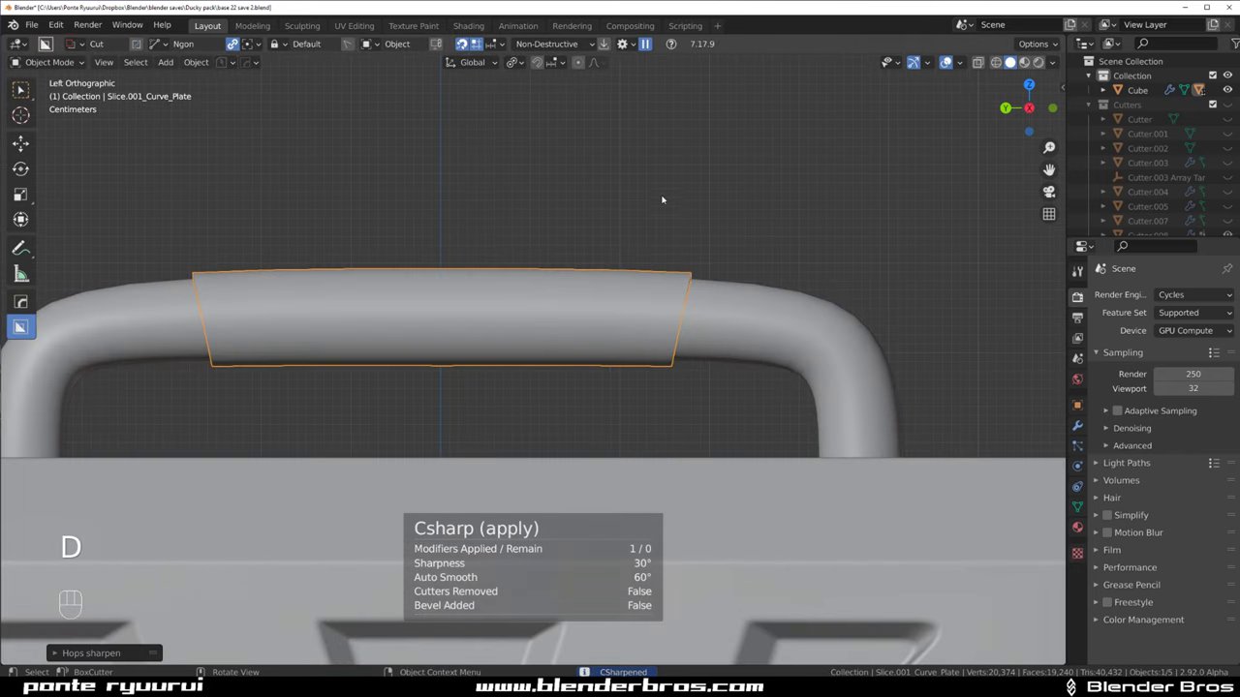
drag(666, 216, 722, 410)
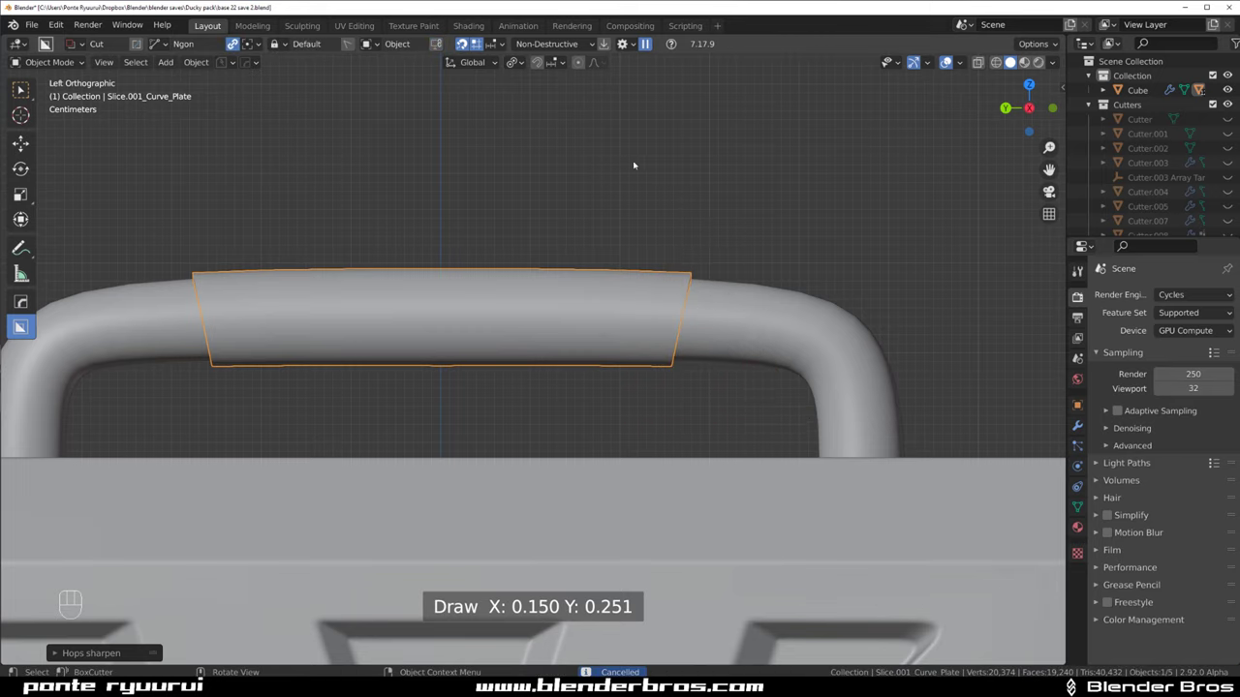
drag(631, 174, 643, 314)
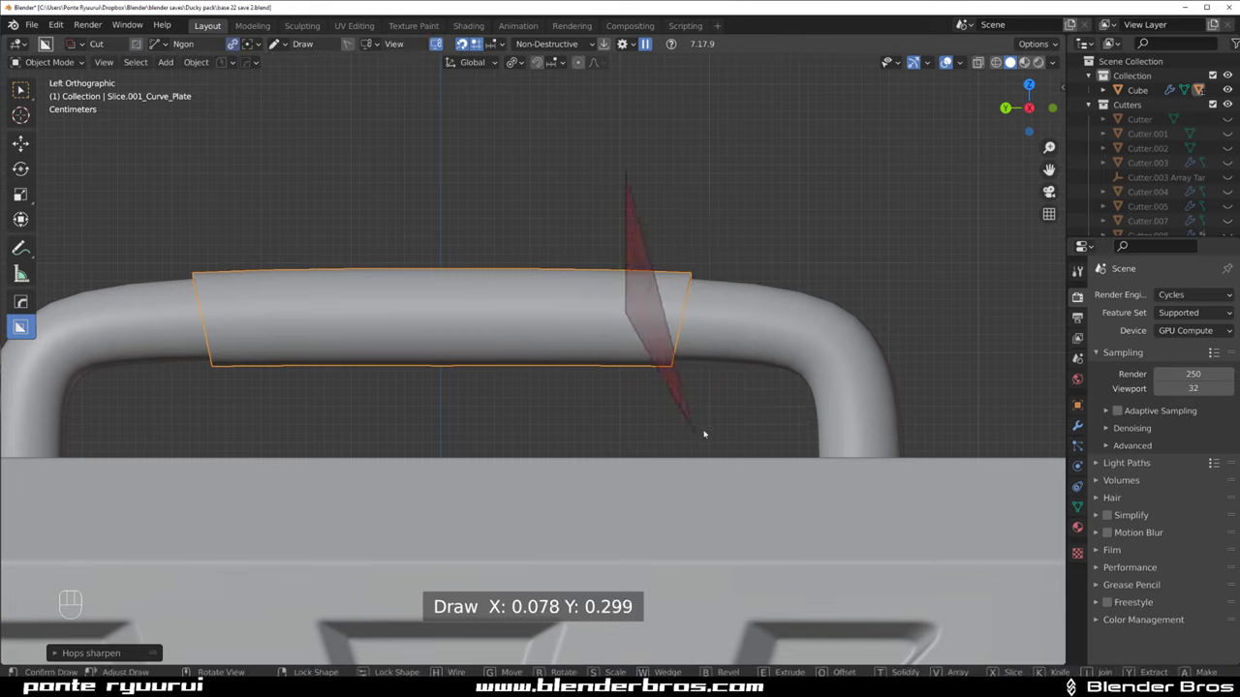
click(891, 340)
key(ctrl+z)
drag(630, 204, 633, 330)
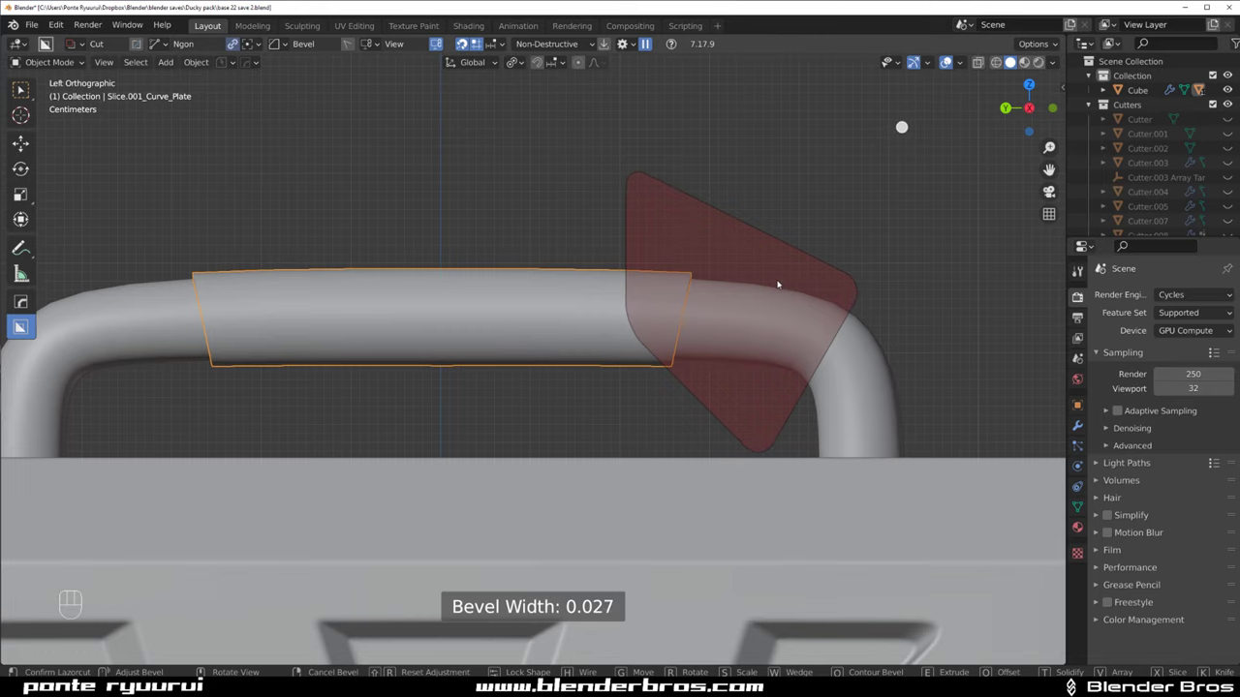
drag(681, 263, 635, 286)
key(ctrl+z)
key(`)
key(`)
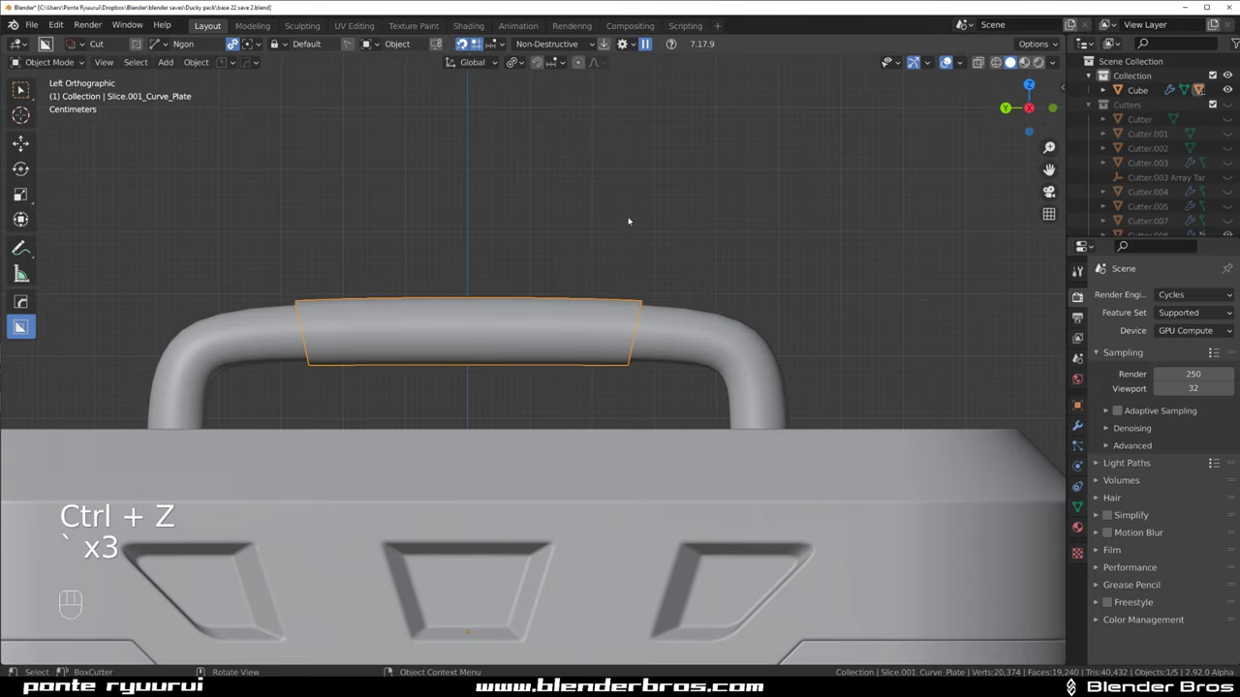
click(604, 187)
Apply the sleeve's modifiers and view the case top at an angle
drag(566, 203, 654, 397)
key(alt+x)
click(642, 467)
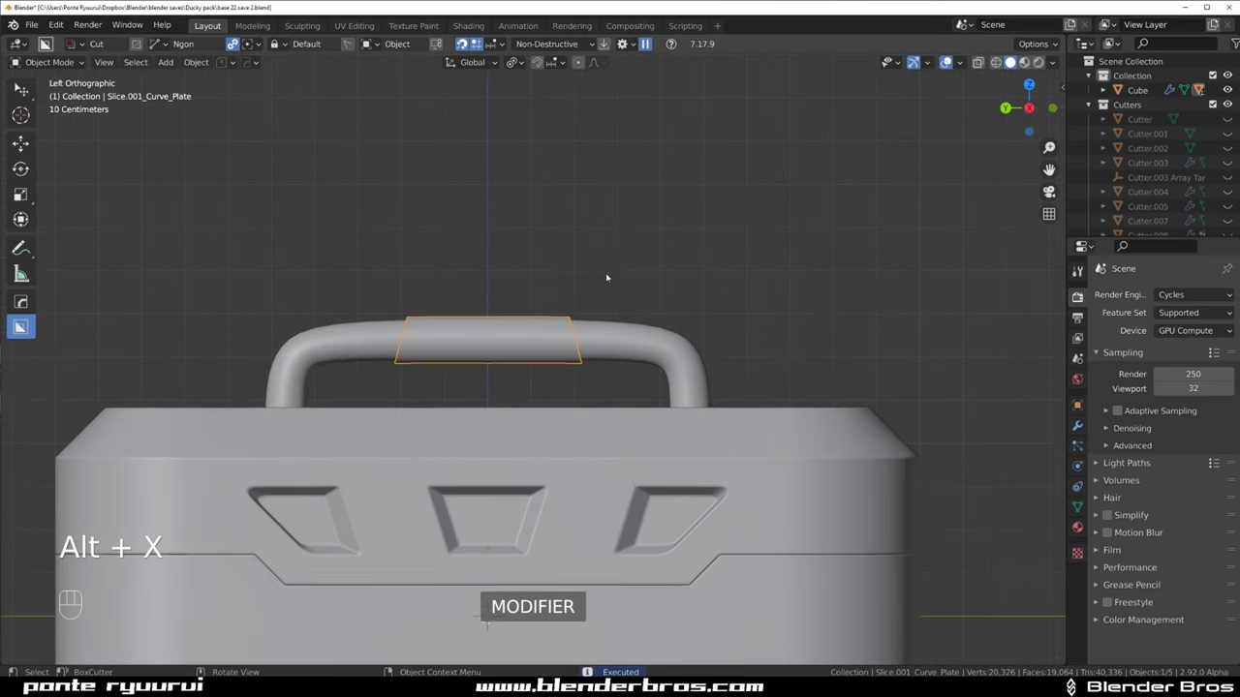
click(645, 218)
drag(567, 250, 508, 270)
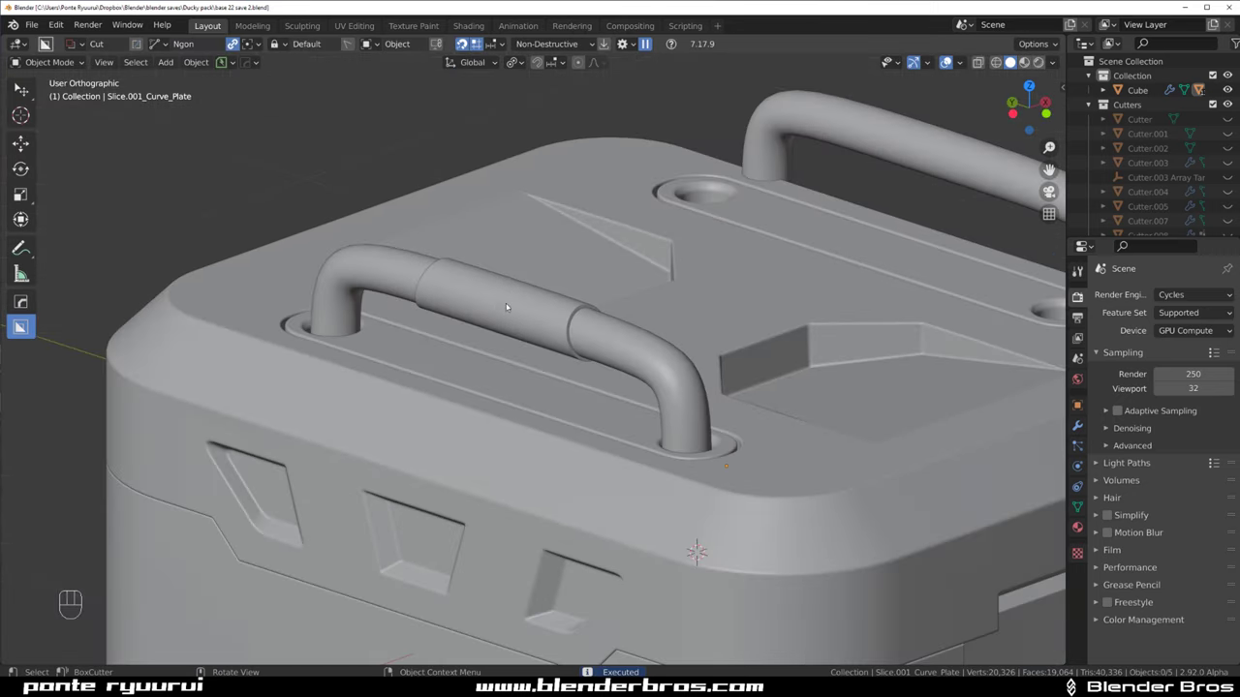
Sharpen the grip sleeve's edges and mirror it onto the other handle
click(510, 305)
key(q)
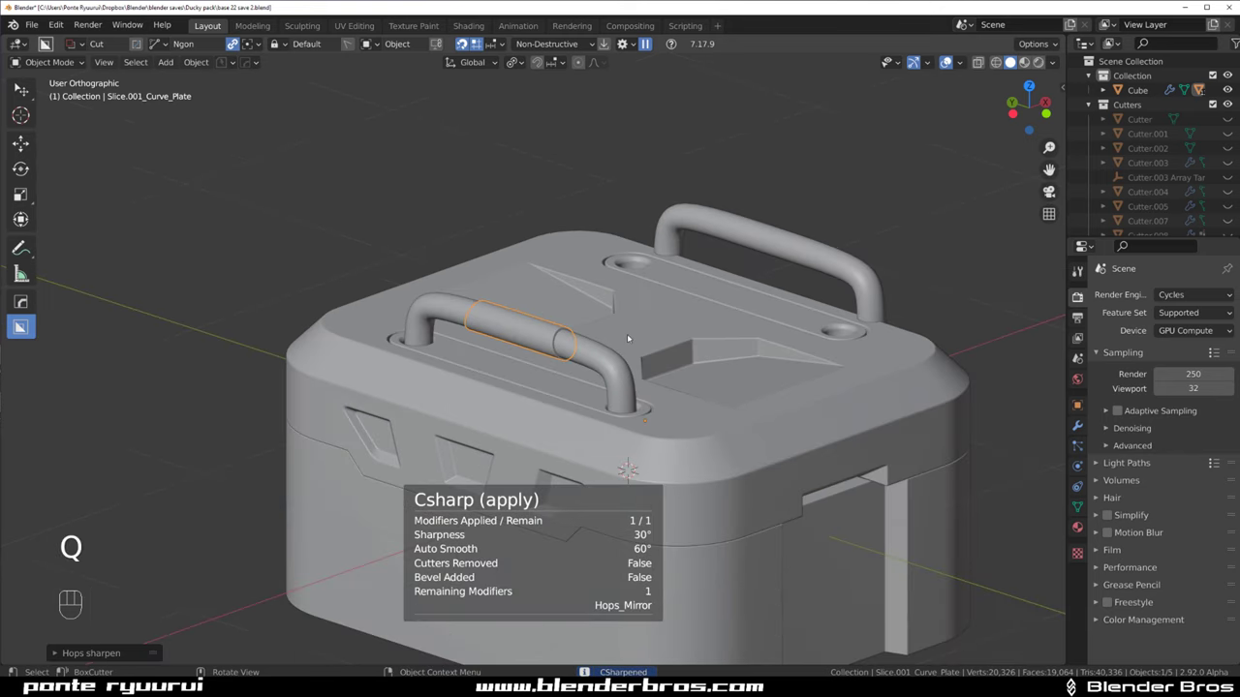
click(636, 332)
key(alt+x)
middle_click(579, 363)
click(489, 443)
middle_click(614, 358)
key(ctrl+z)
middle_click(595, 360)
click(693, 331)
click(594, 331)
key(alt+x)
click(461, 367)
drag(605, 340, 682, 307)
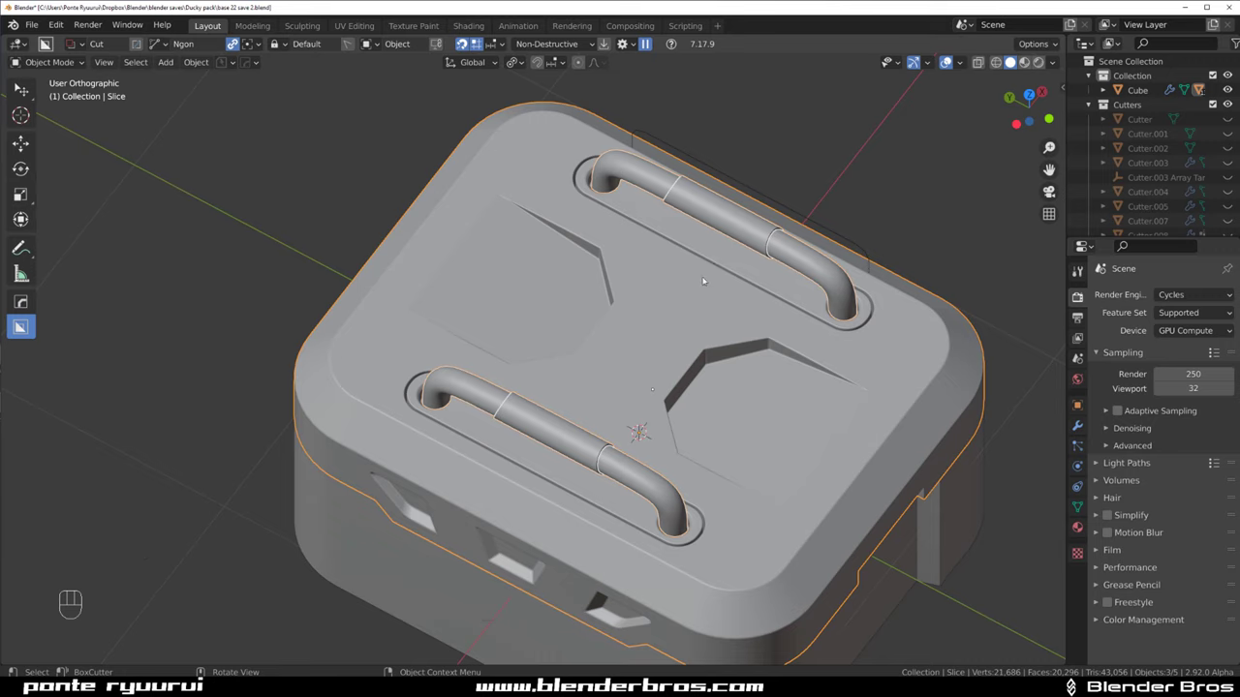
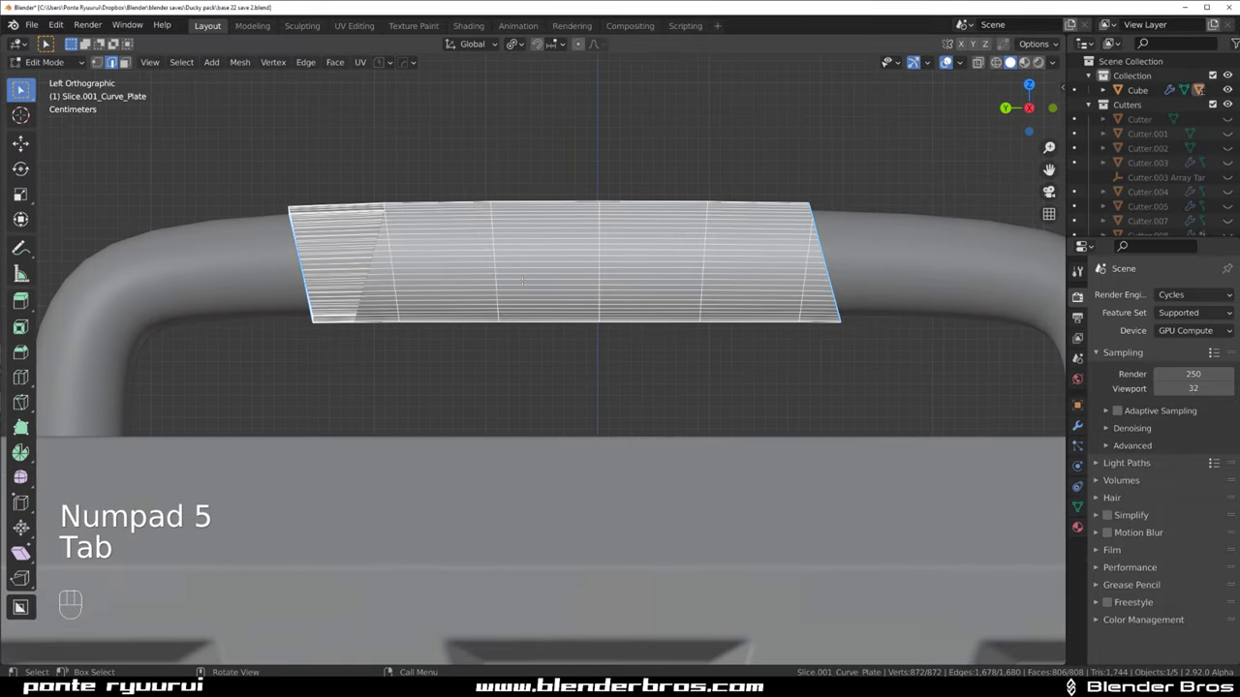
key(q)
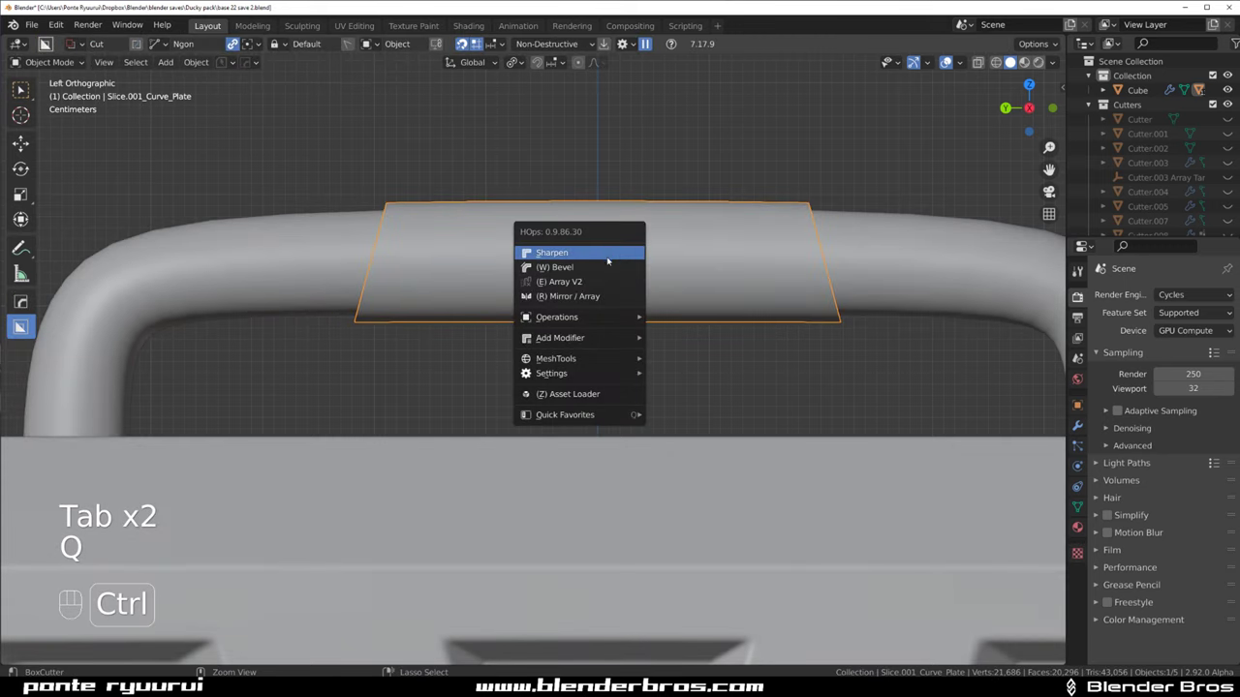
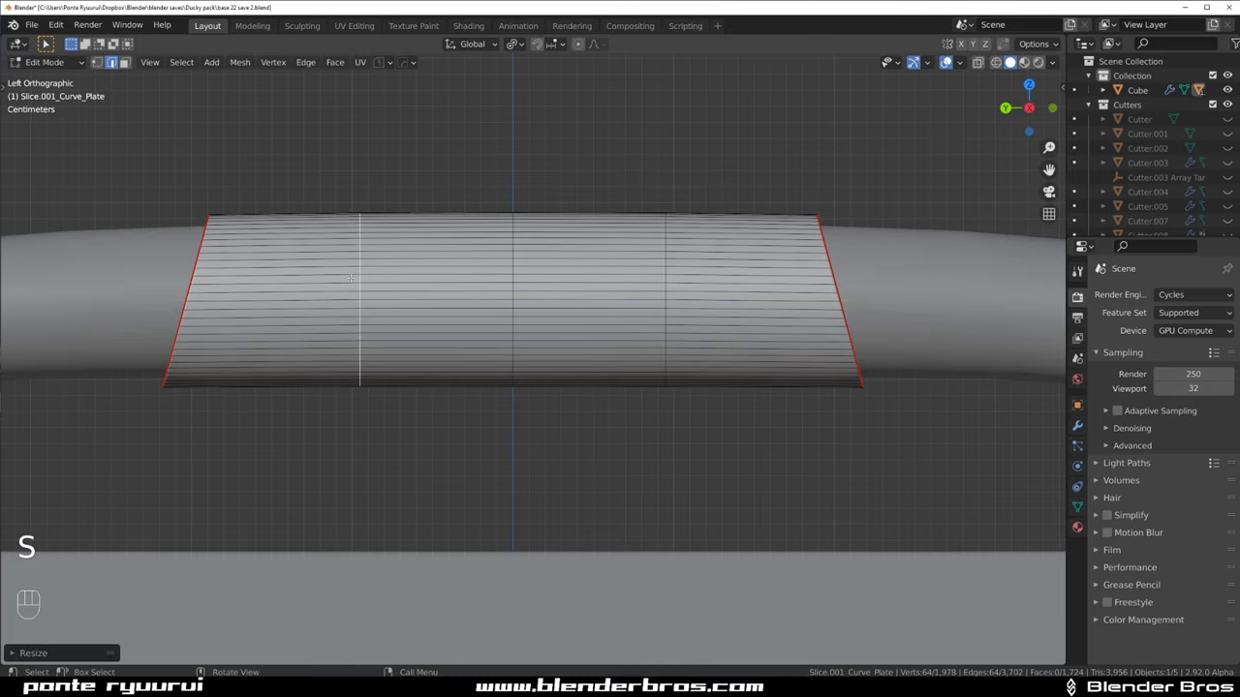
Add ring loop cuts across the front sleeve and slide one toward its right end
key(ctrl+r)
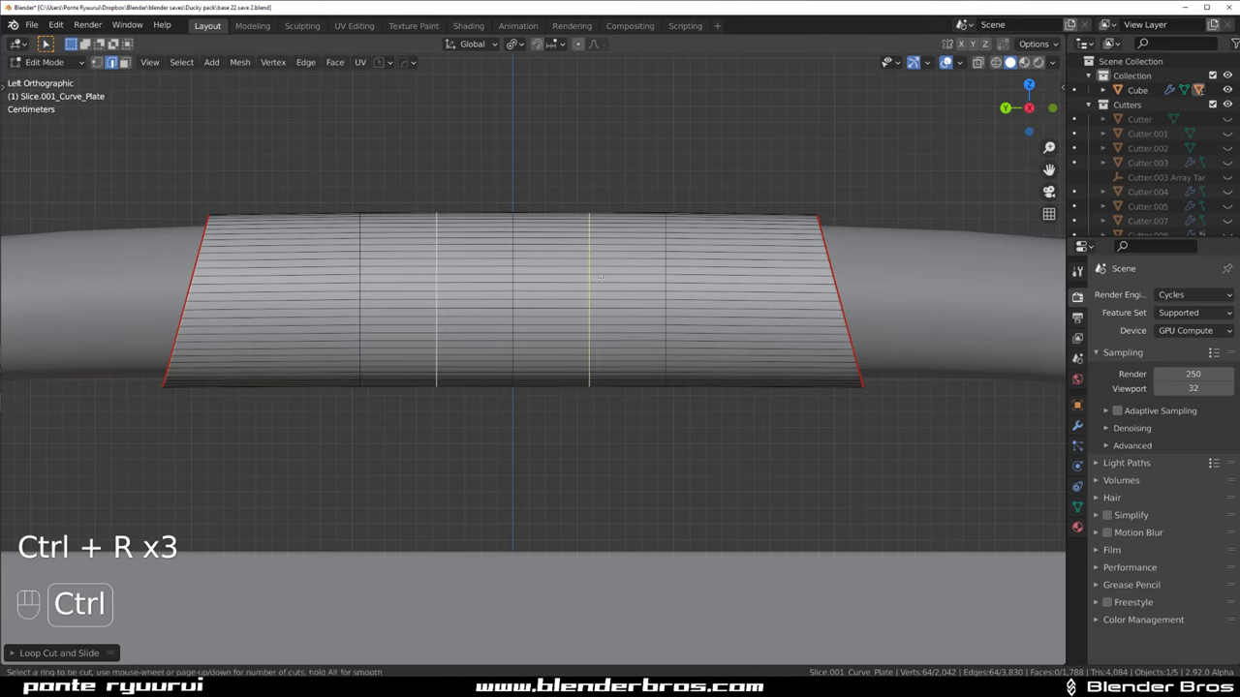
key(ctrl+r)
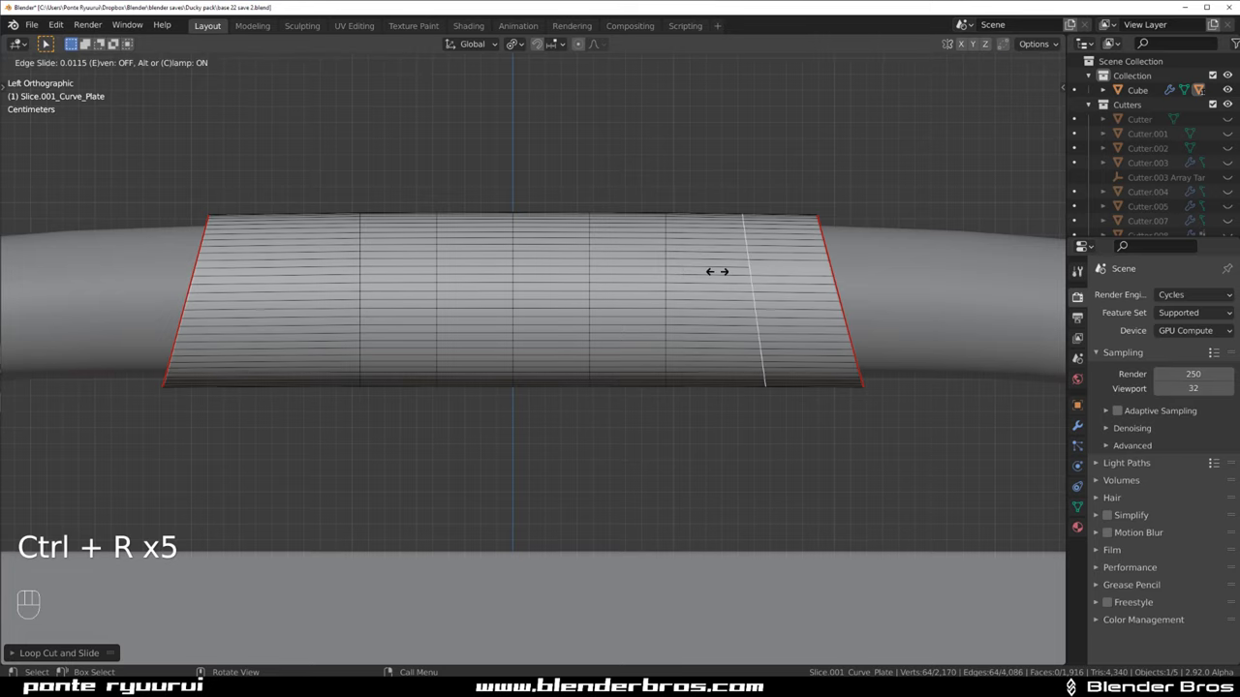
key(ctrl+e)
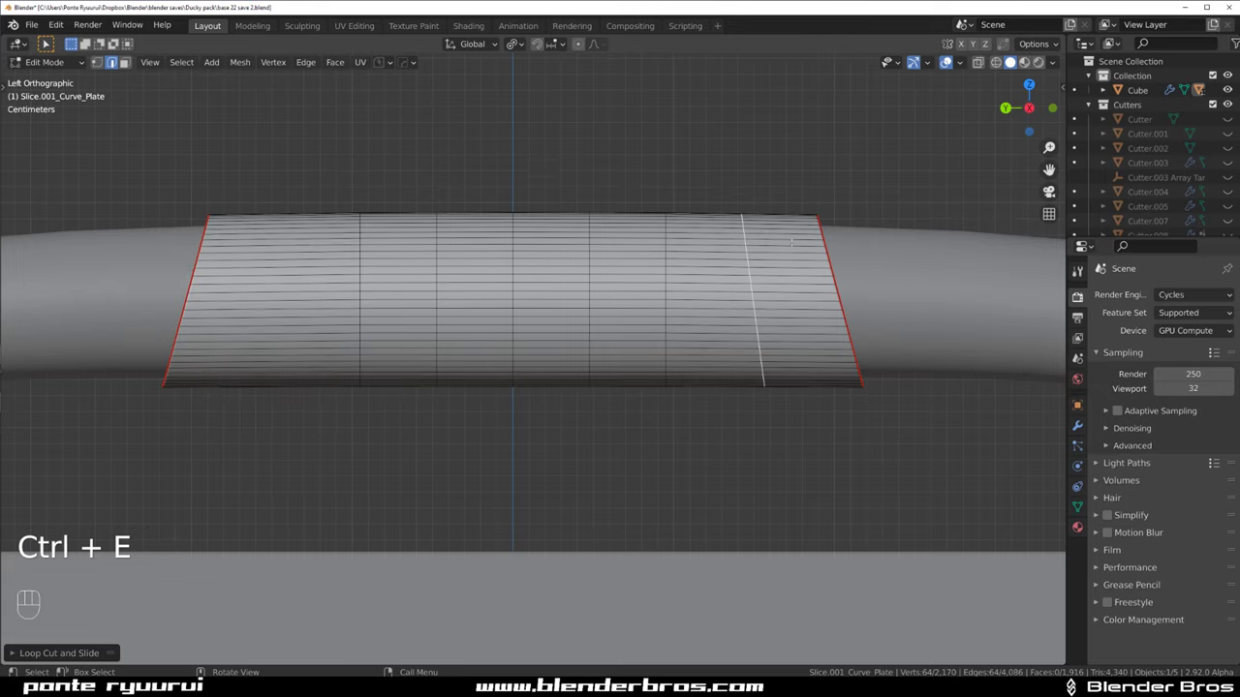
key(s)
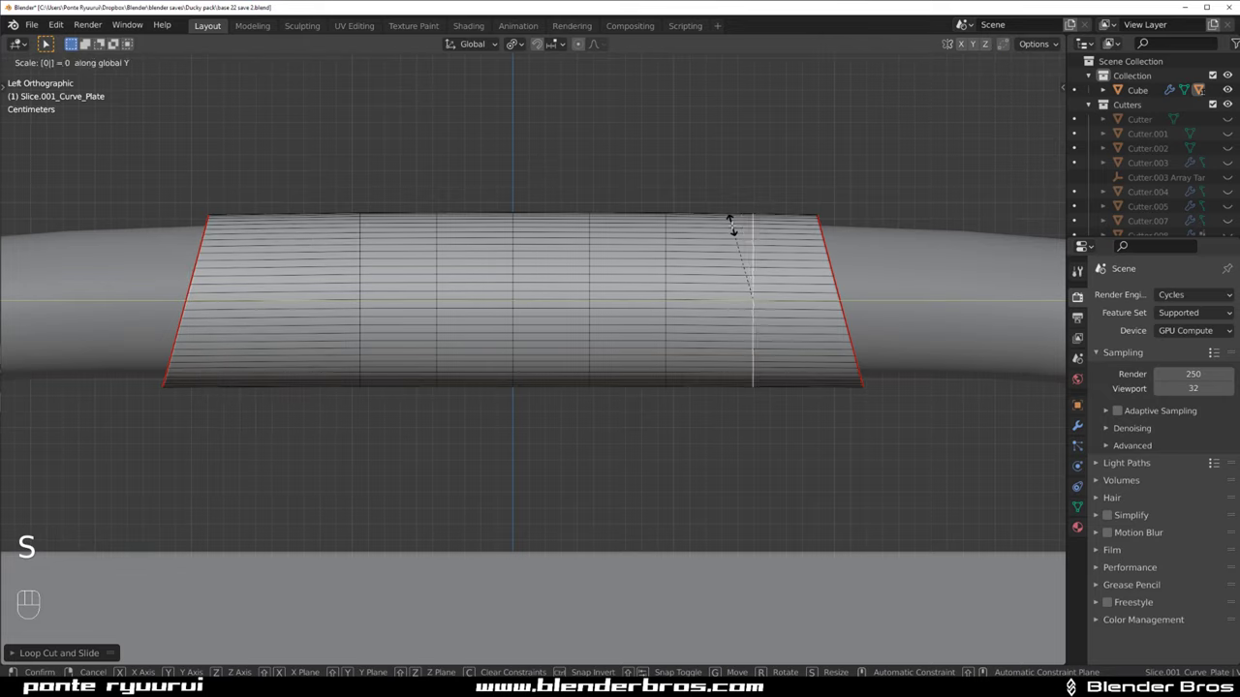
key(g)
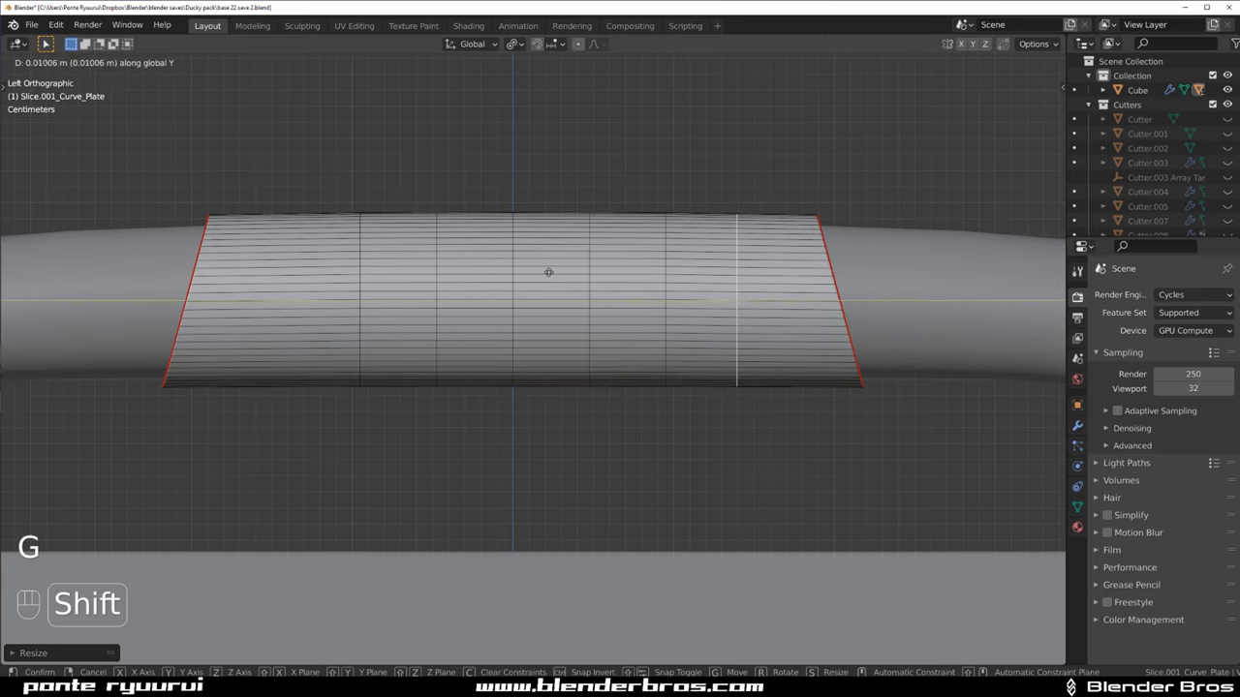
key(Tab)
key(alt+x)
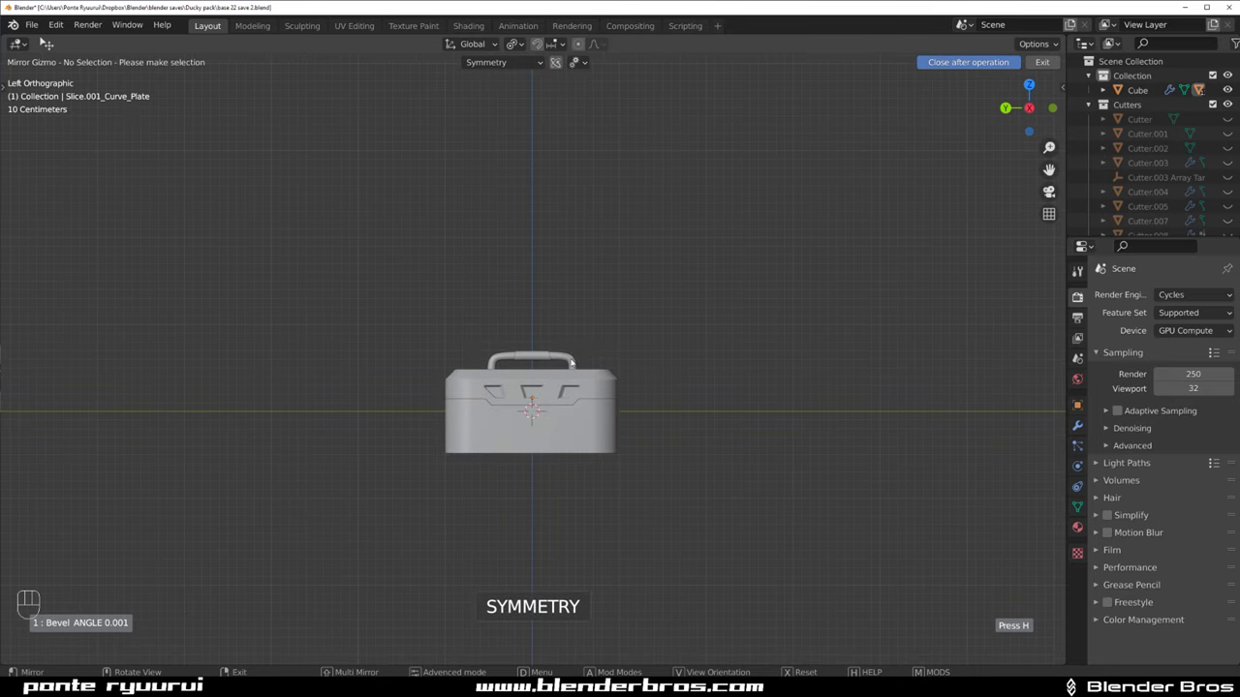
Mirror the sleeve, then scale alternate loops outward into raised rings
click(562, 348)
click(543, 348)
click(663, 395)
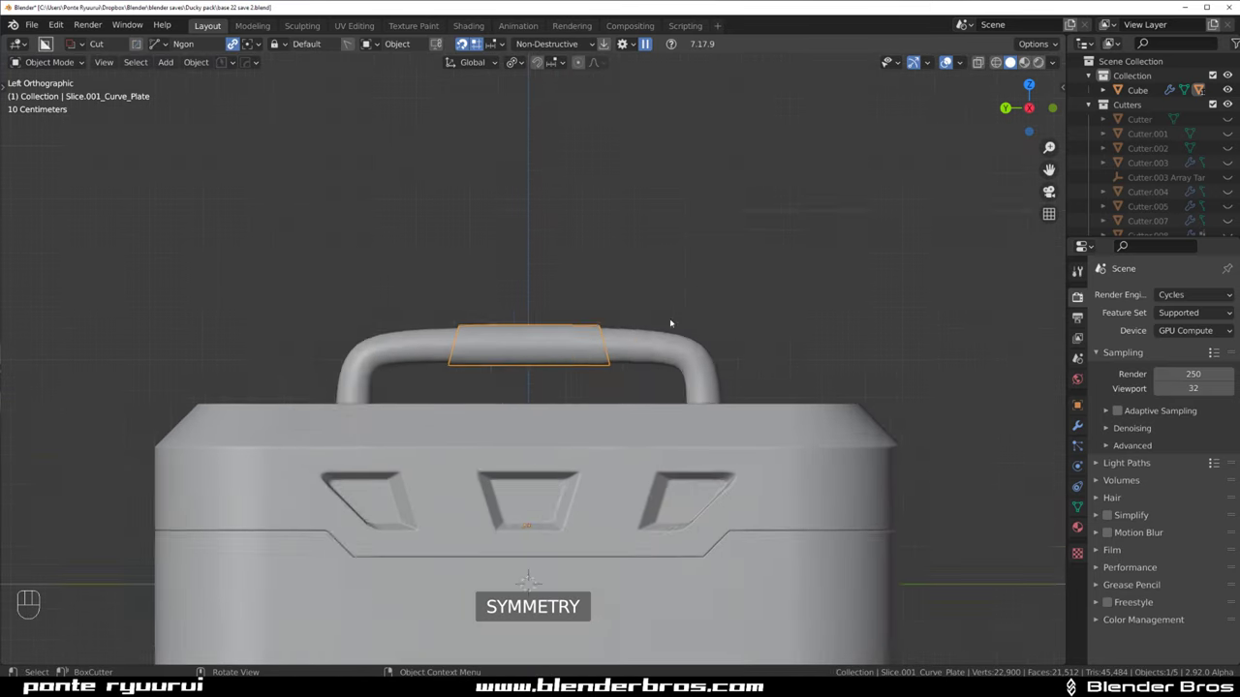
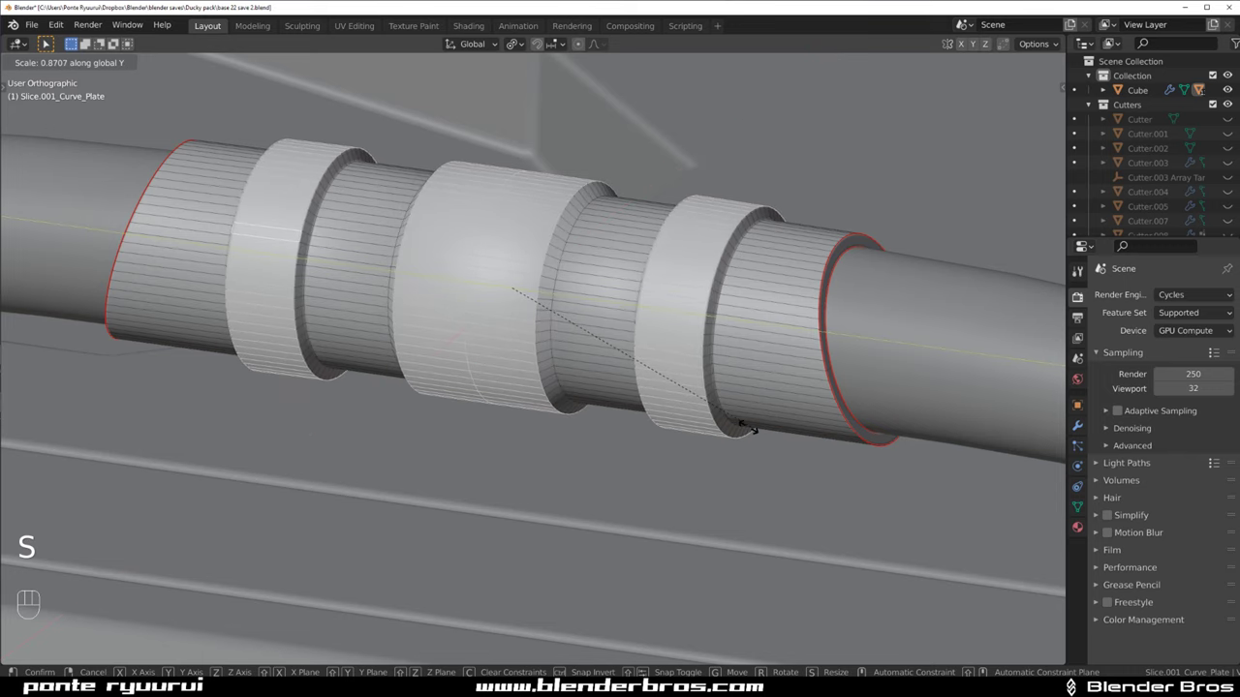
key(Tab)
key(q)
key(ctrl+`)
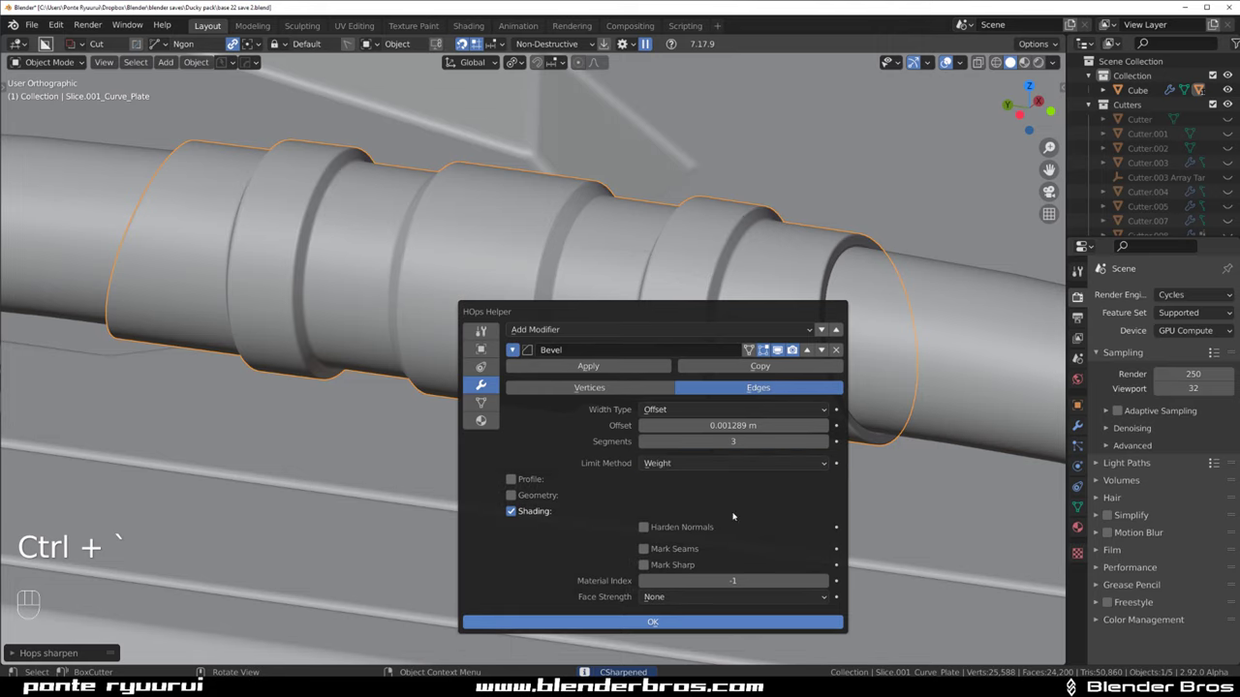
Add a soft Bevel modifier to the ring edges and mirror the grip to the other handle
click(709, 193)
drag(654, 278, 562, 278)
click(313, 262)
middle_click(421, 332)
click(486, 364)
key(alt+x)
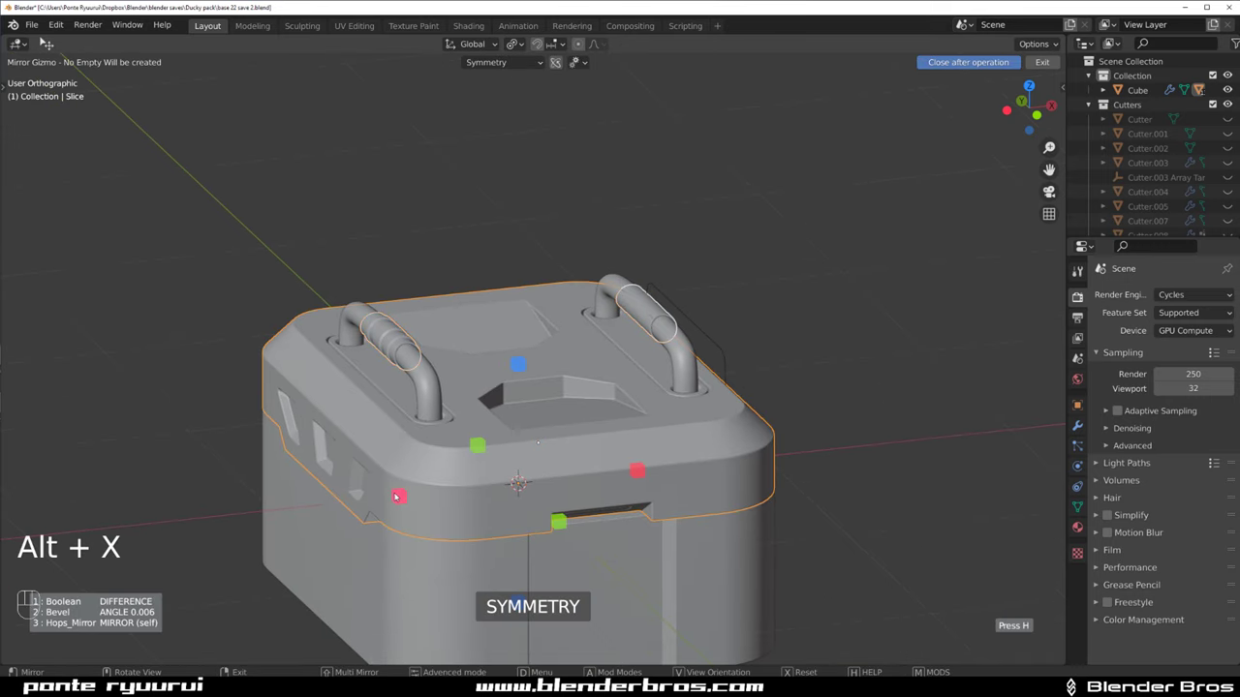
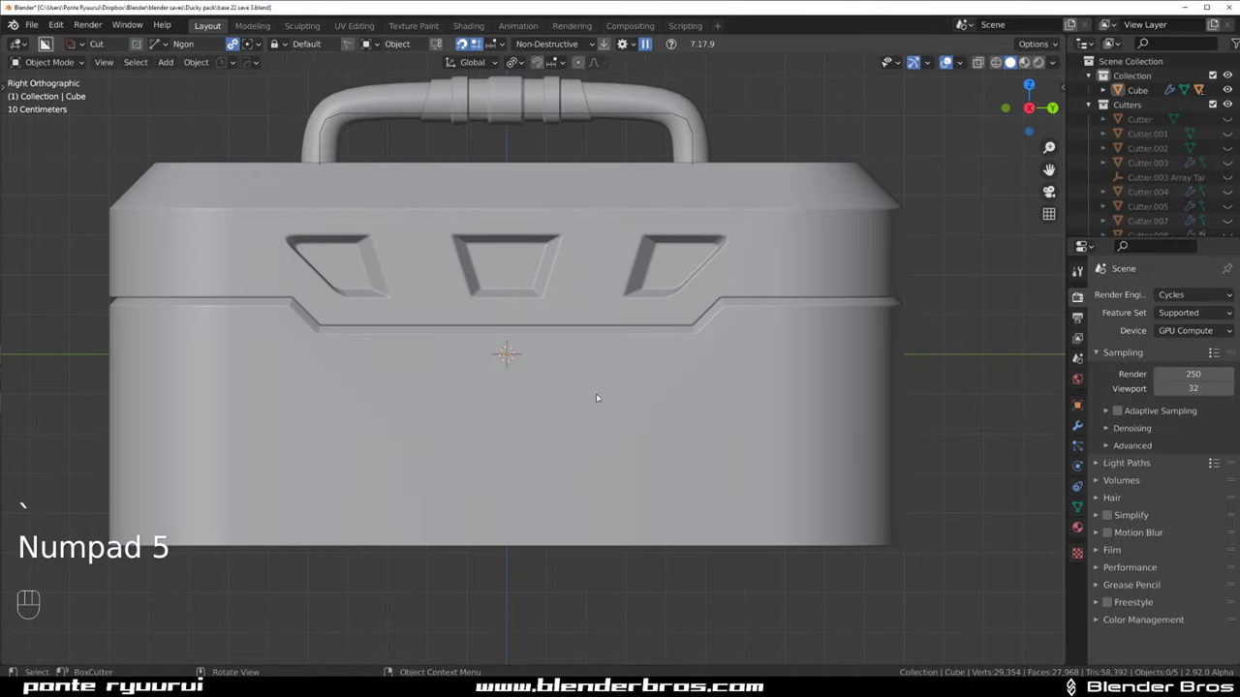
drag(491, 345, 532, 310)
drag(318, 365, 351, 406)
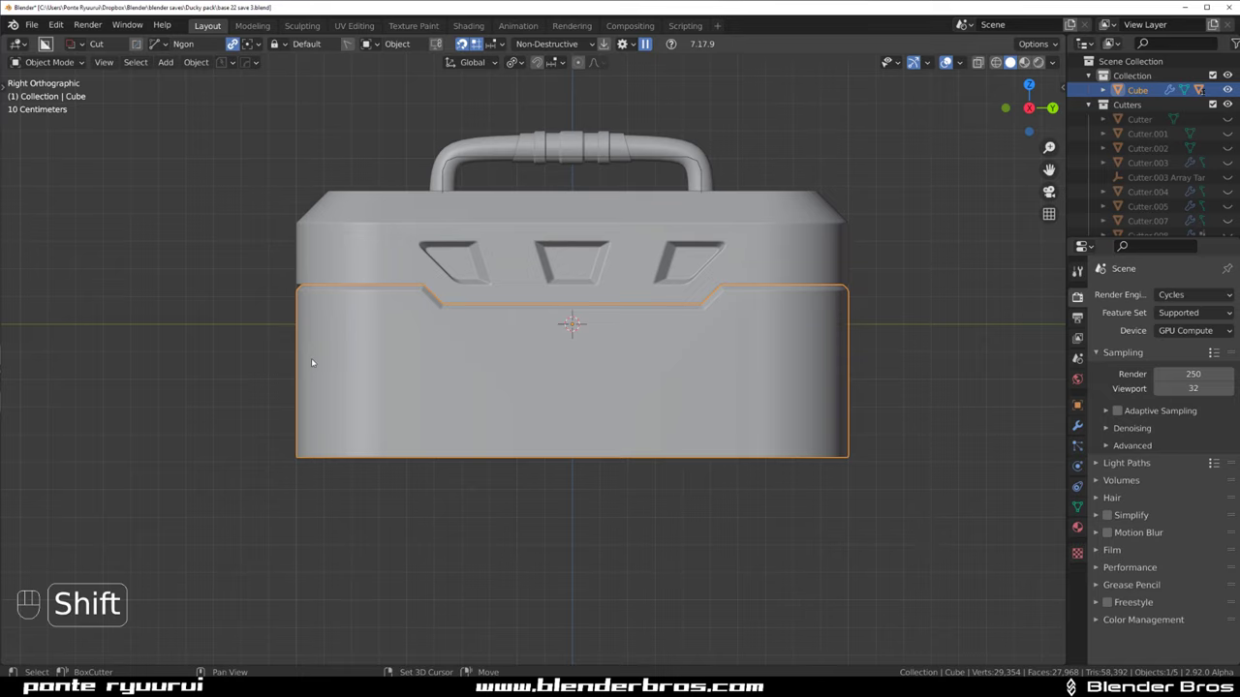
Add a cylinder, shrink it, apply its scale and move it onto a lower corner of the case
key(shift+a)
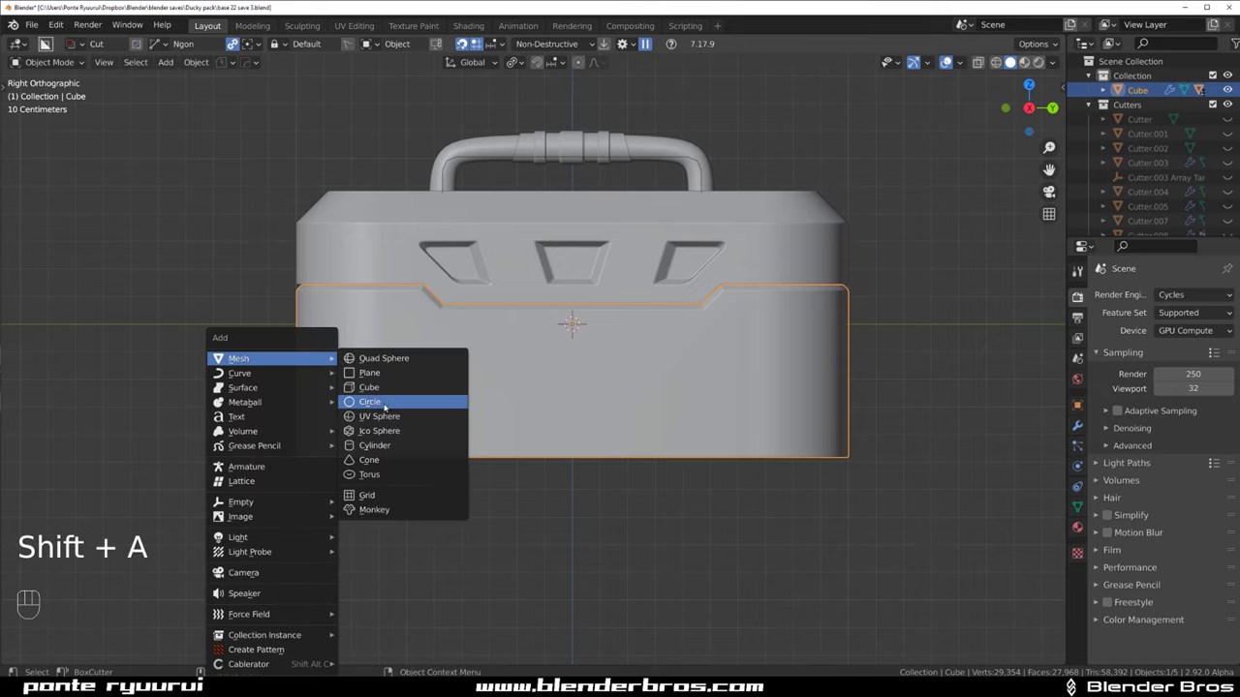
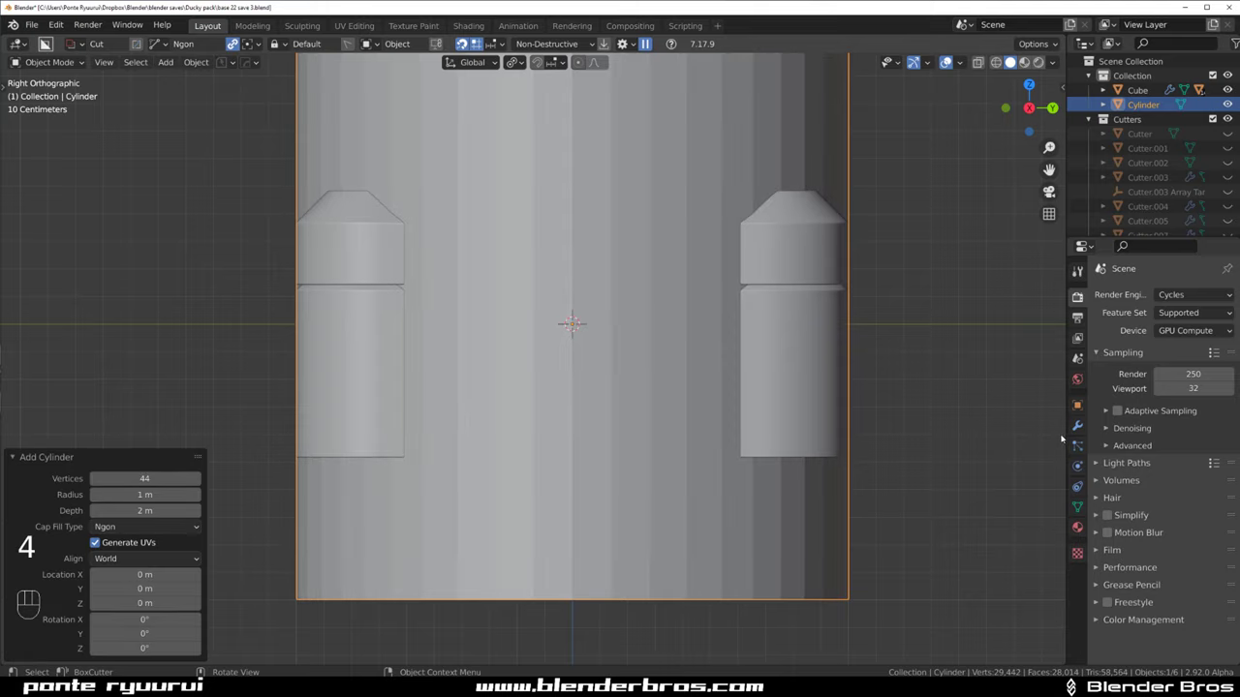
key(s)
key(s)
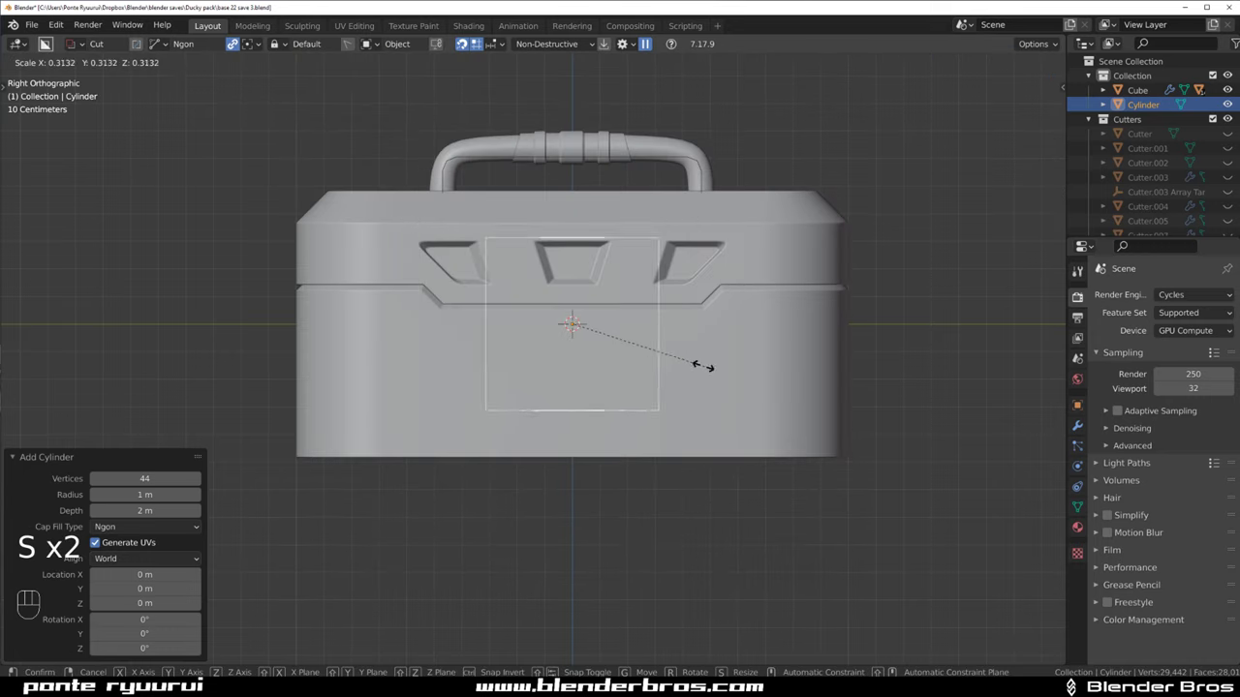
key(g)
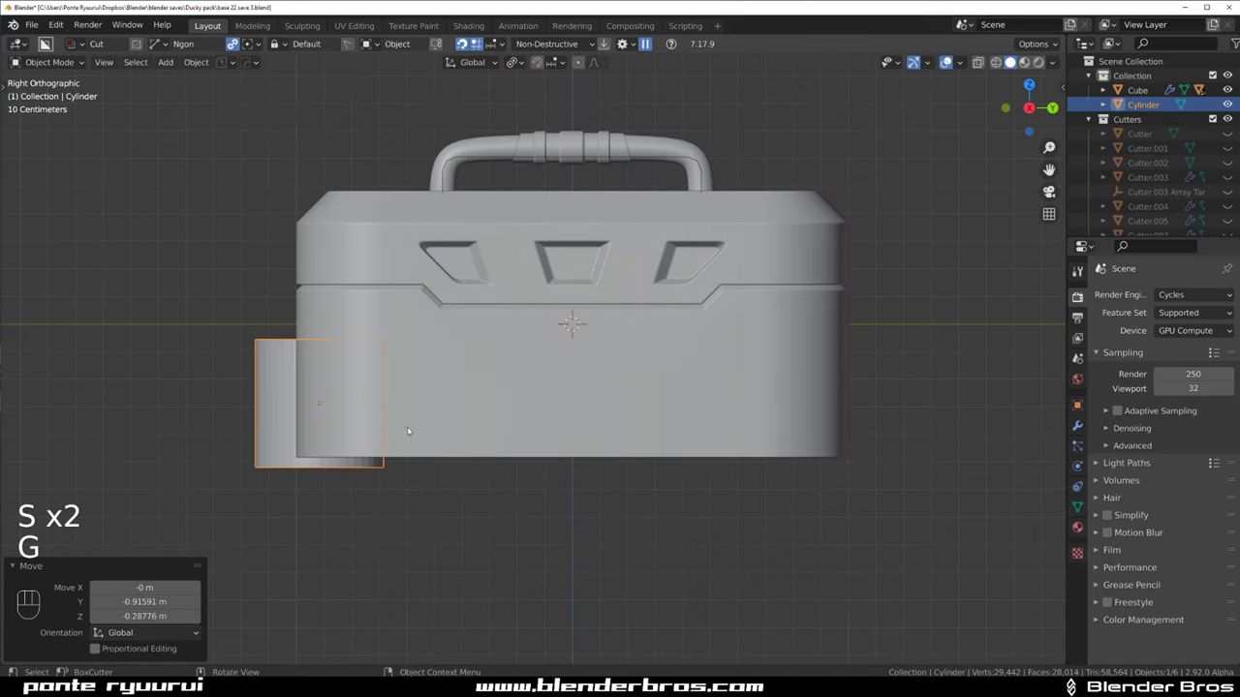
key(`)
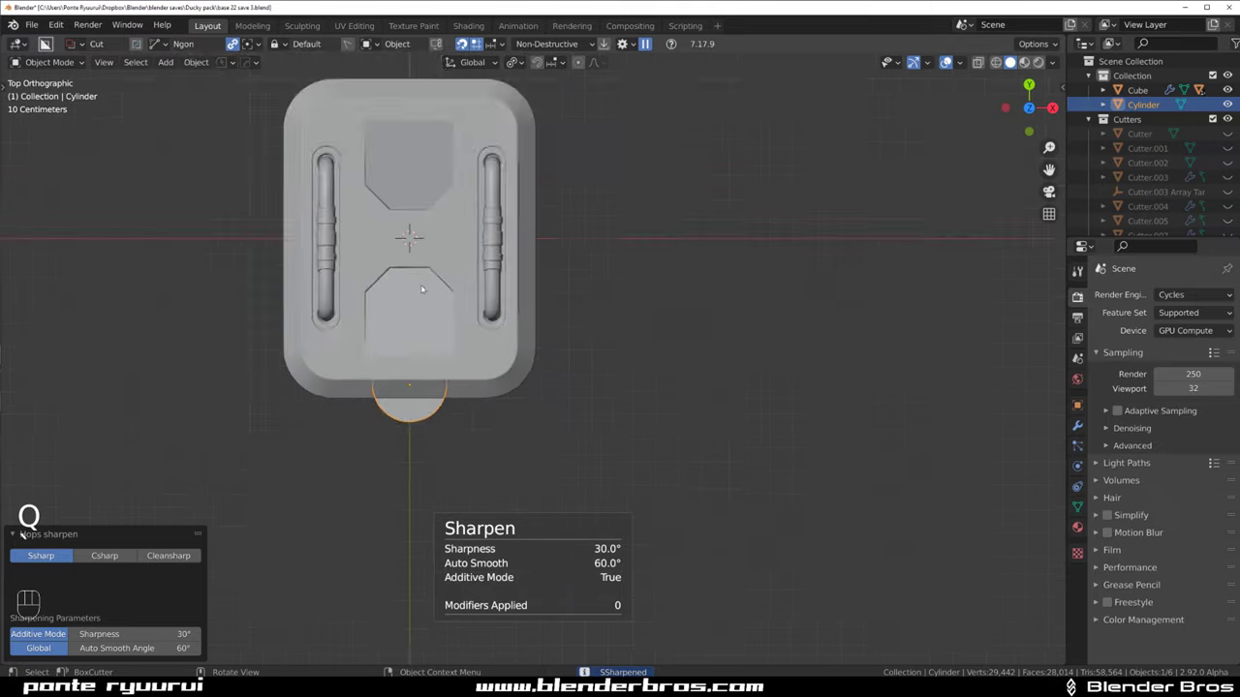
key(g)
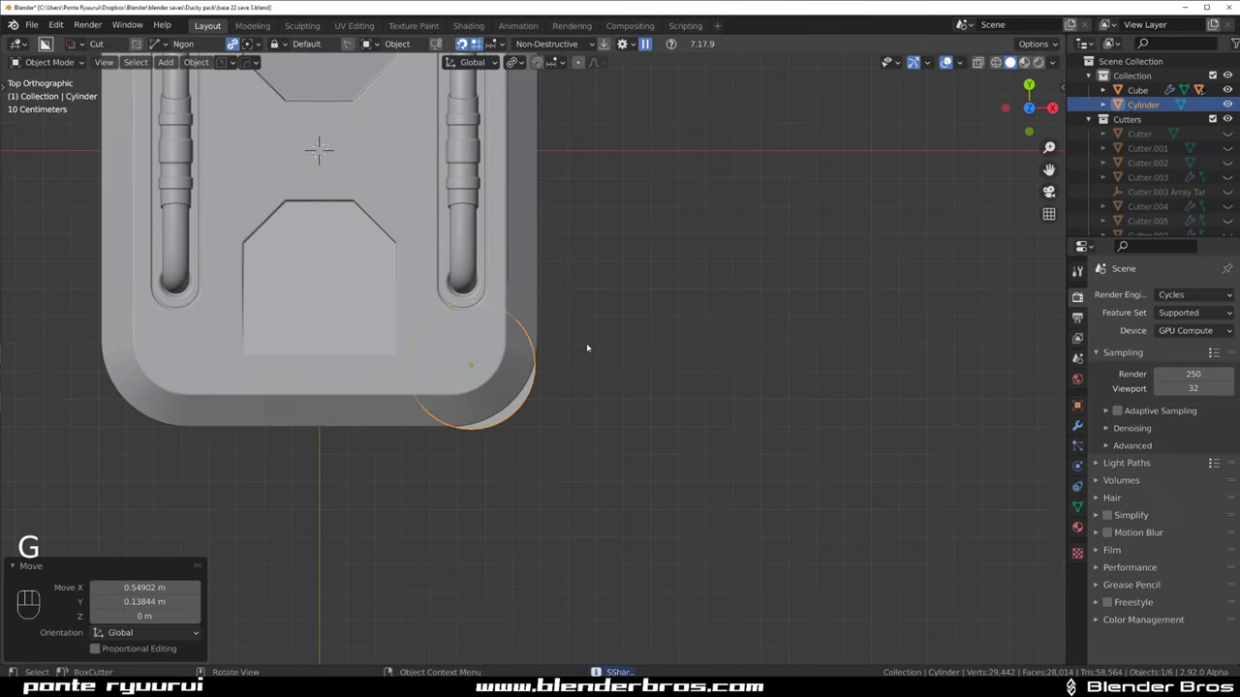
key(g)
key(s)
key(g)
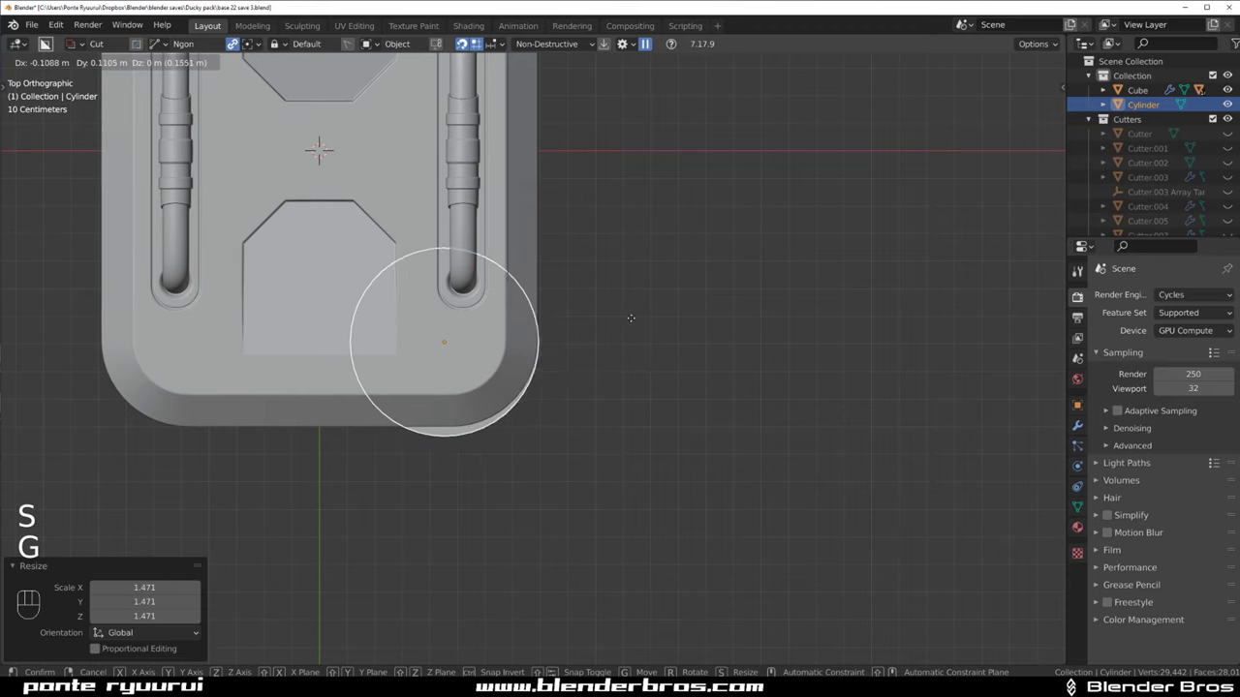
drag(593, 324, 512, 163)
key(KP_5)
key(`)
key(KP_5)
middle_click(536, 351)
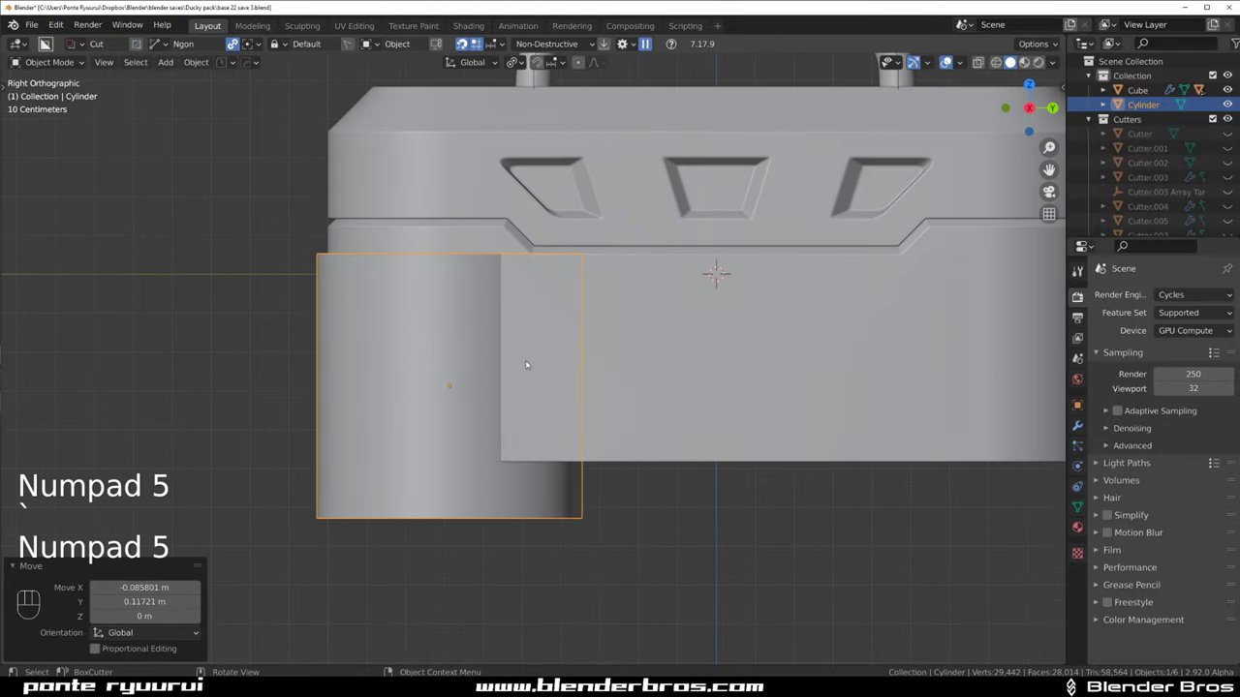
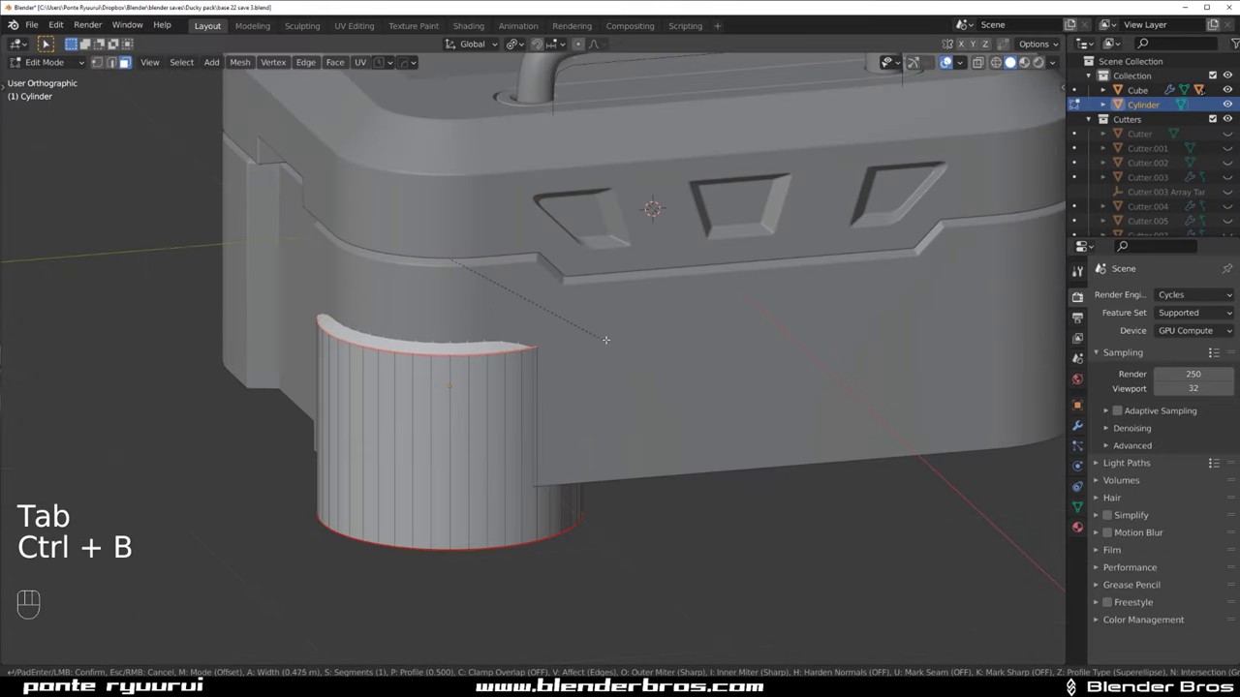
Bevel the foot's top edge, narrow it keeping its height, and reposition it on the corner
key(Tab)
key(`)
middle_click(512, 294)
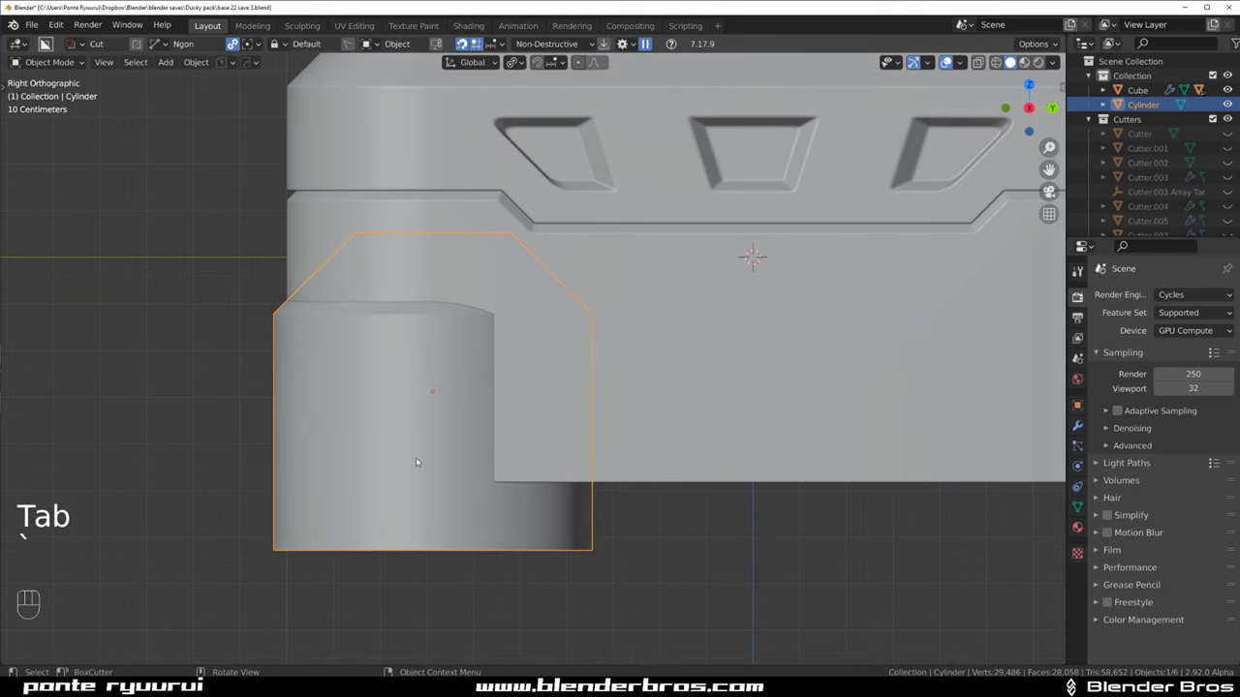
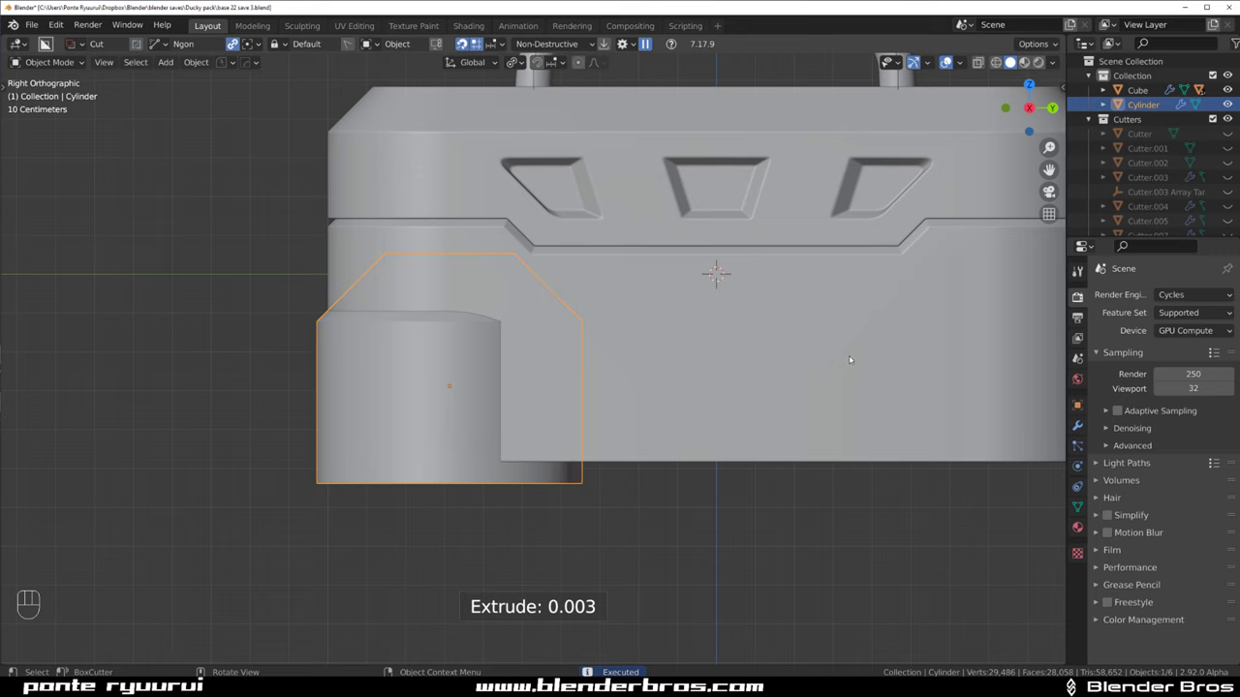
key(s)
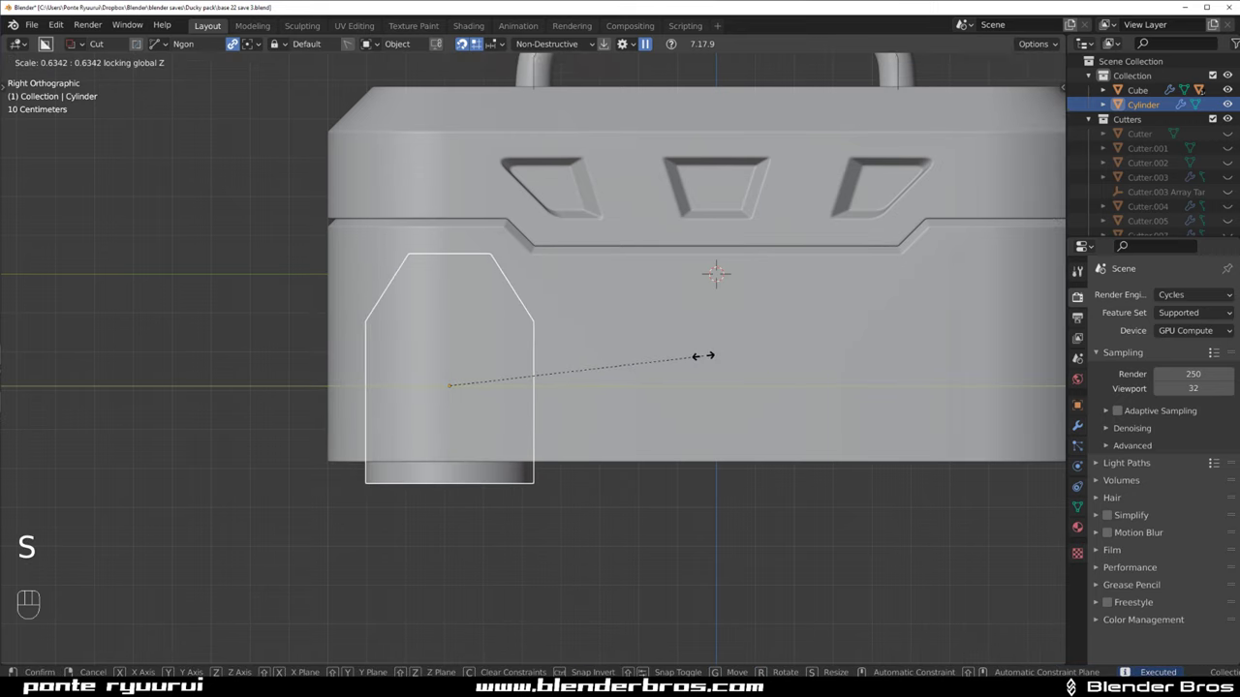
key(`)
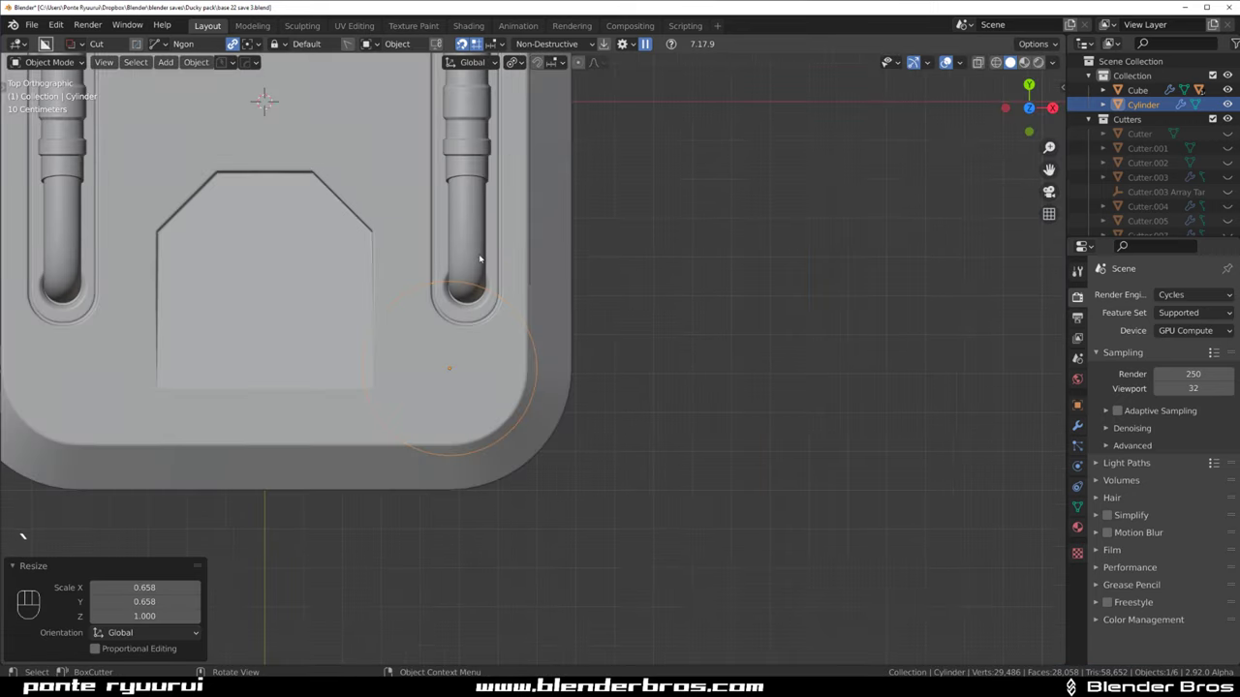
key(g)
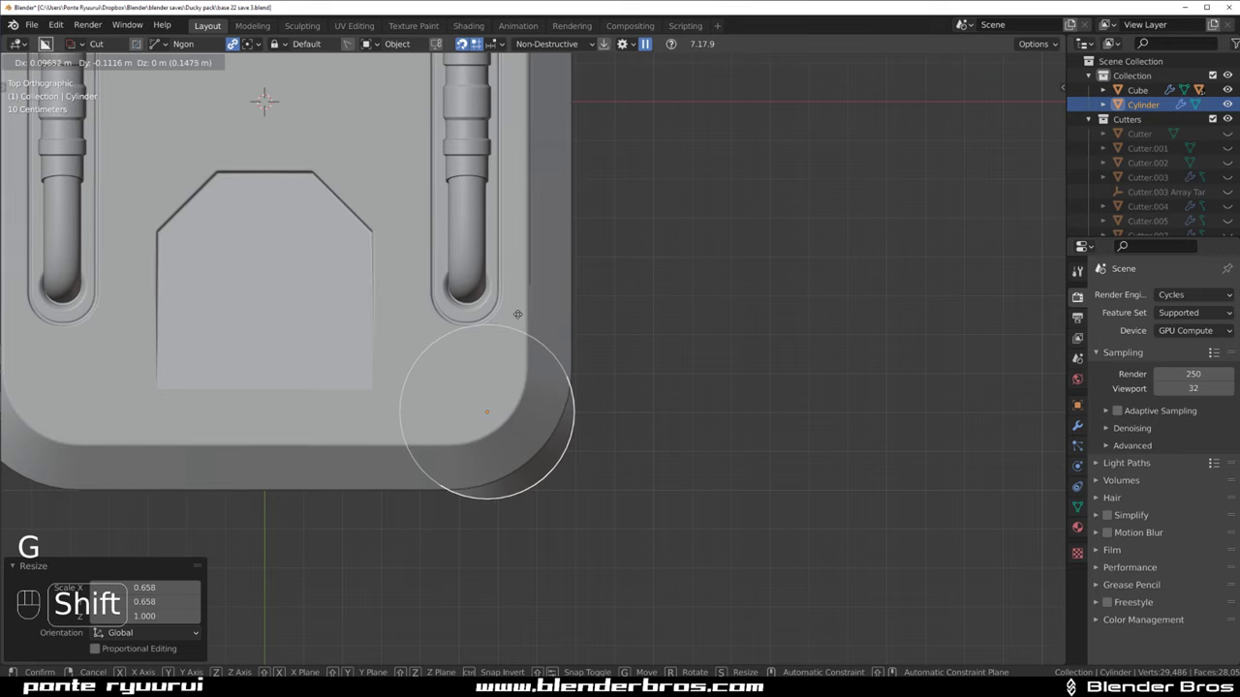
drag(599, 367, 532, 301)
key(`)
drag(548, 272, 480, 233)
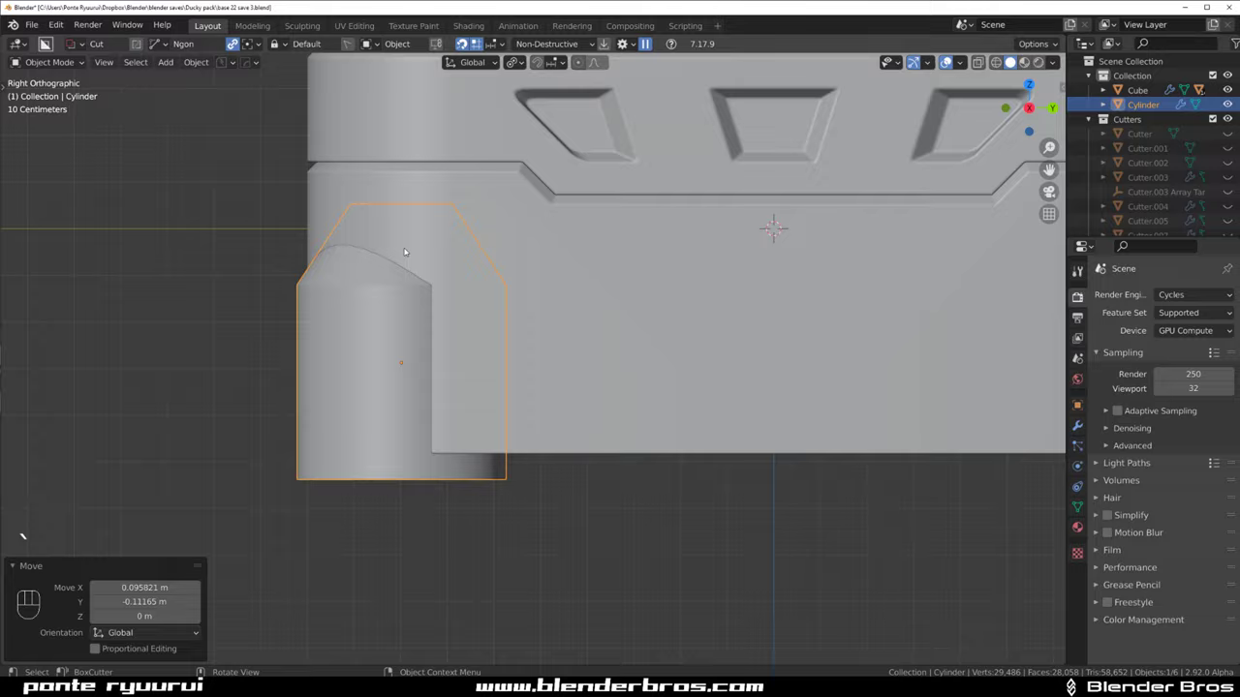
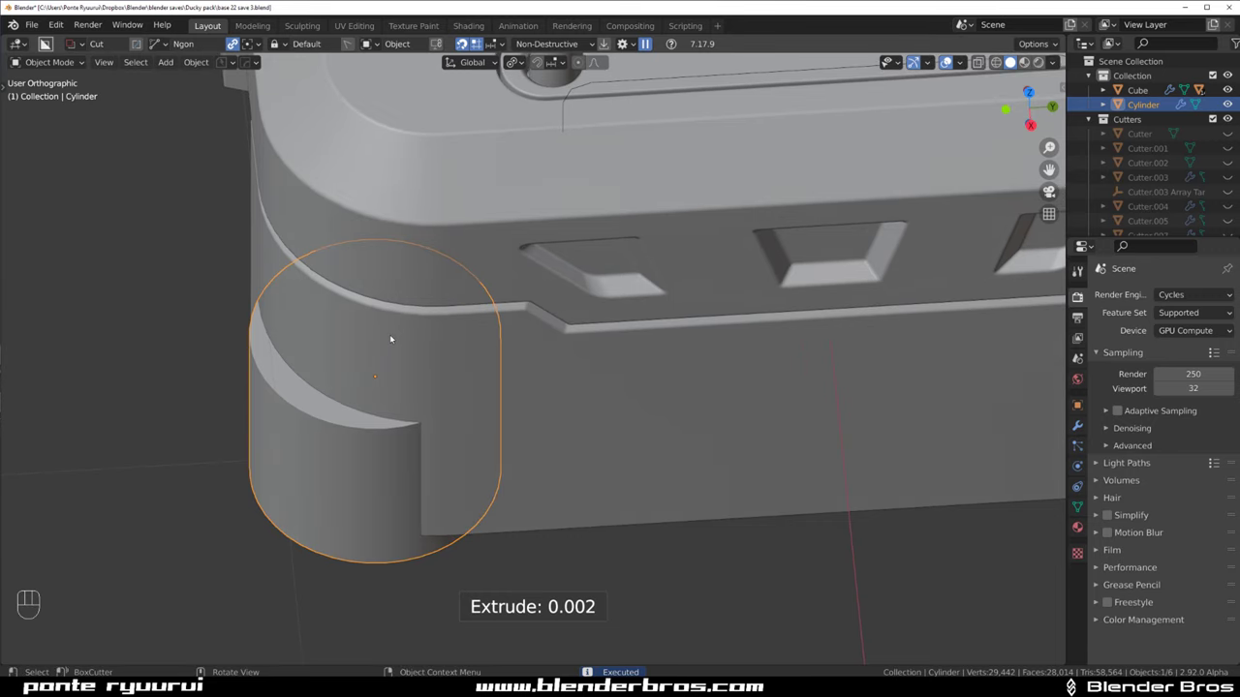
Fine-tune the foot's position at the corner in top view
key(g)
key(`)
key(g)
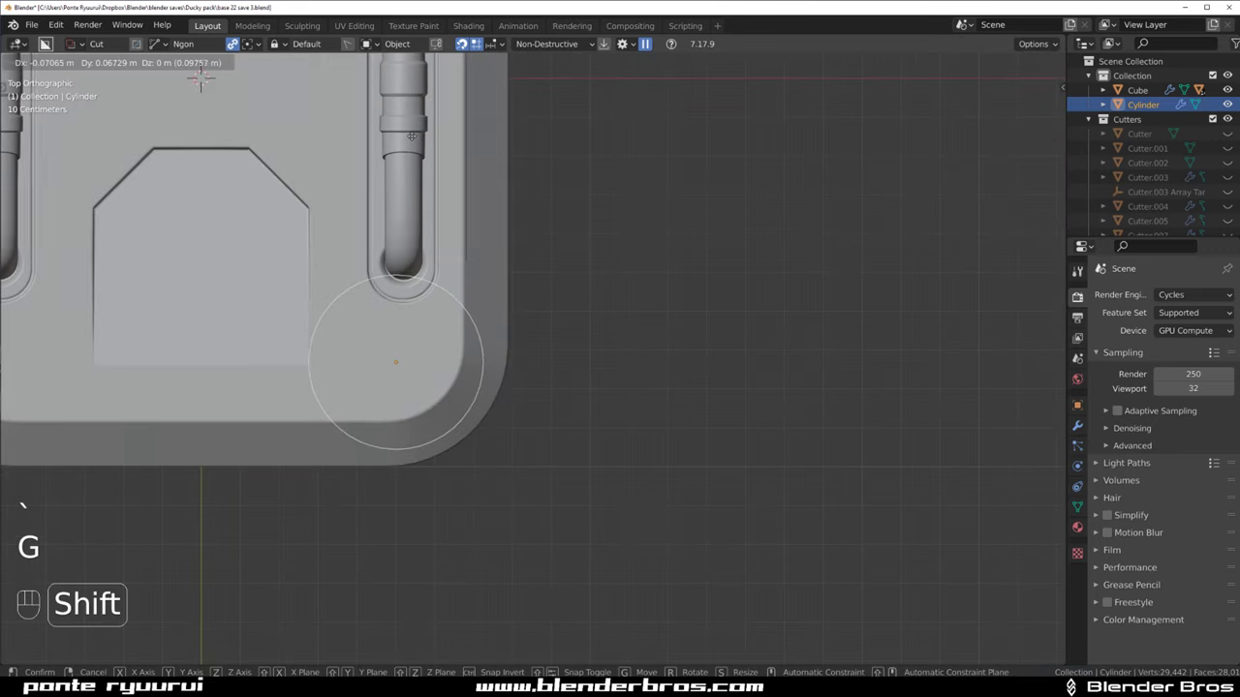
drag(533, 293, 457, 159)
drag(438, 291, 443, 248)
Duplicate the foot to the opposite corner and adjust its position
click(454, 256)
key(q)
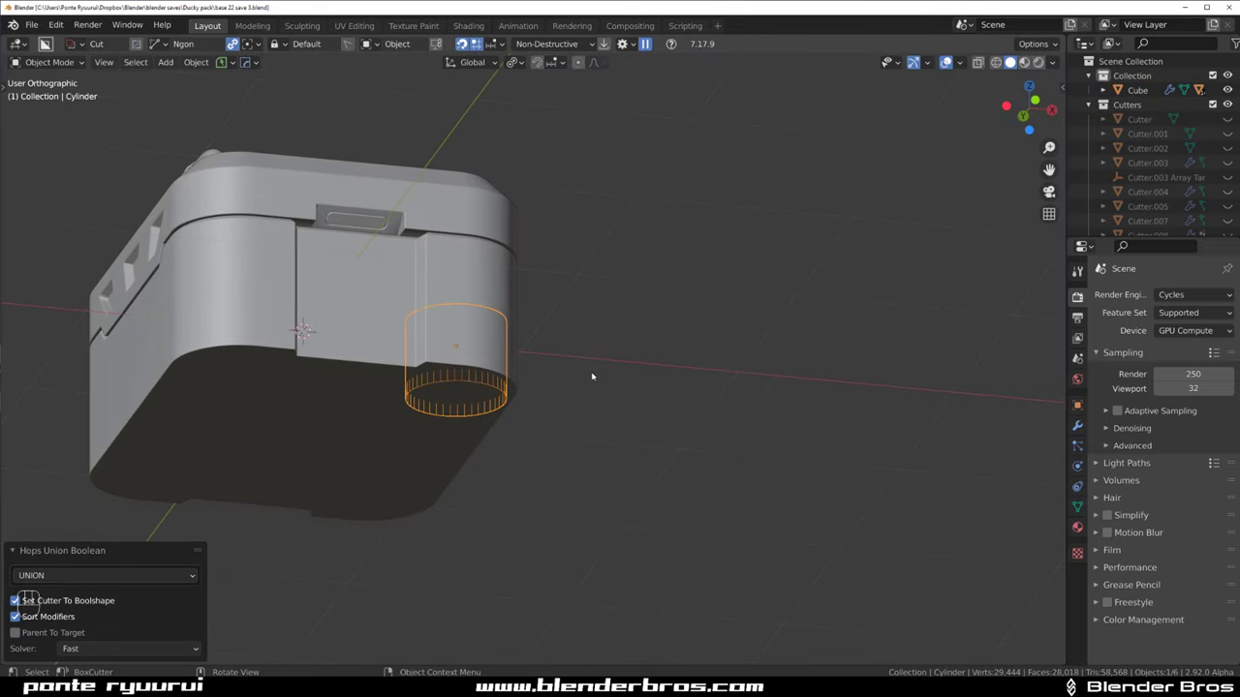
key(g)
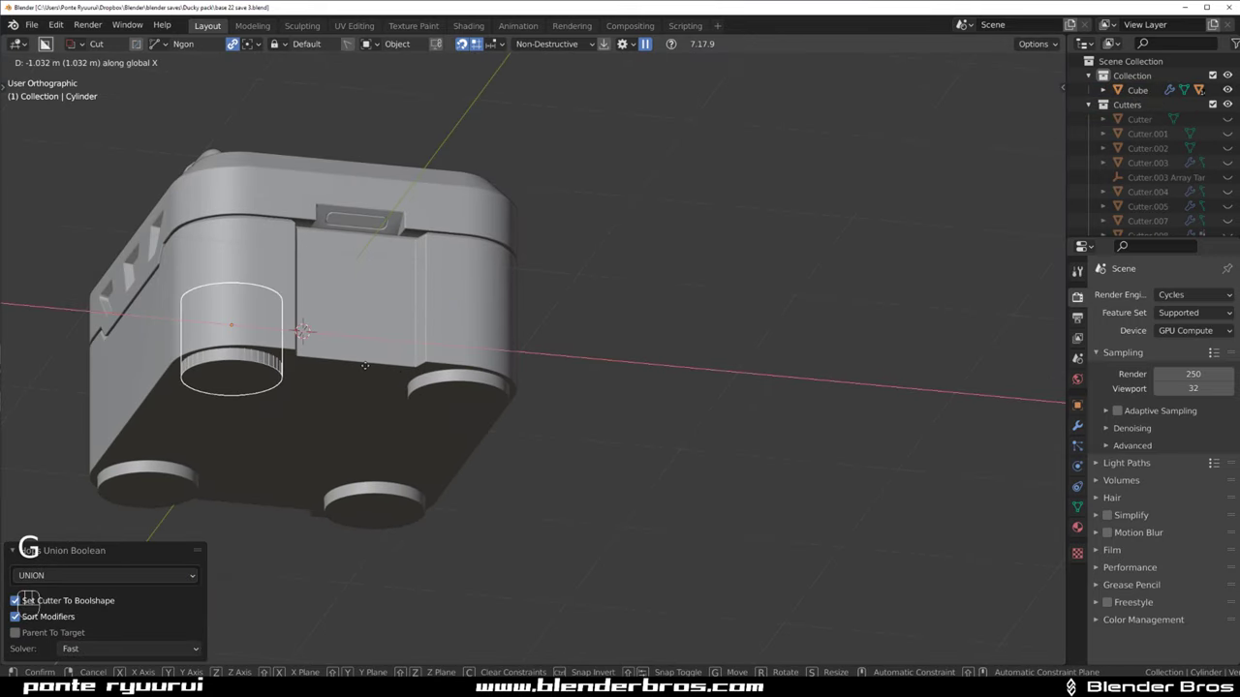
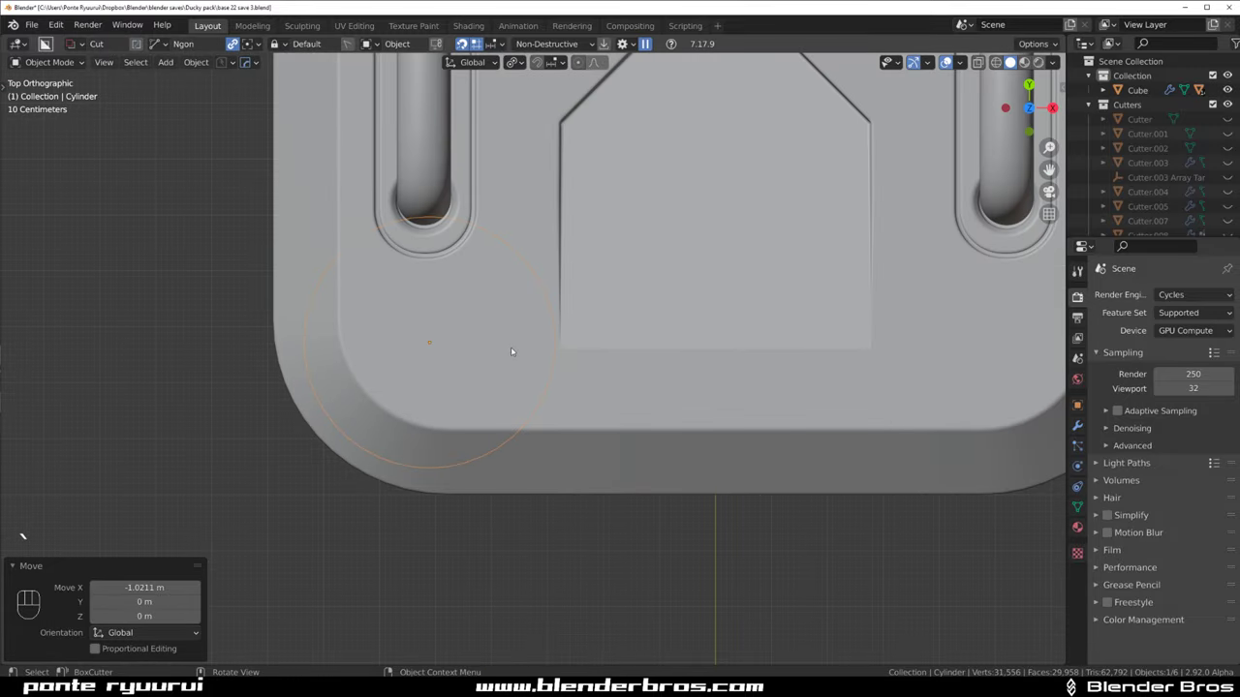
key(g)
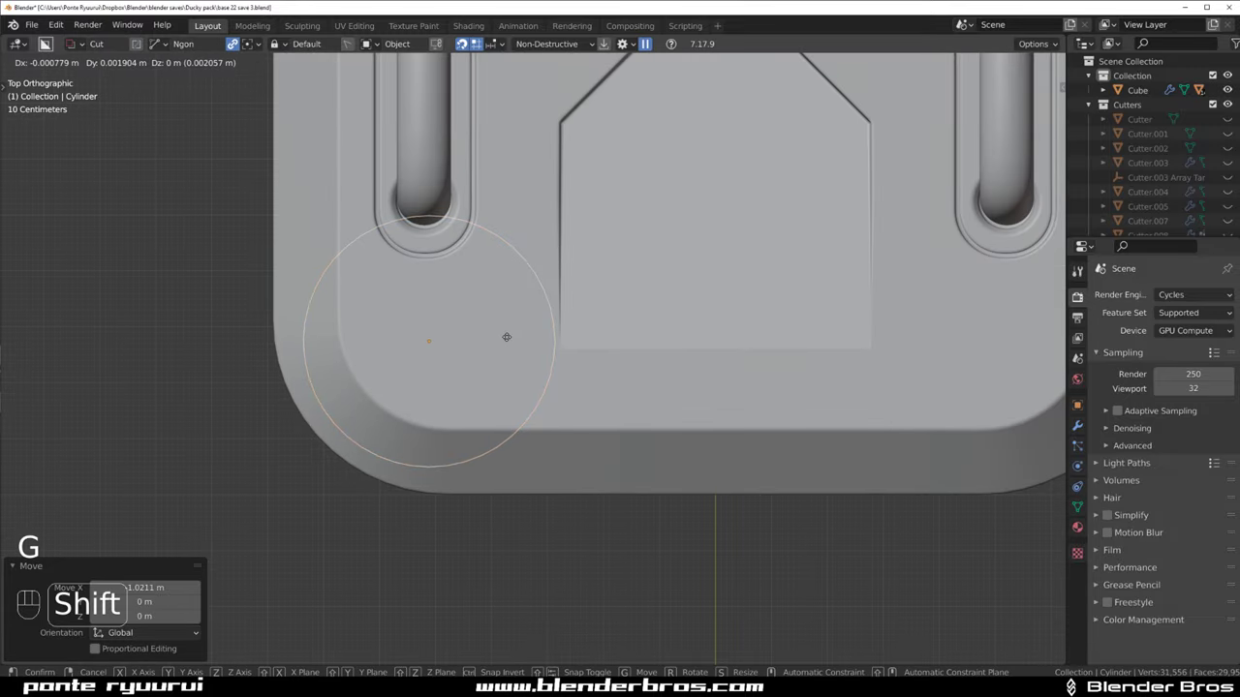
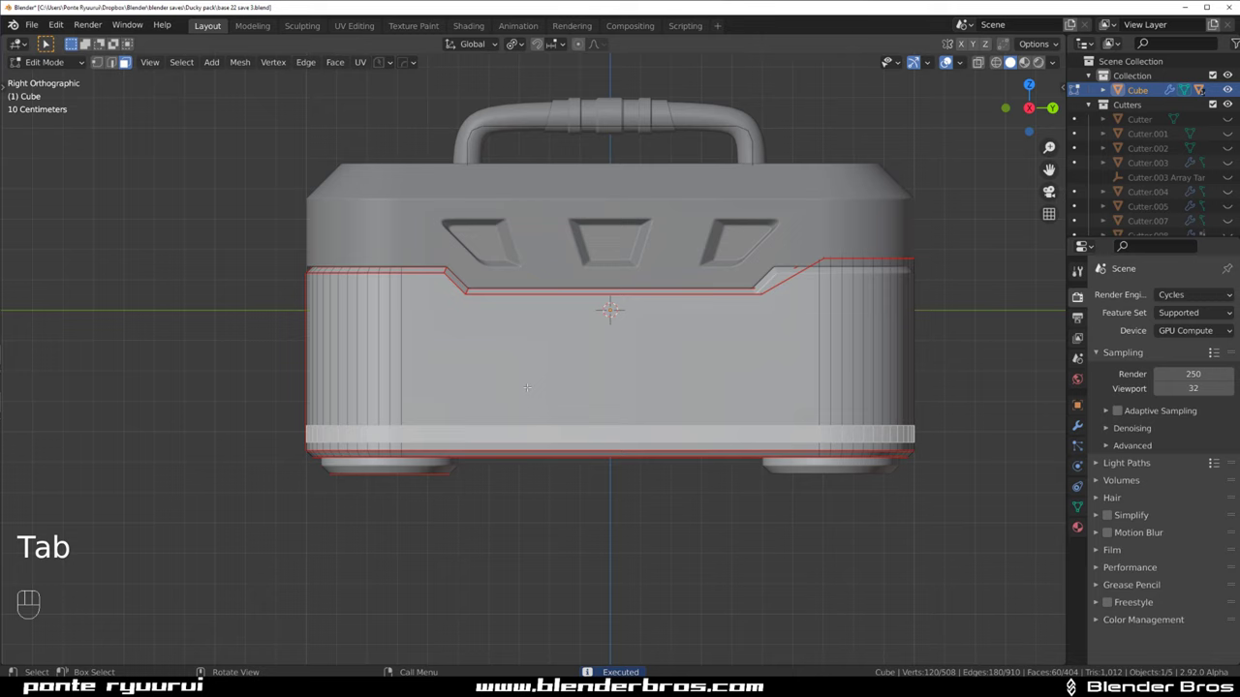
Run HardOps Panel on the selected lower body faces
key(q)
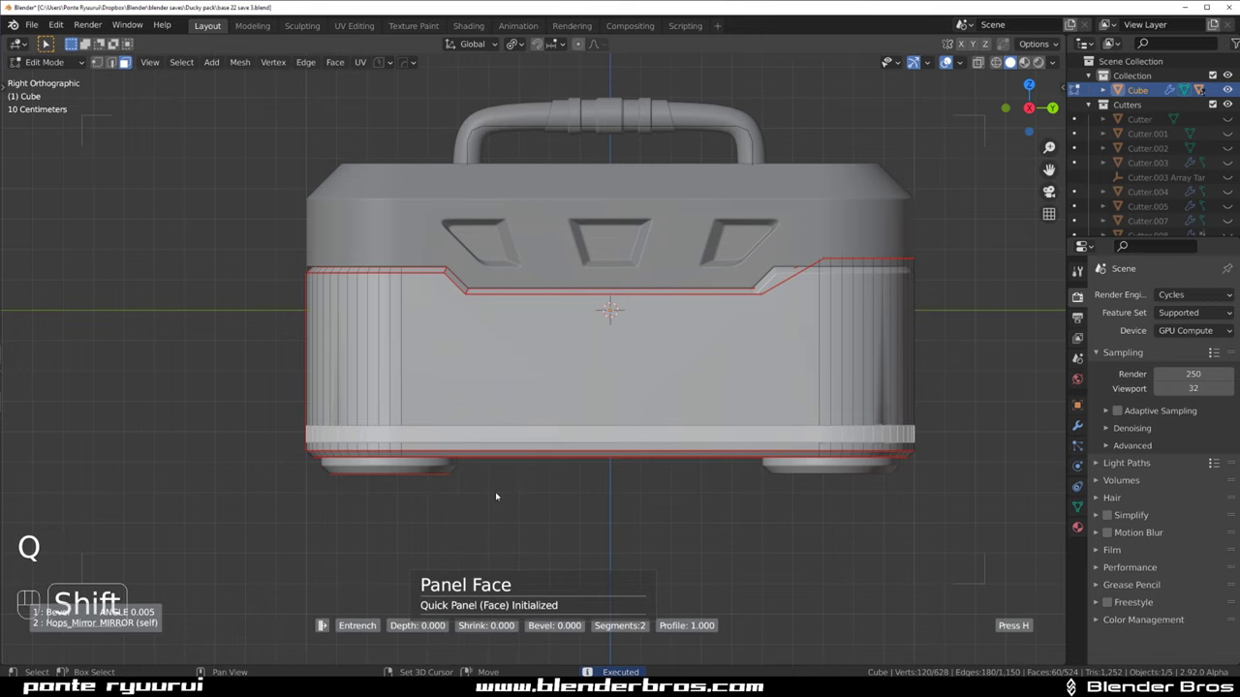
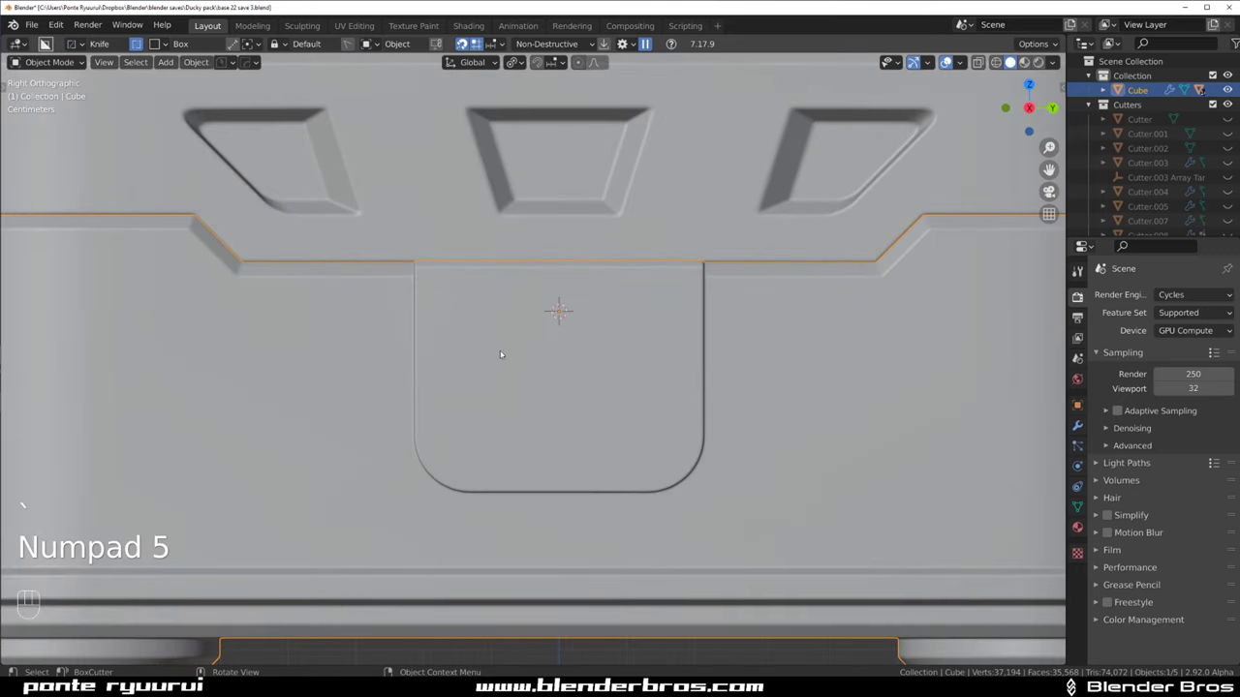
Set the cut orientation and slice two strips into the panel's top with BoxCutter
key(d)
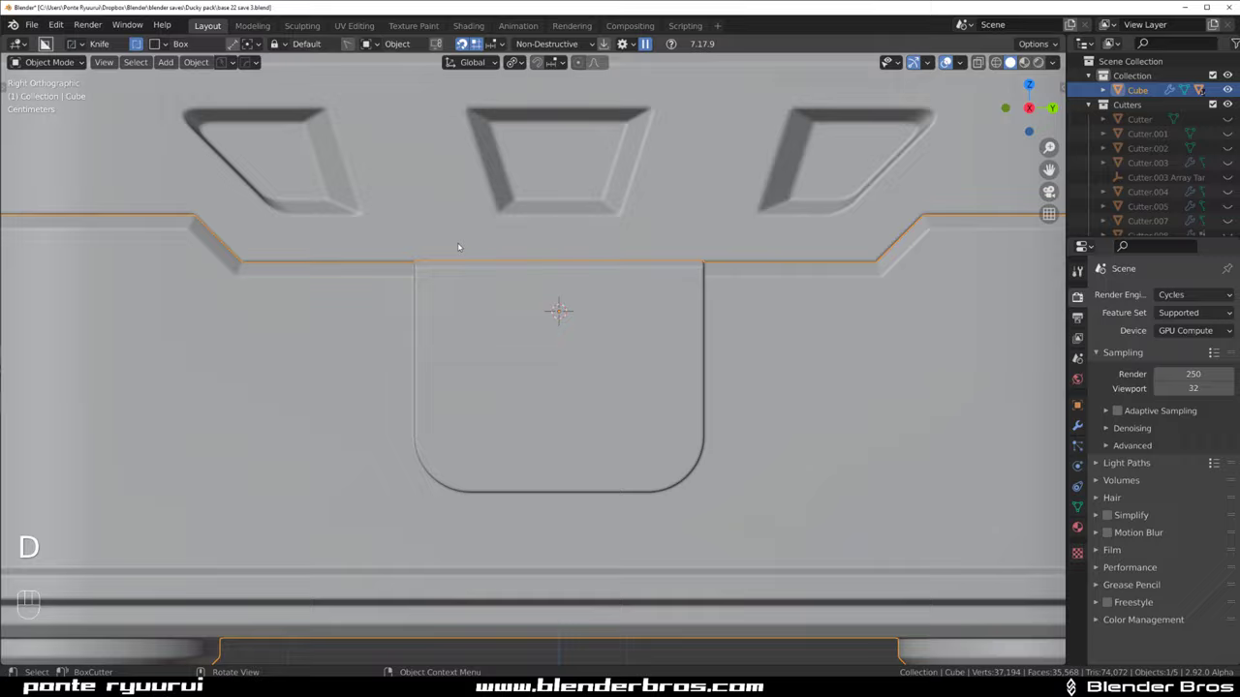
drag(499, 343, 733, 342)
middle_click(631, 343)
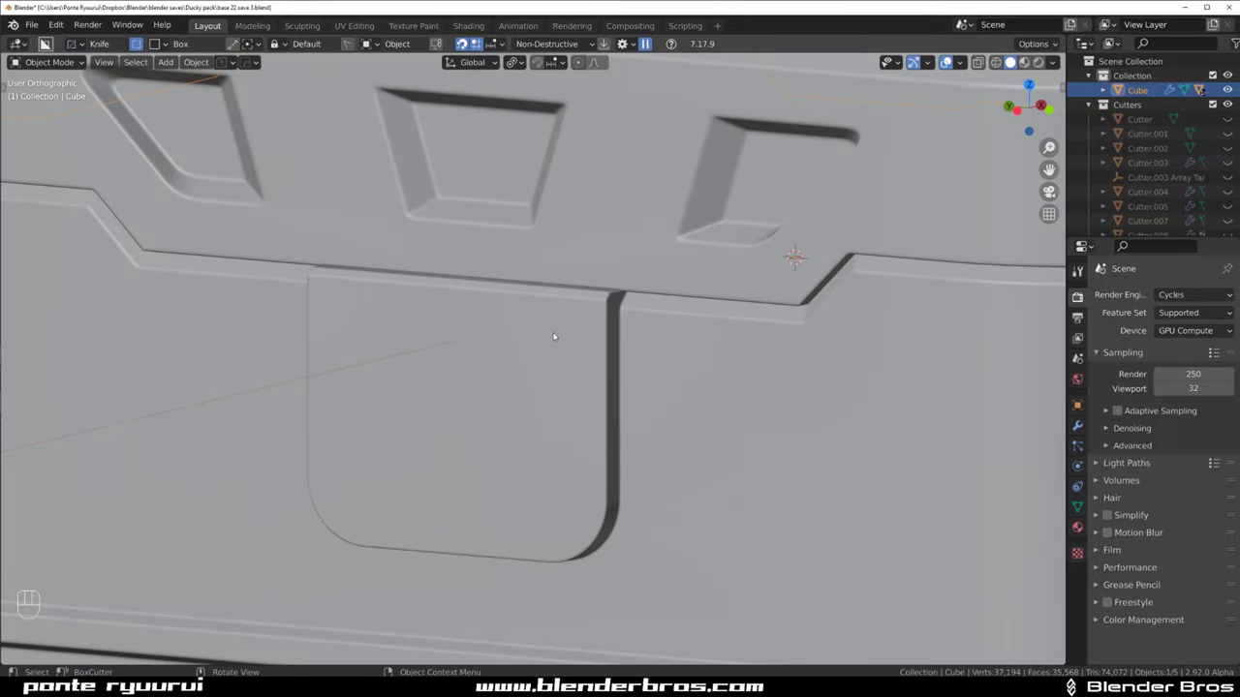
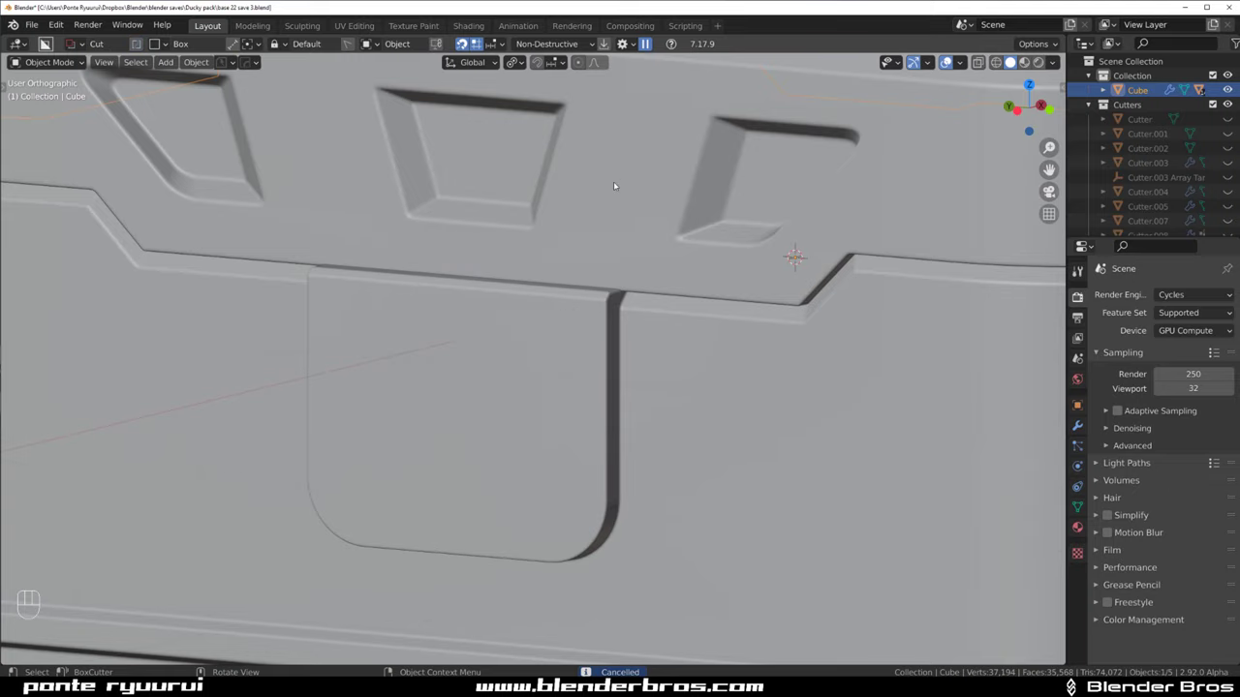
key(shift+v)
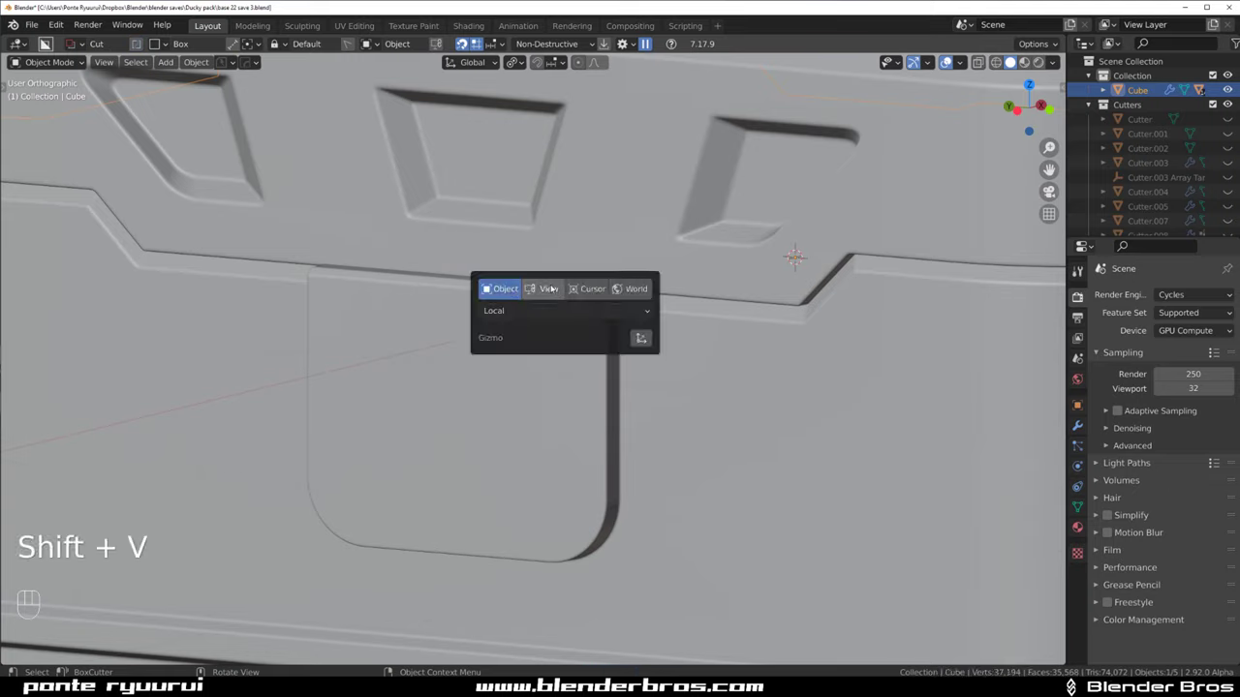
click(535, 351)
drag(544, 459, 560, 455)
drag(562, 496, 639, 235)
Csharpen the case body to bake the cuts into its mesh and enter Edit Mode
middle_click(564, 320)
key(q)
key(q)
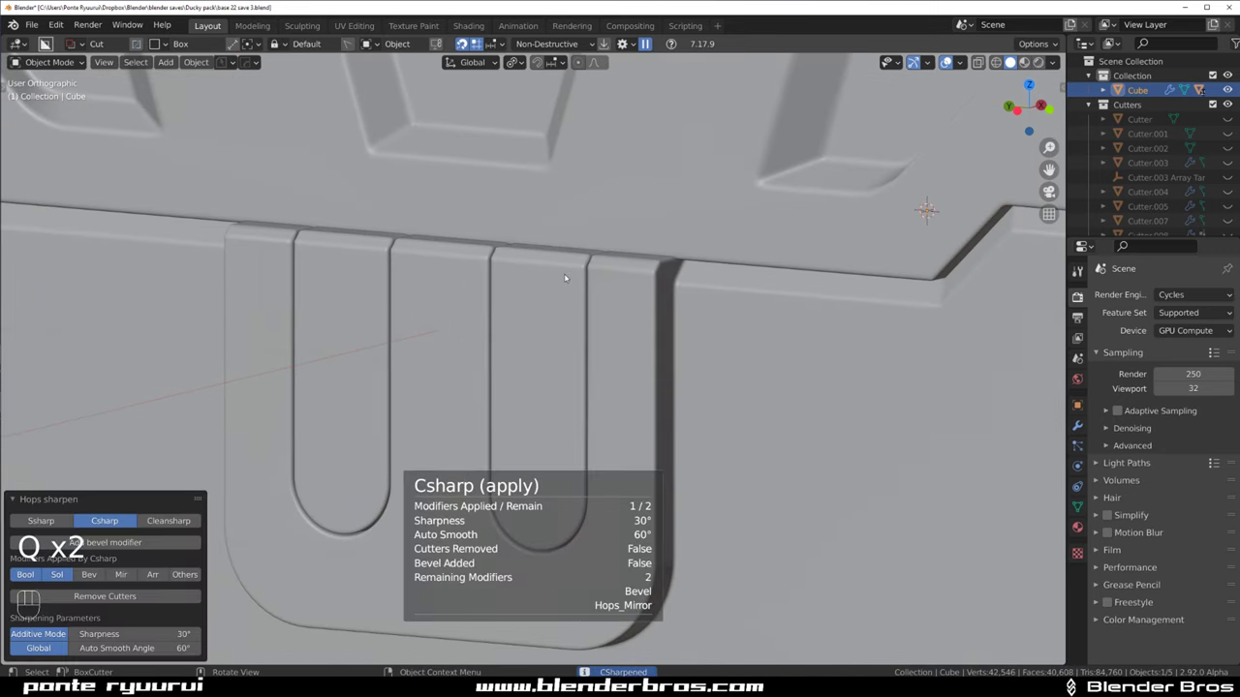
key(Tab)
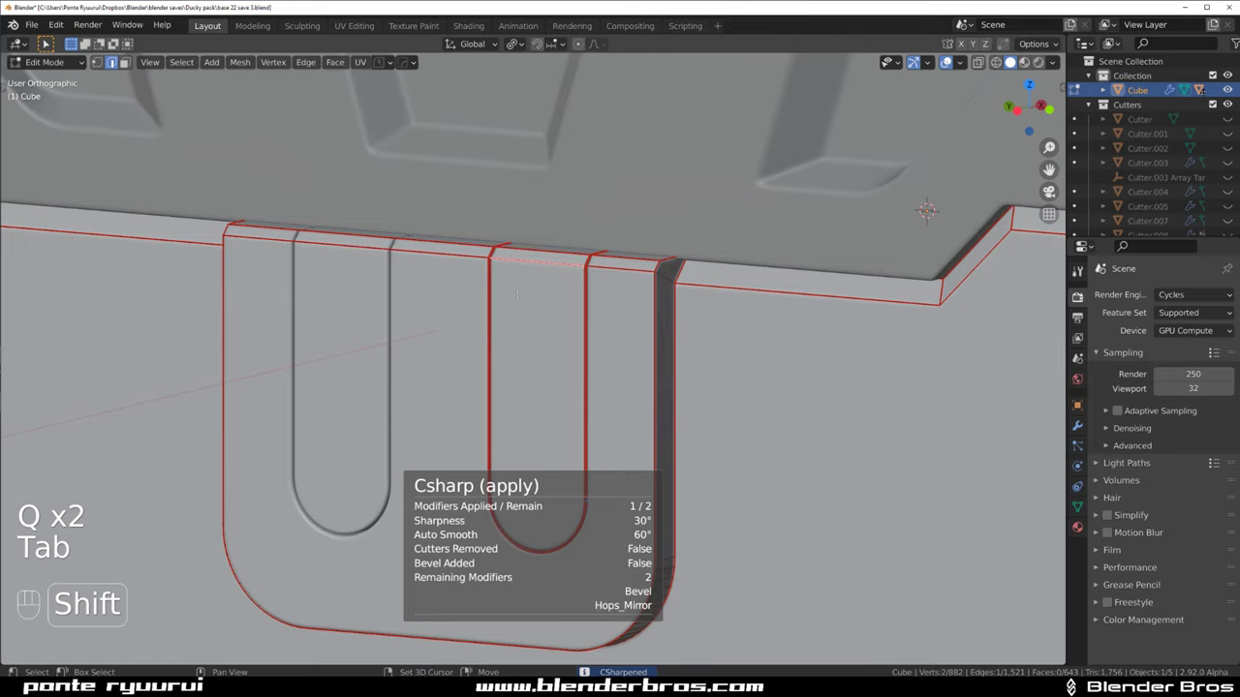
key(shift+s)
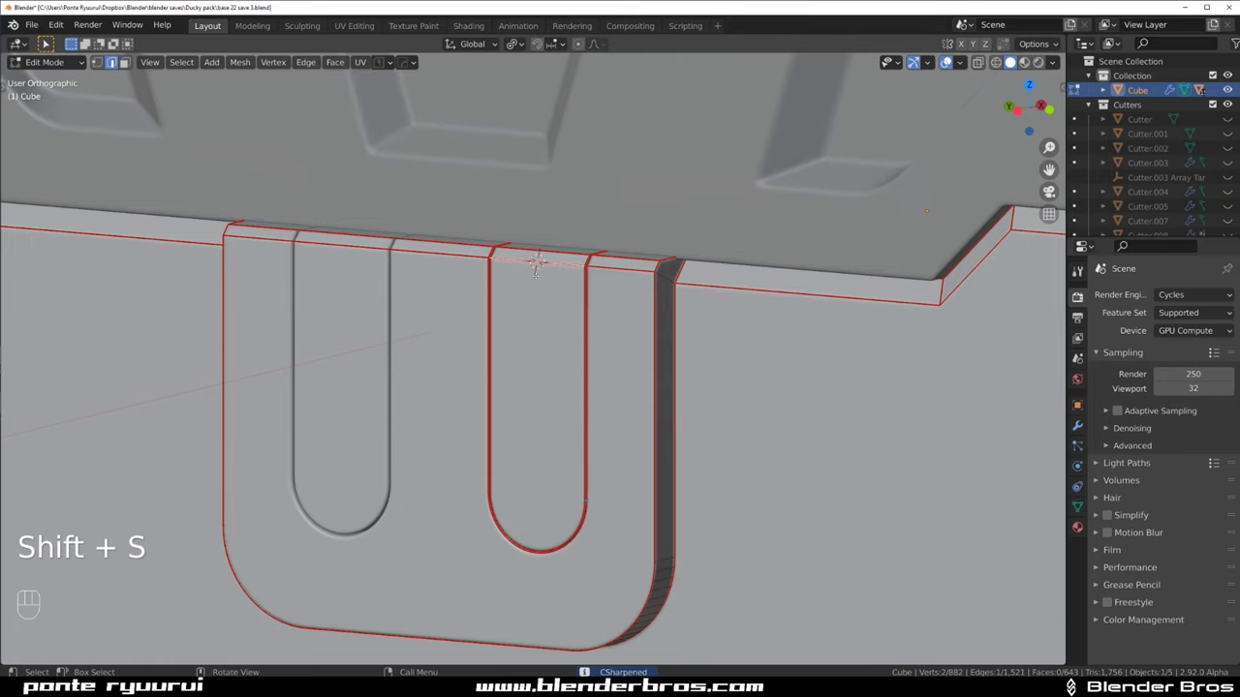